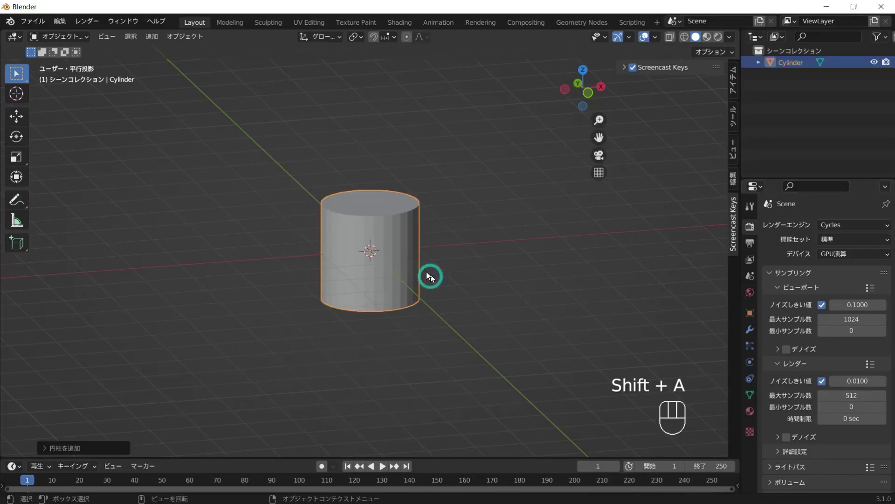
Step: Enter Edit Mode on the cylinder and box-select its vertical side edges for checker deselect
key("Tab")
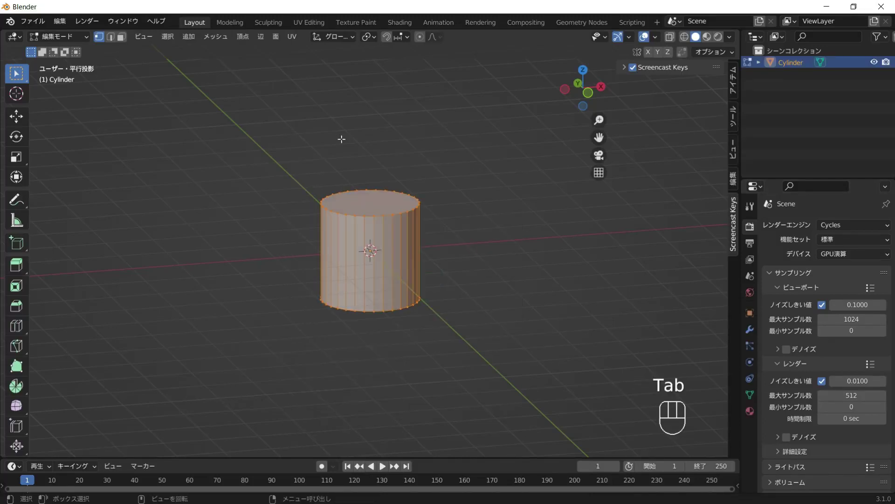
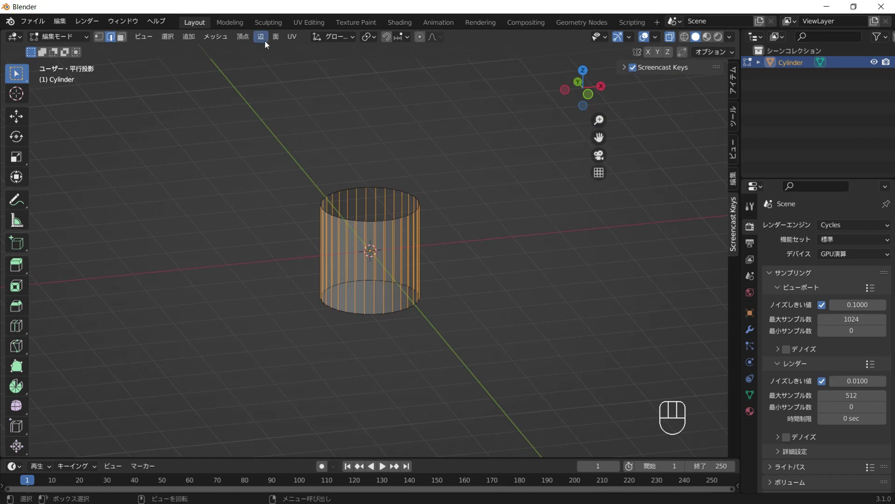
left_click_drag(175, 38, 218, 144)
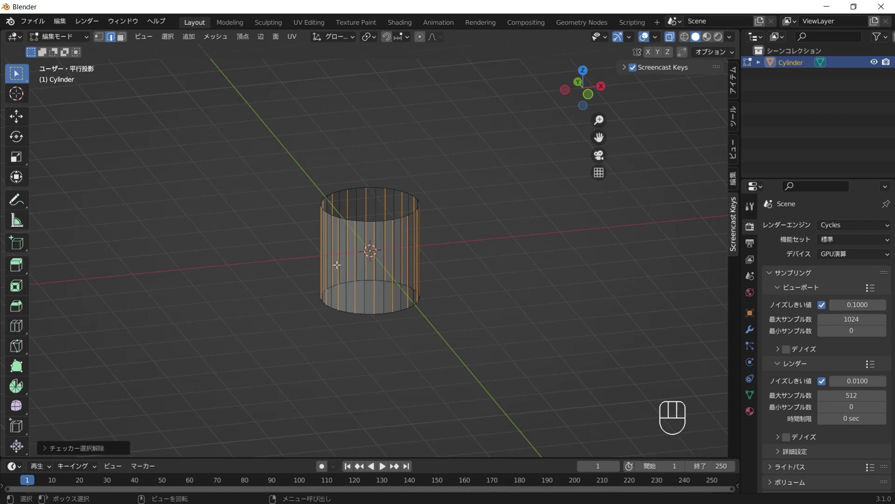
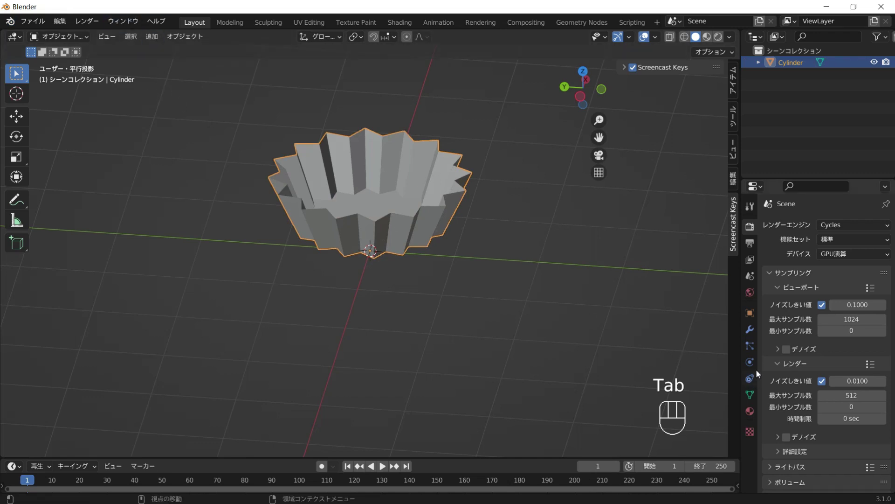
Step: Add a Bevel modifier with 4 segments to round the fluted cup's folds
left_click_drag(363, 184, 415, 210)
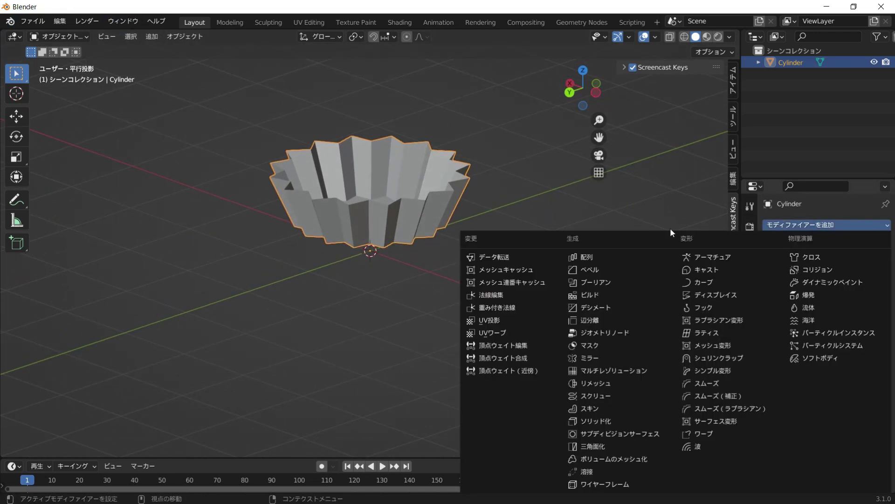
left_click(597, 272)
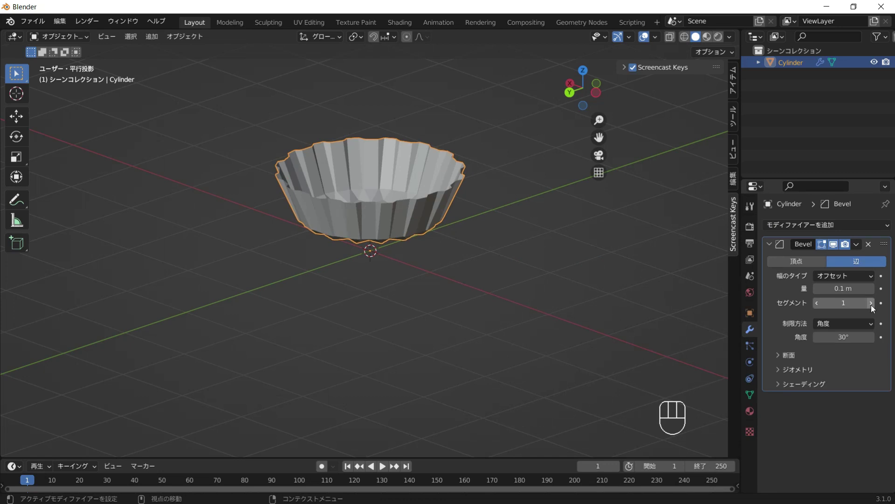
left_click(874, 305)
left_click(874, 306)
left_click(874, 305)
left_click_drag(356, 206, 433, 248)
left_click_drag(444, 230, 297, 201)
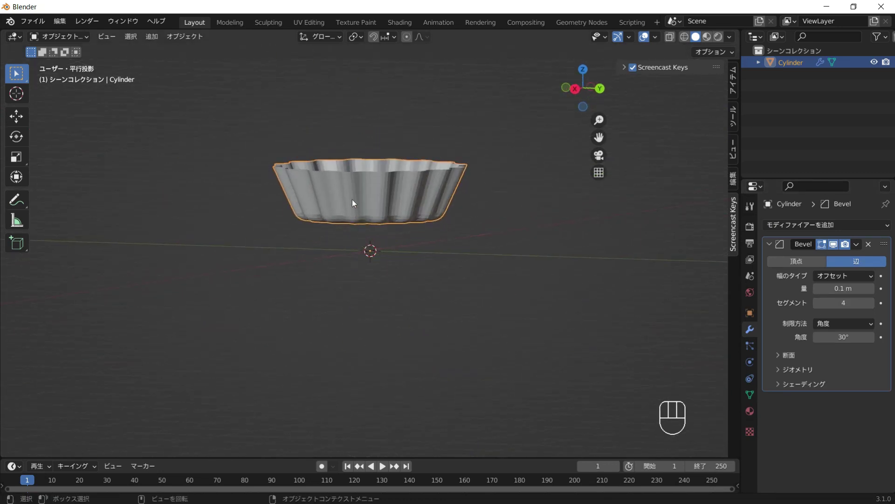
left_click_drag(338, 216, 341, 235)
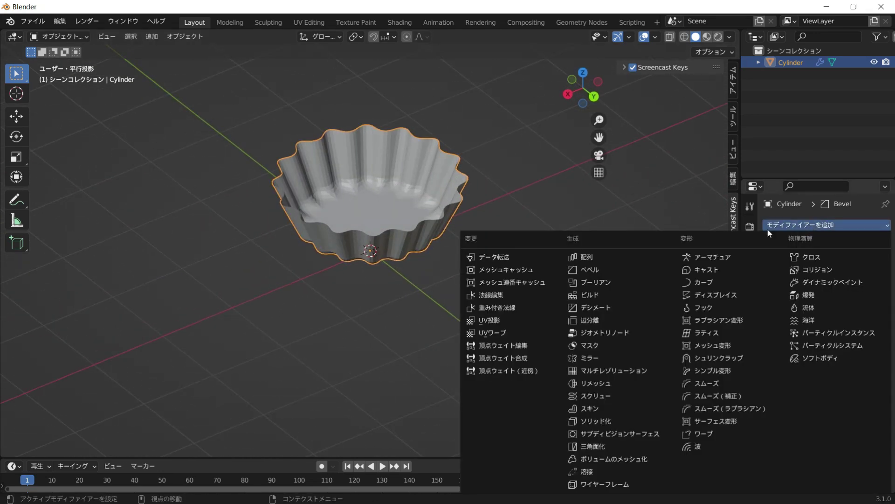
Step: Add a Solidify modifier and set the cup wall thickness to 0.08 m
left_click(622, 422)
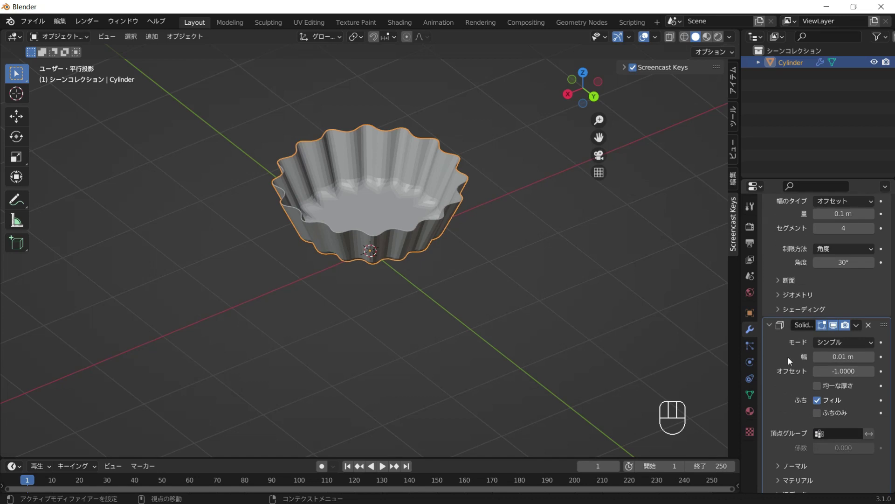
left_click(873, 320)
double_click(873, 320)
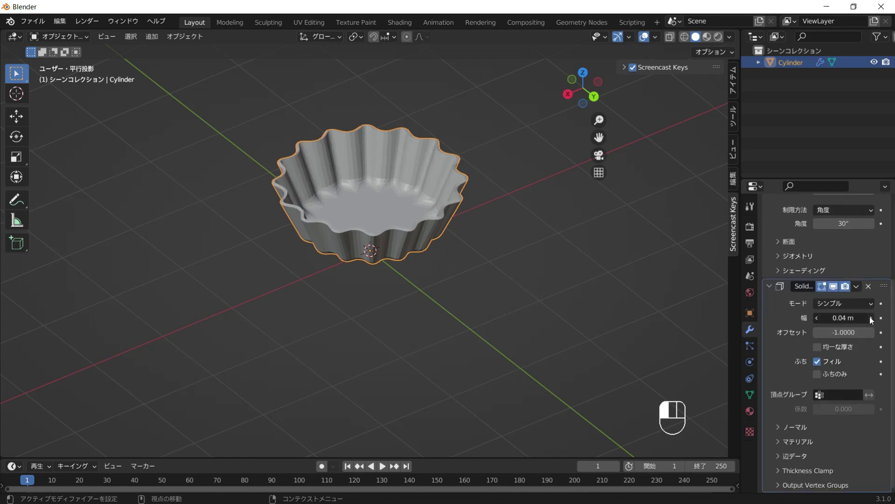
left_click(873, 320)
left_click(873, 320)
left_click(874, 320)
double_click(873, 320)
Step: Add a second Bevel modifier to the tart shell
left_click_drag(364, 281, 317, 281)
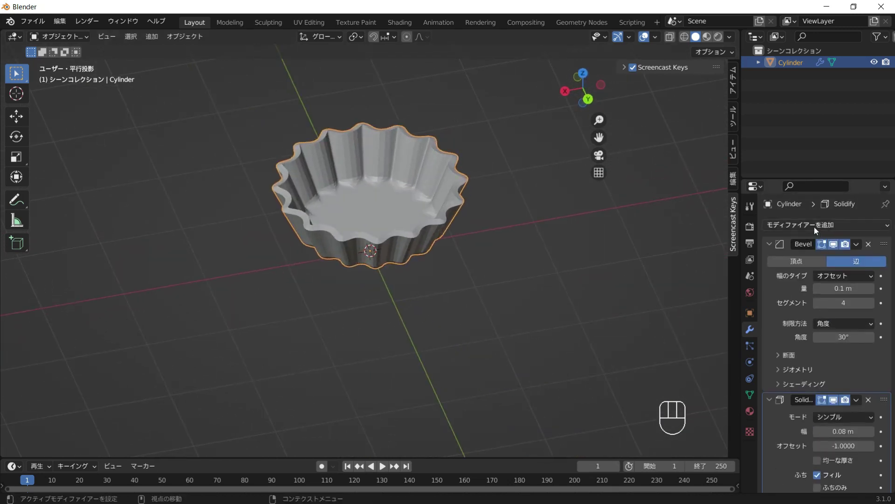
left_click(601, 274)
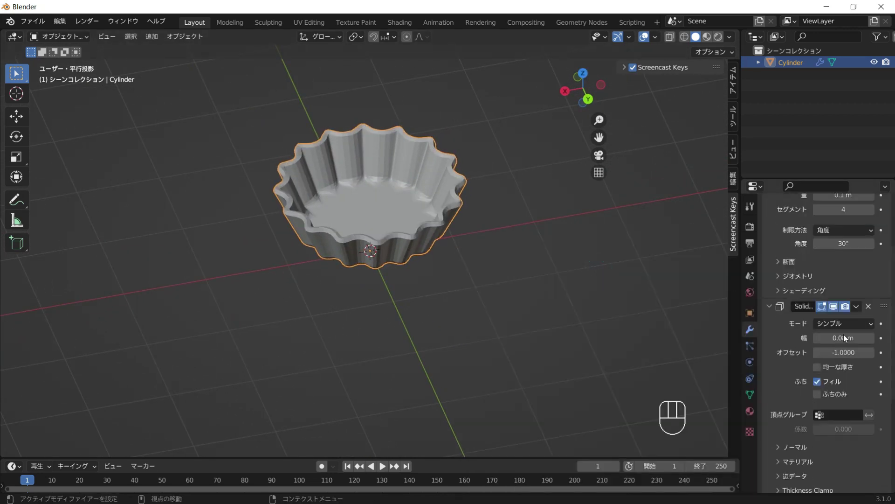
left_click(872, 406)
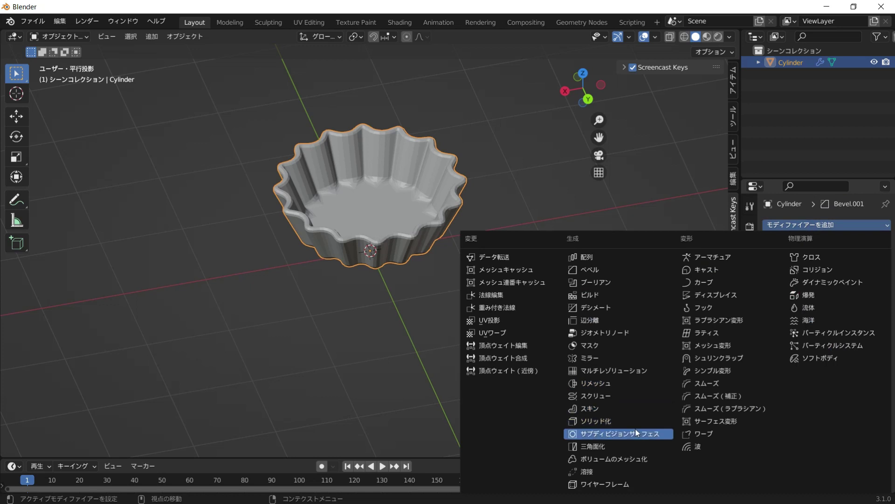
Step: Set the second bevel to 2 segments, add level-2 Subdivision, Shade Smooth and save the file
left_click(660, 429)
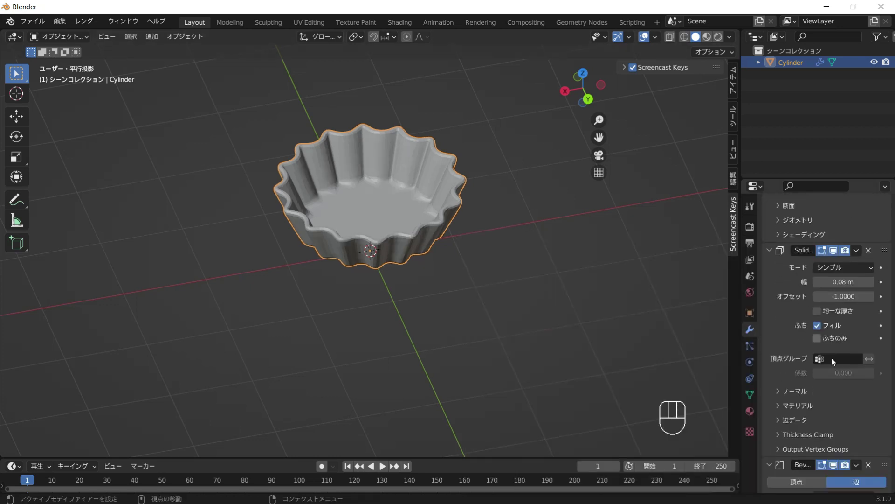
left_click(872, 443)
left_click_drag(406, 227, 255, 129)
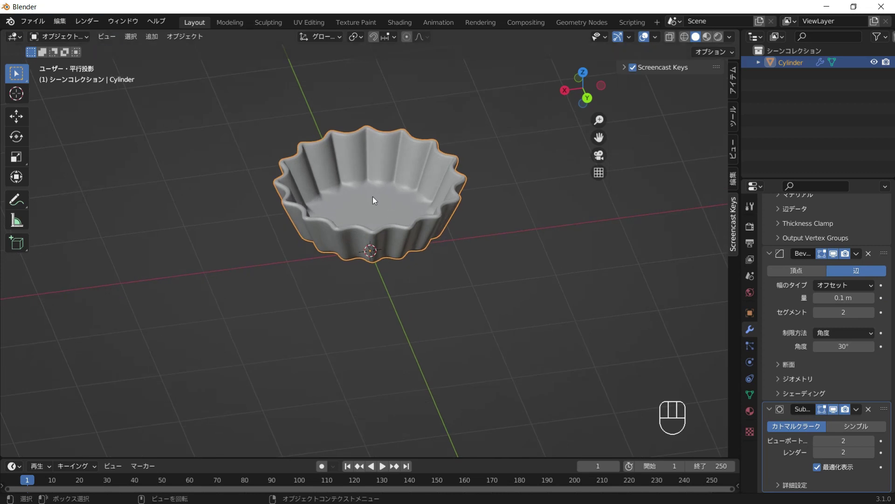
right_click(366, 199)
left_click_drag(384, 217, 456, 219)
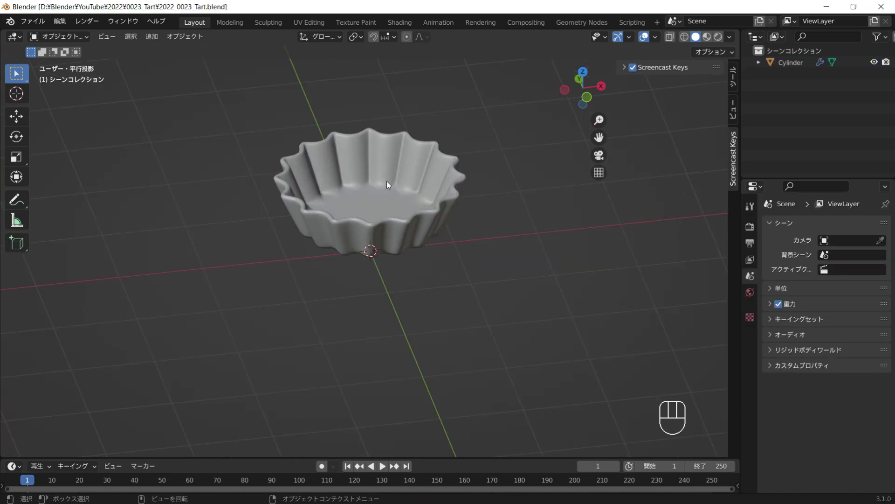
Step: Add a mesh circle for the filling, undoing a stray edit along the way
key("shift+a")
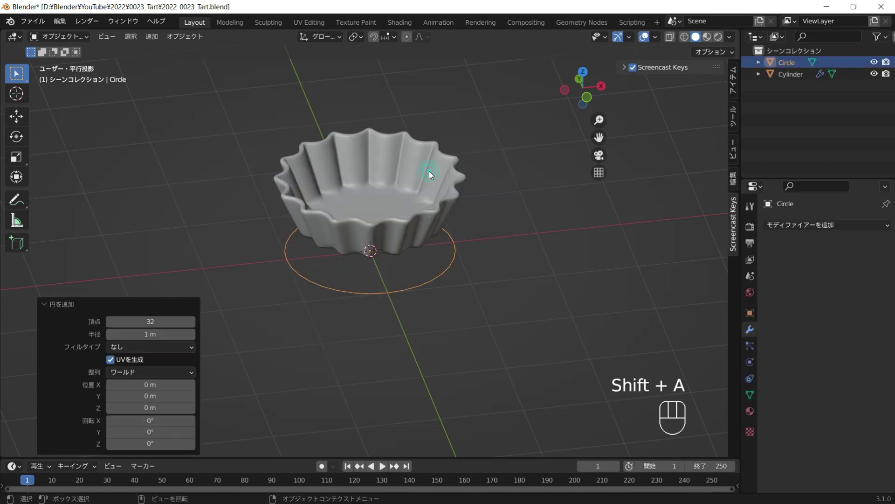
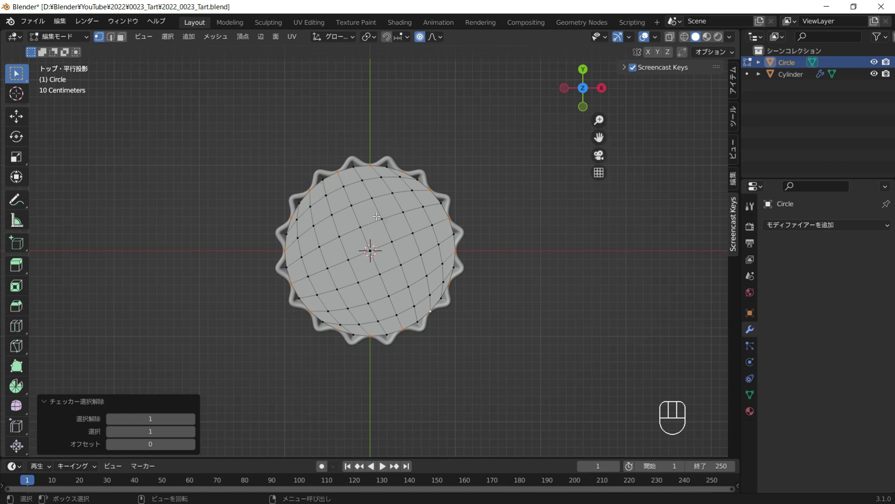
key("ctrl+z")
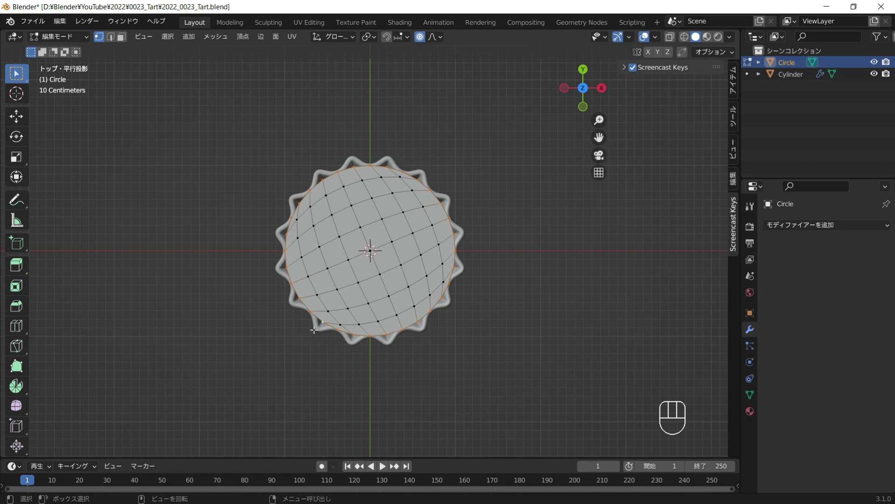
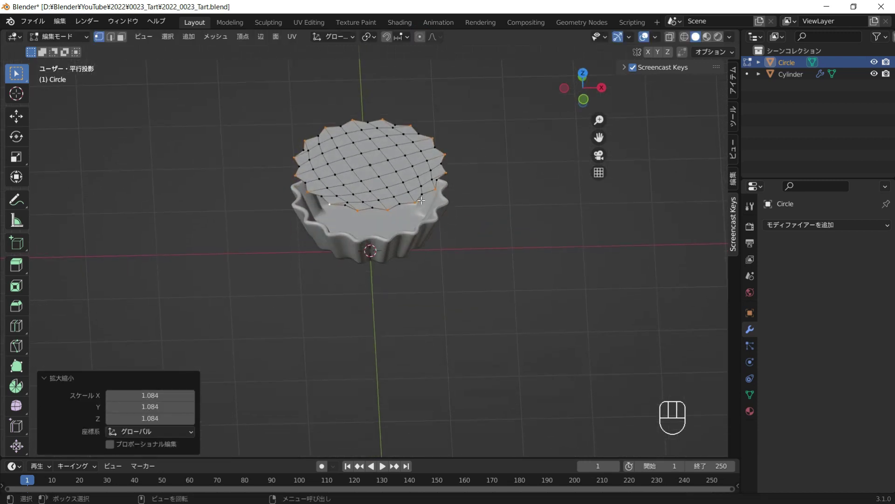
Step: Move the disc straight down along Z until it sits just below the cup's rim
key("Tab")
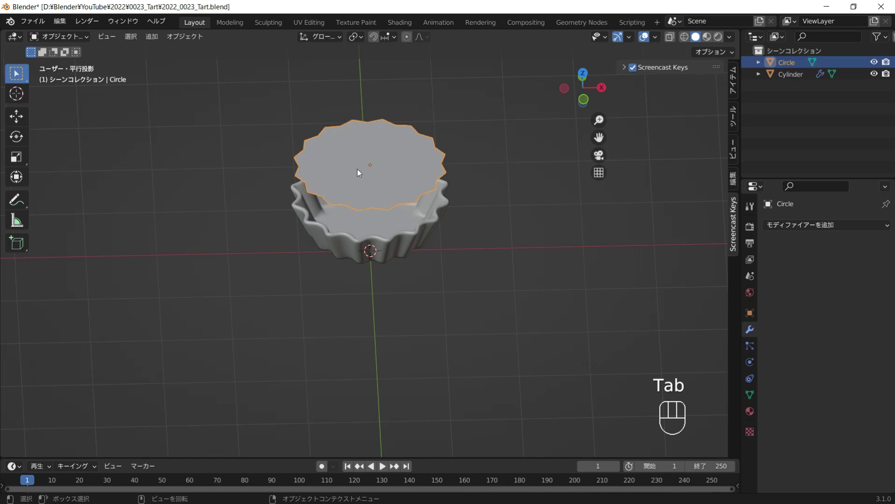
key("g")
key("z")
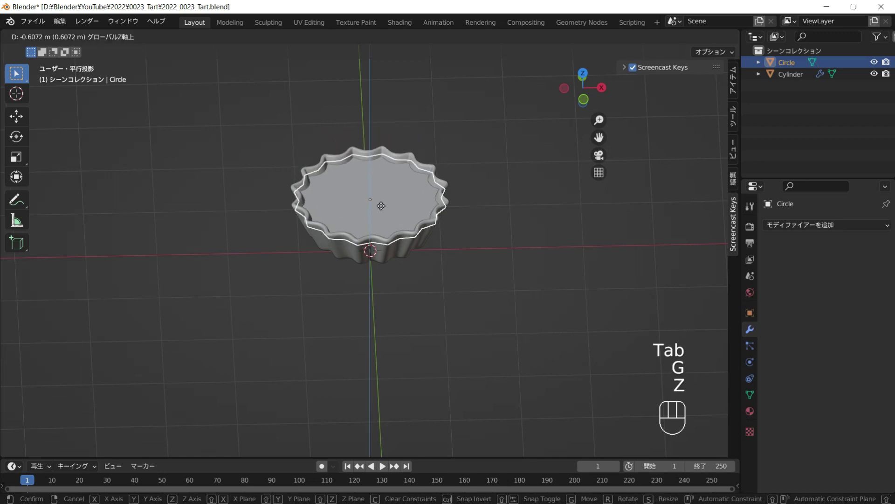
left_click_drag(385, 208, 383, 236)
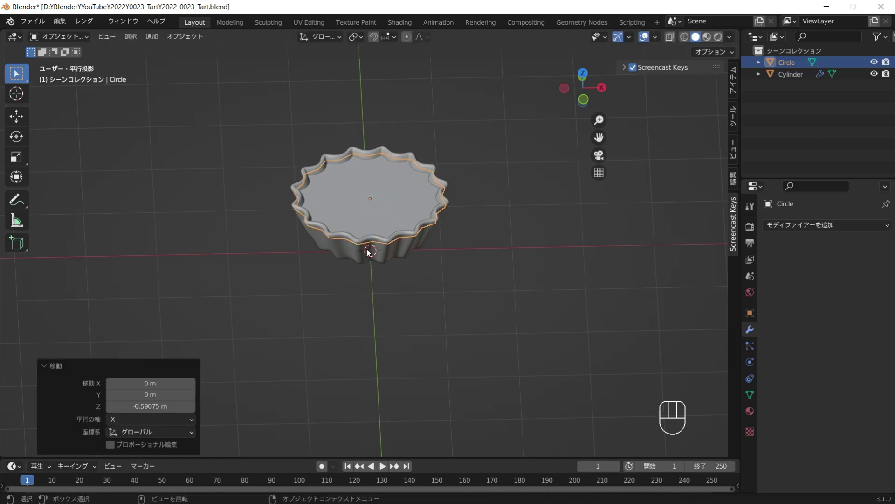
left_click_drag(372, 247, 375, 247)
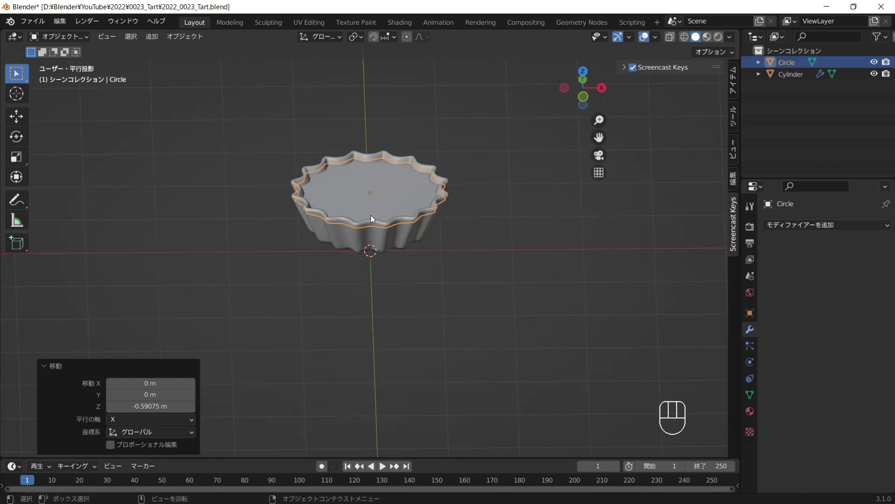
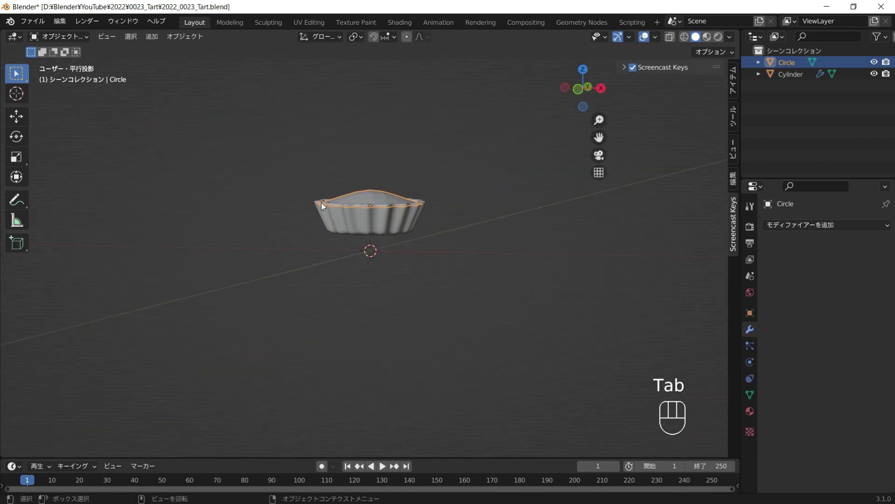
left_click_drag(381, 200, 384, 243)
left_click_drag(378, 223, 334, 209)
Step: Shade the disc smooth and select it together with the tart cup
left_click(413, 204)
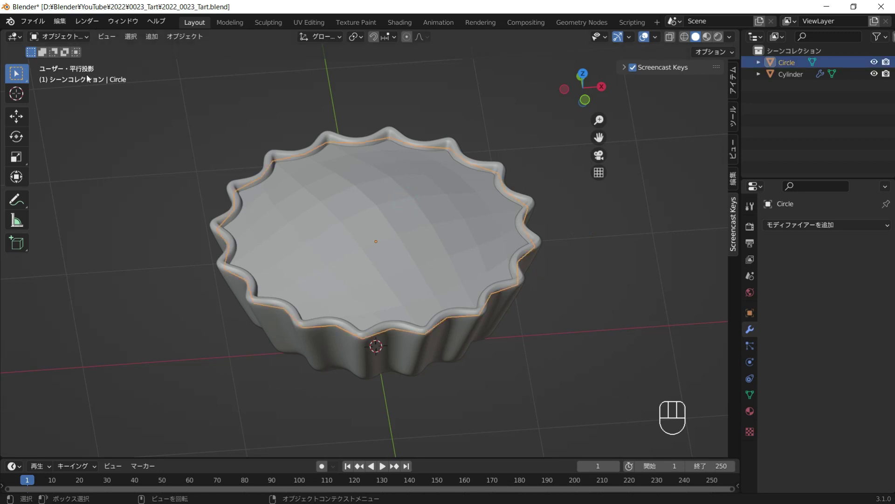
right_click(380, 179)
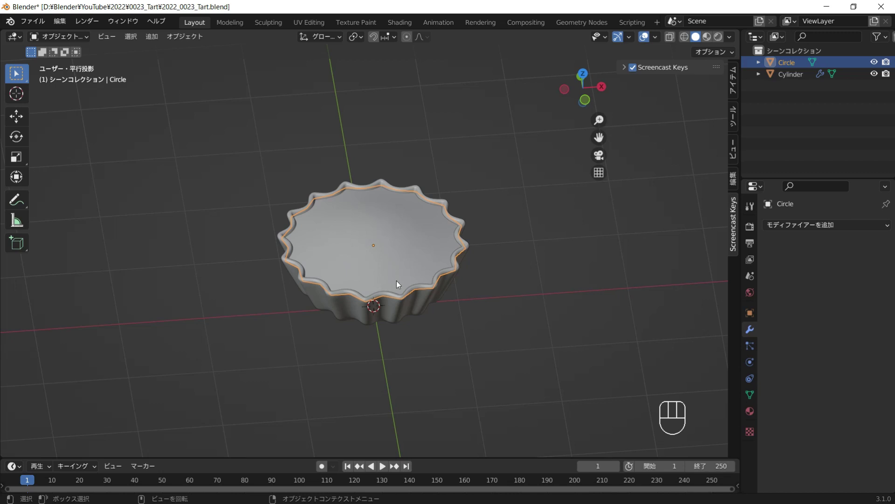
left_click(390, 240)
Step: Hide the cup and disc, add a UV sphere in front view and edit it with proportional editing off
key("h")
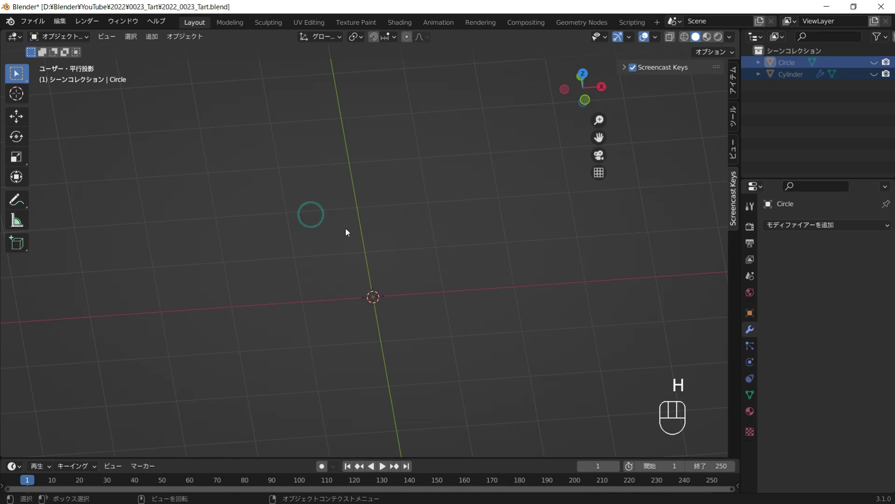
key("shift+a")
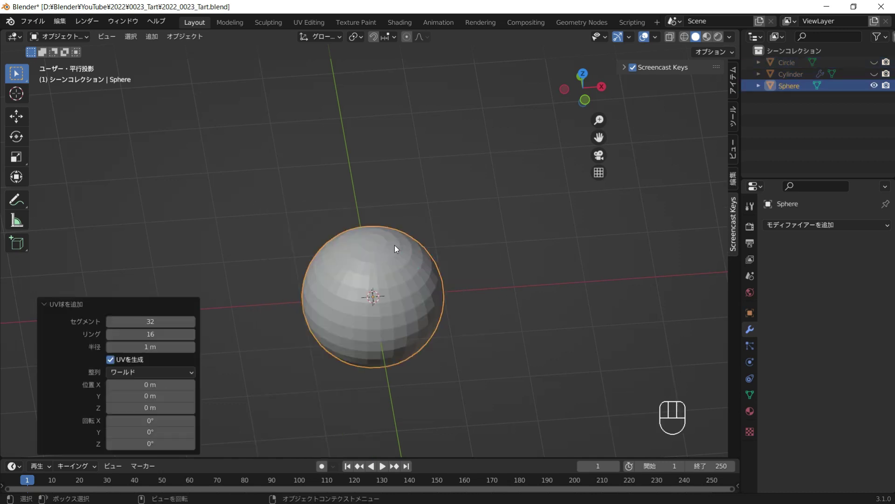
key("KP_1")
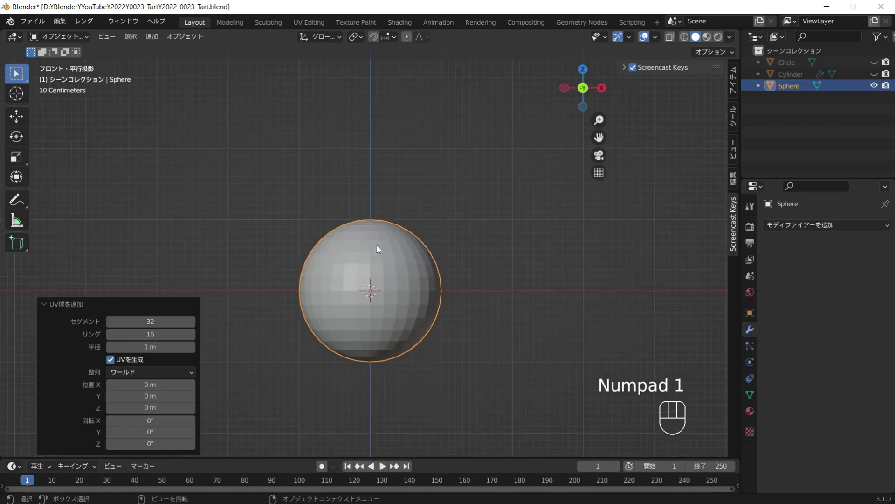
key("Tab")
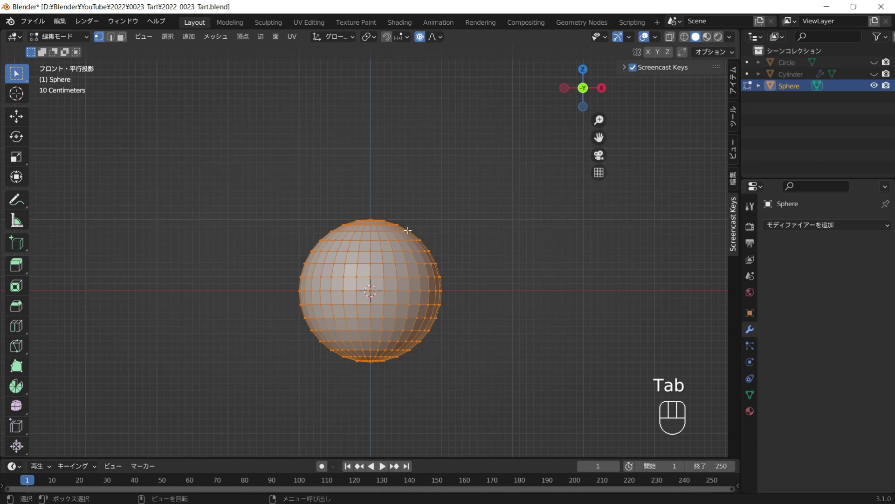
left_click(425, 39)
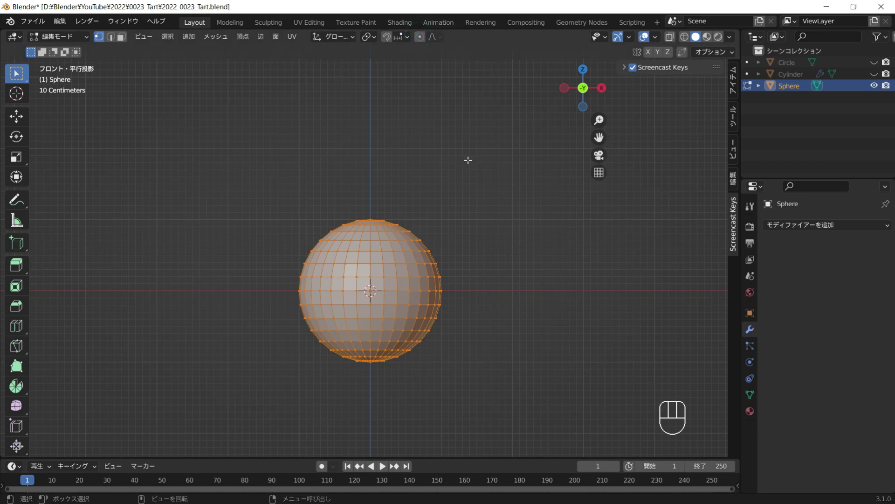
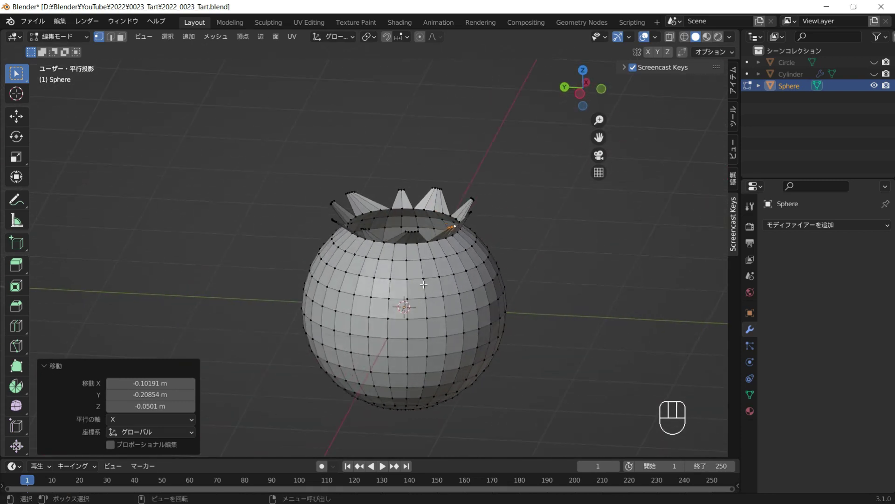
Step: Give the berry a level-2 Subdivision modifier and smooth shading
key("Tab")
left_click_drag(293, 294, 329, 306)
key("ctrl+2")
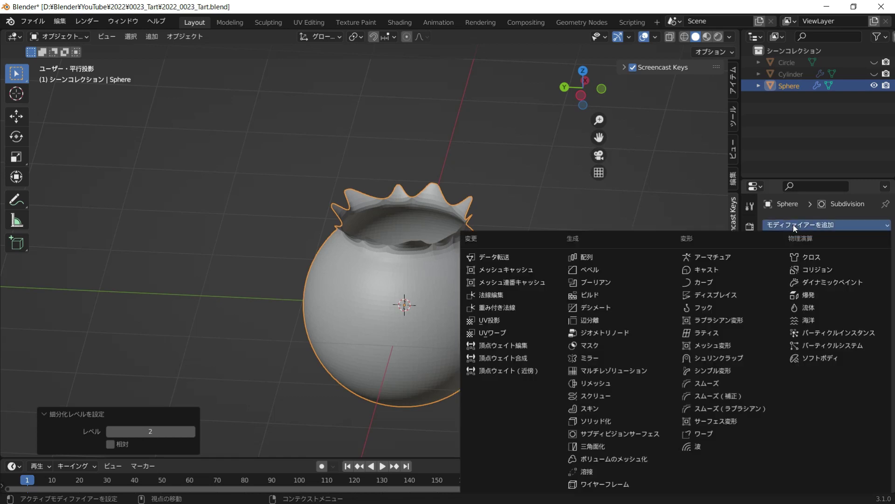
left_click(797, 227)
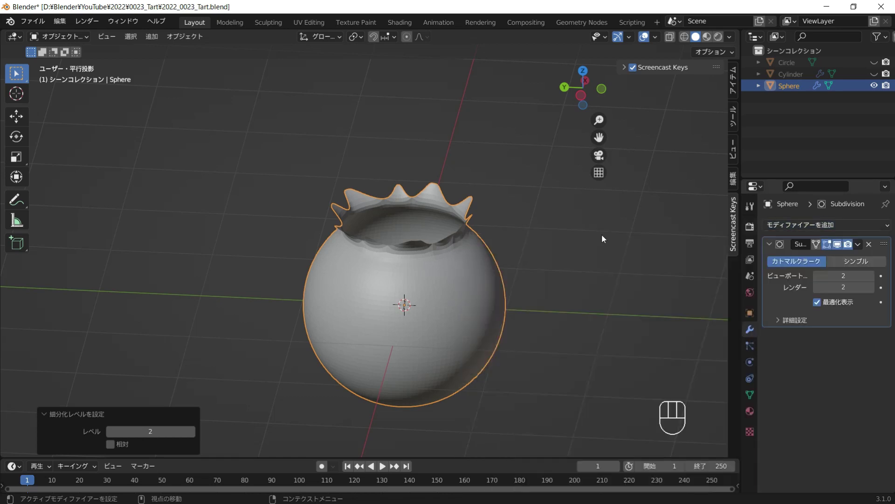
right_click(356, 246)
left_click_drag(373, 259, 384, 256)
Step: Return to Edit Mode in front view to flatten the berry's bottom vertices
key("Tab")
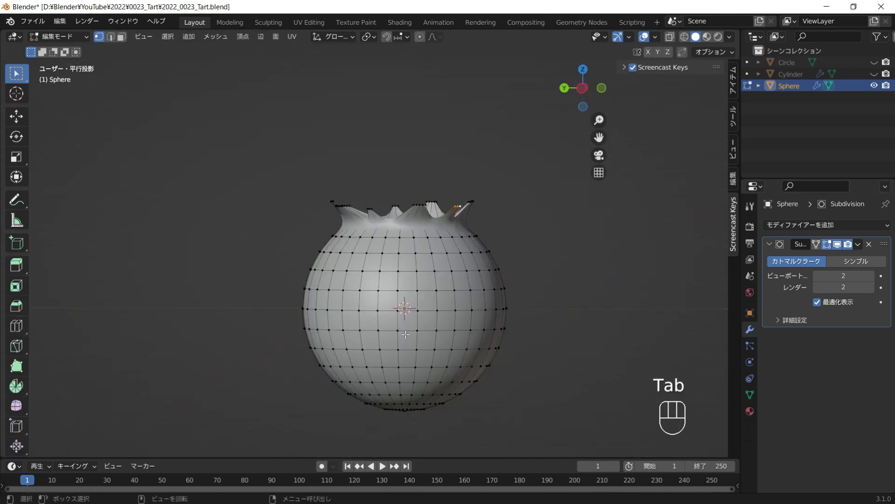
left_click_drag(421, 322, 416, 242)
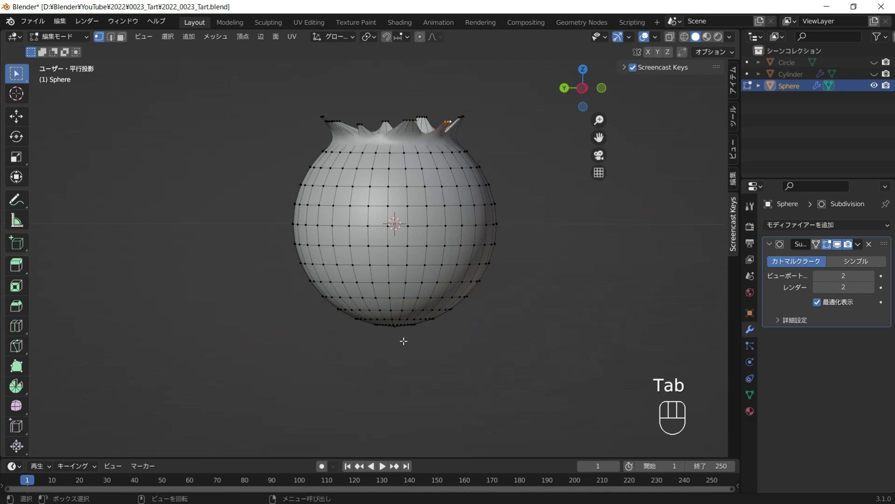
key("KP_1")
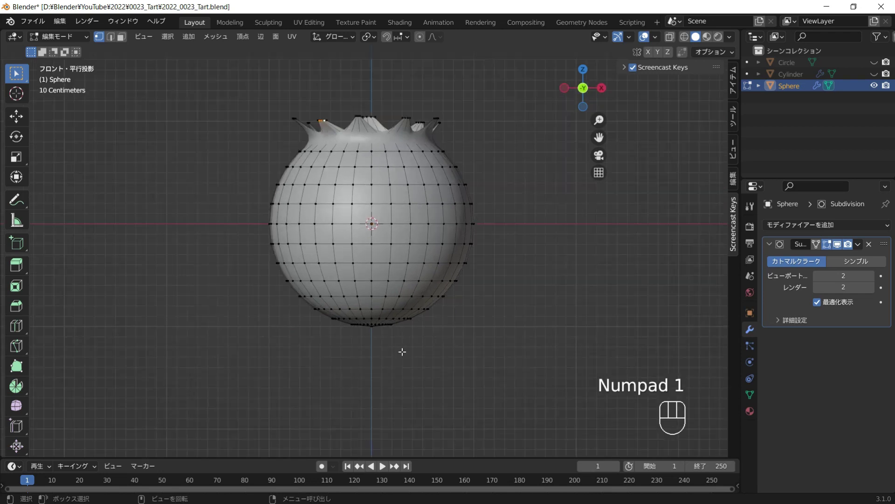
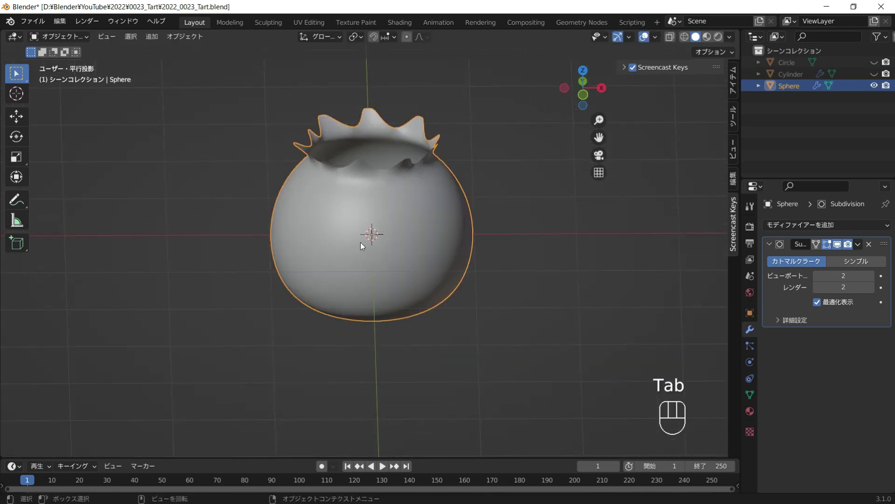
Step: Add a second UV sphere and scale it down to fit inside the berry
key("shift+a")
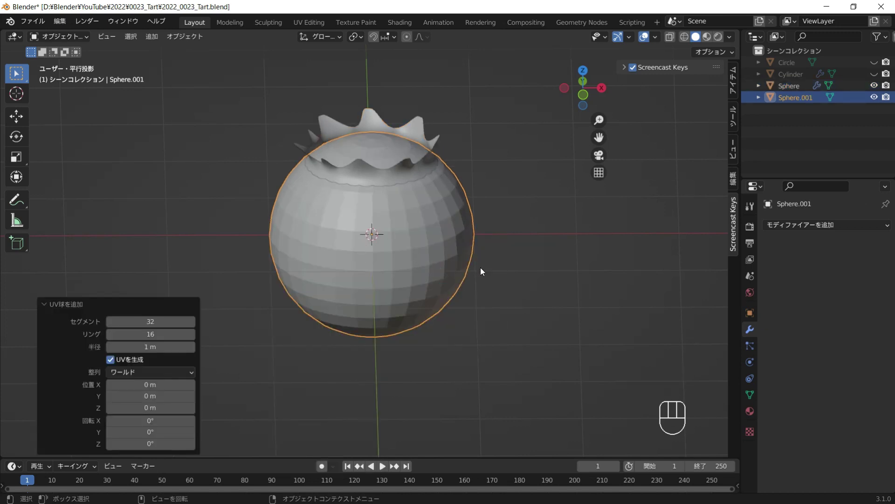
key("s")
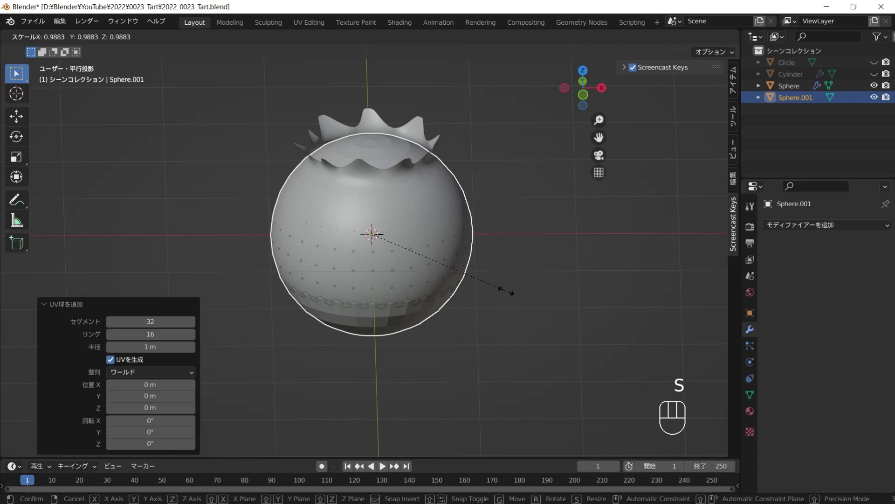
left_click(508, 294)
key("KP_1")
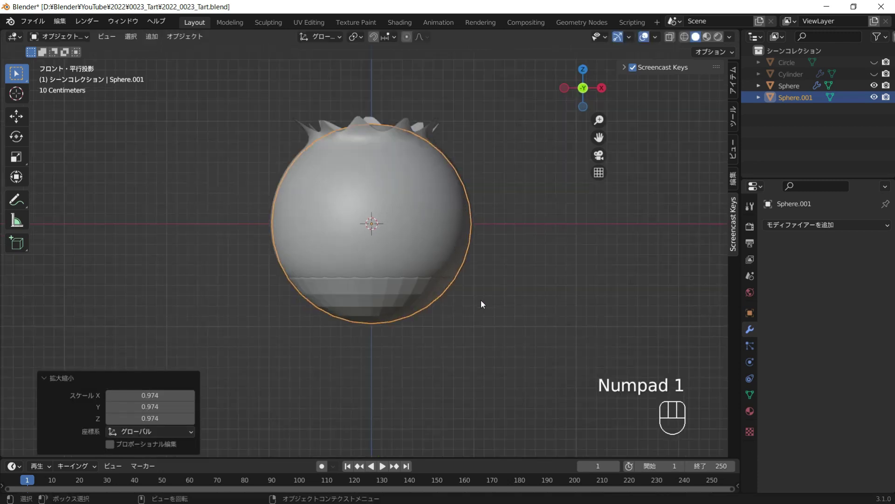
Step: Flatten the inner sphere's bottom rows along Z and sink a dimple into its top
key("Tab")
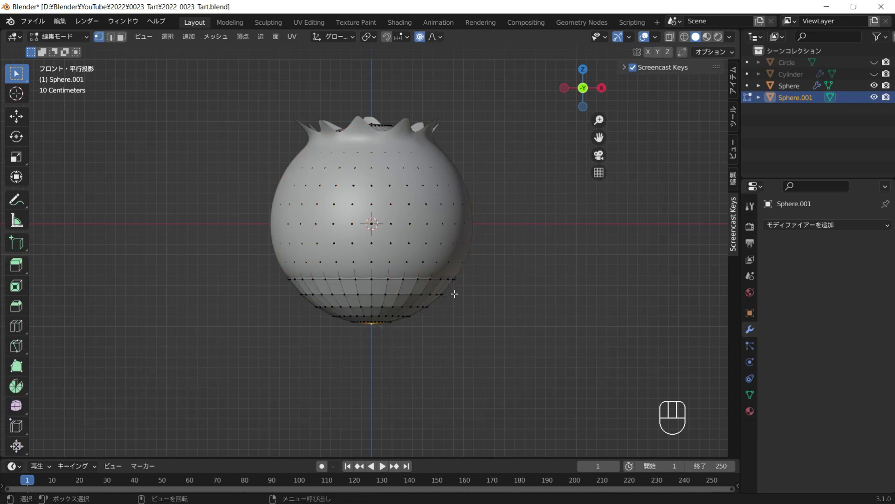
key("g")
key("z")
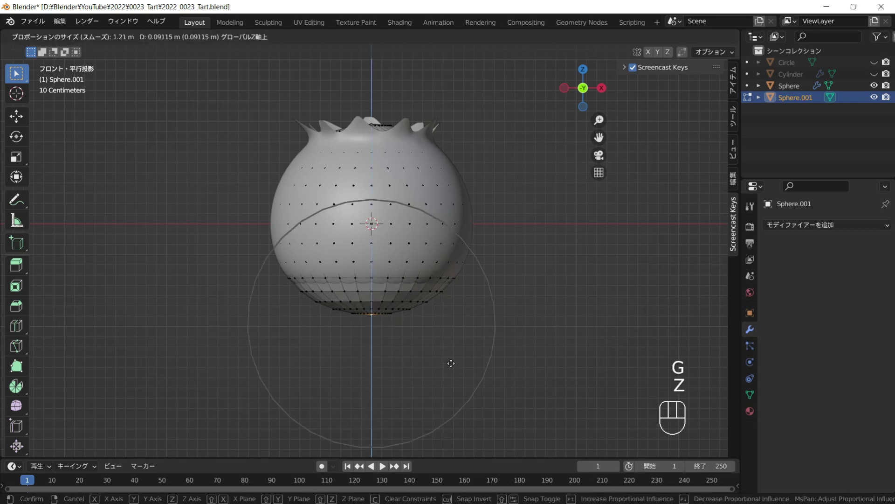
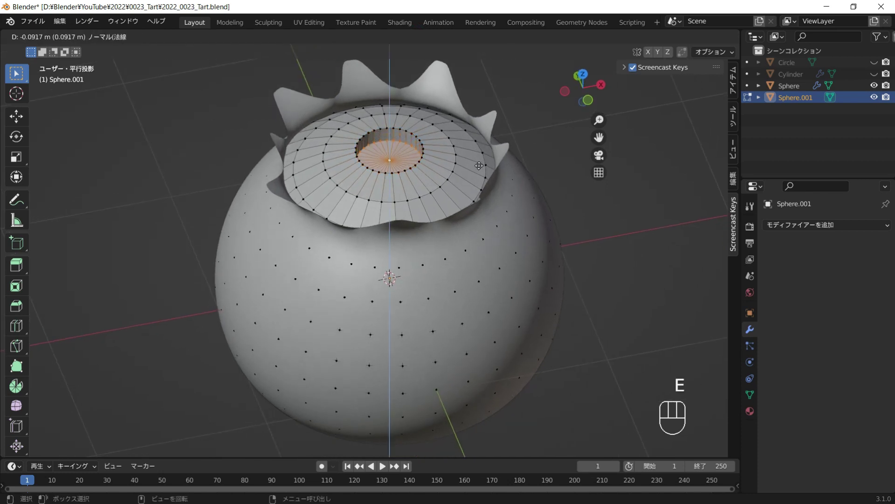
key("Tab")
left_click_drag(379, 165, 387, 167)
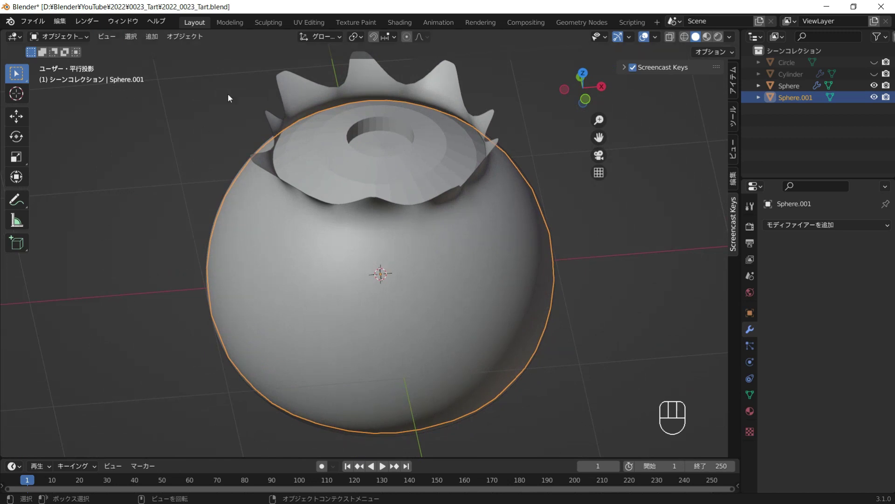
Step: Give the inner sphere level-2 subdivision and smooth shading
key("ctrl+2")
right_click(398, 143)
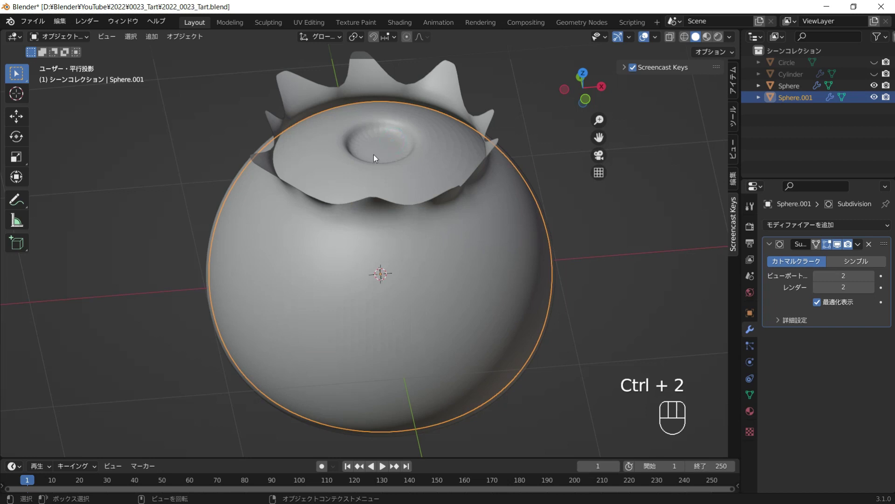
left_click_drag(437, 230, 495, 185)
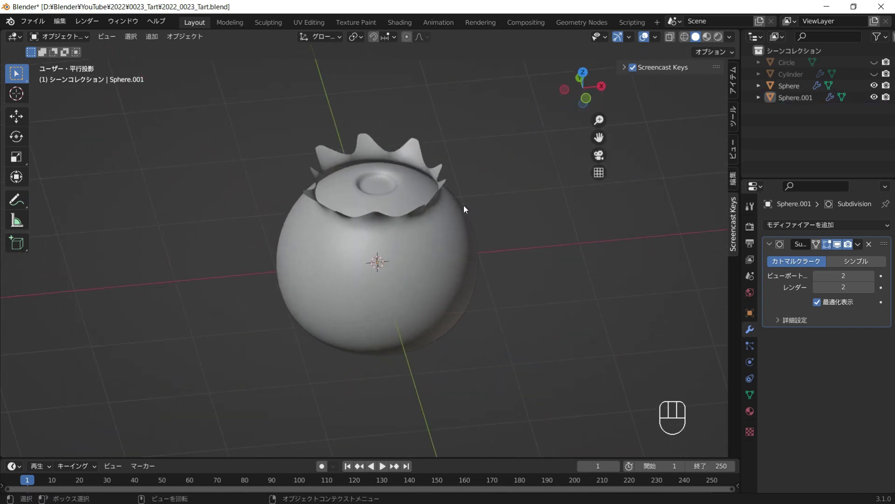
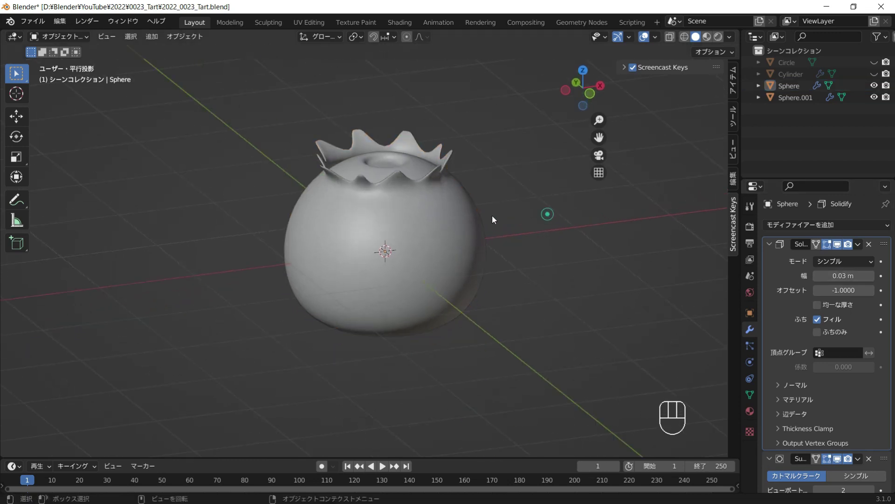
Step: Give the outer skin a 0.03 m Solidify thickness and scale it slightly around the inner sphere
left_click_drag(394, 211, 456, 220)
left_click_drag(463, 219, 416, 257)
left_click_drag(476, 175, 487, 150)
left_click_drag(450, 157, 465, 107)
middle_click(518, 158)
left_click(541, 175)
key("s")
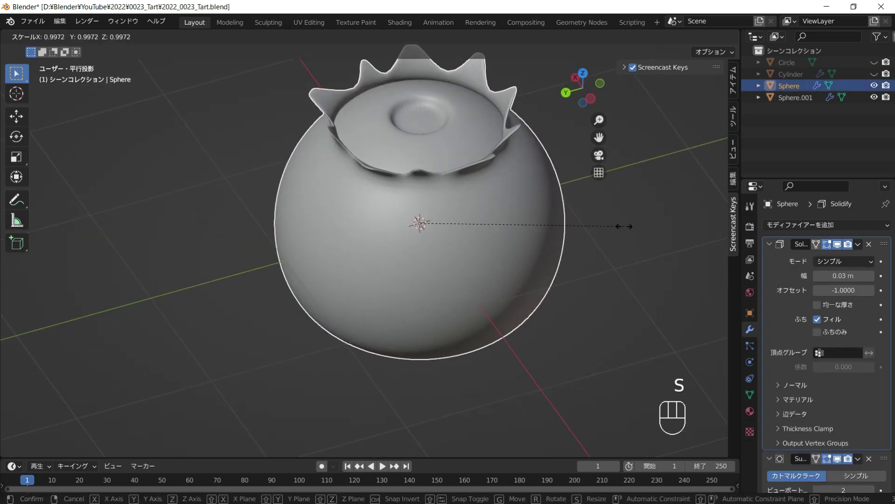
right_click(627, 229)
key("s")
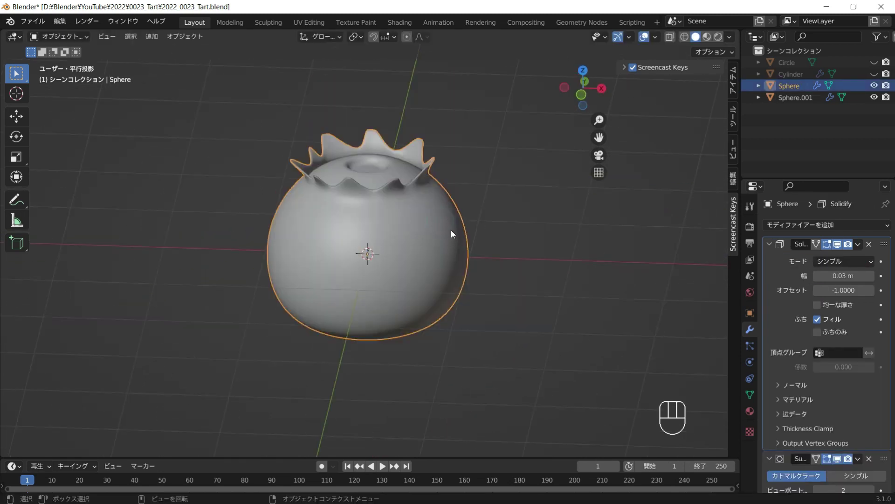
left_click_drag(454, 258, 467, 261)
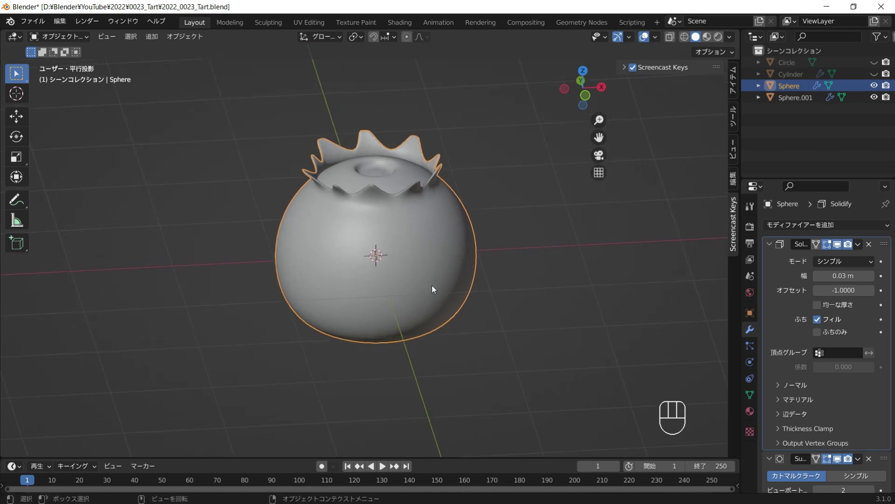
Step: Leave Edit Mode on the outer berry sphere so both berry pieces can be selected
key("Tab")
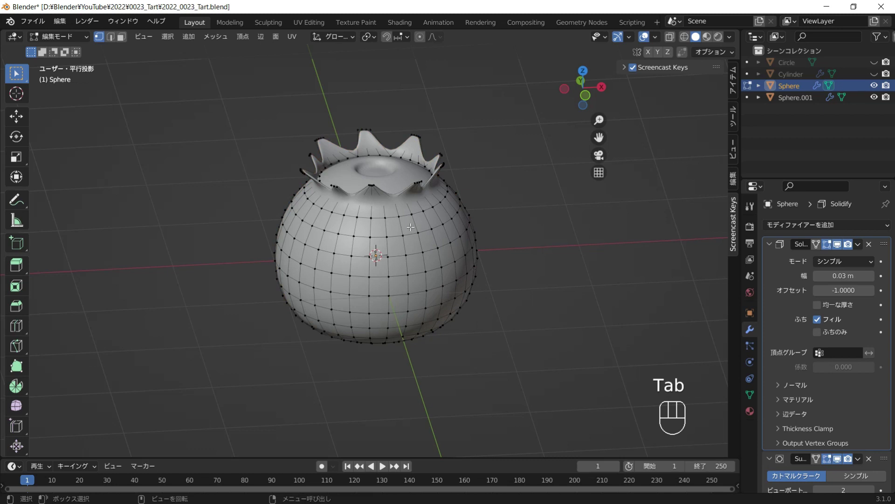
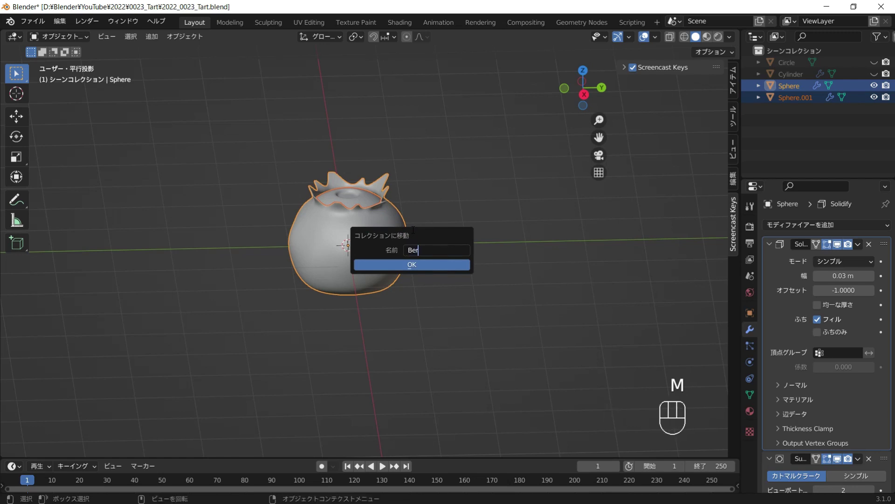
Step: Confirm the new Berry collection and unhide the tart shell and filling
key("r")
key("Return")
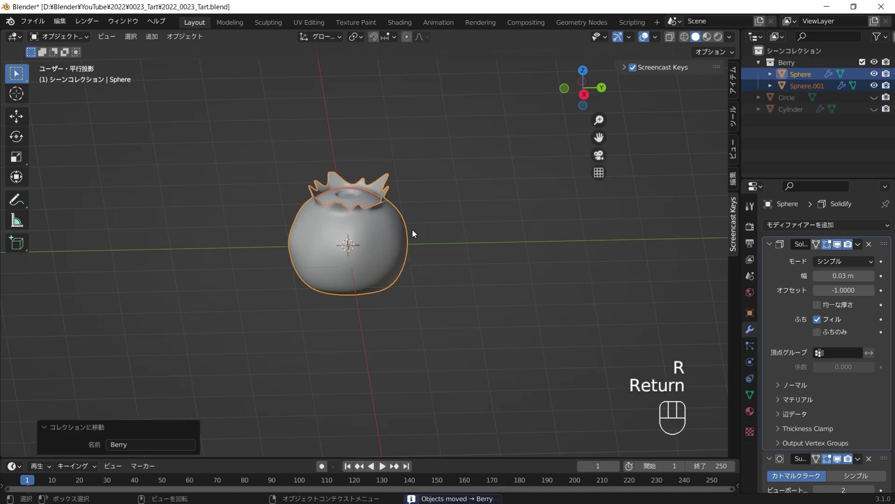
left_click(877, 100)
left_click(879, 112)
Step: Scale the berry down, lift it along Z onto the tart and switch to top view
key("s")
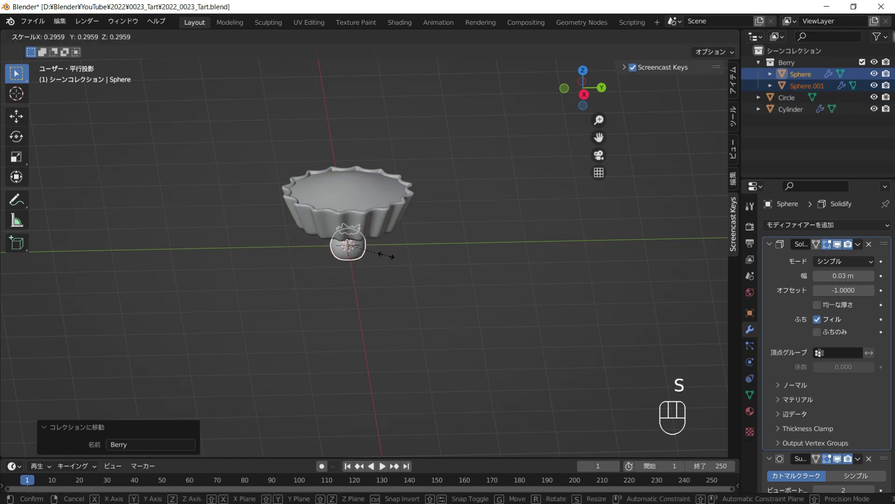
left_click(385, 256)
key("g")
key("z")
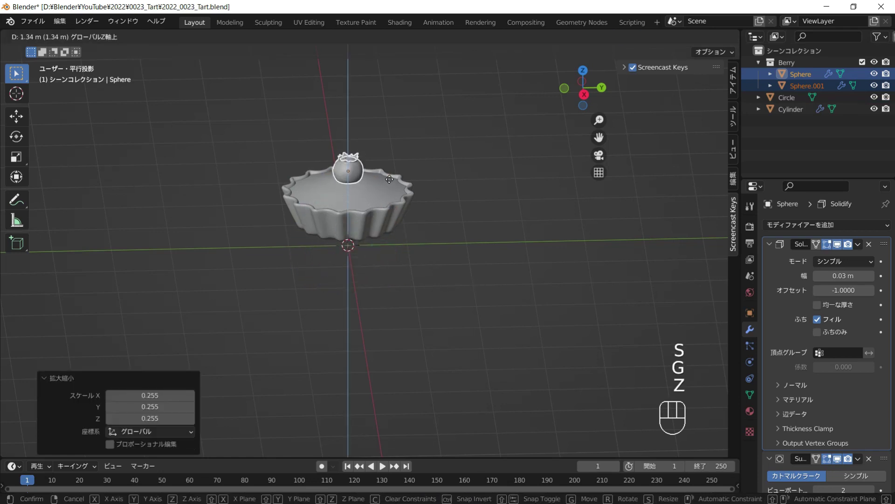
left_click(393, 183)
key("KP_7")
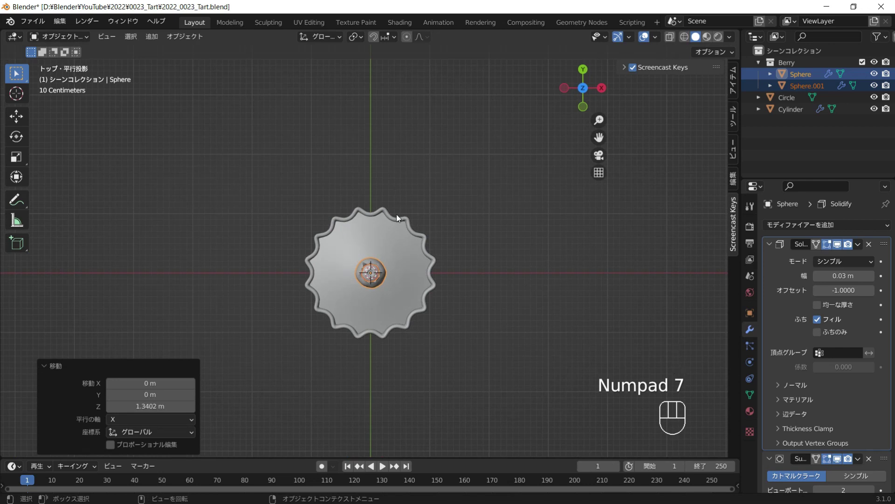
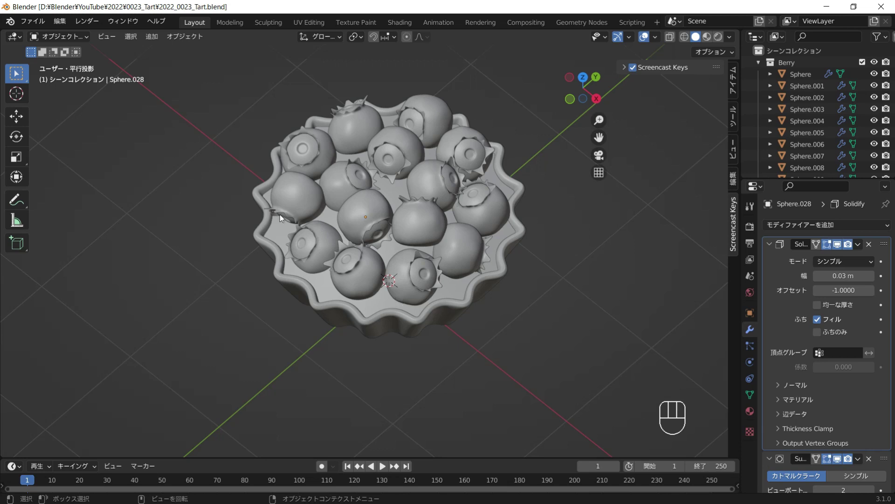
Step: Zoom out over the whole tart and bring up the Add menu for a new UV sphere
left_click_drag(473, 254, 504, 224)
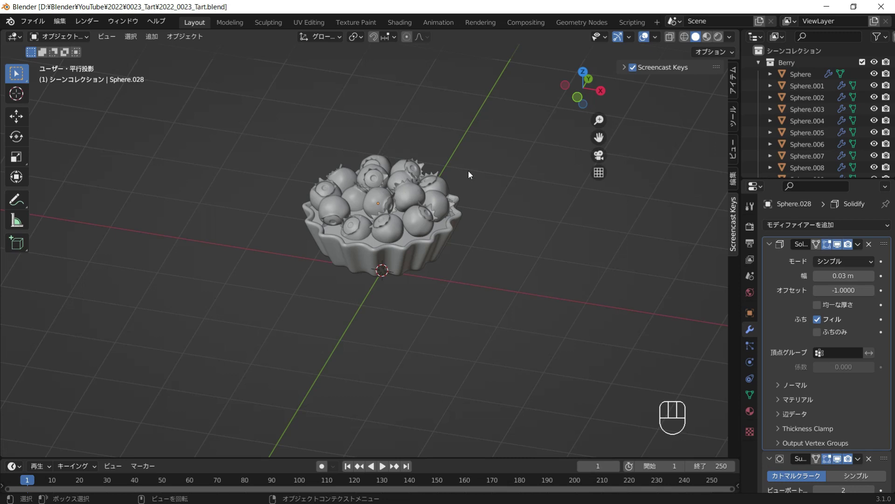
key("shift+a")
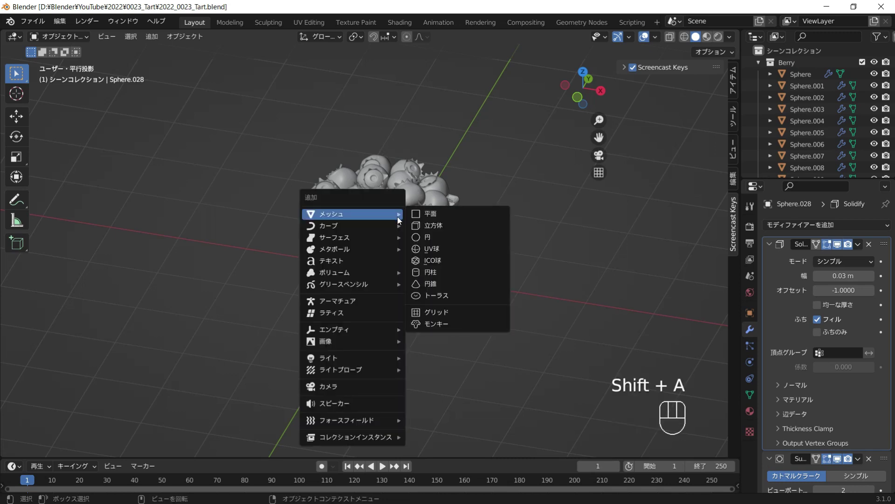
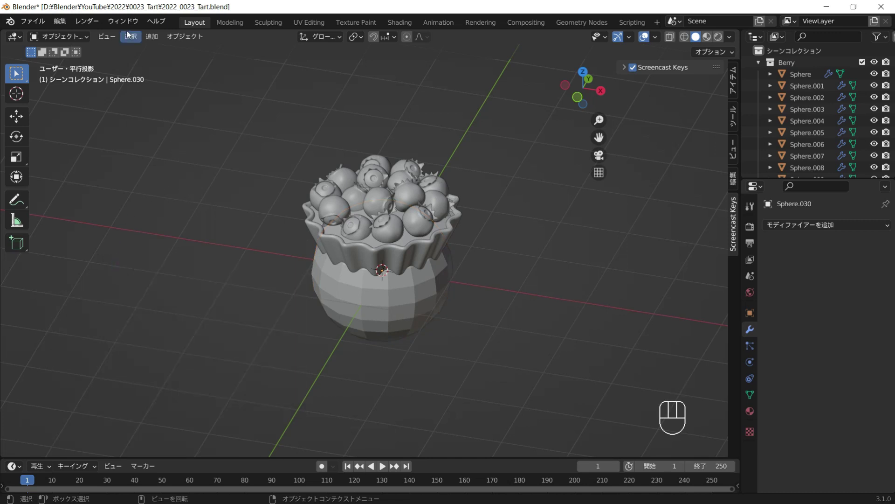
Step: Set the new sphere's segments and rings and lift it along Z above the tart
left_click_drag(124, 36, 276, 89)
left_click(275, 89)
left_click(430, 286)
key("g")
key("z")
left_click(446, 116)
left_click_drag(428, 167, 431, 261)
Step: In Edit Mode, pull the sphere's top vertex straight up into a pointed tip
key("Tab")
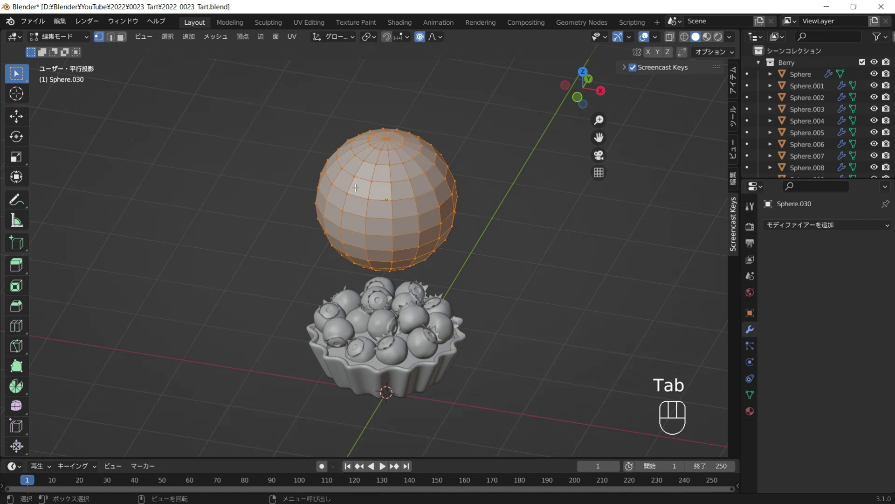
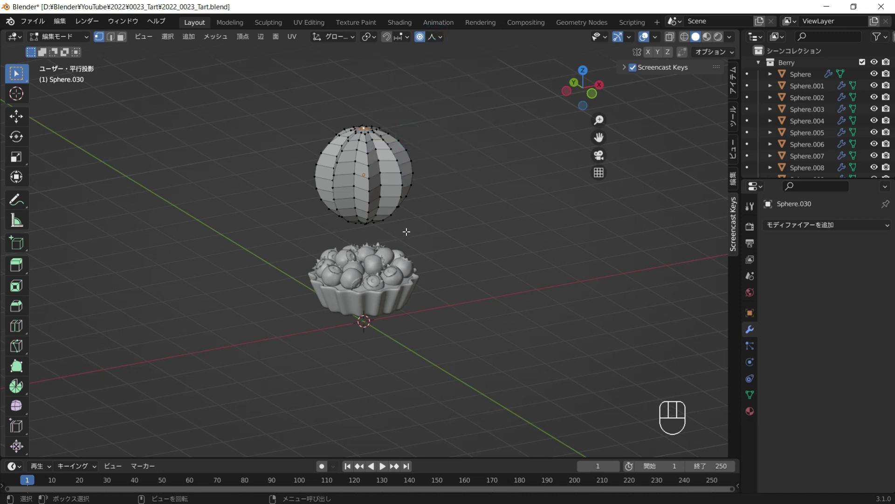
key("g")
key("z")
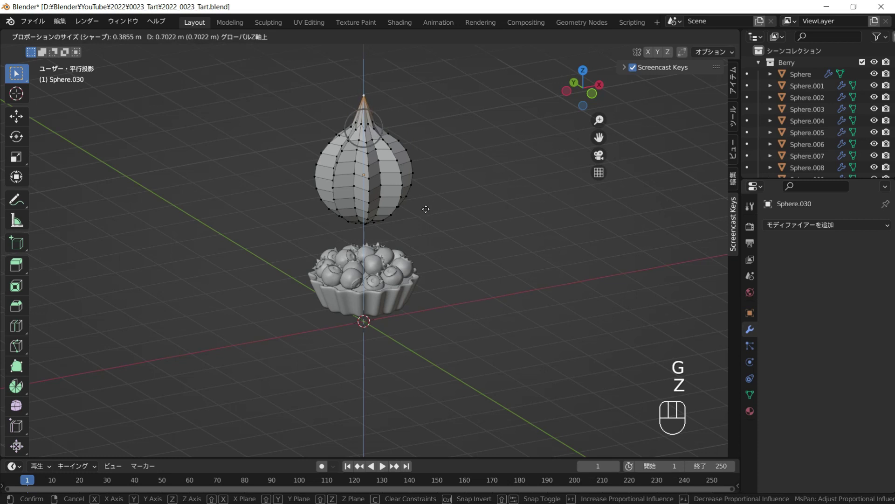
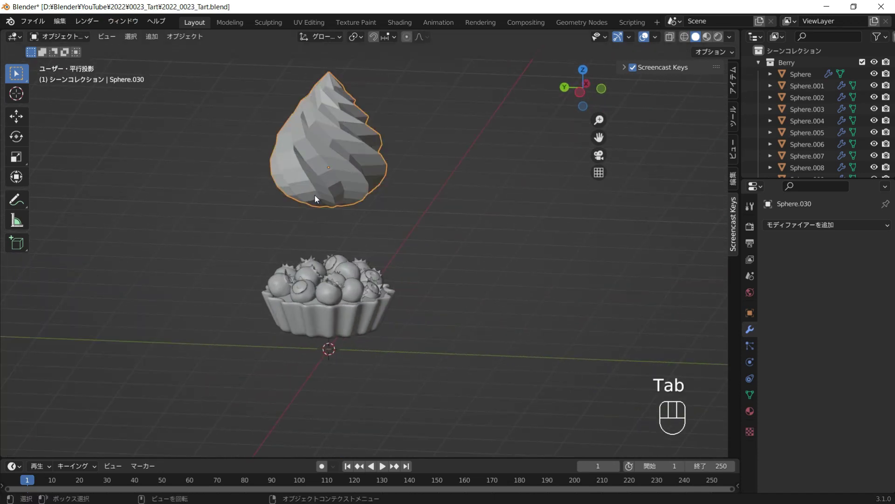
Step: Add a level-2 Subdivision modifier, shade the swirl smooth and lower its peak
key("ctrl+2")
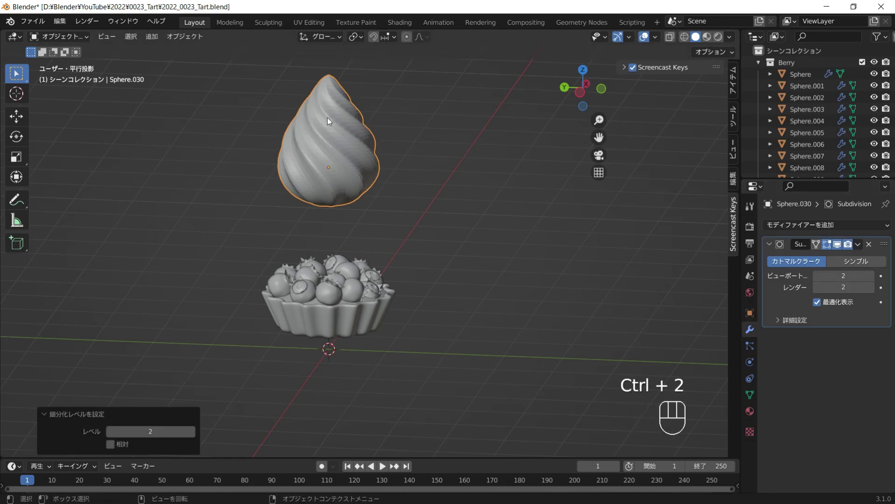
right_click(333, 151)
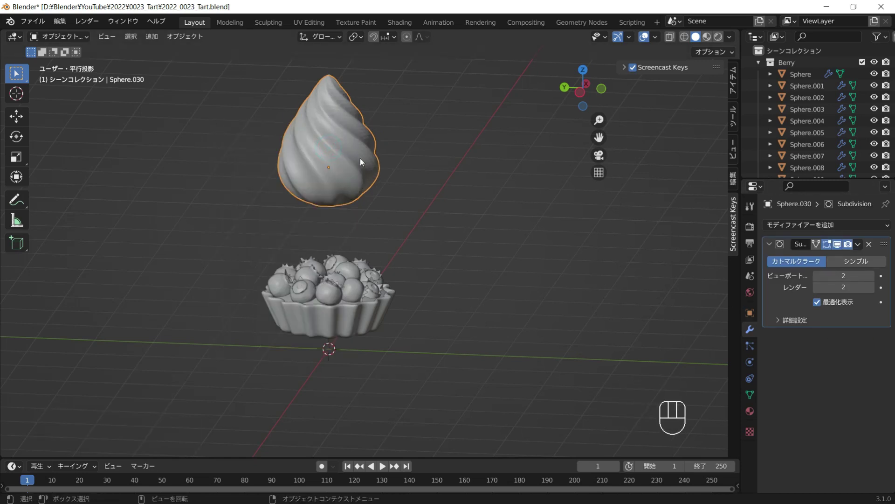
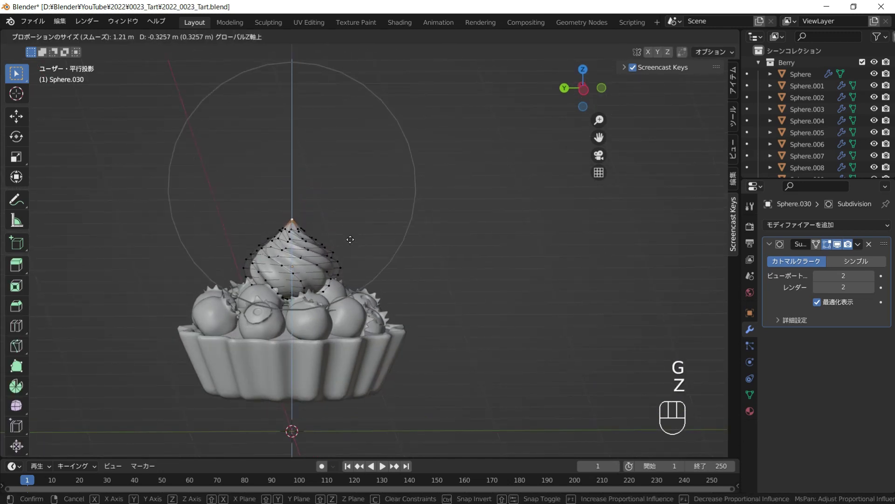
left_click_drag(361, 281, 387, 311)
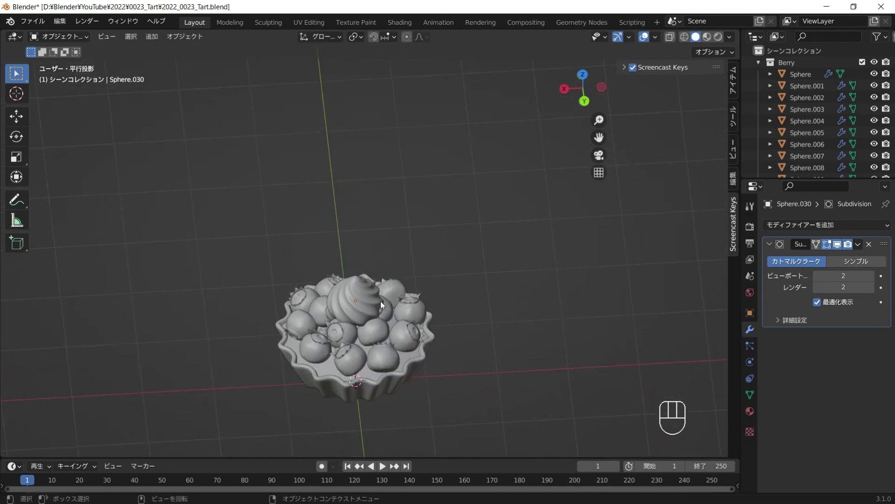
Step: Frame the top of the tart and select the filling disc
middle_click(387, 315)
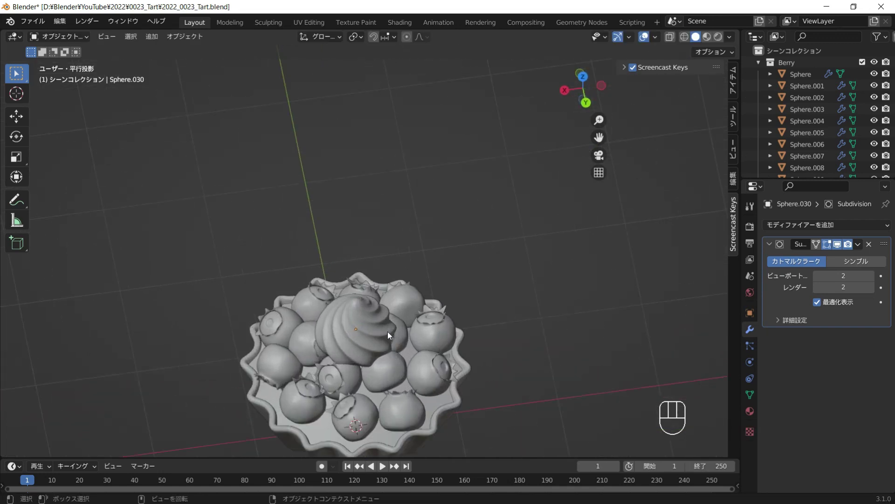
left_click_drag(373, 345, 409, 349)
left_click(380, 416)
left_click(386, 416)
left_click(387, 416)
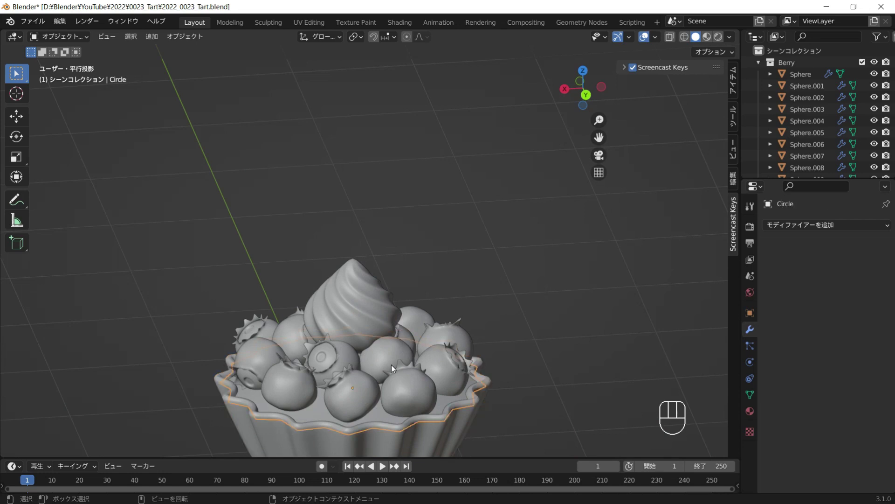
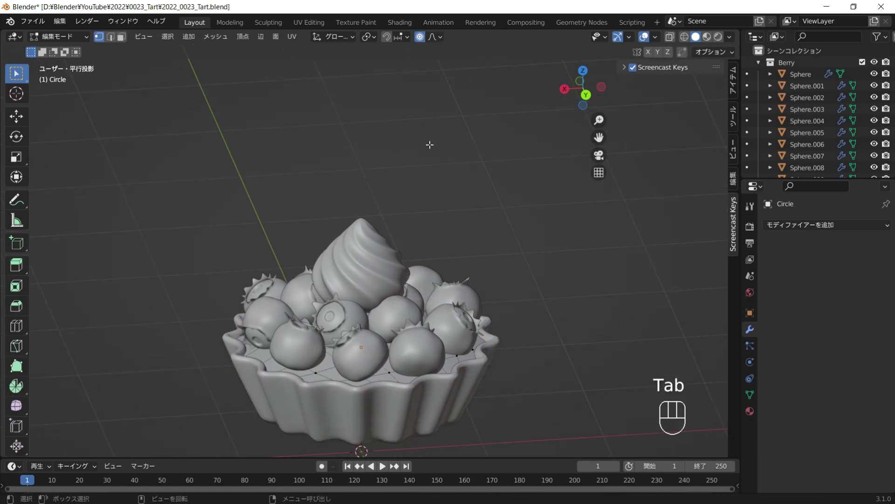
Step: Hide the Berry collection, raise the filling's centre along Z into a dome, then show the berries again
key("Tab")
left_click(862, 65)
key("h")
left_click(383, 329)
key("Tab")
key("g")
key("z")
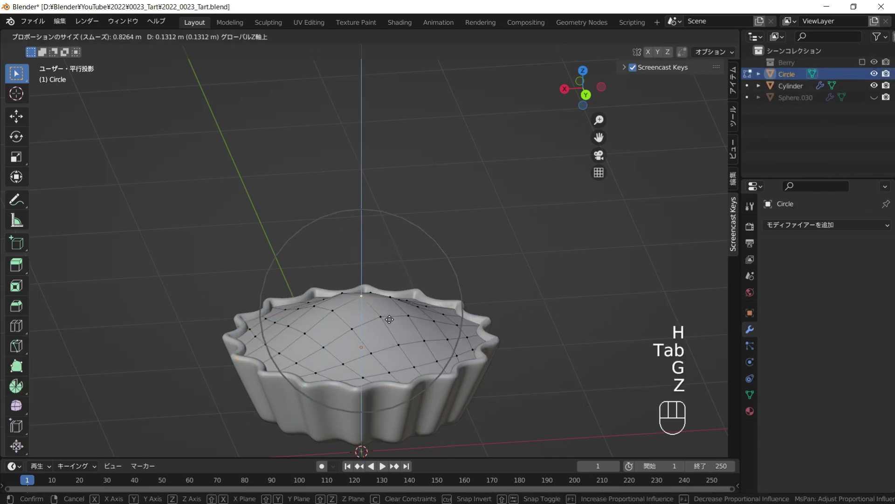
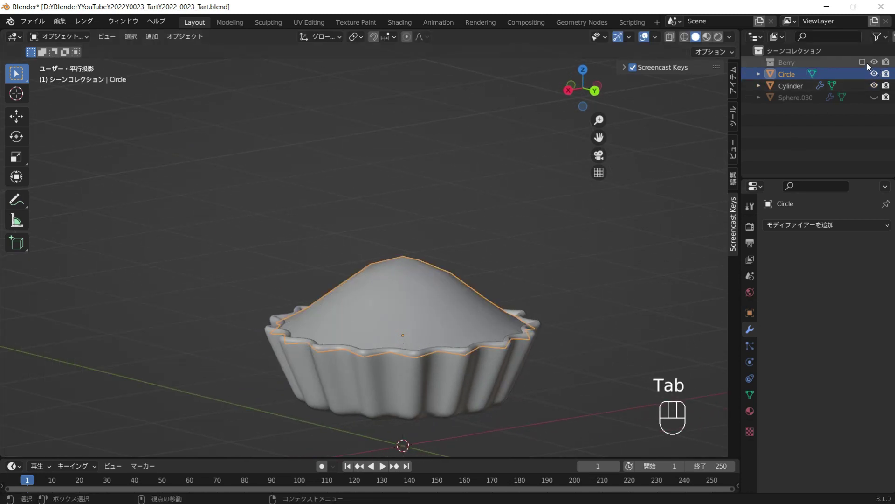
left_click(857, 74)
Step: Reposition several berries and lift some along Z so they sit on the domed filling
left_click_drag(462, 257, 377, 325)
left_click(310, 328)
left_click_drag(324, 323, 338, 335)
left_click(377, 329)
left_click_drag(396, 333, 281, 319)
left_click_drag(370, 291, 398, 306)
left_click(405, 276)
key("g")
key("z")
right_click(450, 320)
middle_click(418, 314)
left_click(407, 311)
left_click(390, 205)
middle_click(390, 205)
key("g")
key("z")
middle_click(536, 254)
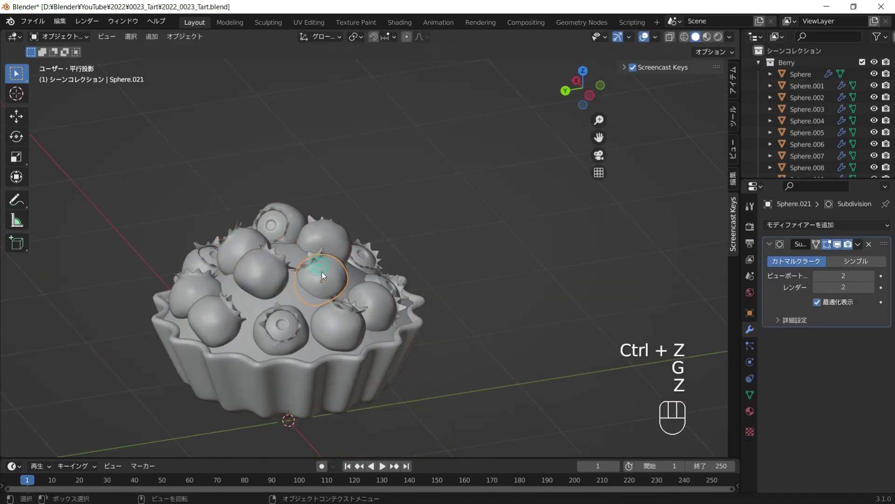
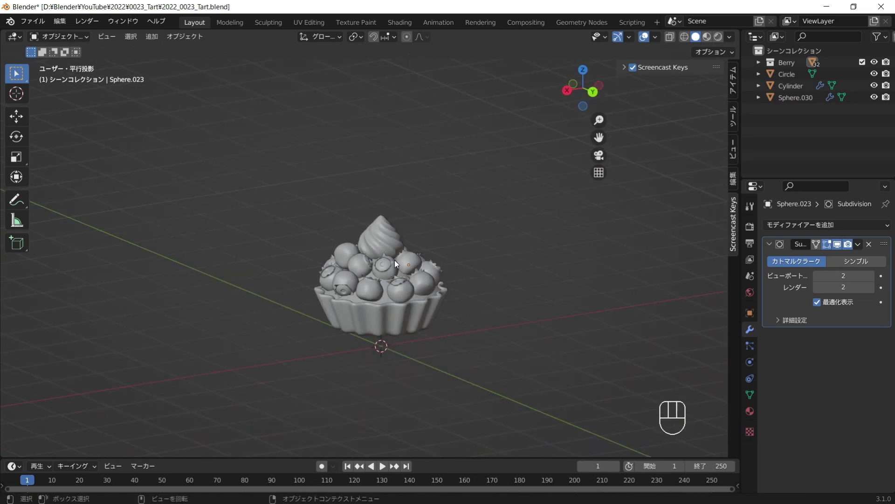
Step: Switch the viewport to Rendered shading and bring up the Add menu for a point light
left_click_drag(405, 314, 375, 328)
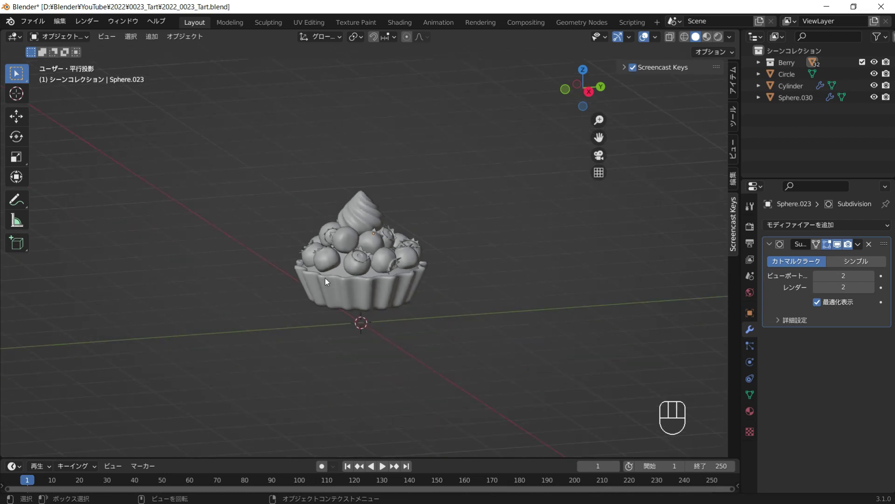
left_click(545, 195)
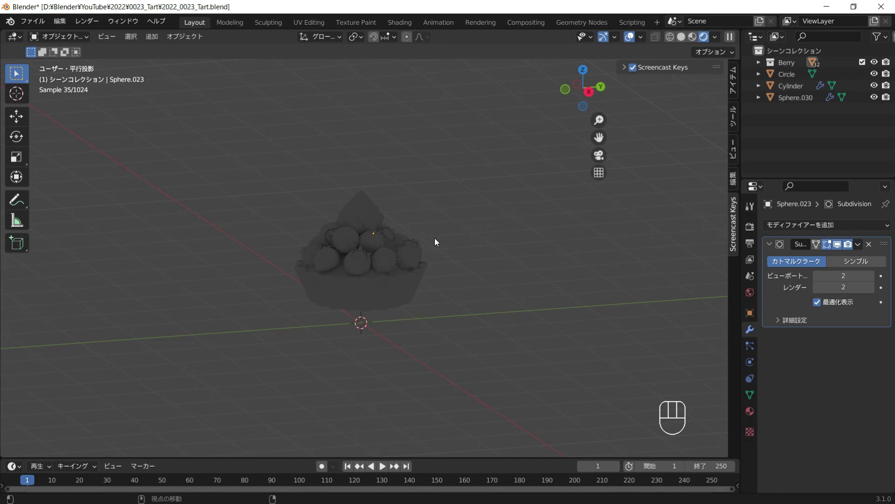
left_click_drag(473, 237, 438, 256)
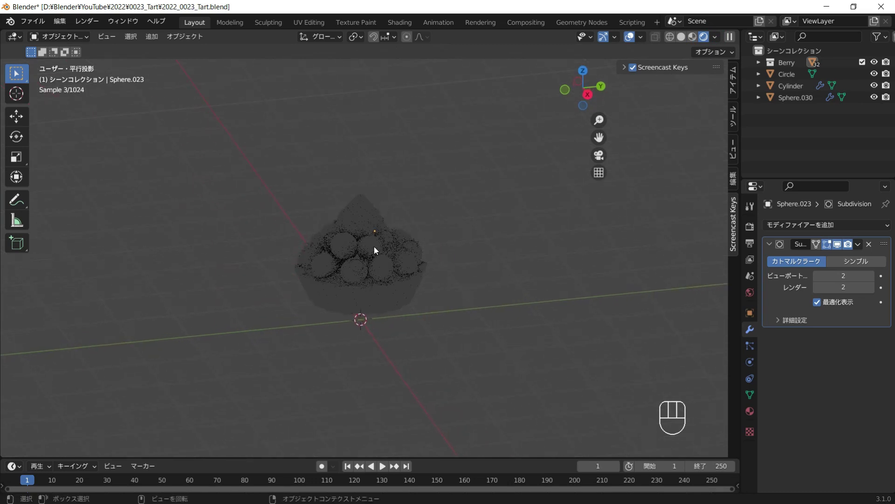
key("shift+a")
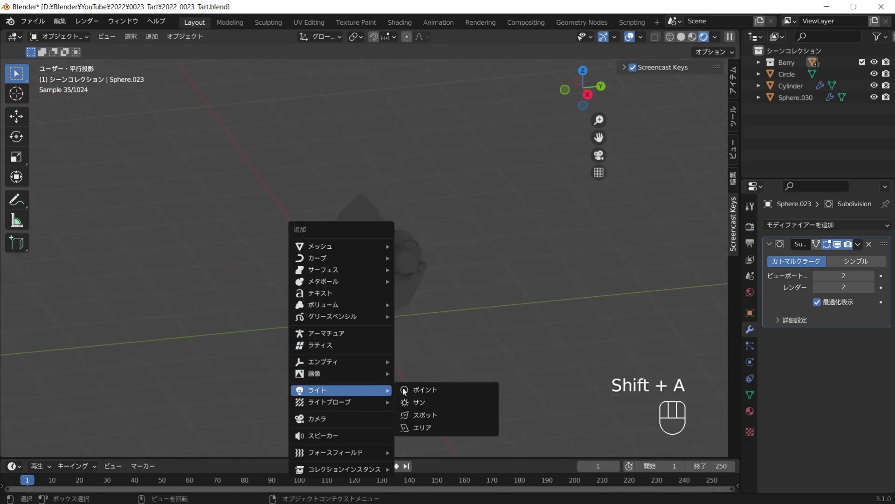
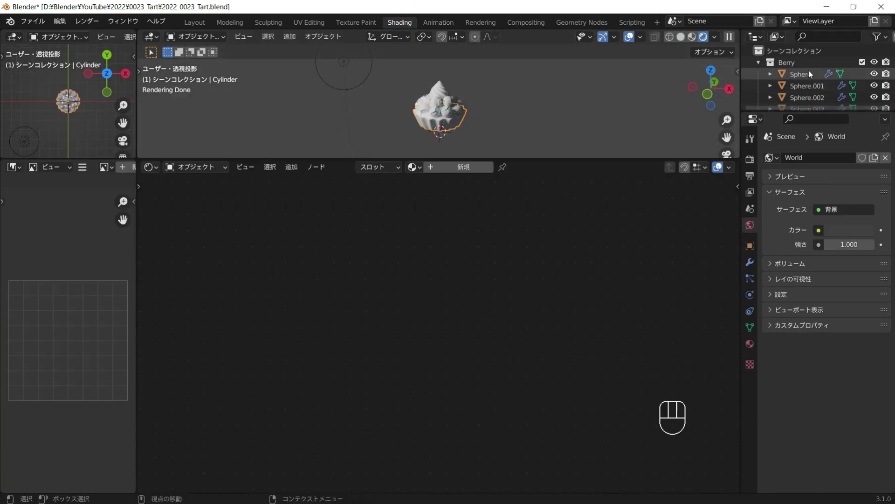
Step: Hide Berry, then wire a Noise Texture through a ColorRamp into the shell's Base Color
left_click(866, 64)
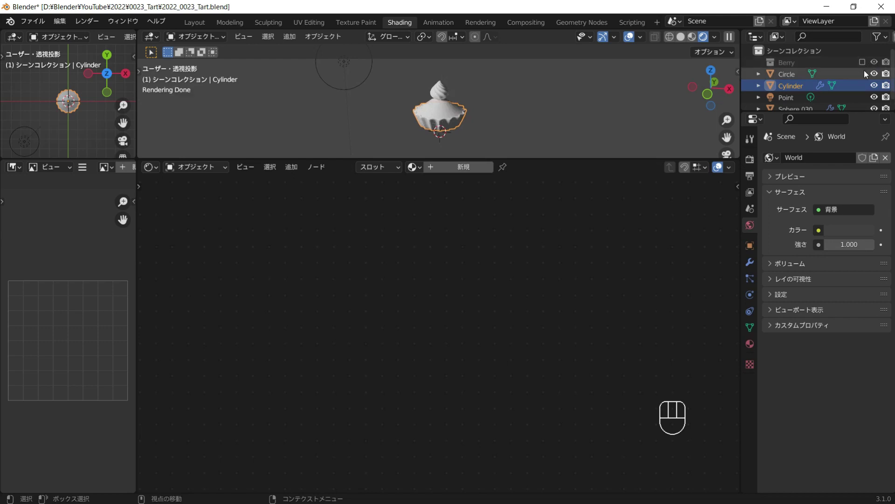
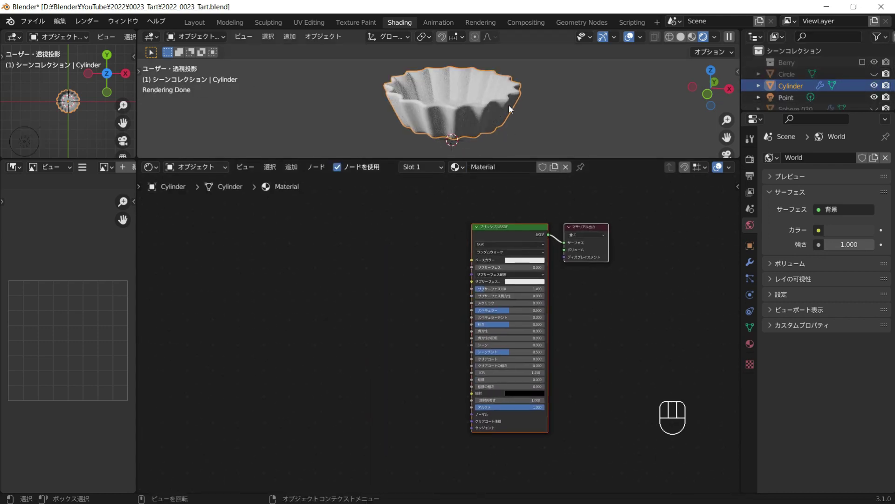
left_click(543, 121)
key("shift+a")
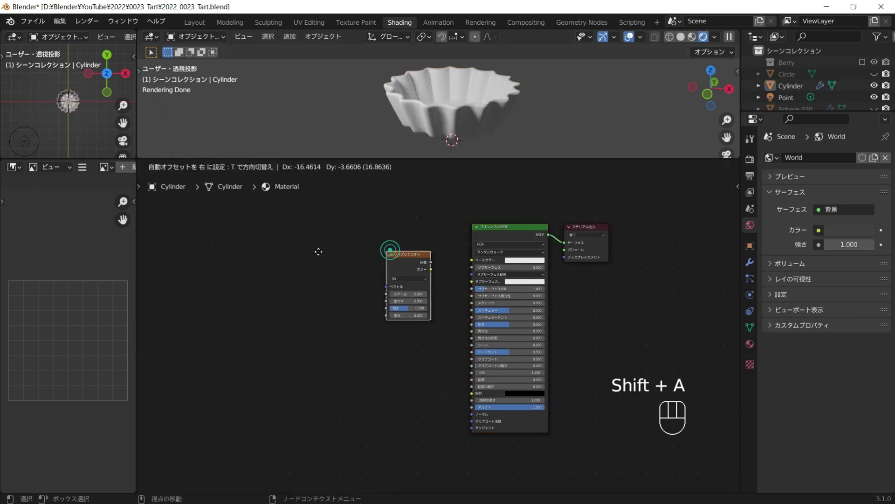
key("shift+a")
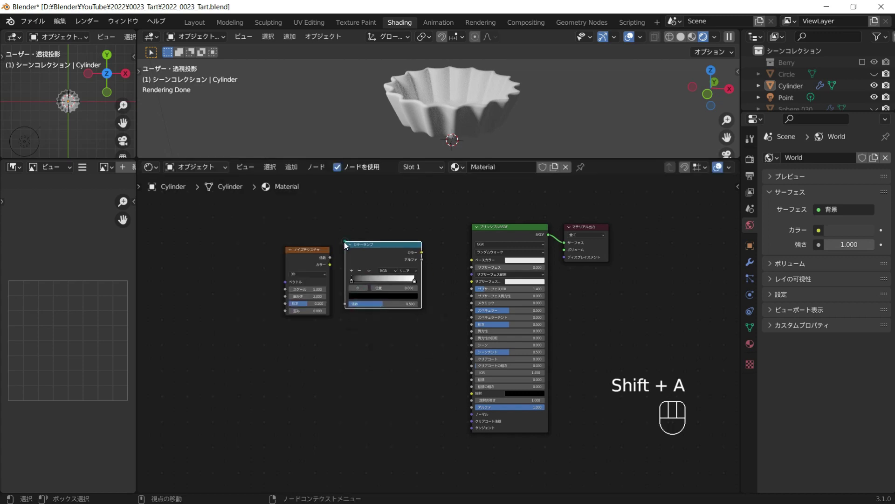
left_click(315, 261)
left_click_drag(326, 257, 382, 282)
left_click_drag(427, 255, 484, 262)
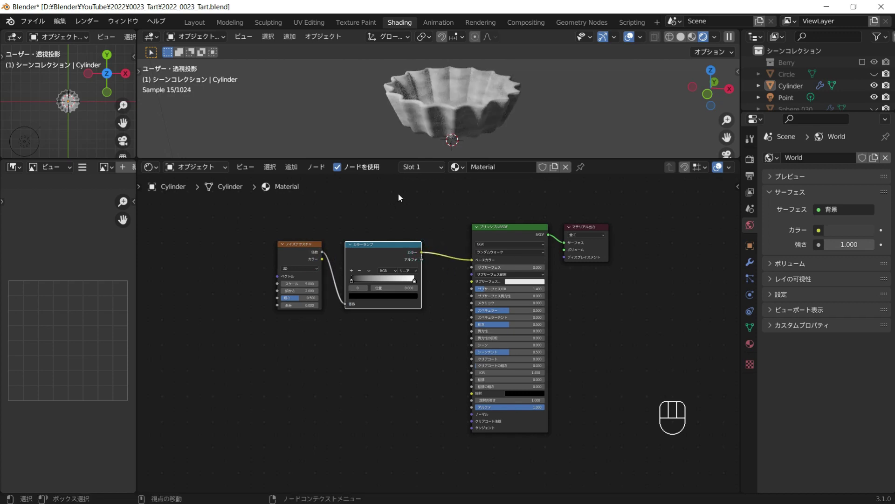
Step: Enable the Node Wrangler add-on in Preferences
left_click_drag(65, 23, 36, 141)
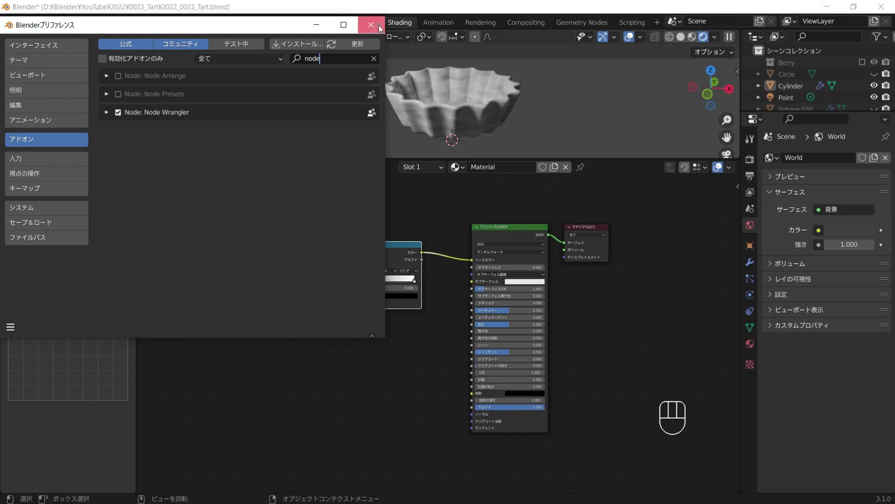
left_click(319, 249)
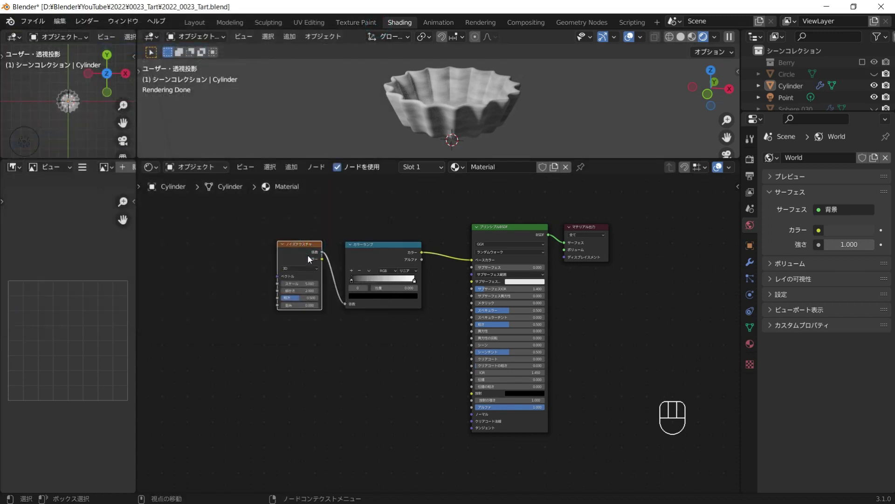
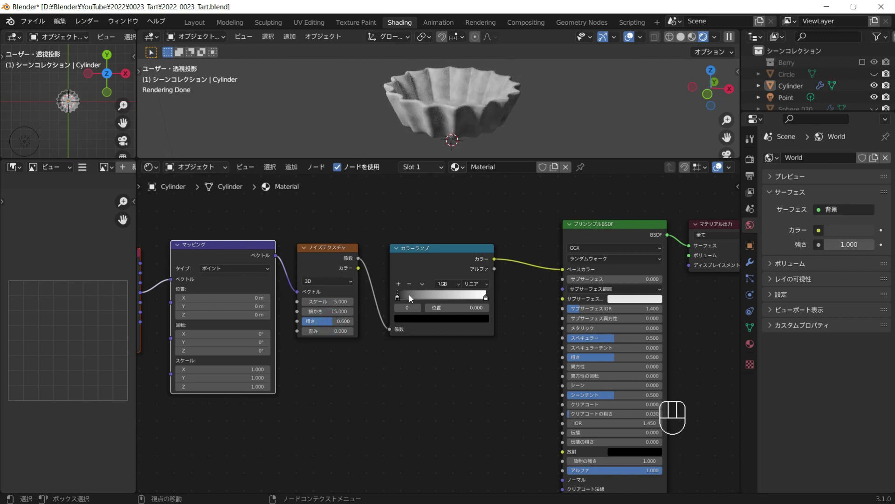
Step: Set the ColorRamp stops to light peach and baked orange and shift the transition point
left_click(402, 298)
left_click_drag(421, 320, 469, 222)
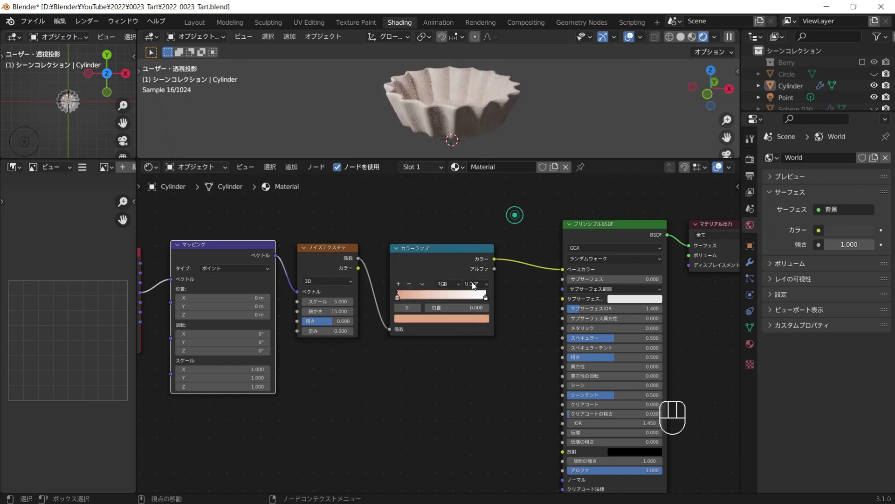
left_click(485, 295)
left_click_drag(455, 318, 457, 305)
left_click(404, 298)
left_click_drag(409, 297, 452, 296)
left_click(470, 297)
left_click(425, 297)
middle_click(509, 87)
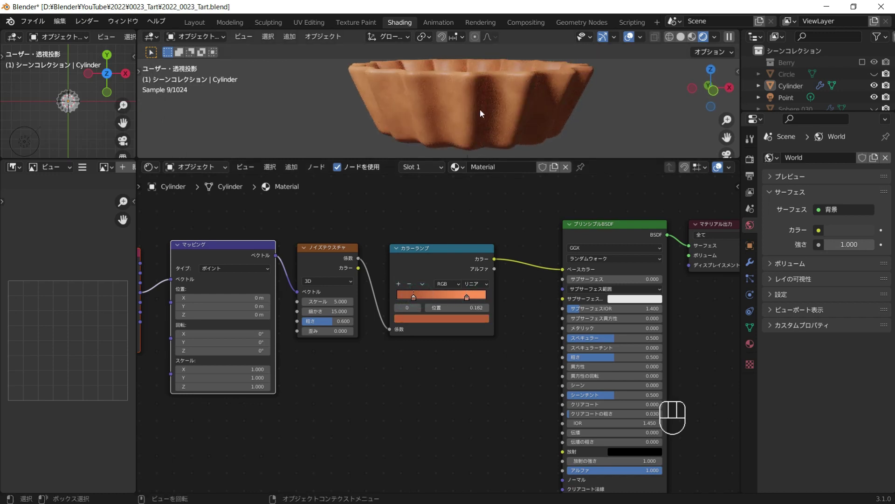
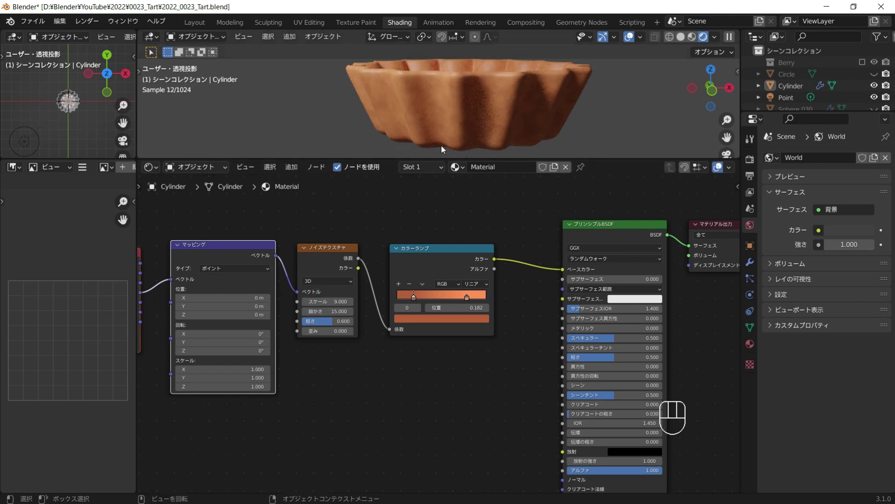
Step: Raise the Noise Texture scale to 9, lighten a crust stop and feed Object coordinates into Mapping
middle_click(506, 135)
middle_click(509, 136)
left_click(472, 300)
left_click_drag(463, 320, 458, 286)
left_click(530, 124)
left_click_drag(511, 119, 452, 123)
middle_click(431, 102)
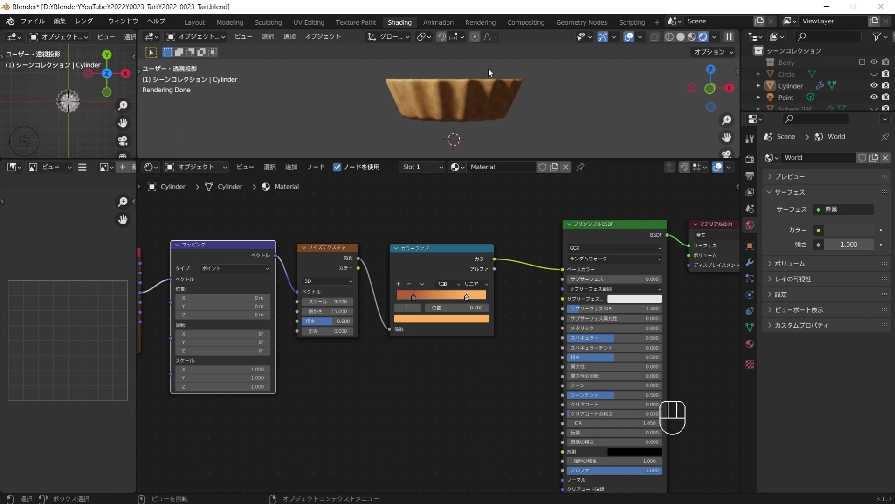
left_click_drag(494, 124, 479, 199)
middle_click(504, 232)
Step: Insert a Mix node on the colour link and add a Wave Texture with its own ColorRamp
key("shift+a")
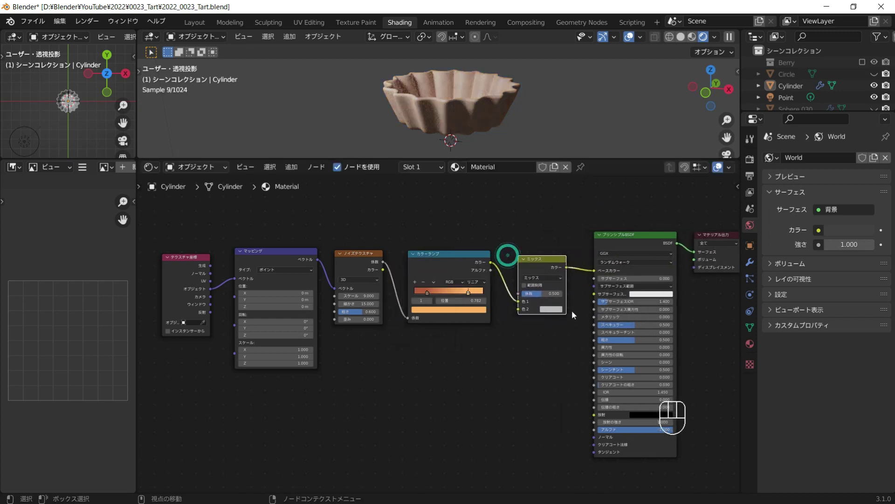
middle_click(440, 337)
key("shift+a")
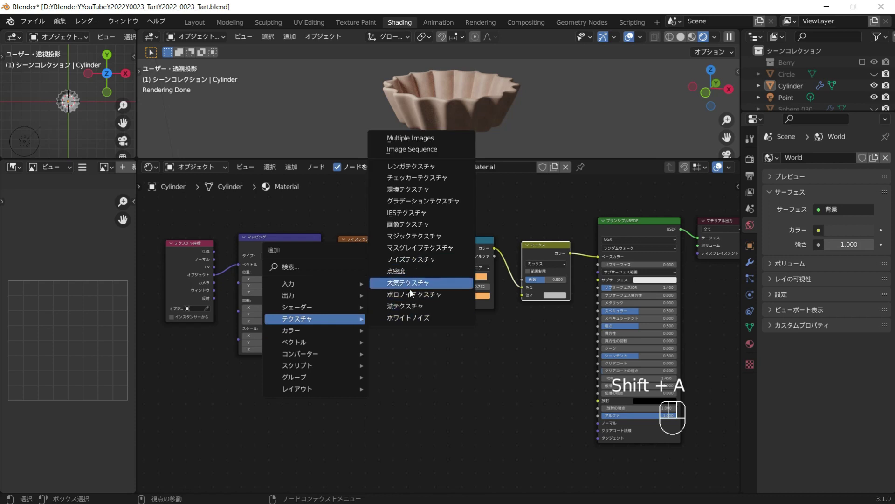
key("shift+a")
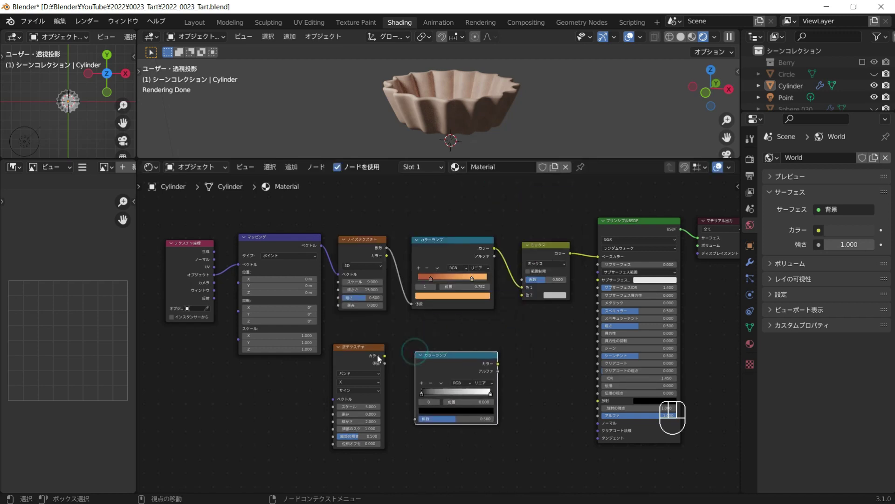
Step: Wire Mapping into the wave, its factor through the ramp into Mix Color2, set to Overlay
left_click_drag(387, 368, 427, 419)
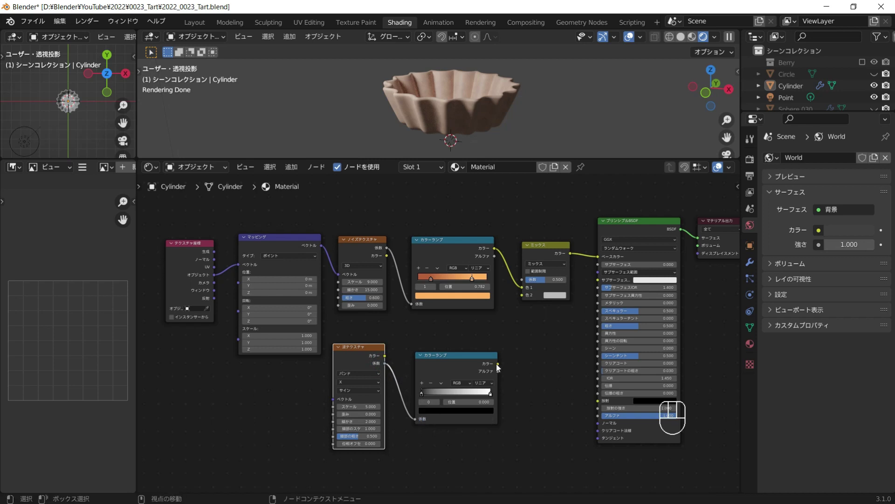
left_click_drag(498, 367, 521, 310)
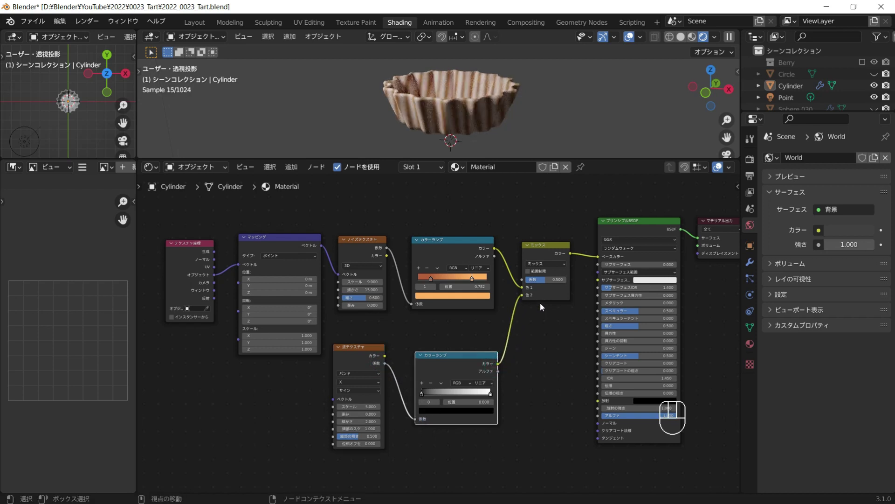
left_click(552, 265)
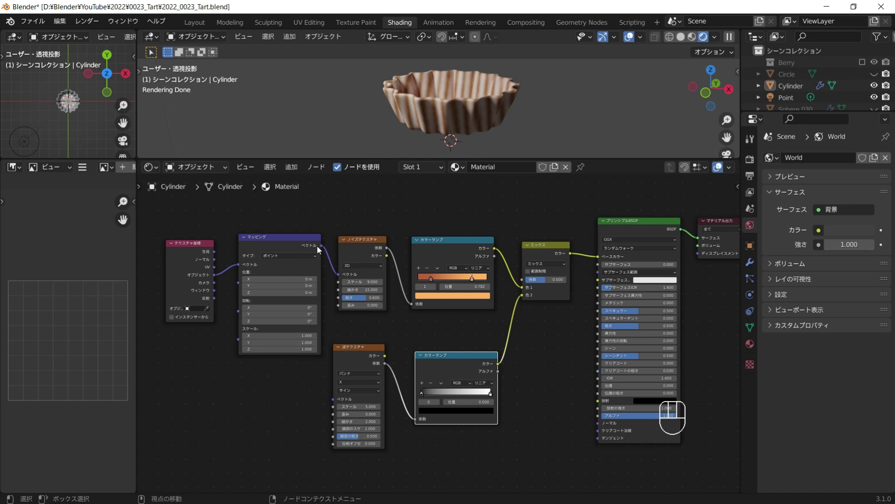
left_click_drag(321, 249, 342, 387)
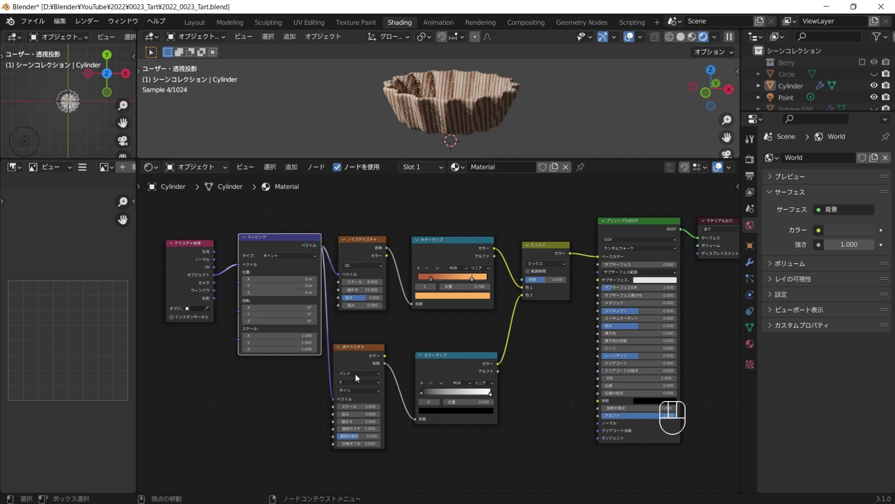
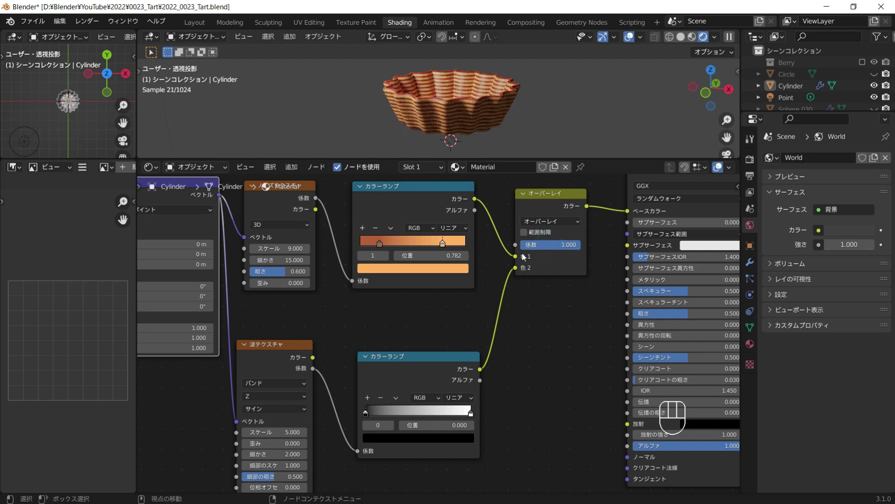
Step: Slide the wave ramp's black stop toward the middle and the white stop near the end
middle_click(448, 327)
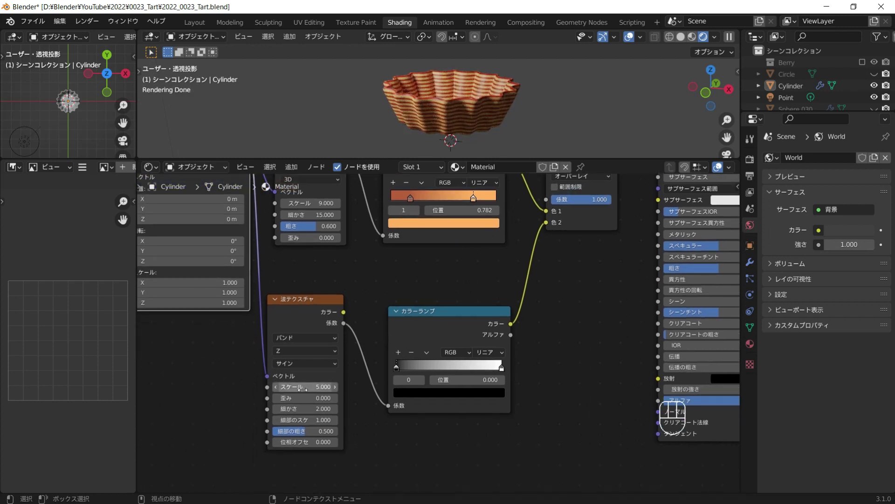
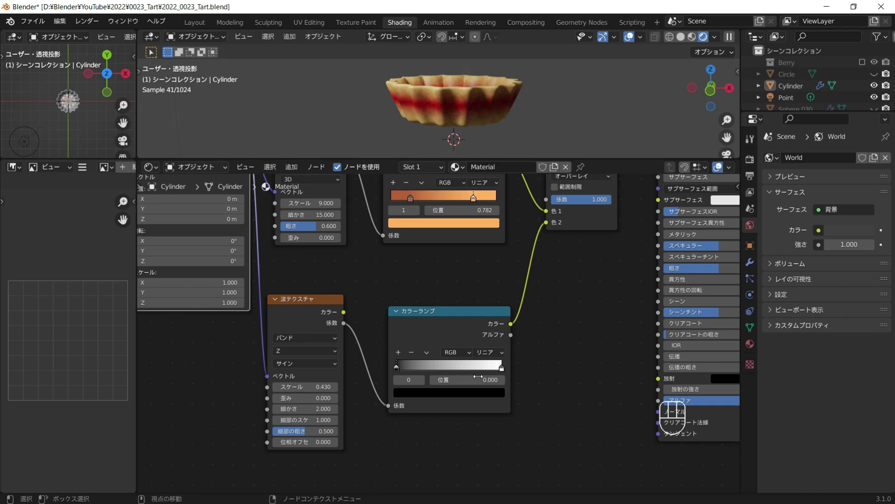
left_click_drag(398, 371, 459, 369)
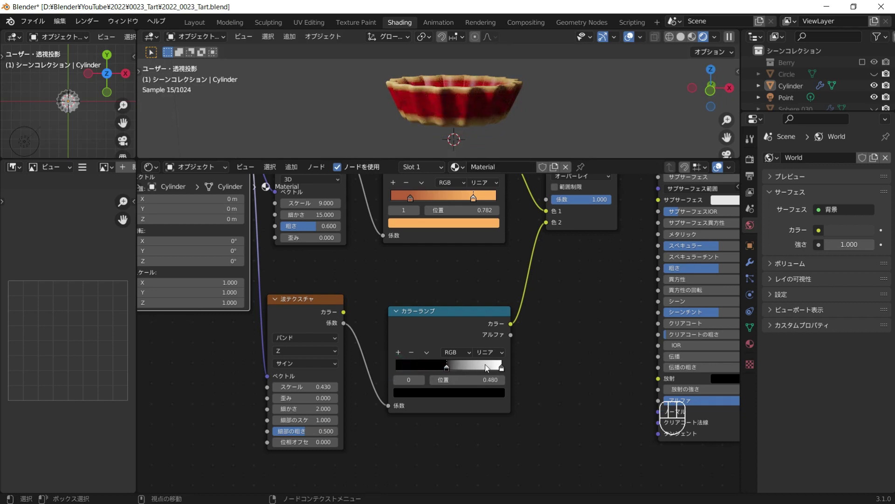
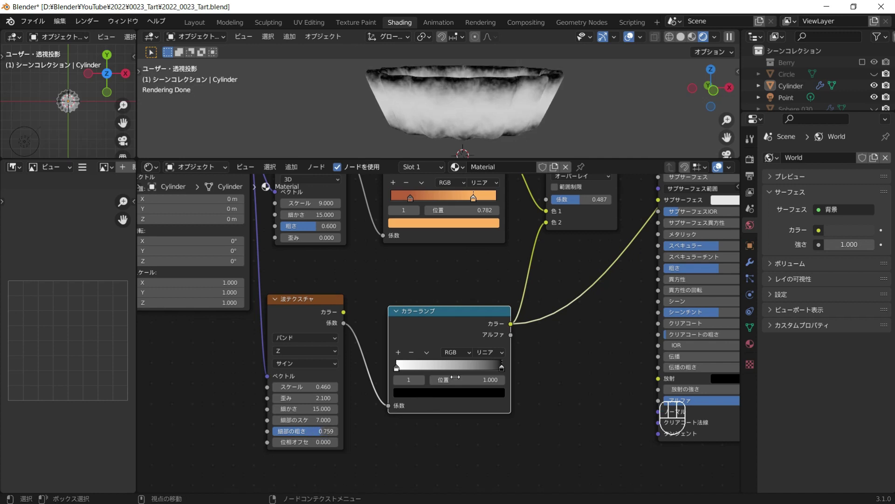
left_click(501, 369)
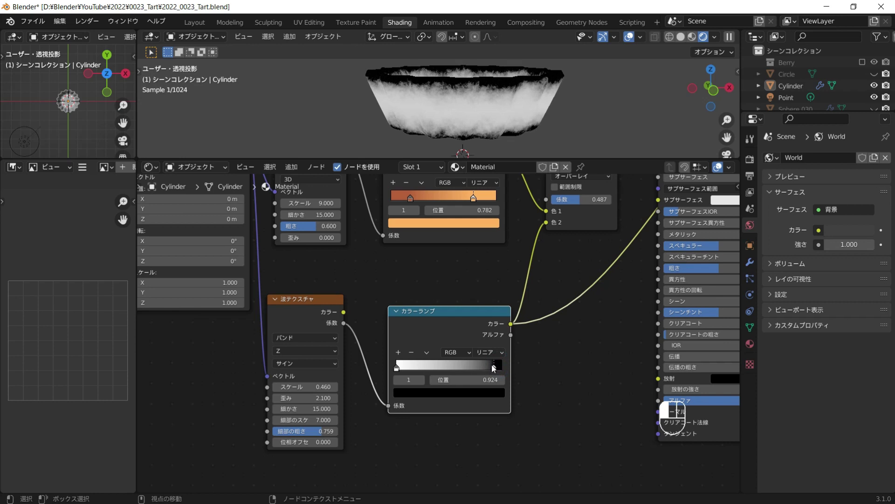
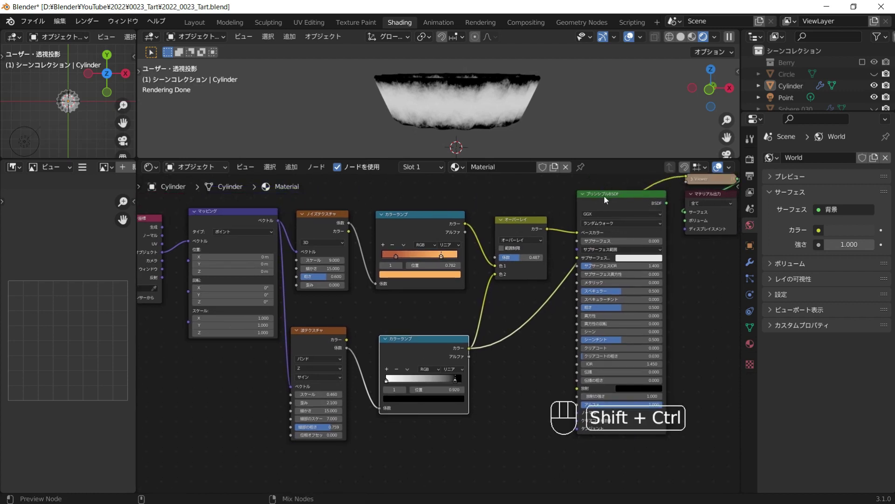
Step: Add a Bump node and place it below the existing node tree
left_click(585, 118)
middle_click(479, 131)
middle_click(457, 123)
middle_click(506, 102)
middle_click(451, 120)
middle_click(436, 108)
middle_click(510, 286)
key("shift+a")
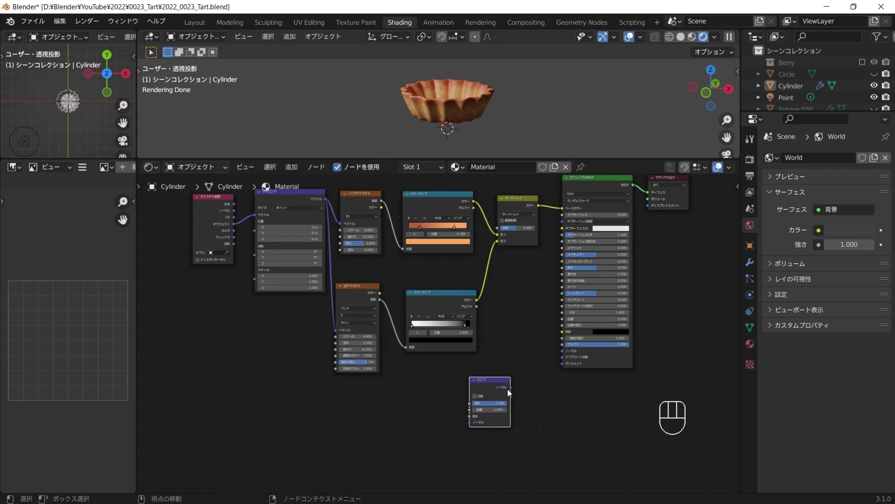
left_click_drag(512, 391, 518, 381)
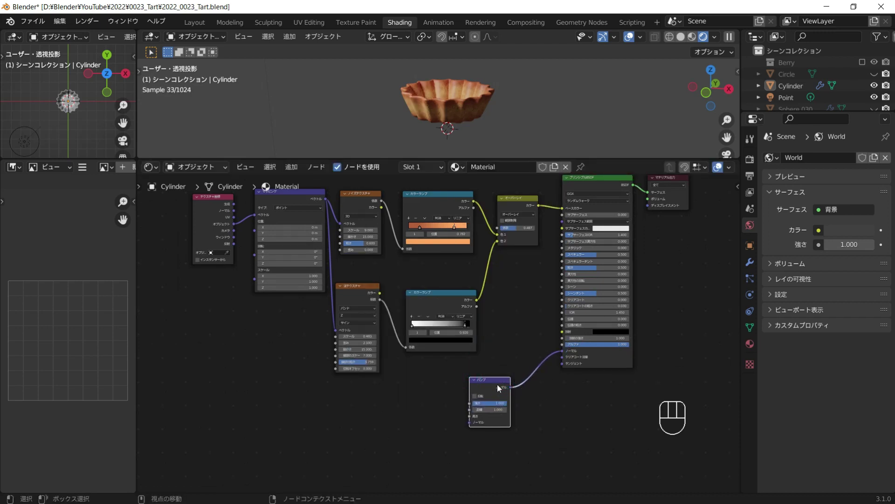
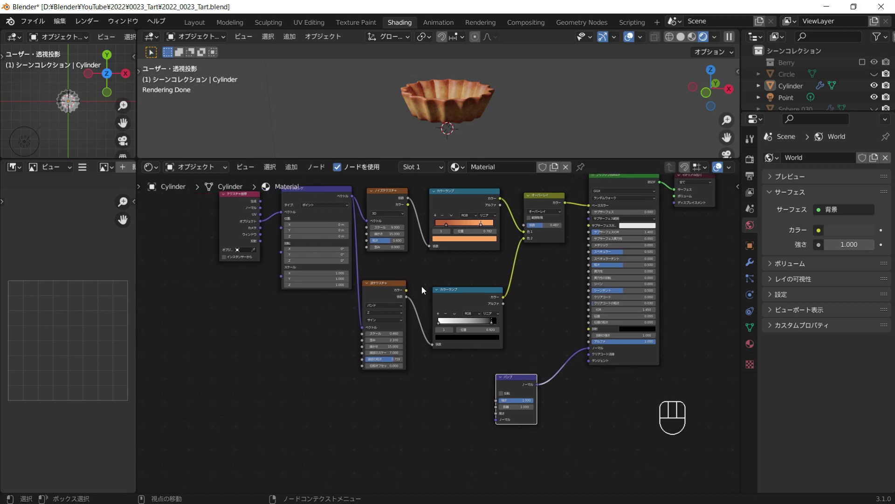
Step: Duplicate the Noise Texture and Color Ramp pair and place the copies lower down near the Bump node
left_click(384, 204)
key("shift+d")
left_click(368, 421)
left_click(493, 293)
key("shift+d")
left_click_drag(463, 404, 390, 418)
left_click(386, 419)
middle_click(412, 394)
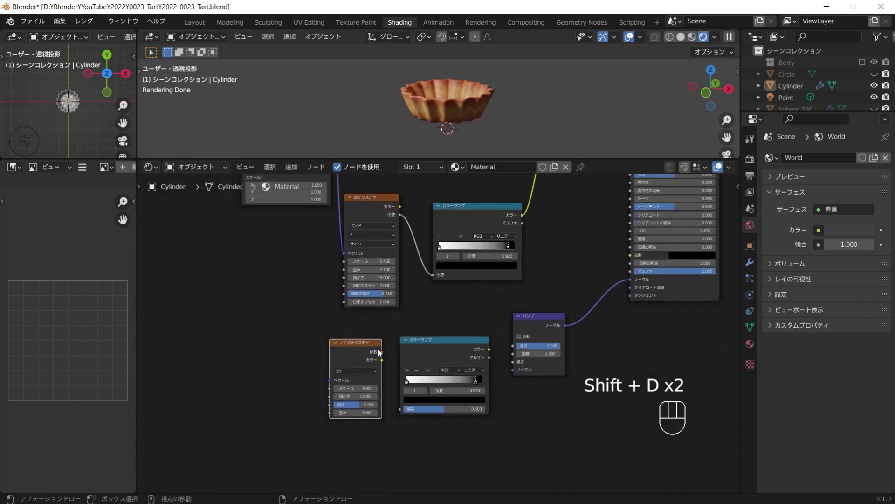
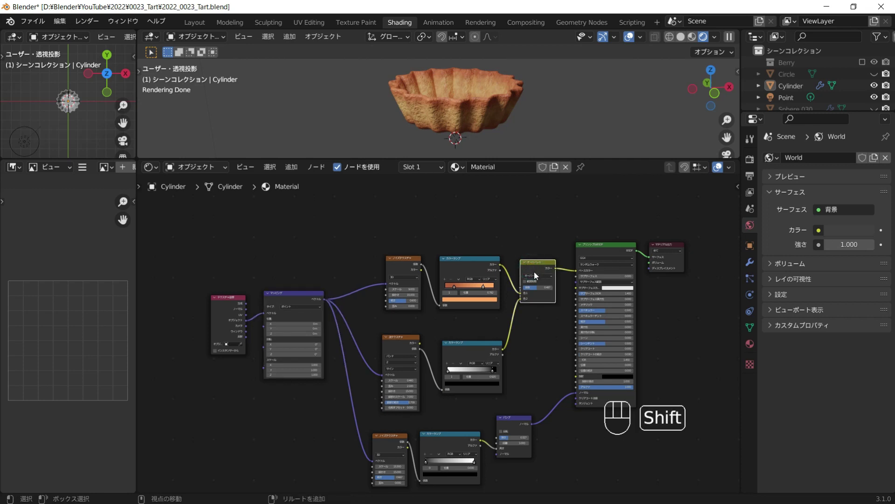
Step: Add a second mix node into the shader link after the Overlay node
key("shift+d")
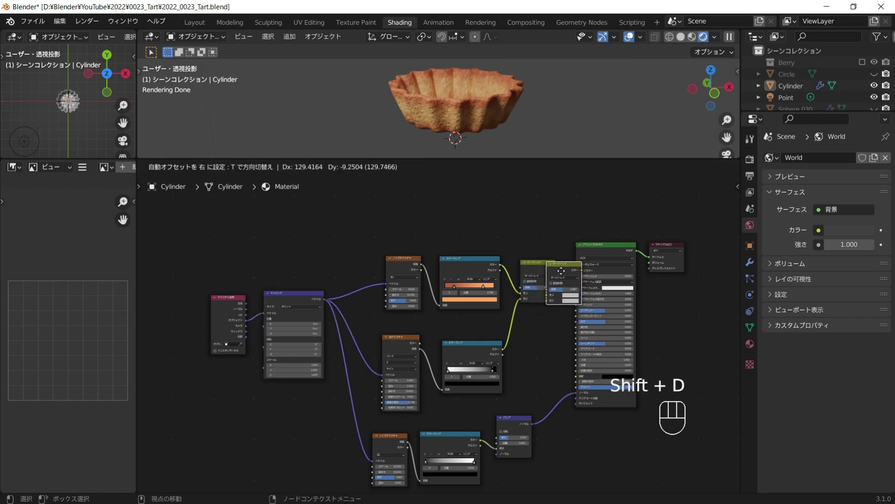
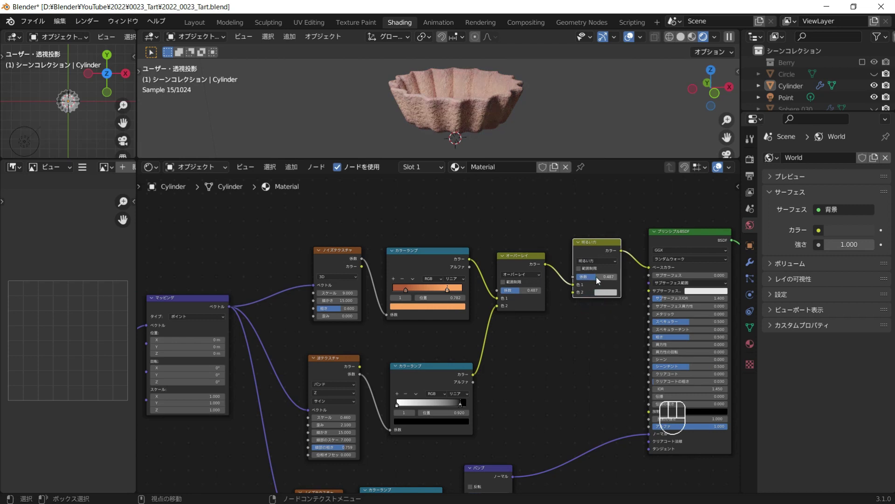
left_click_drag(599, 279, 625, 285)
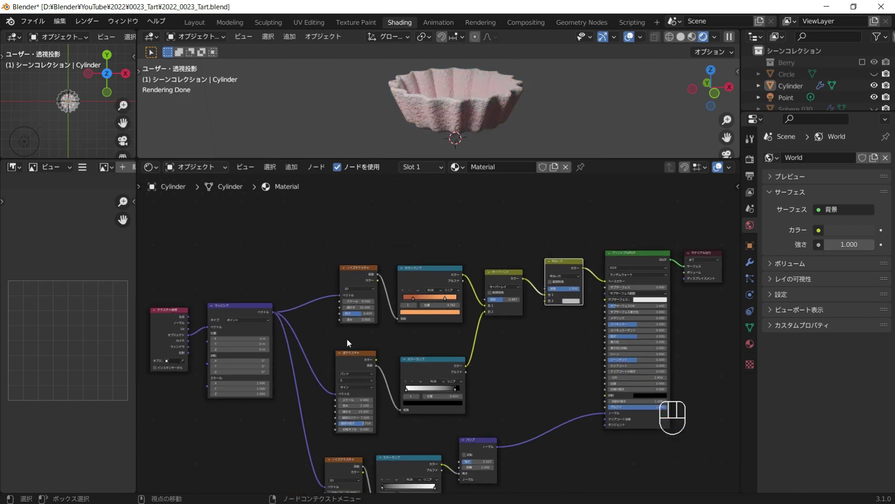
left_click_drag(363, 352, 440, 396)
middle_click(430, 344)
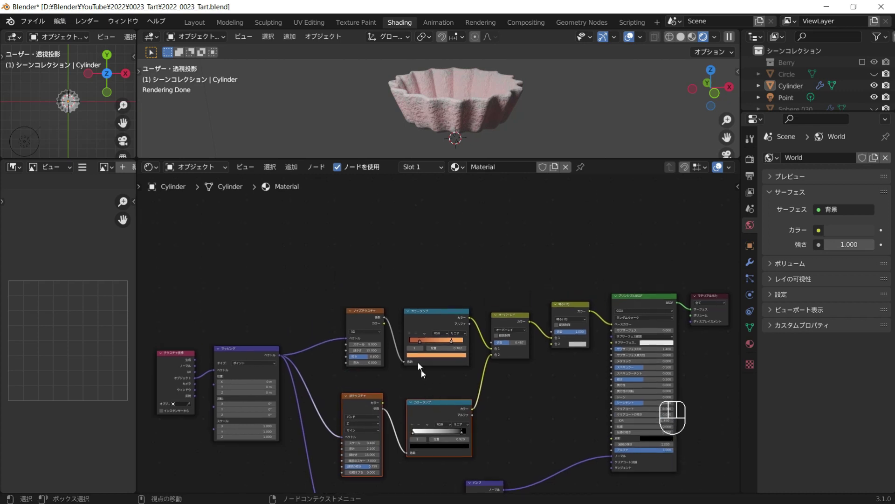
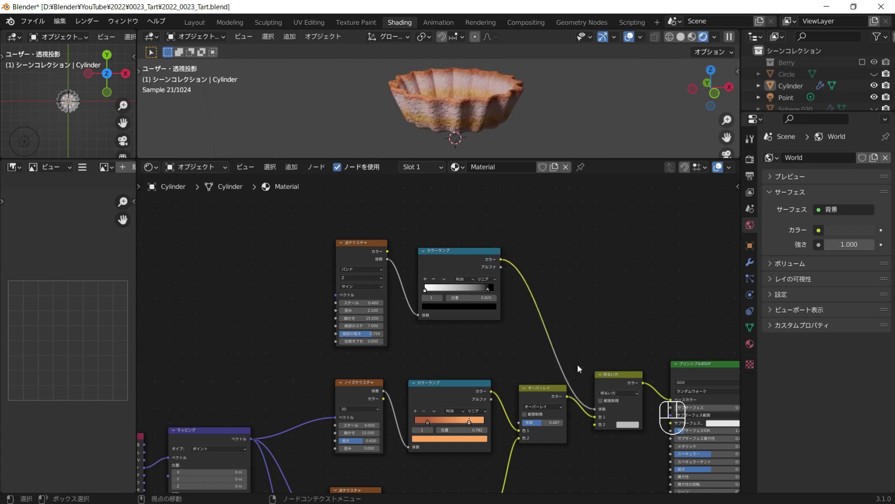
Step: Duplicate the coordinate, mapping, wave and ramp chain and place the copy above the tree
left_click(376, 252)
key("ctrl+t")
middle_click(343, 250)
left_click_drag(266, 269, 272, 269)
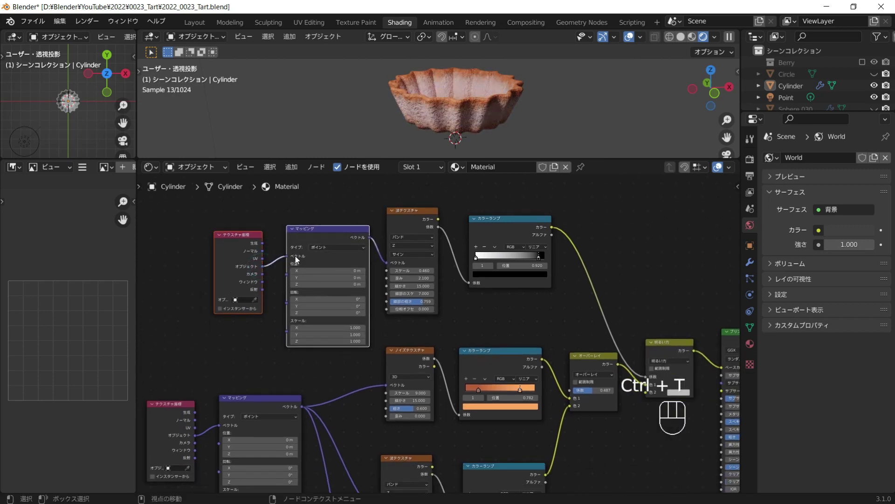
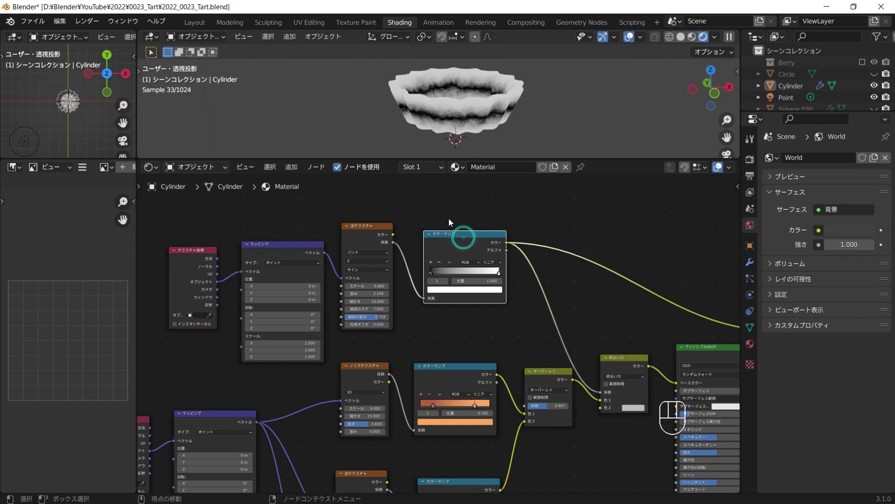
Step: Shift the copied wave chain's mapping down about 0.5 m and adjust its wave scale
middle_click(440, 202)
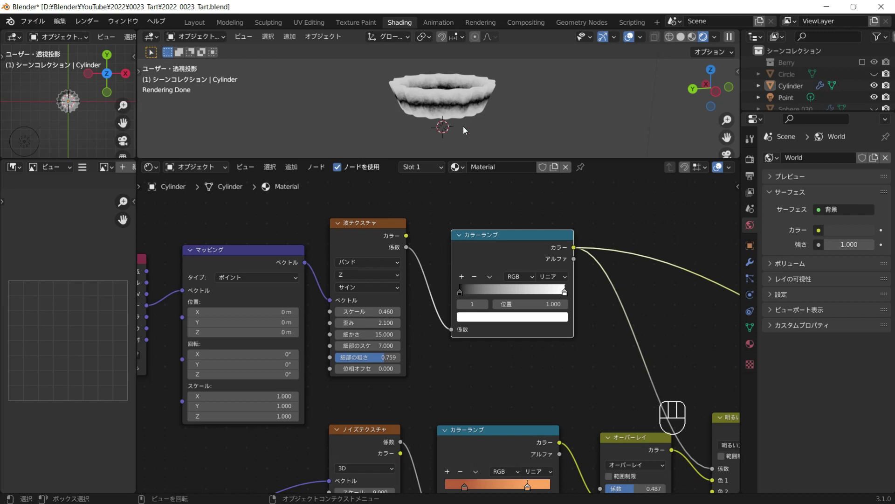
middle_click(496, 136)
left_click_drag(565, 294, 497, 295)
left_click_drag(477, 292, 508, 293)
left_click(531, 292)
left_click_drag(513, 290, 534, 289)
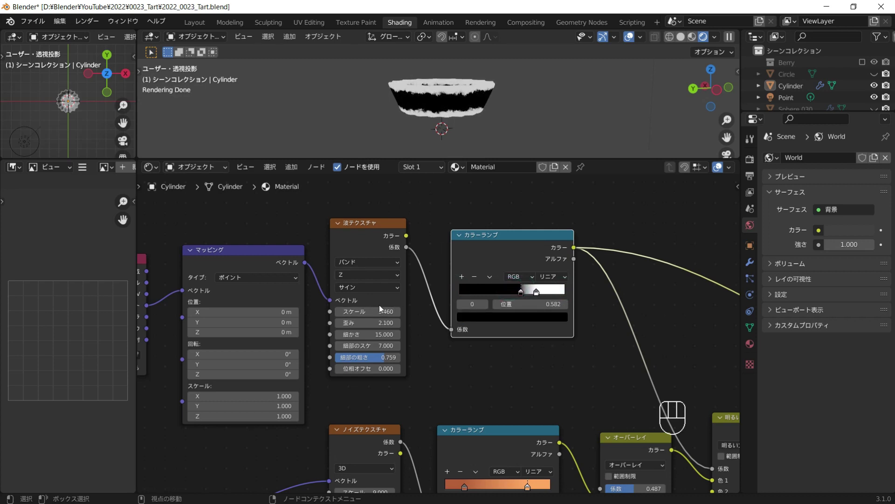
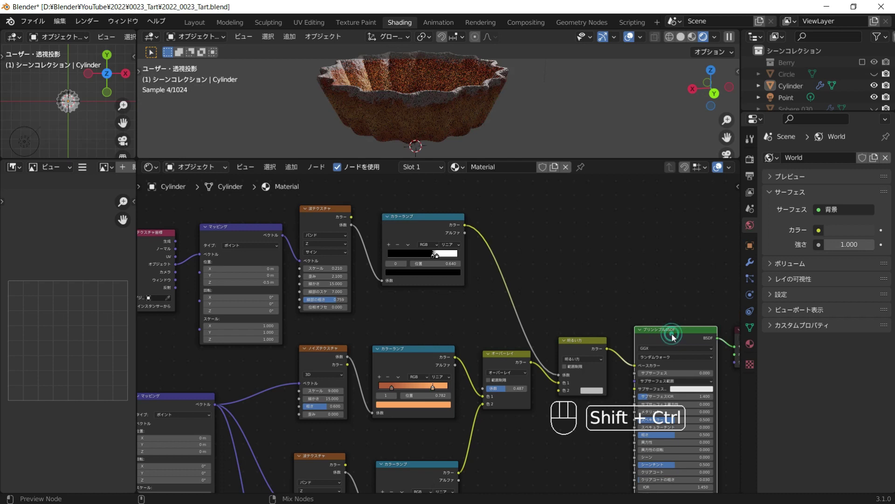
Step: Slide a stop on the copied wave ramp and bring the bump chain into view
left_click_drag(507, 114, 463, 134)
left_click_drag(507, 124, 490, 150)
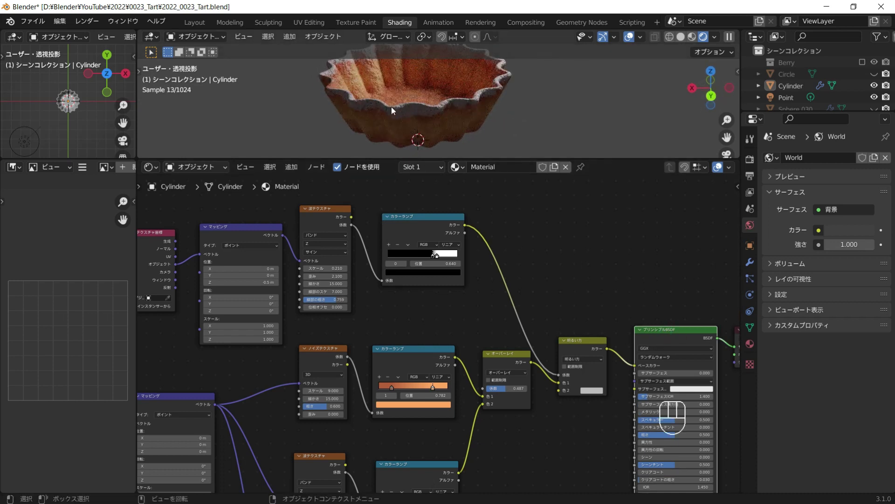
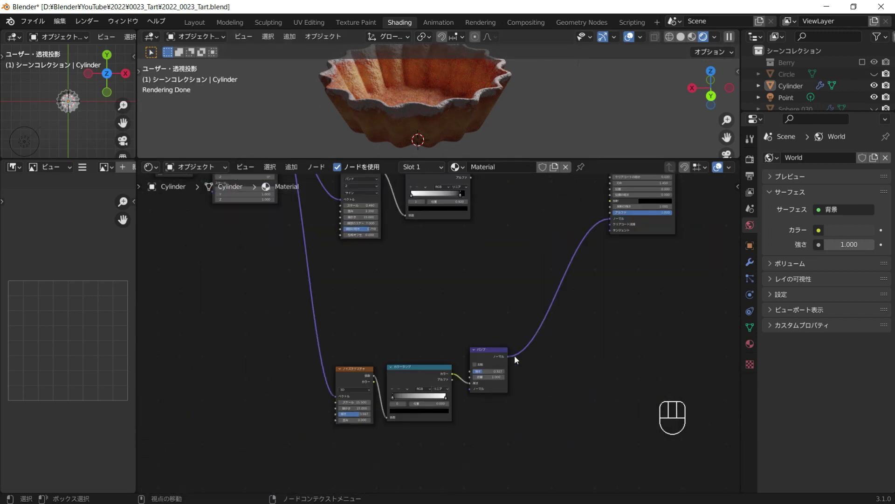
Step: Set the noise colour ramp to a hard constant step with the white stop near the middle
left_click_drag(392, 393, 349, 380)
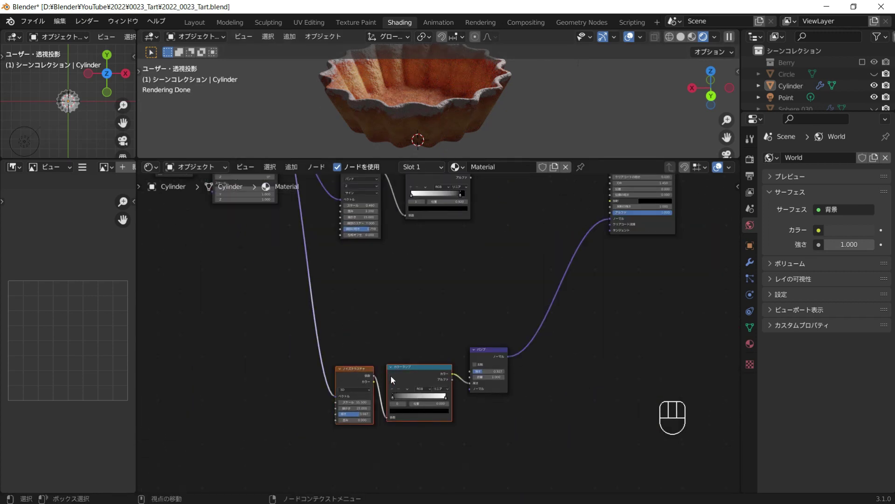
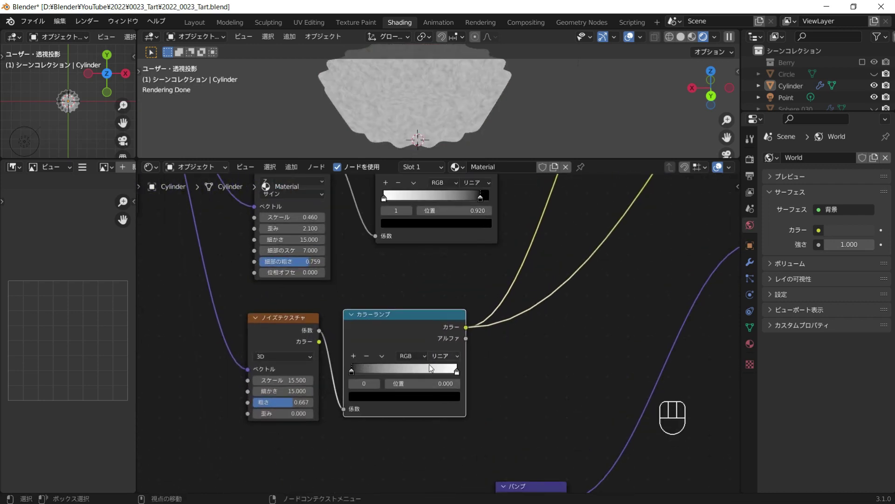
left_click_drag(445, 361, 443, 411)
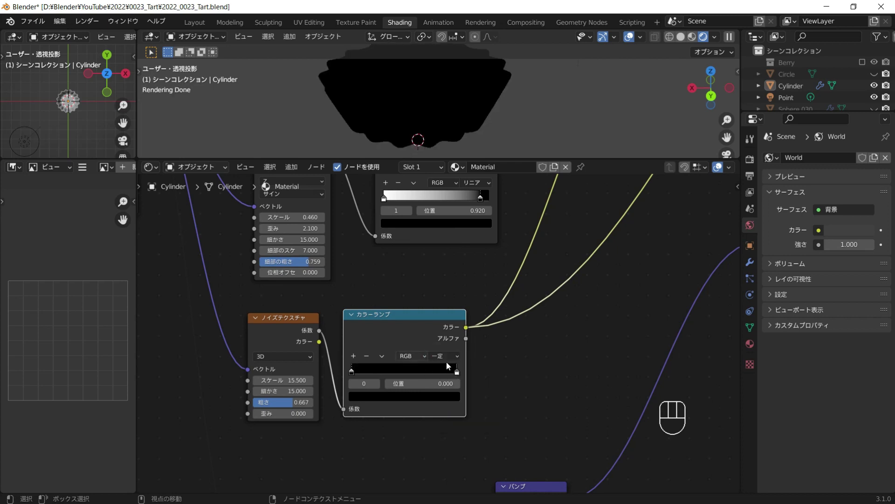
left_click_drag(450, 375, 474, 151)
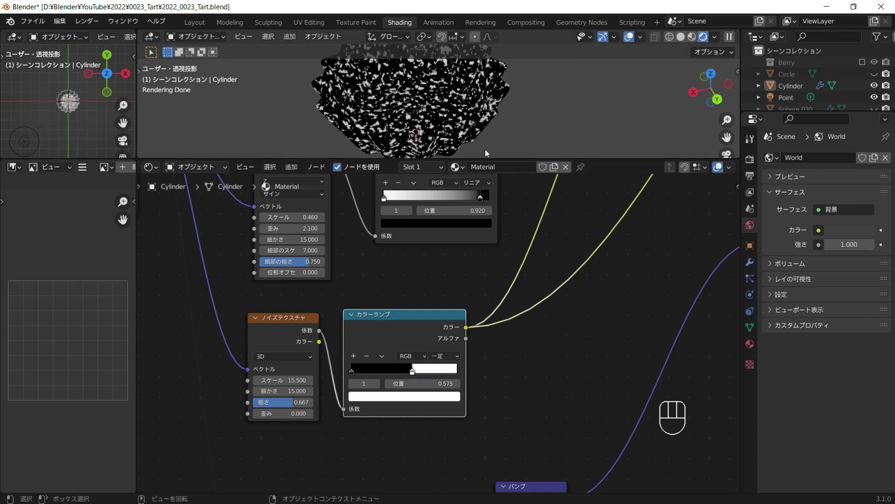
left_click_drag(475, 136, 420, 104)
middle_click(453, 124)
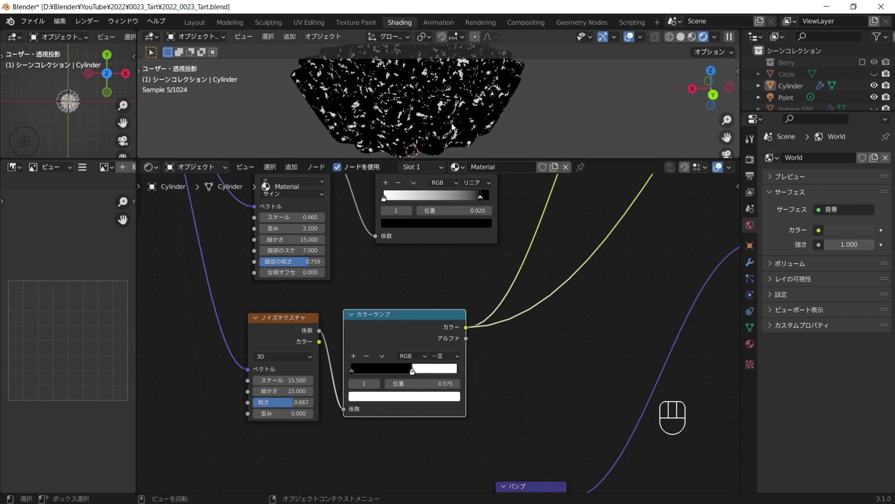
middle_click(426, 135)
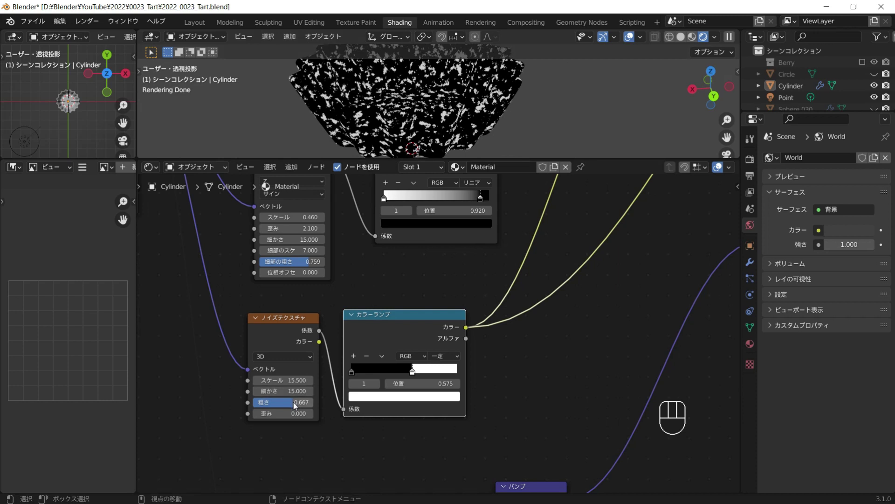
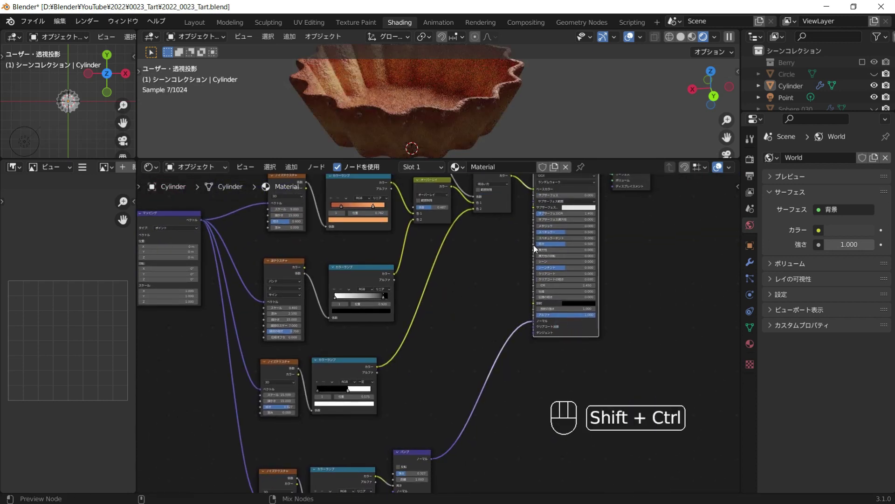
Step: Raise the noise roughness and nudge the black-white step to about 0.52 for pale flecks
left_click_drag(508, 116, 551, 113)
middle_click(494, 121)
left_click_drag(459, 121, 442, 126)
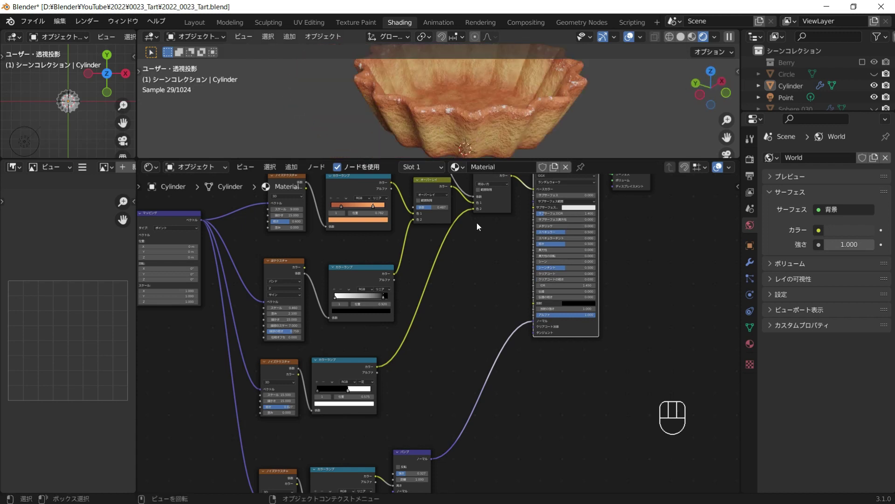
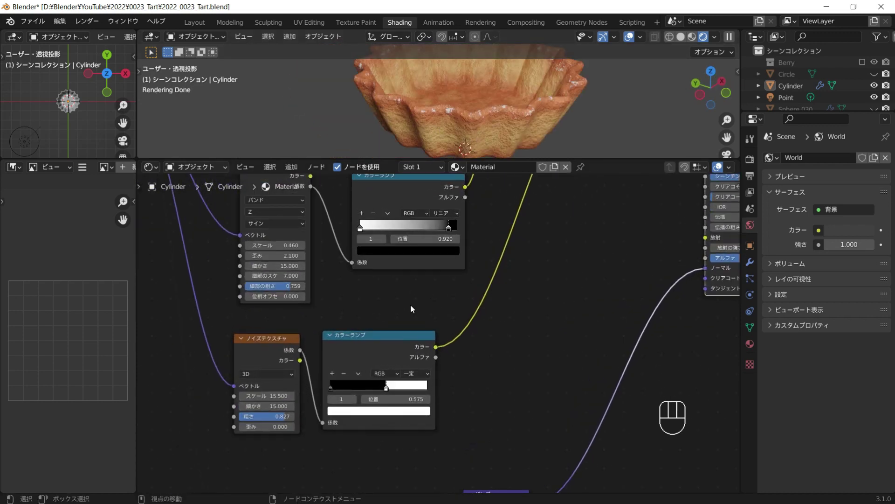
left_click_drag(392, 390, 401, 376)
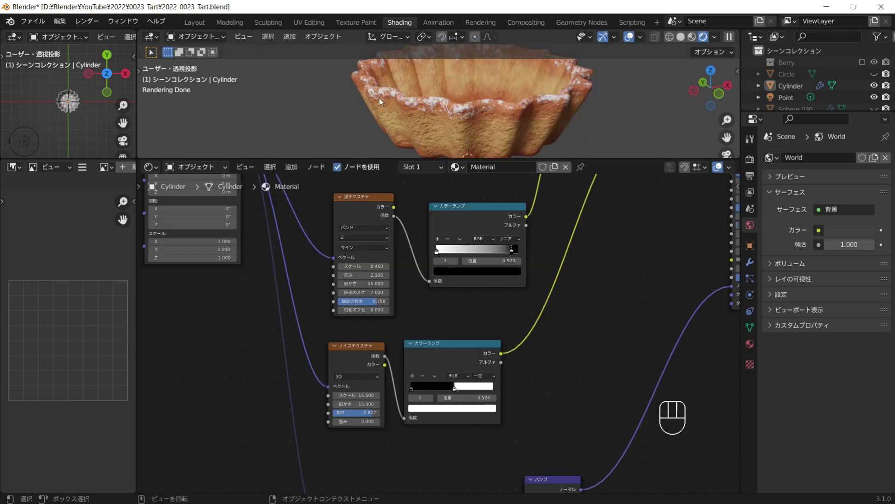
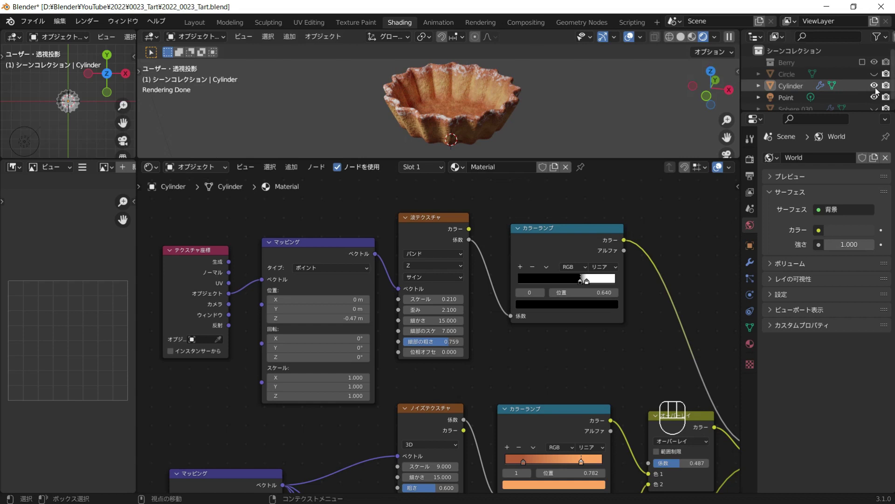
Step: Hide the Cylinder crust, show Circle and Sphere.030, and select both cream pieces
left_click(877, 91)
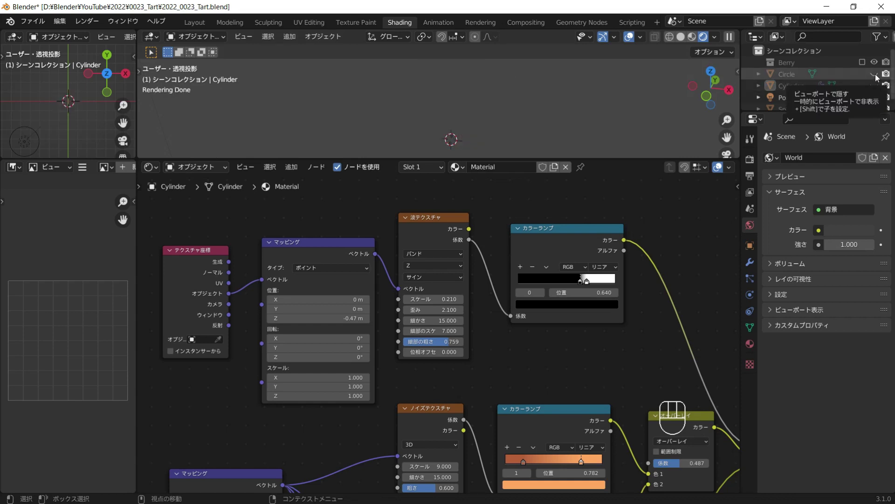
left_click(877, 78)
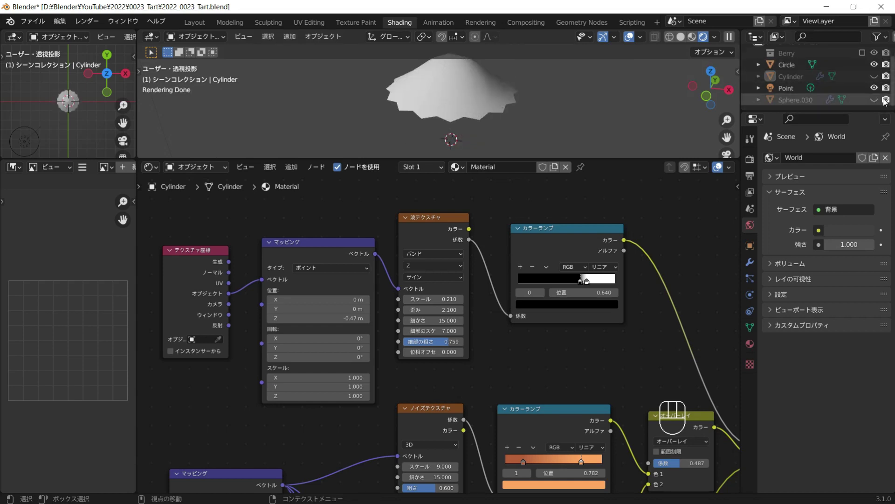
left_click(876, 104)
middle_click(562, 128)
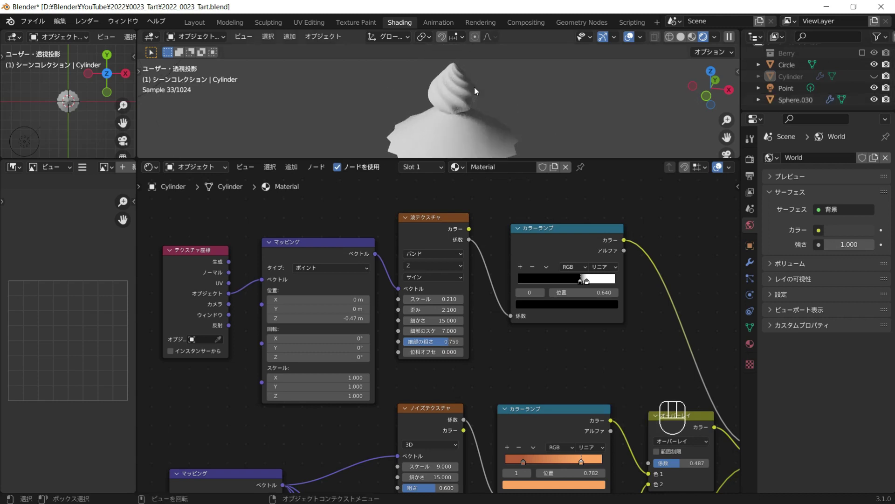
middle_click(468, 107)
left_click(468, 96)
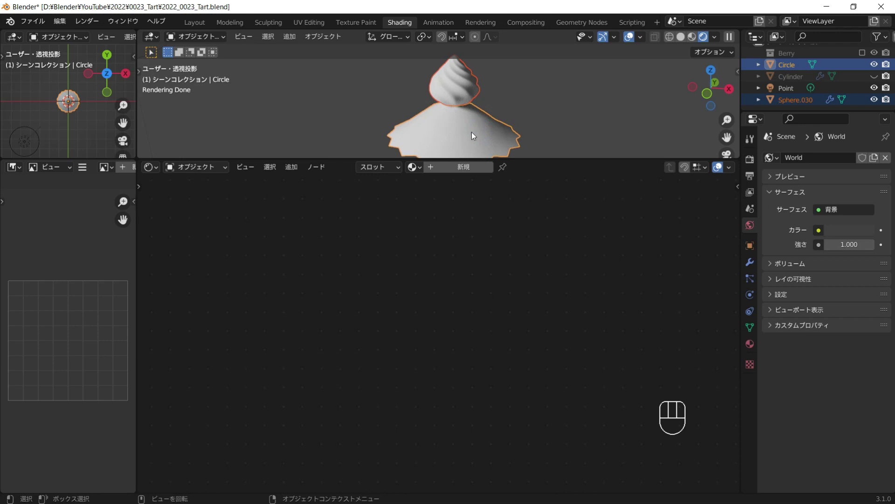
Step: Create Material.001 on the cream base and link it to the swirled top via Ctrl+L
left_click(462, 171)
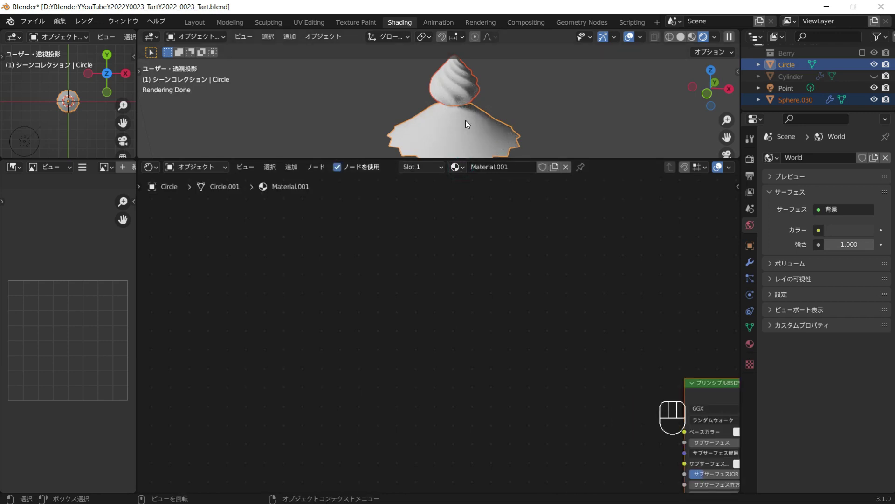
key("ctrl+l")
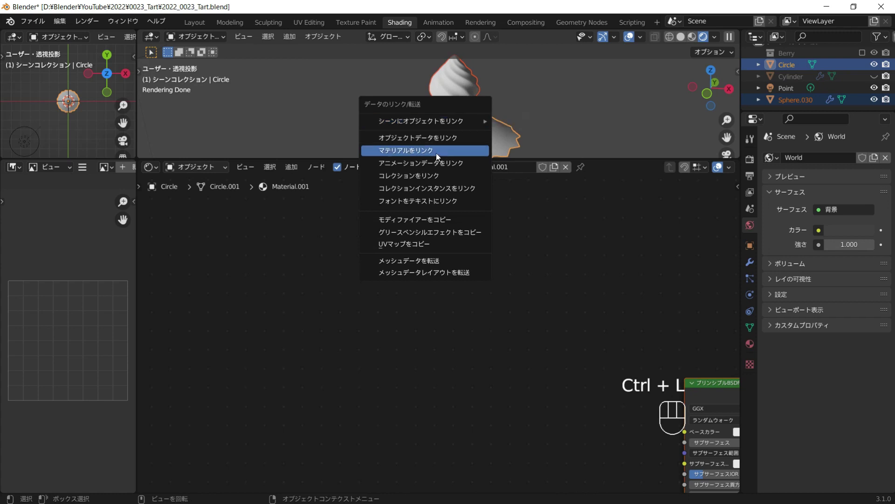
left_click(464, 82)
left_click(462, 86)
left_click(472, 124)
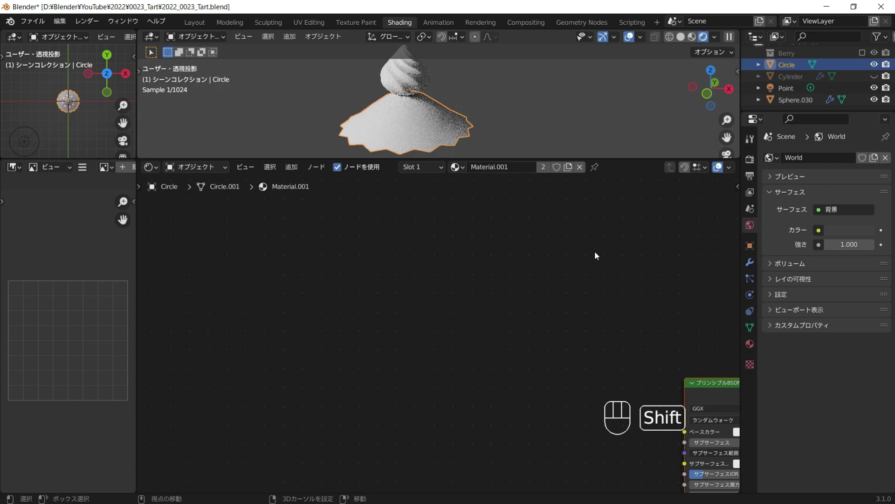
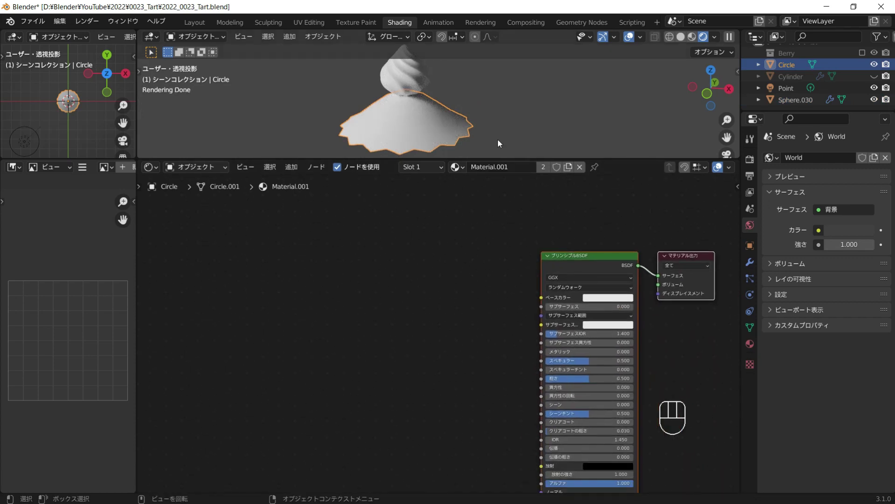
Step: Add a mapped Noise Texture feeding a Color Ramp into the cream material's base colour
key("shift+a")
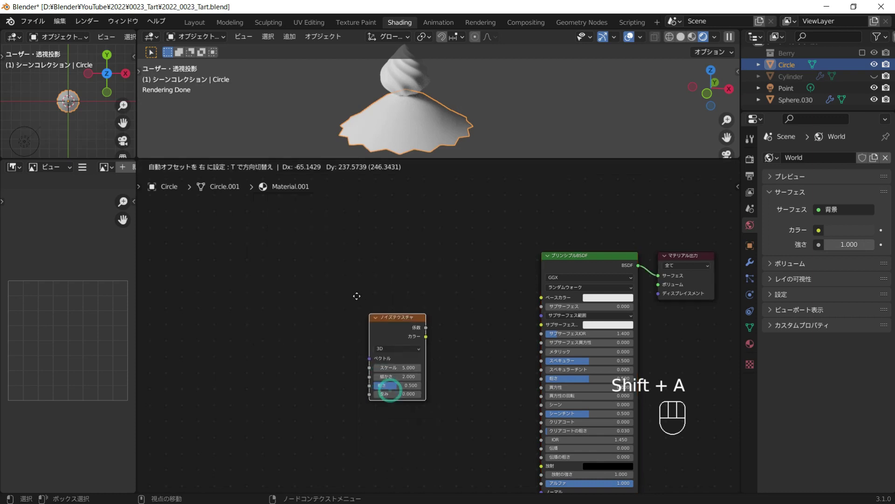
key("shift+a")
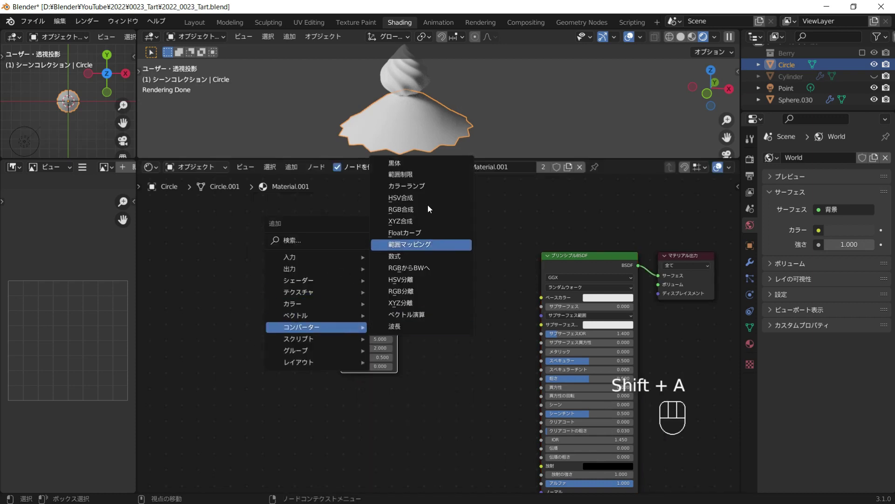
left_click(363, 304)
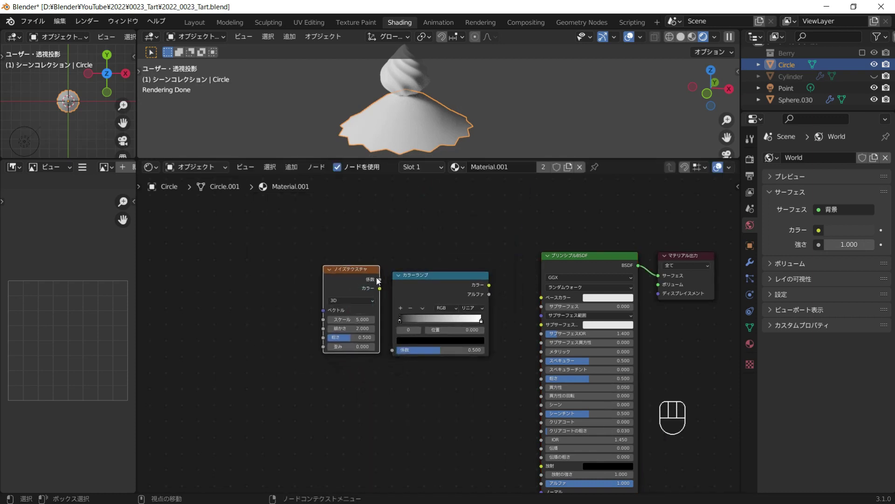
left_click_drag(379, 281, 450, 320)
left_click_drag(493, 288, 399, 289)
left_click(350, 283)
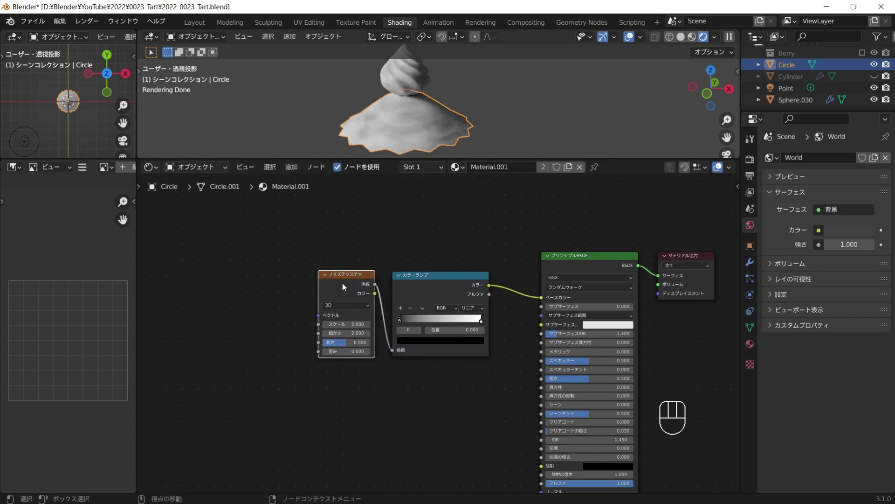
key("ctrl+t")
left_click_drag(174, 317, 348, 294)
Step: Set the ramp stops to pale cream shades with noise roughness 0.6 and detail 15
left_click(408, 323)
left_click_drag(422, 344, 423, 337)
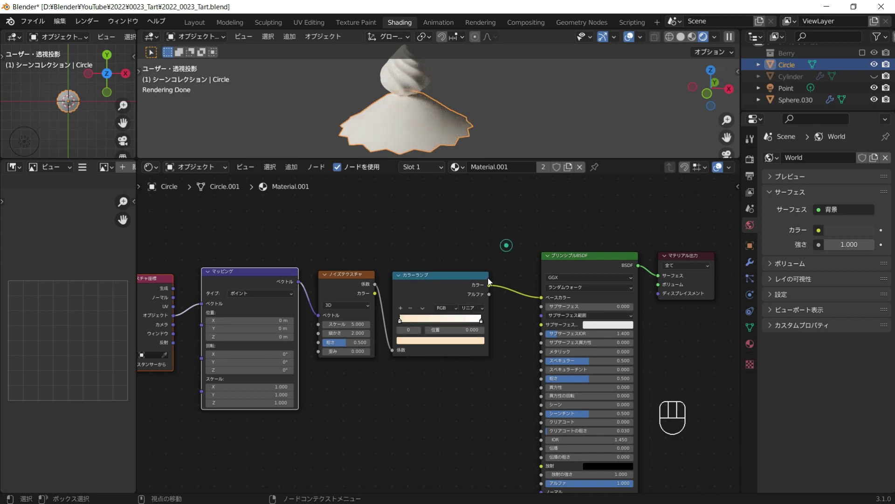
left_click(479, 325)
left_click(470, 342)
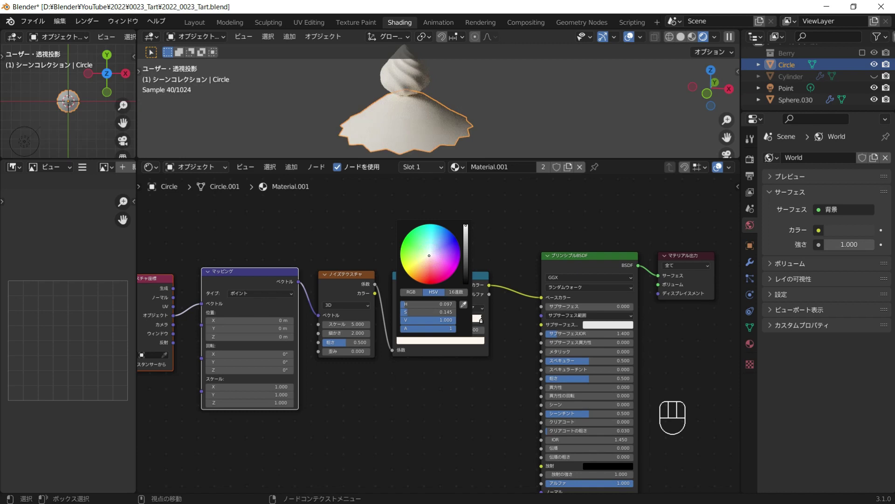
left_click(513, 201)
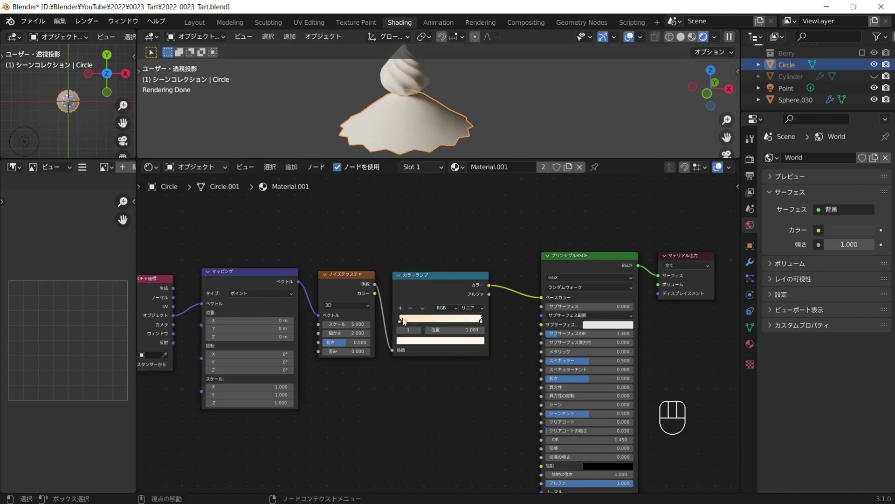
left_click_drag(405, 322, 430, 320)
left_click(464, 324)
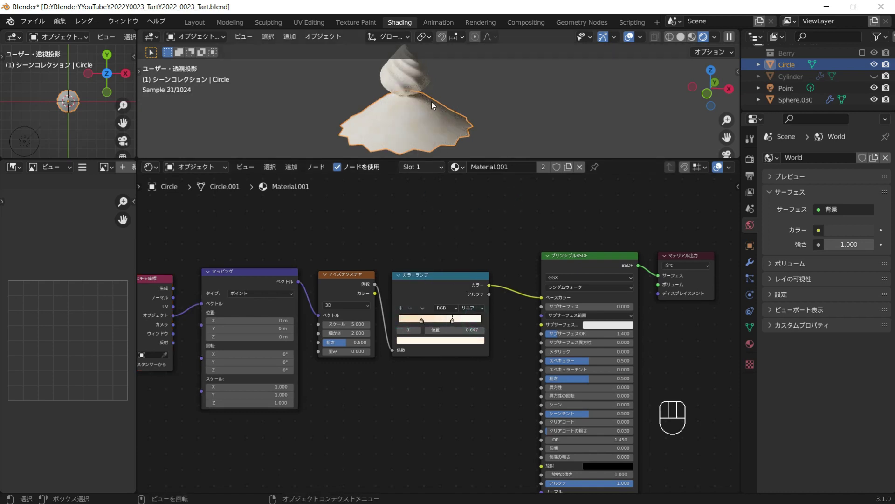
middle_click(420, 113)
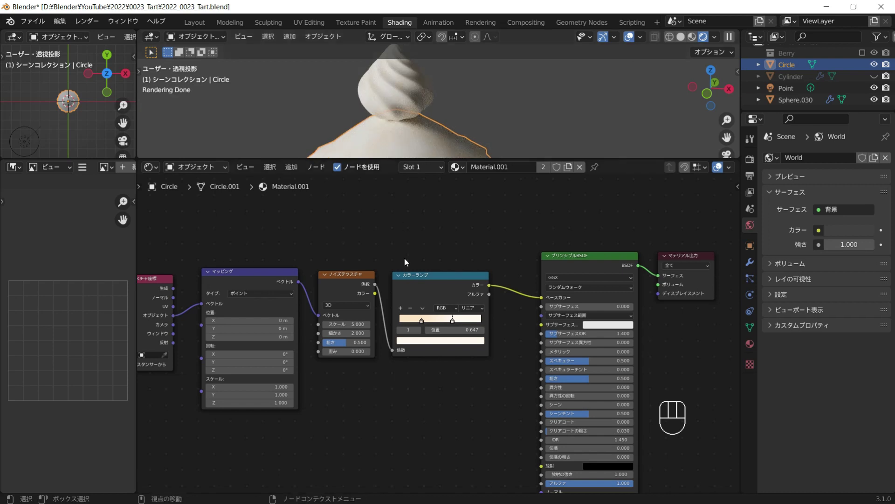
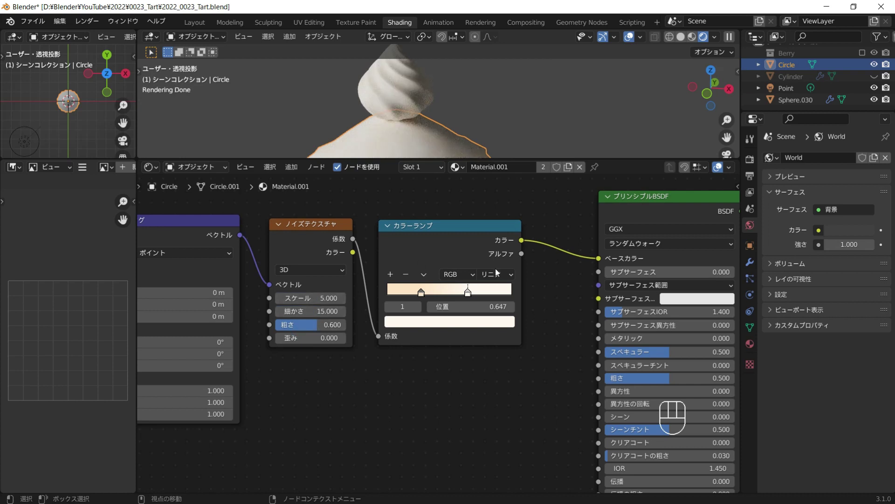
middle_click(456, 344)
Step: Add a Bump node fed by a duplicated Noise Texture's Fac, driving the cream BSDF normal
key("shift+a")
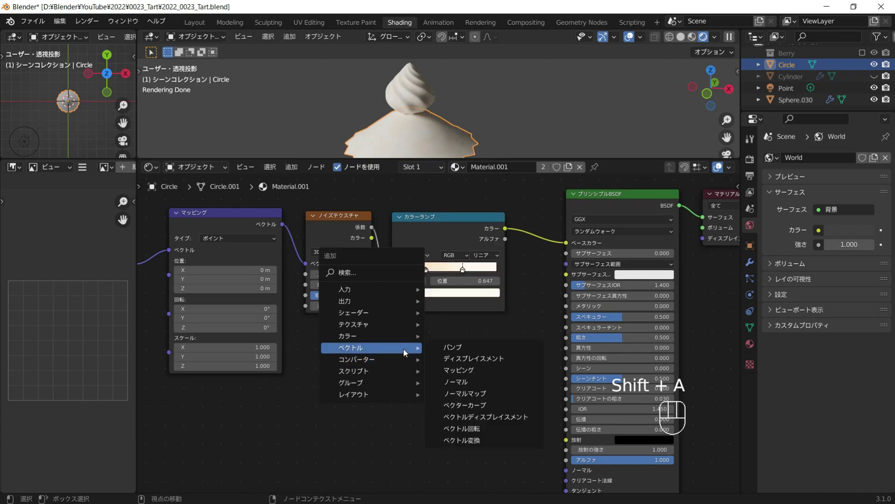
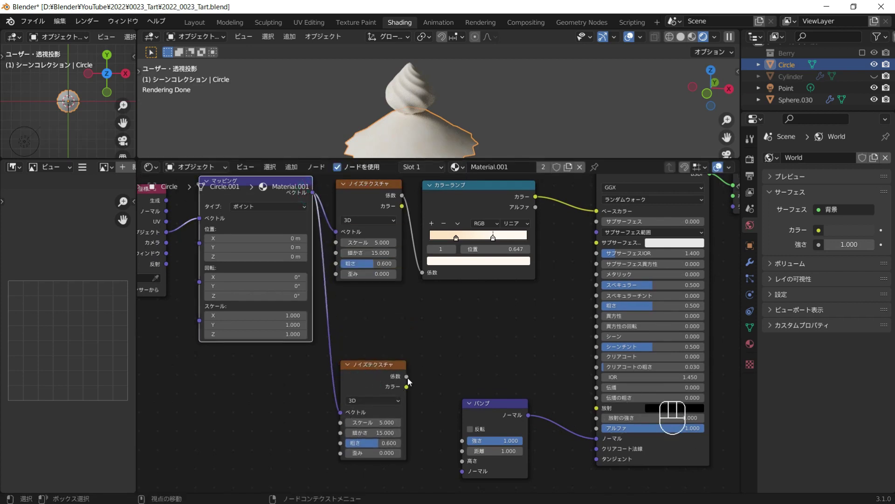
left_click_drag(411, 381, 428, 409)
left_click(386, 377)
middle_click(433, 372)
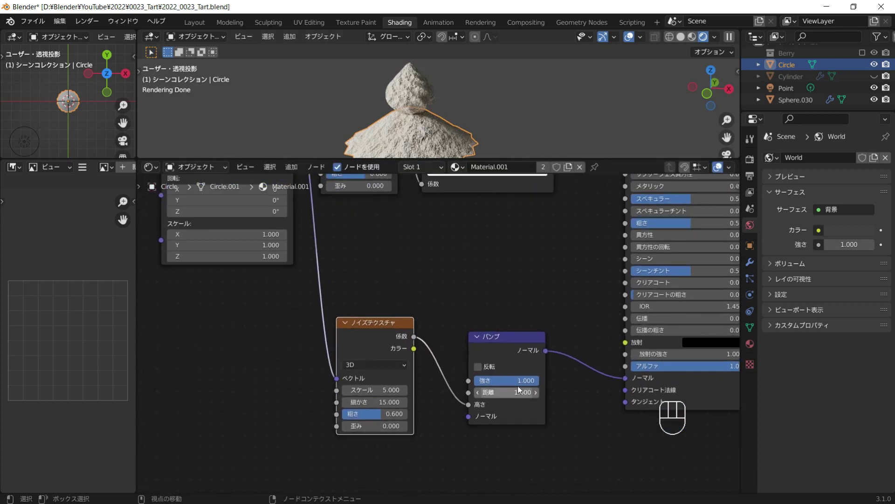
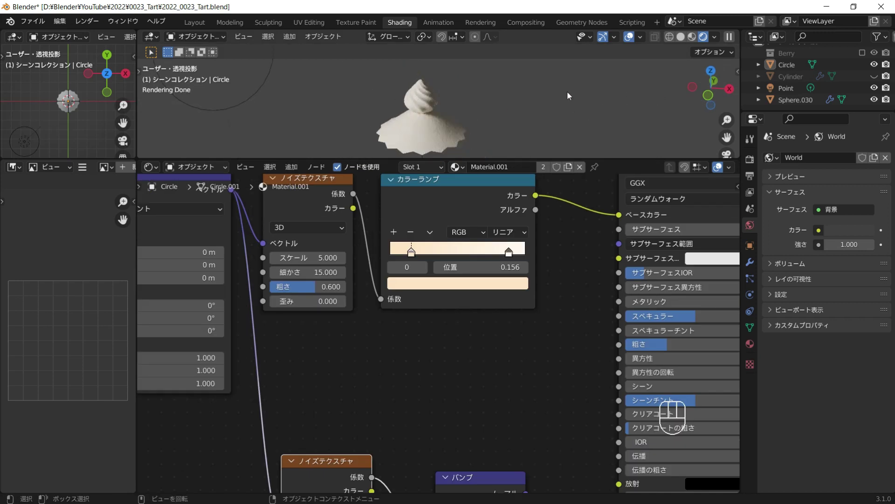
Step: Hide the Circle cream, show the Berry collection and select all the blueberries
left_click(879, 68)
left_click(878, 90)
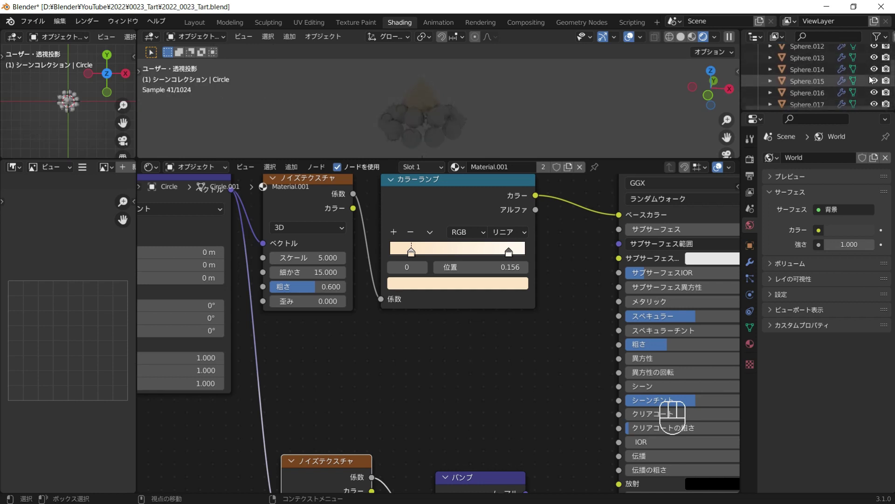
left_click_drag(762, 65, 866, 85)
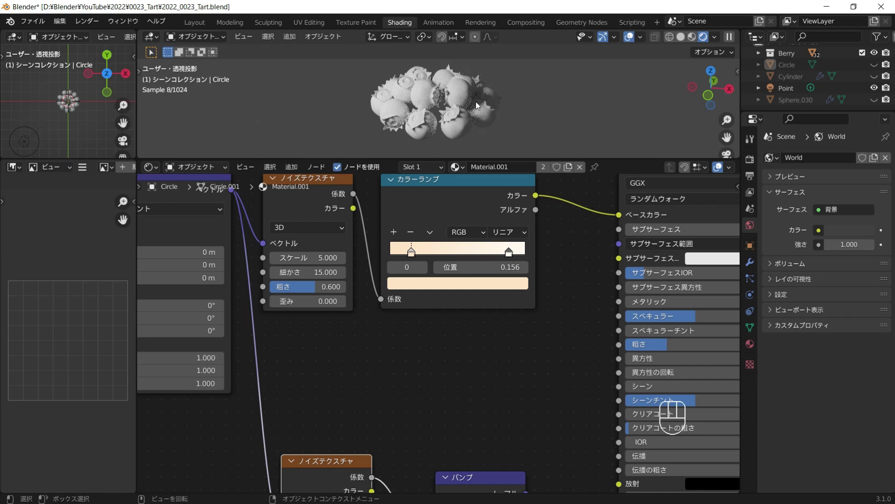
key("a")
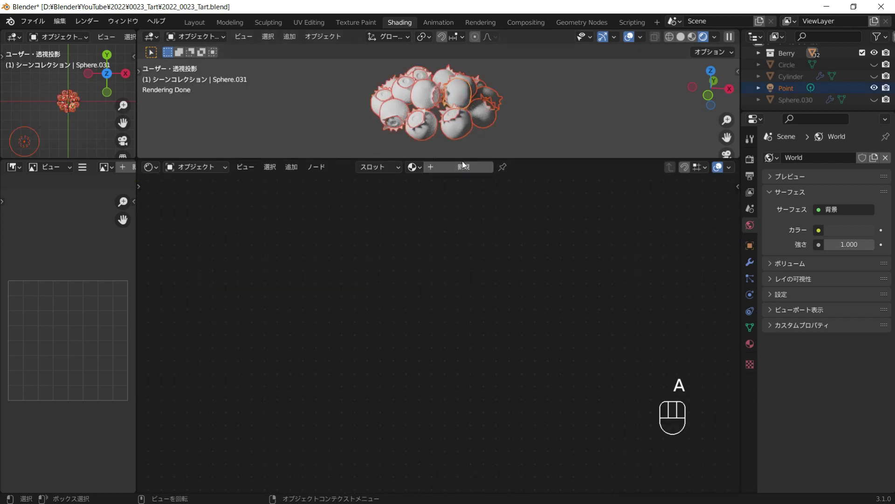
Step: Create Material.002 and link it across all 32 berries
left_click(465, 167)
key("ctrl+l")
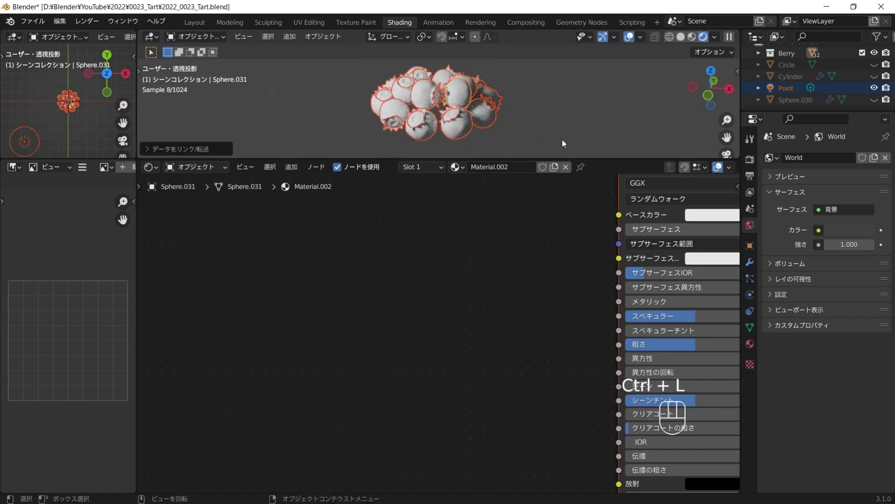
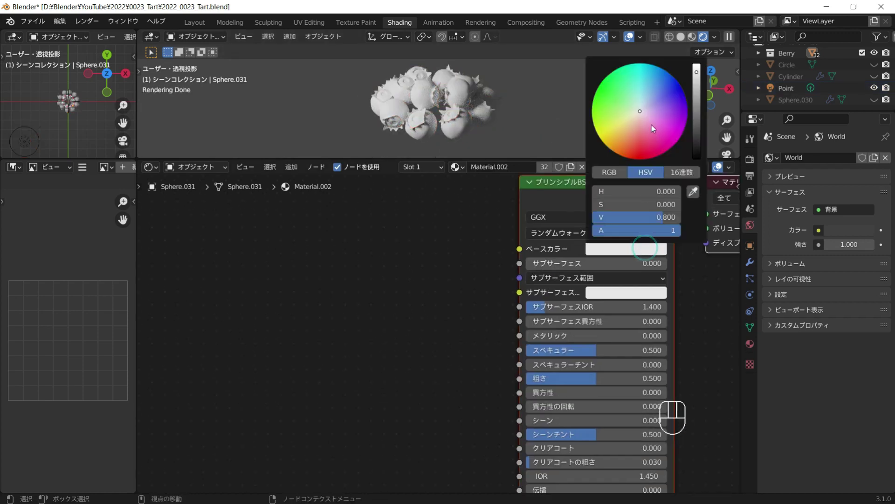
left_click(543, 140)
key("ctrl+z")
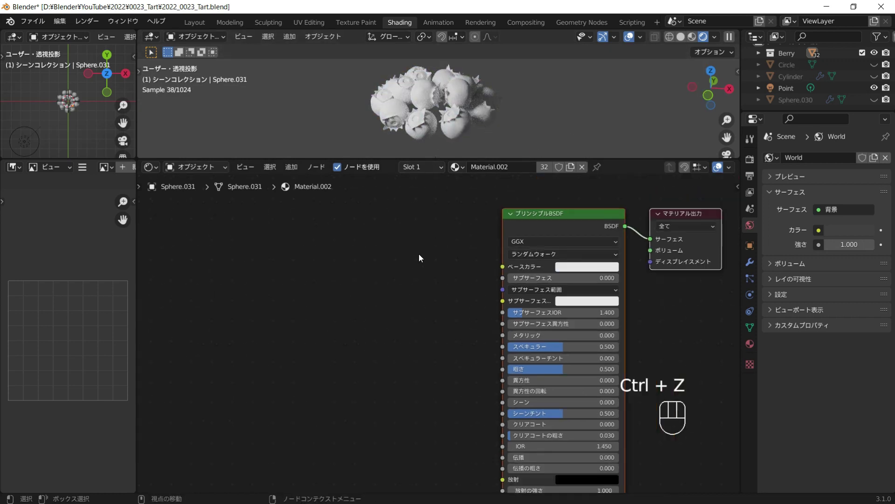
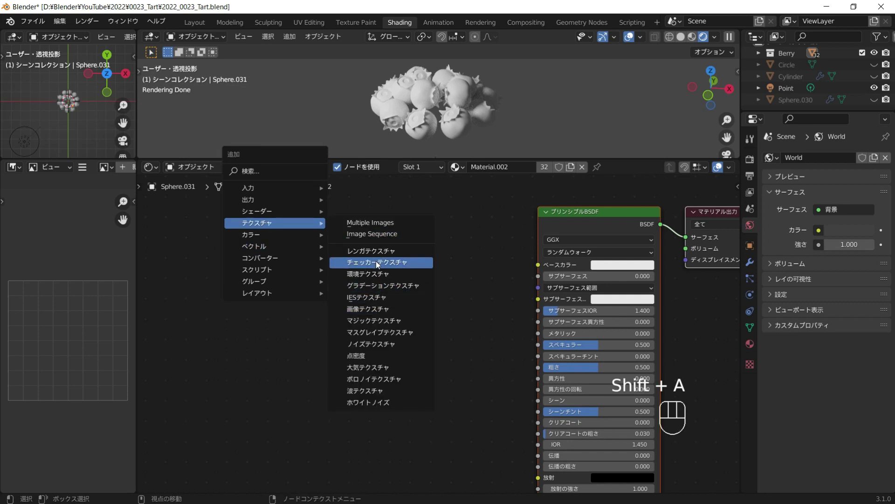
Step: Add the noise texture chain and set the Color Ramp stops to dark blue and pale blue
key("shift+a")
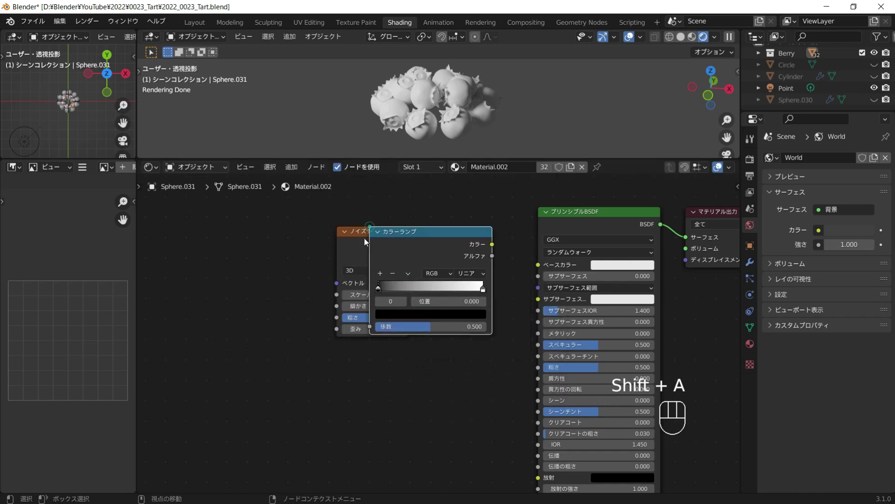
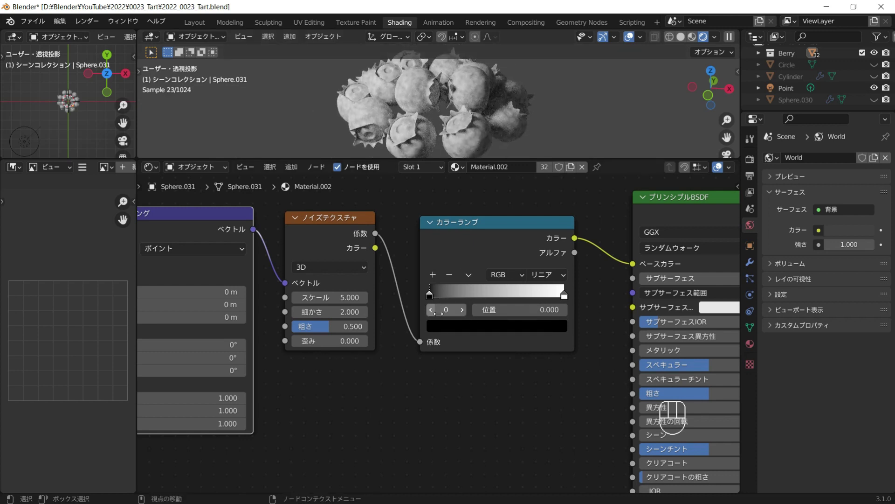
left_click_drag(451, 332, 453, 329)
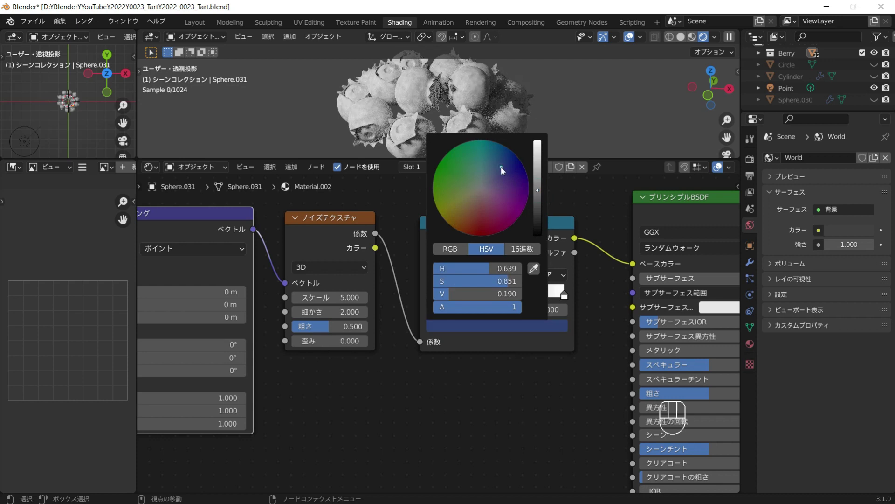
left_click(537, 328)
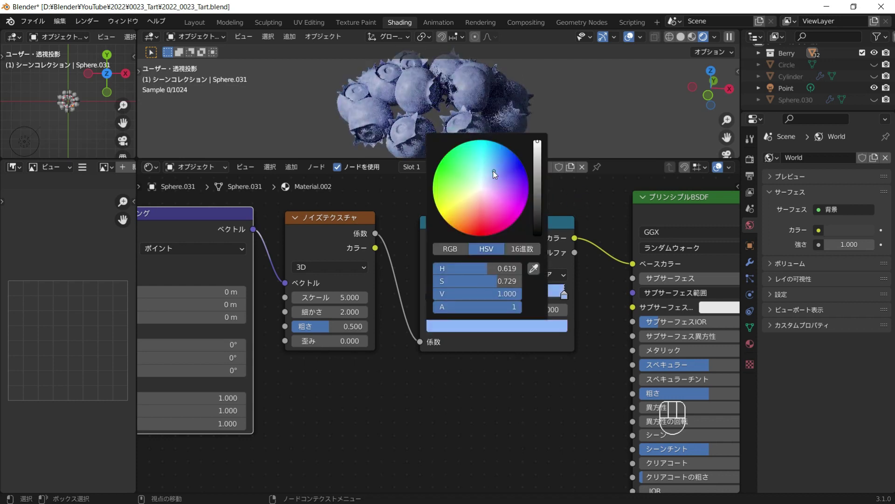
left_click_drag(540, 169, 565, 204)
left_click(465, 323)
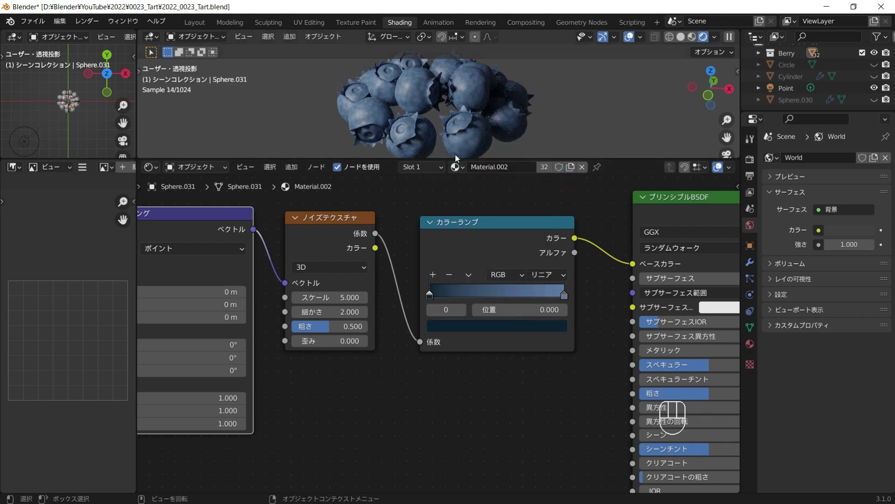
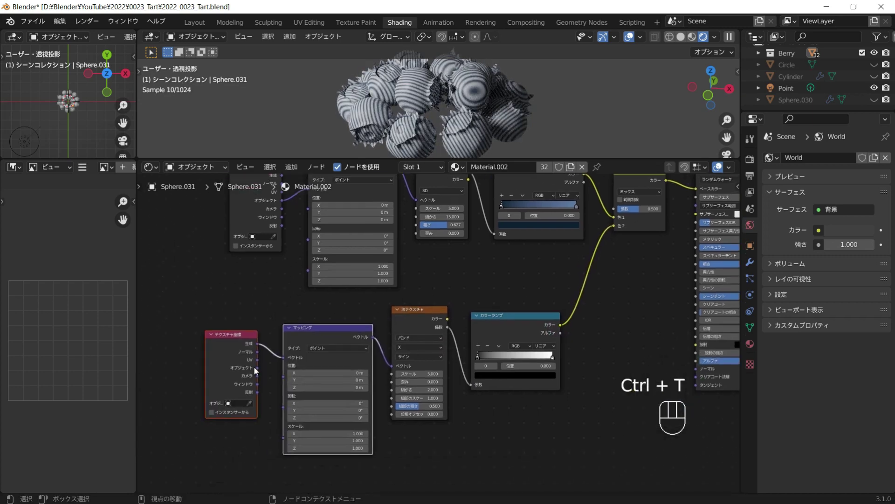
Step: Feed the UV coordinates into the Mapping node and slide the ramp's dark stop inward
left_click_drag(262, 364, 296, 362)
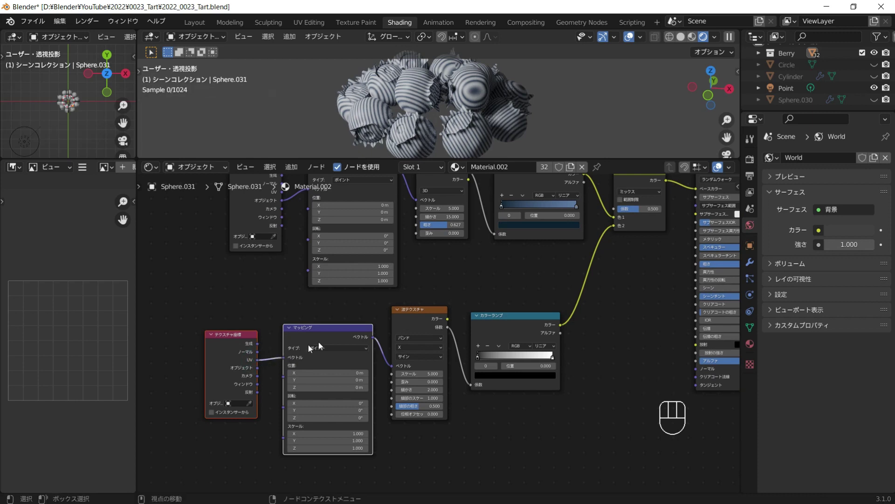
left_click_drag(408, 350, 403, 372)
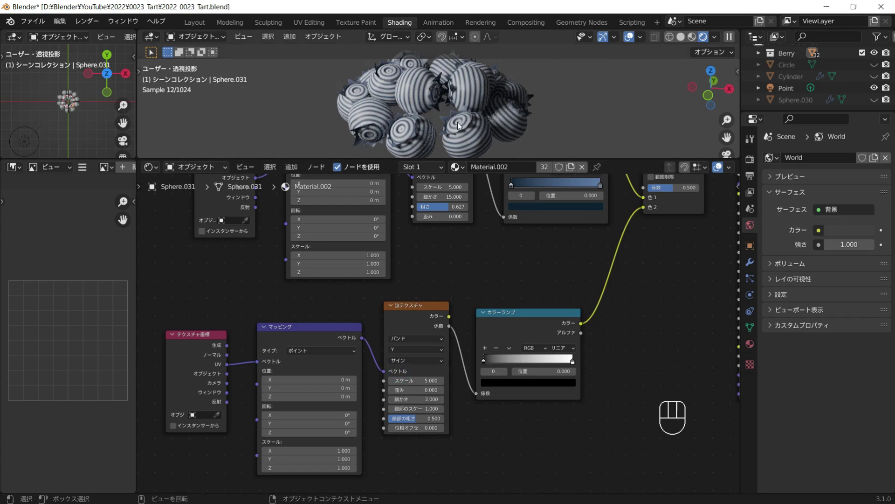
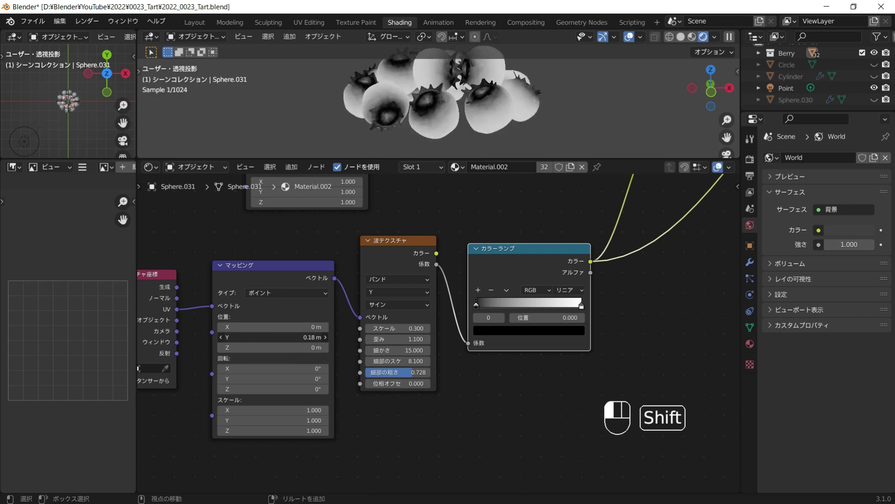
left_click_drag(485, 307, 499, 304)
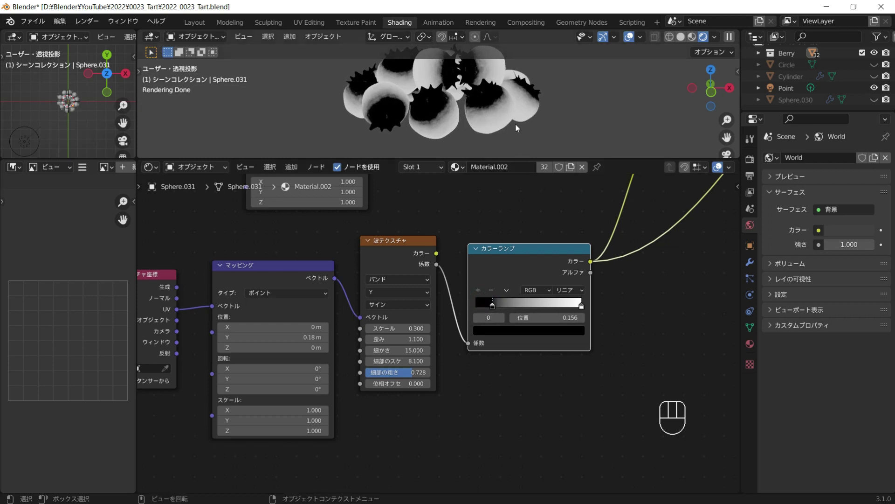
left_click_drag(518, 105, 522, 137)
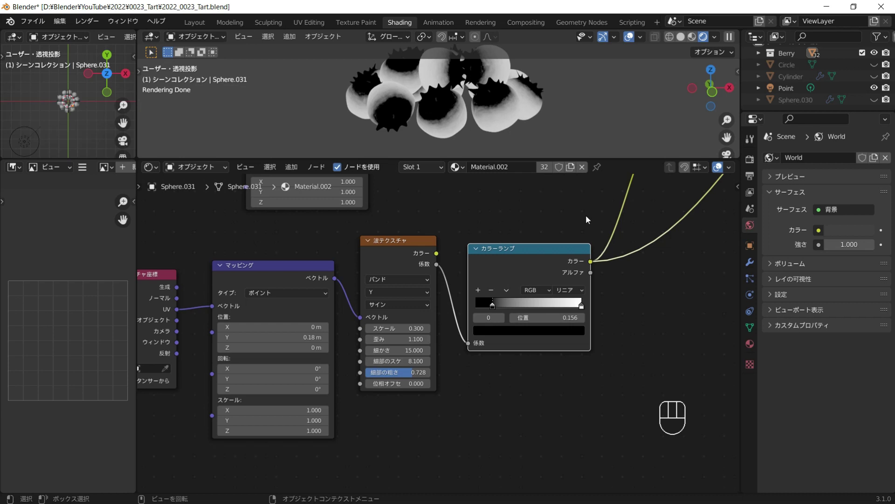
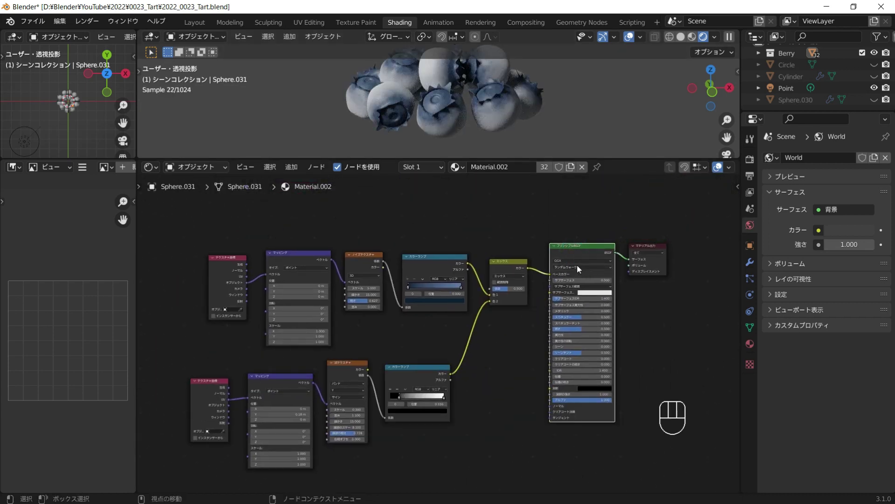
Step: Check the berries in the viewport and shift a ramp stop to a bluer shade
middle_click(579, 261)
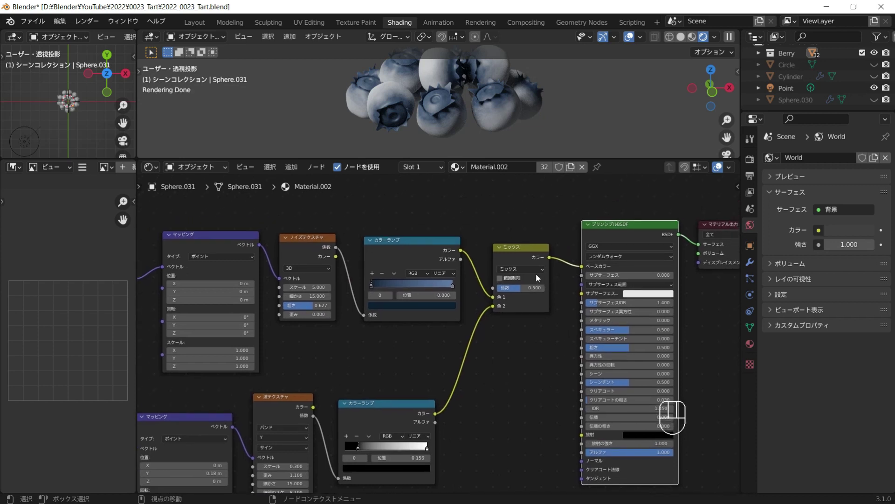
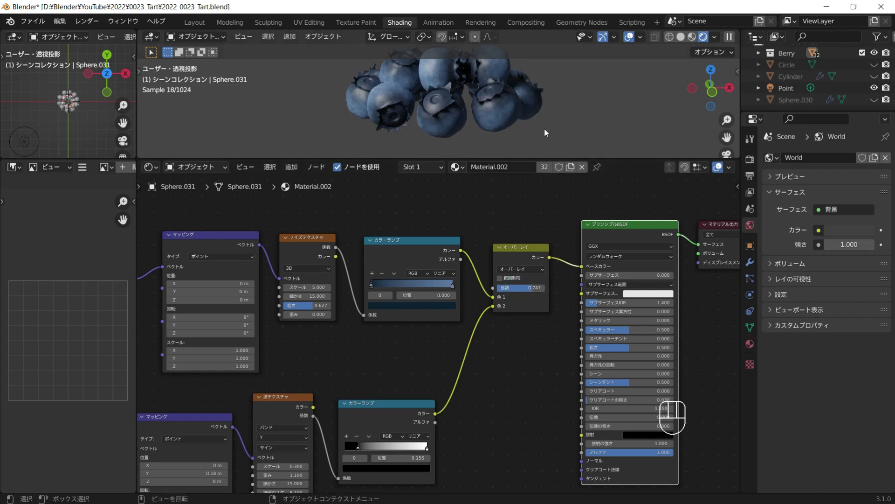
left_click_drag(576, 119, 604, 107)
left_click_drag(567, 115, 392, 308)
left_click(392, 308)
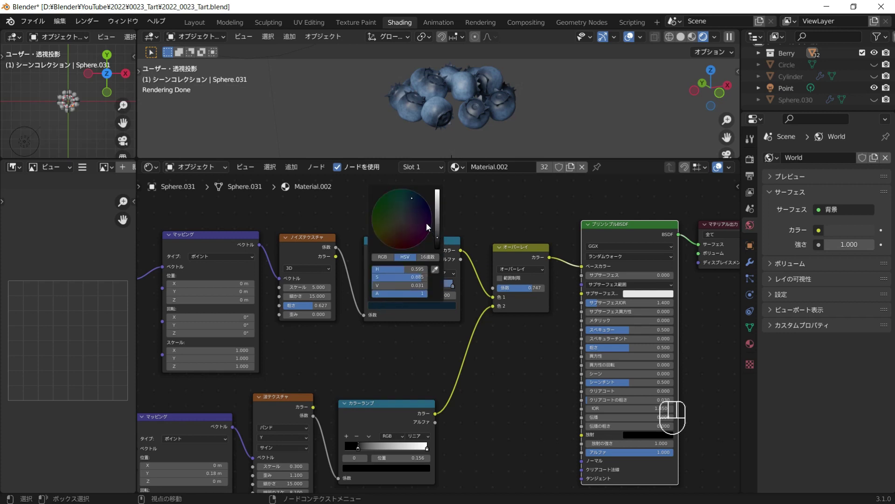
left_click(452, 286)
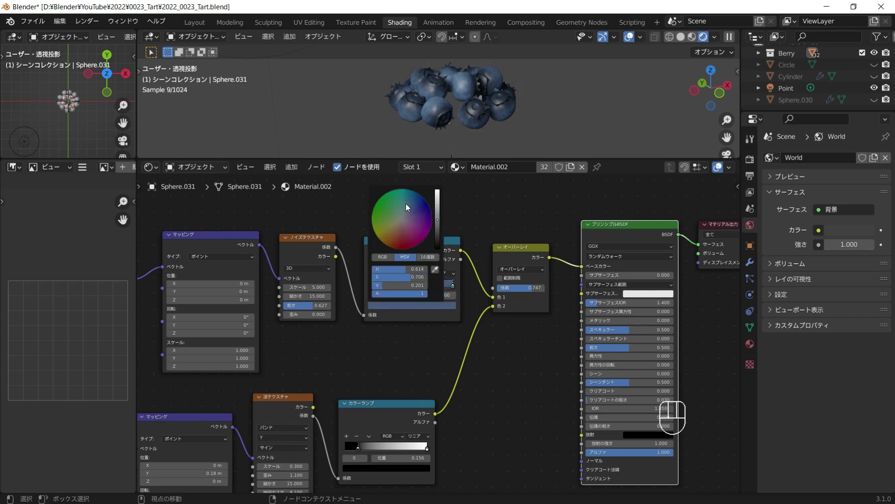
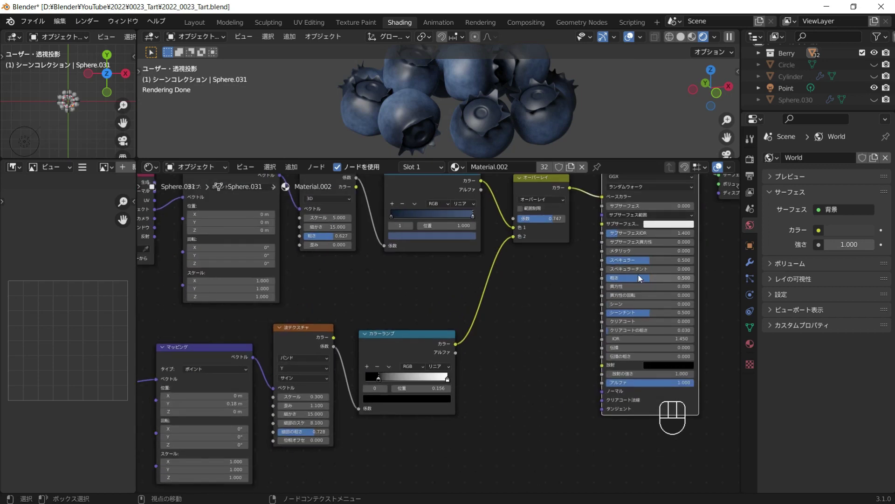
Step: Make room below the node tree and add a new Noise Texture there
left_click_drag(646, 279, 576, 308)
middle_click(523, 349)
key("shift+a")
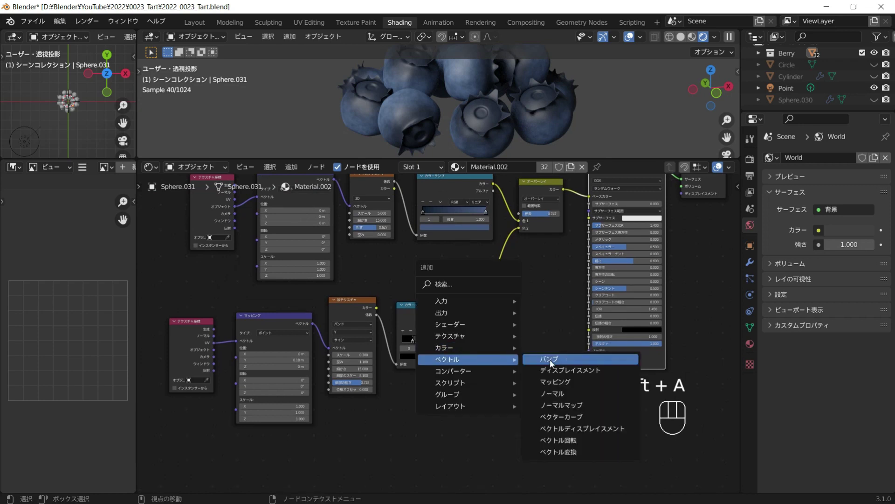
left_click_drag(507, 419, 575, 345)
middle_click(525, 323)
Step: Add a Bump node below the shader to roughen the berry surface
key("shift+a")
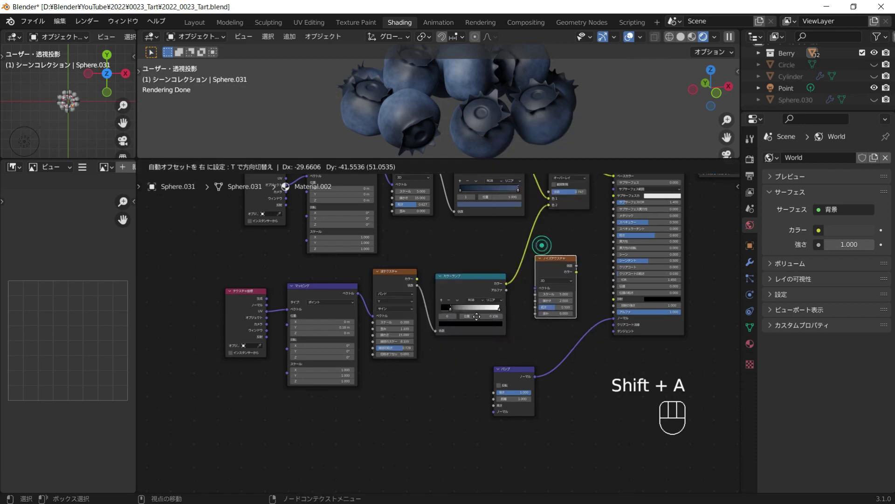
left_click_drag(475, 394, 463, 402)
left_click(452, 397)
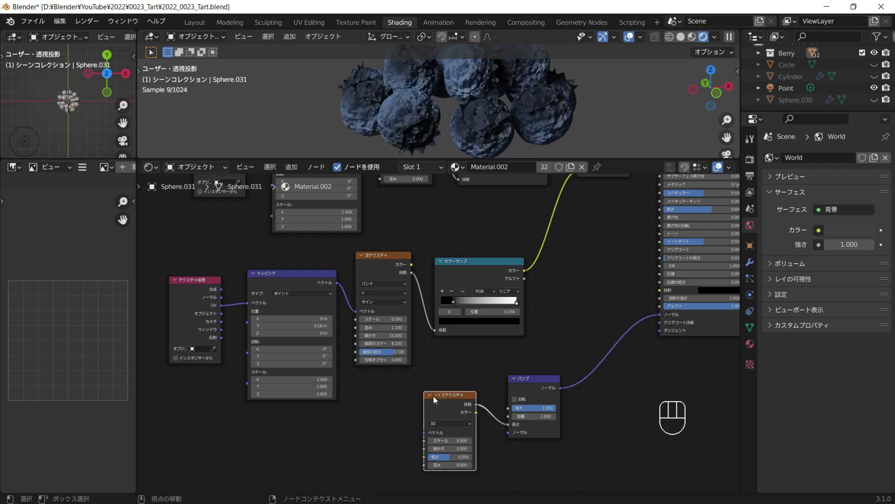
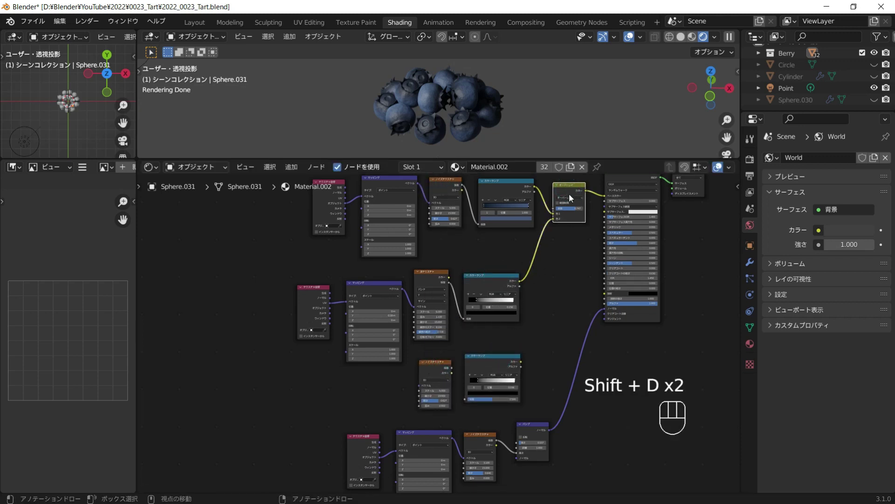
Step: Duplicate the texture chain and move the Mix and Principled BSDF nodes apart to the right
key("shift+d")
left_click_drag(604, 196, 618, 206)
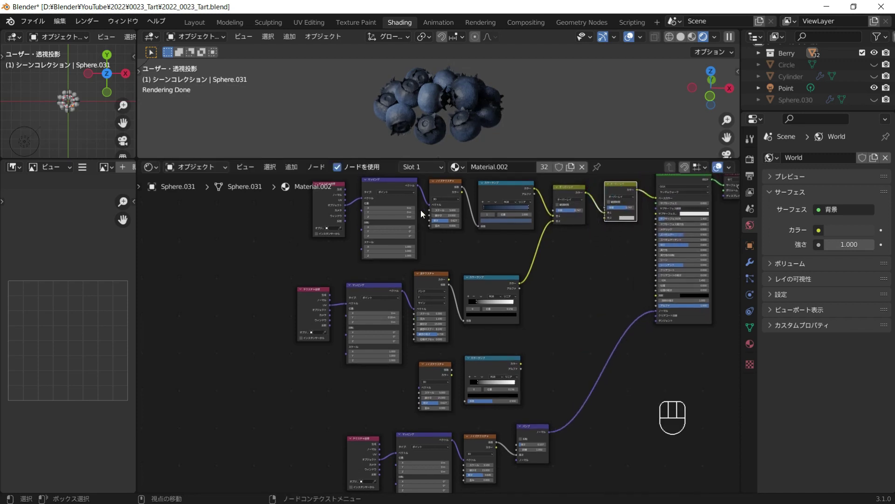
left_click_drag(425, 203, 458, 378)
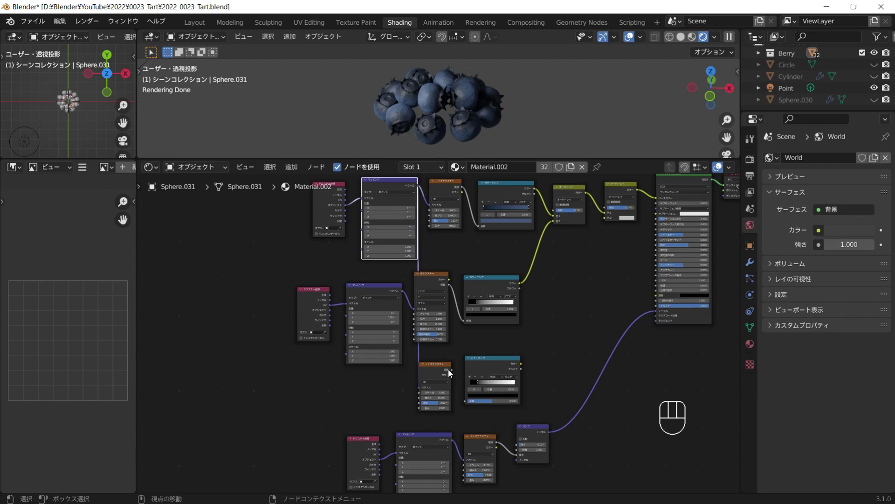
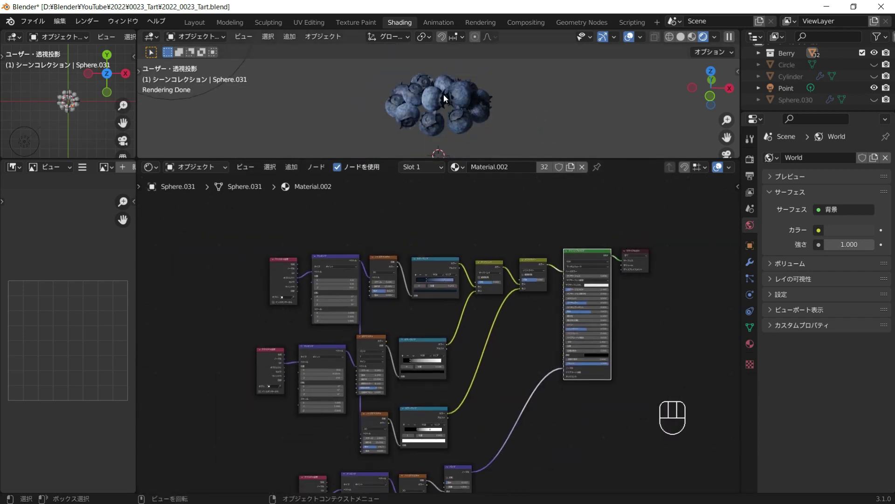
Step: Select the tart then a berry and link the top ColorRamp's colour into the lower Mix node
middle_click(515, 251)
left_click(873, 78)
left_click(455, 150)
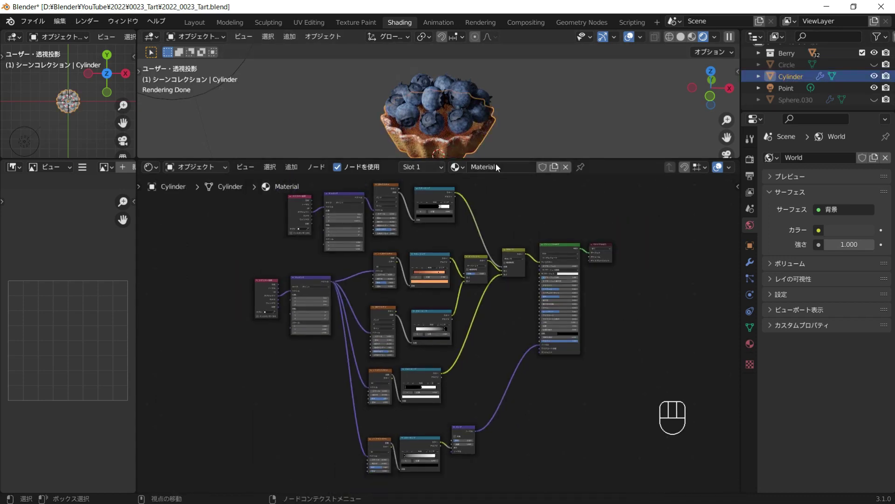
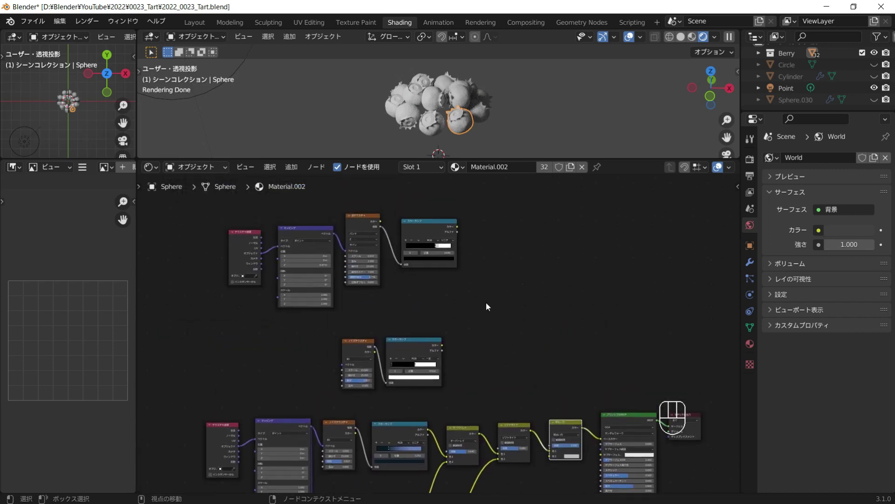
middle_click(504, 256)
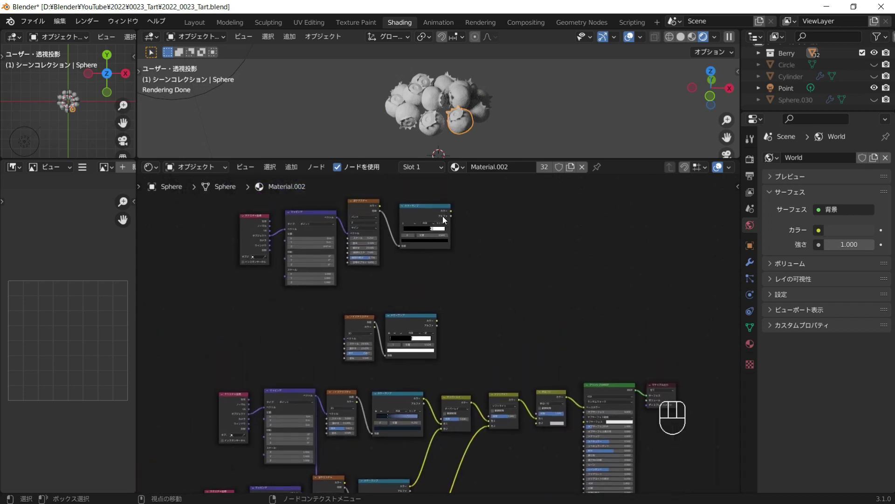
left_click_drag(453, 214, 537, 419)
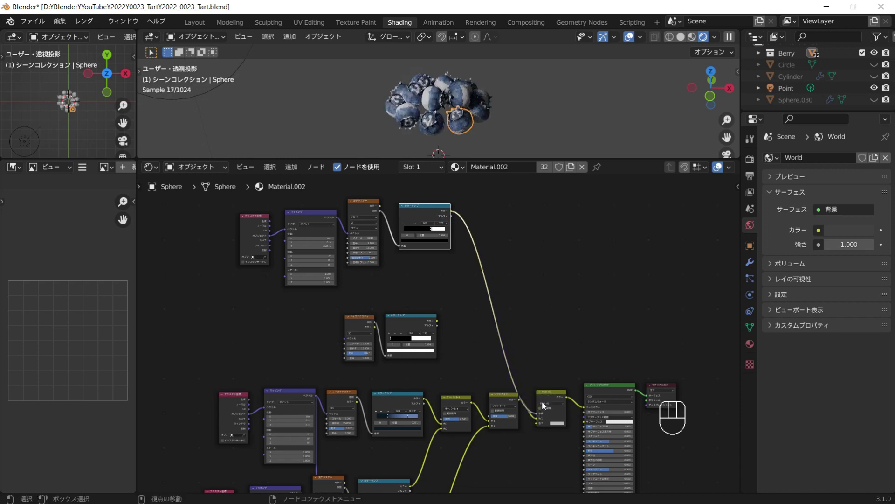
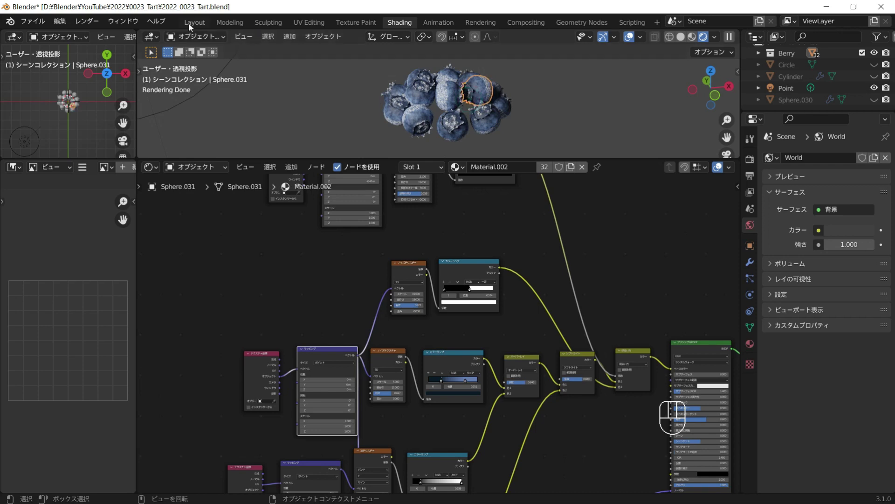
Step: Switch back to the Layout workspace view of the scene
left_click(410, 265)
left_click(433, 254)
left_click(393, 238)
left_click(346, 243)
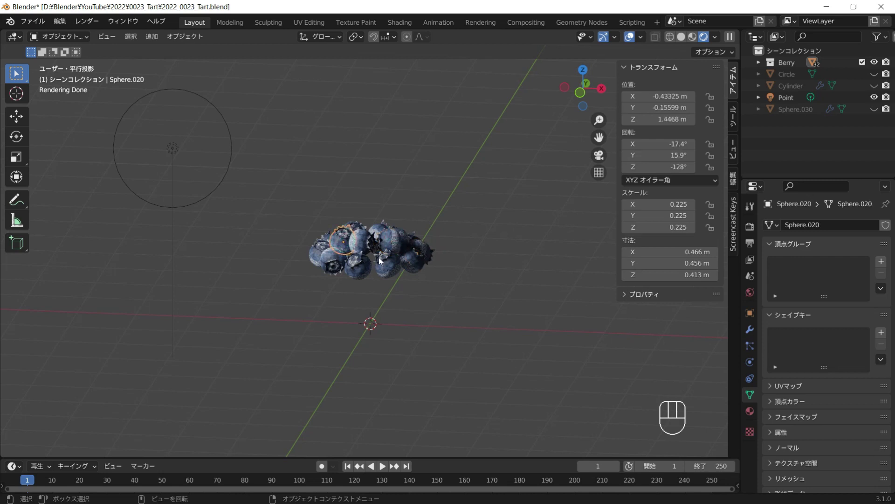
Step: Select all berries without the circle, apply their rotation to zero it, then select a single berry
key("a")
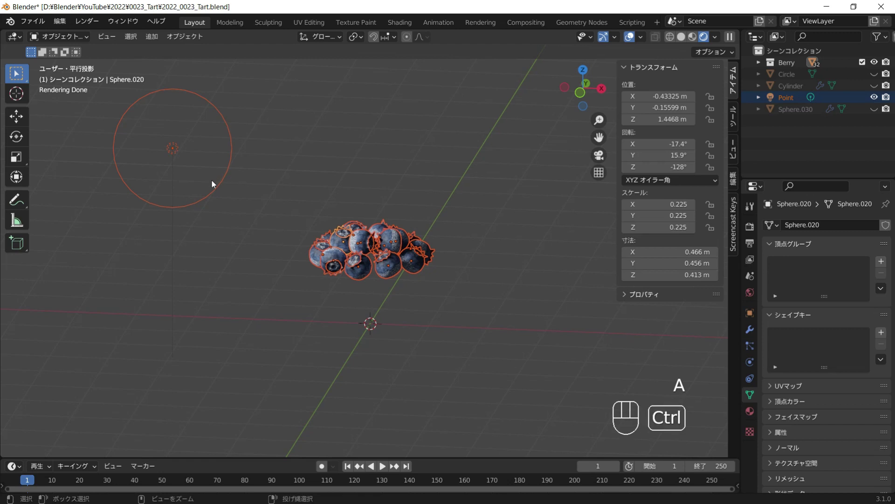
left_click(163, 151)
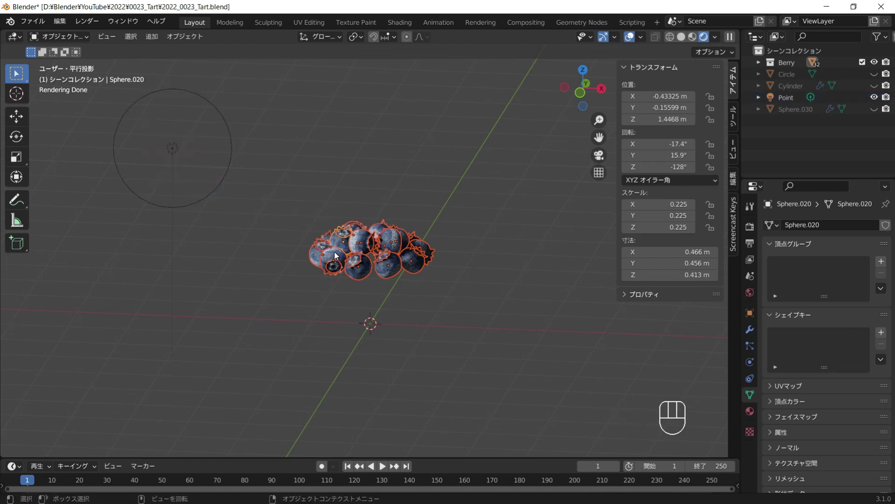
key("ctrl+a")
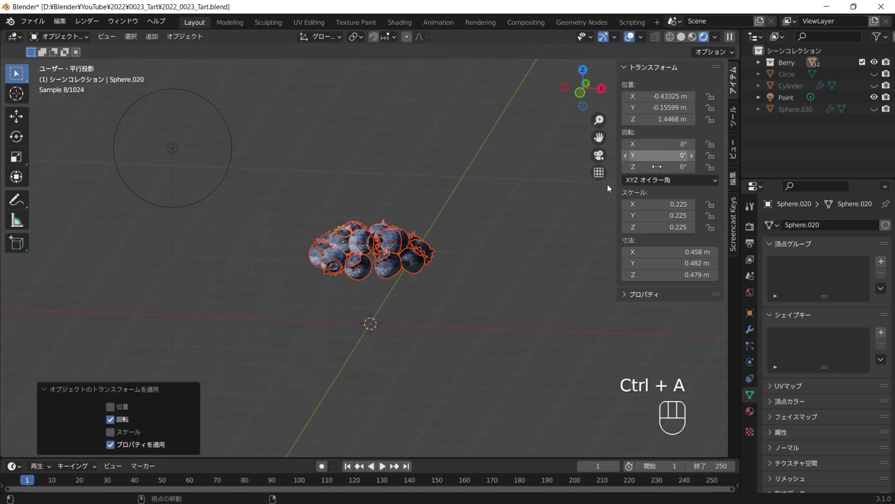
double_click(409, 249)
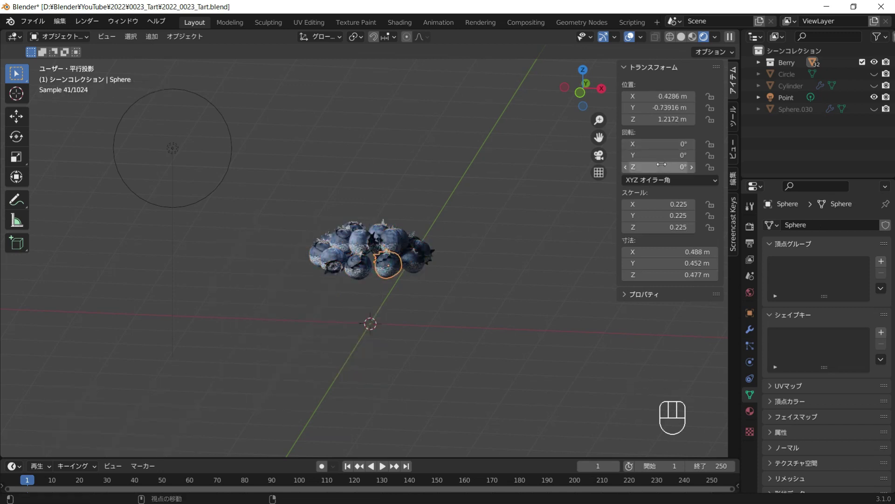
left_click(372, 243)
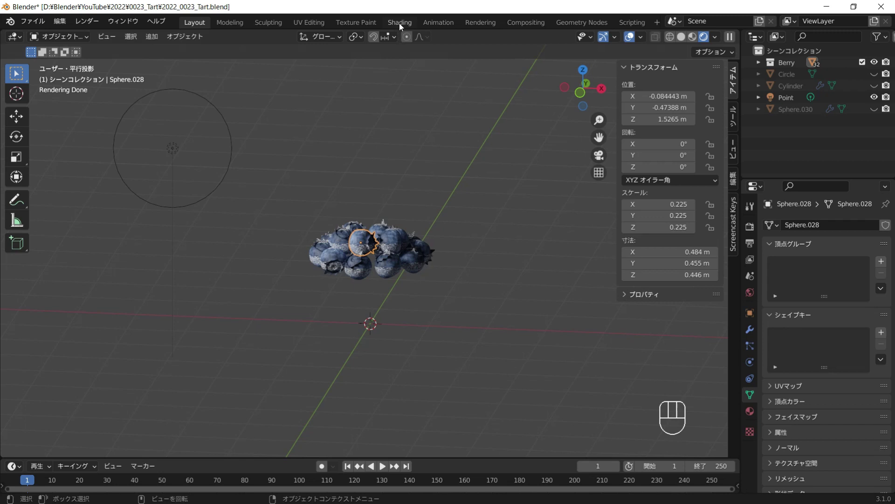
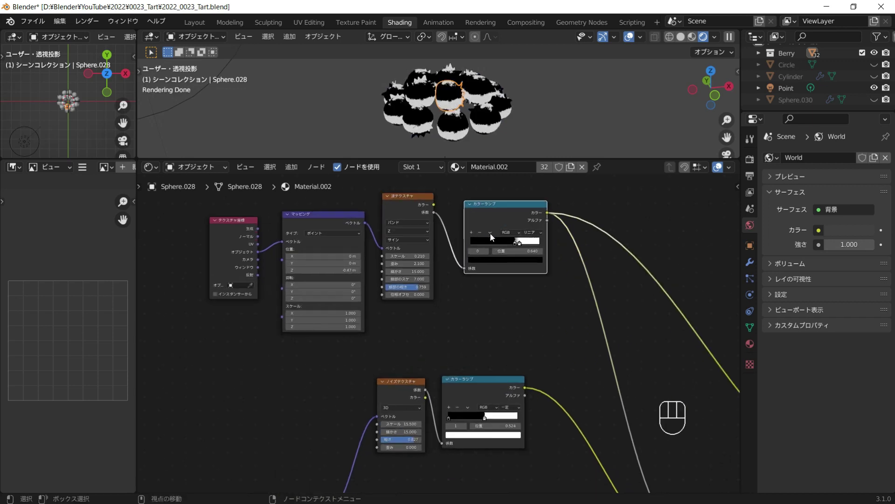
Step: Set the Wave Texture scale 0.040, distortion 3.900 and mapping Z -5.86 m for the streaks
middle_click(492, 237)
middle_click(472, 129)
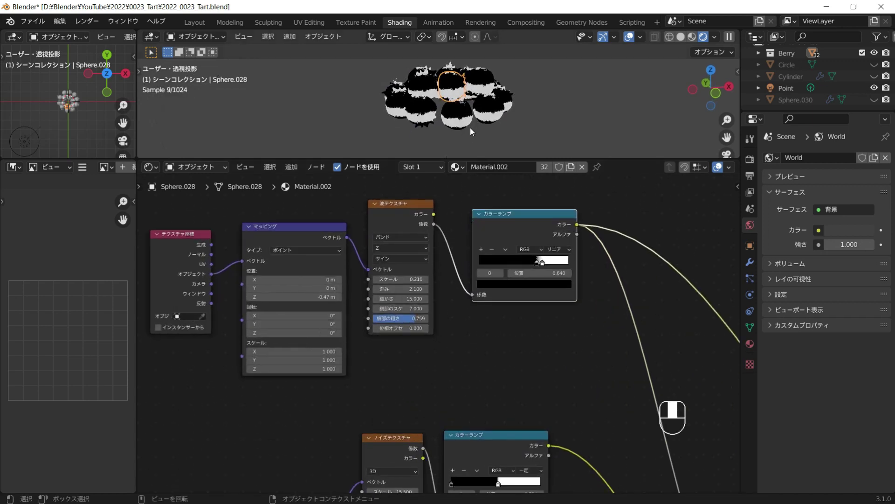
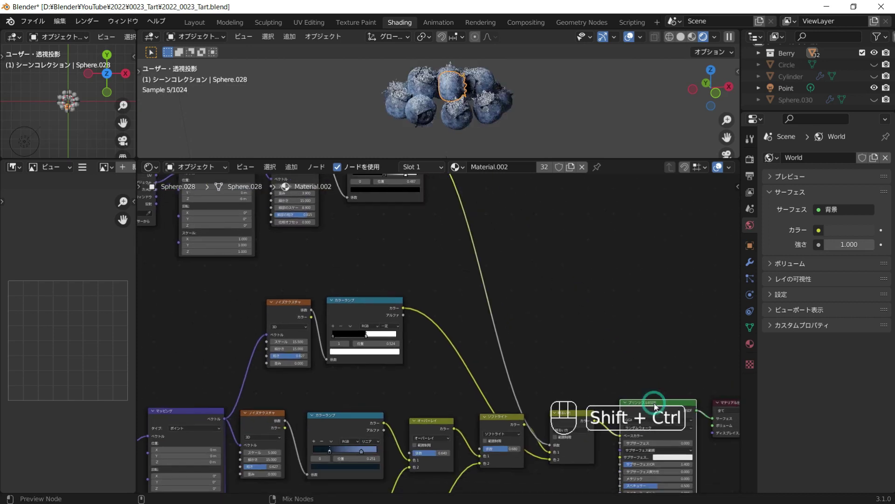
middle_click(468, 115)
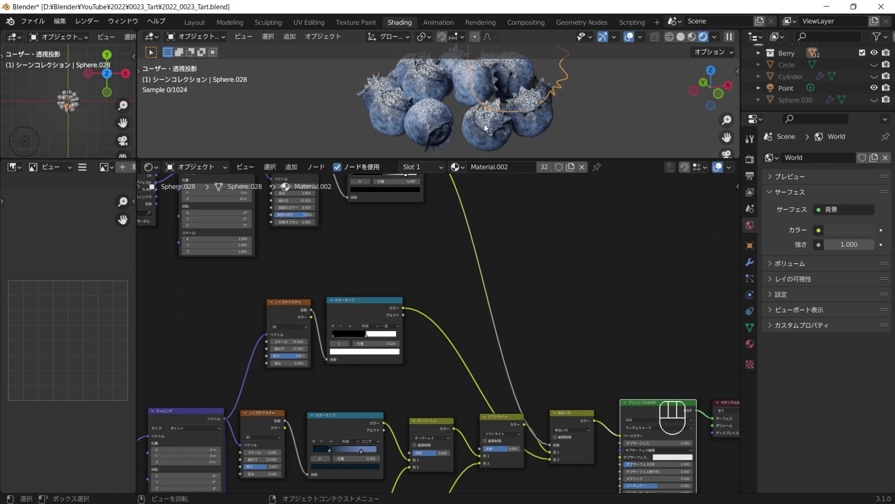
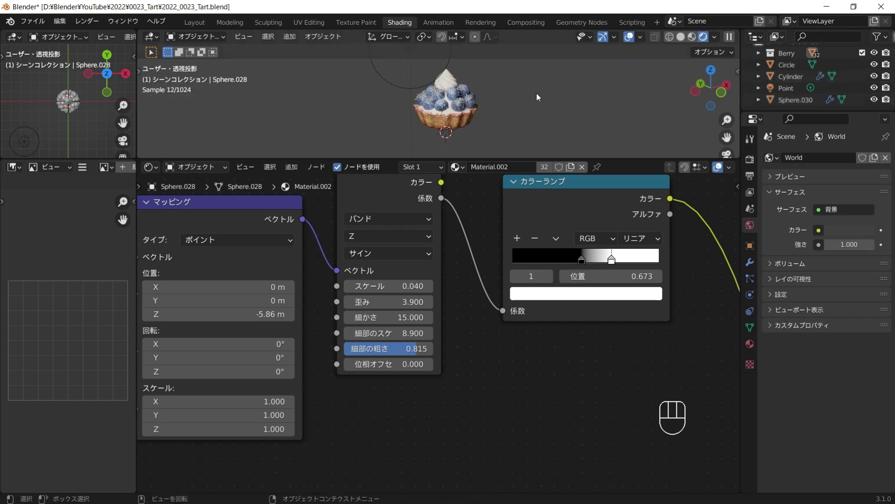
middle_click(552, 108)
left_click(568, 113)
middle_click(457, 114)
Step: Adjust the ColorRamp and return to the Layout view, orbiting the whole unhidden tart
left_click_drag(457, 117, 512, 111)
left_click_drag(459, 113, 399, 102)
left_click_drag(452, 250, 419, 232)
left_click_drag(388, 232, 309, 229)
left_click_drag(325, 233, 375, 242)
left_click_drag(374, 241, 417, 267)
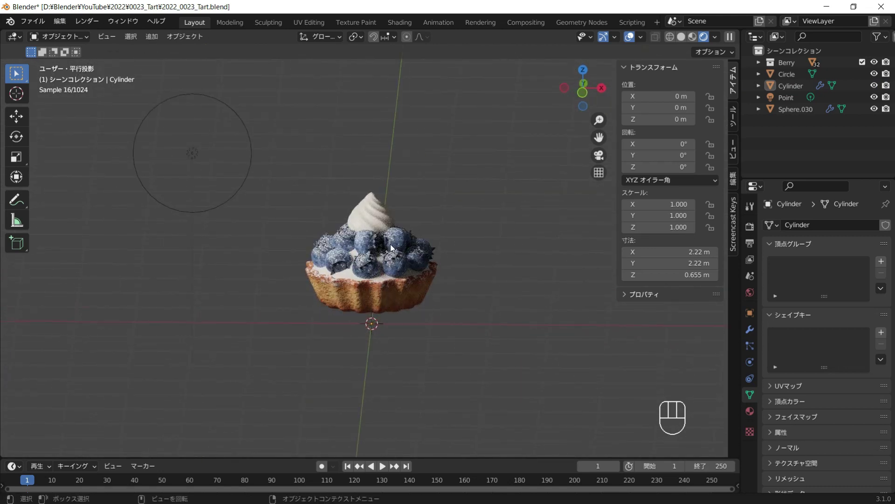
Step: Hide the berries, circle and cream topping and show the shell in solid shading
middle_click(410, 255)
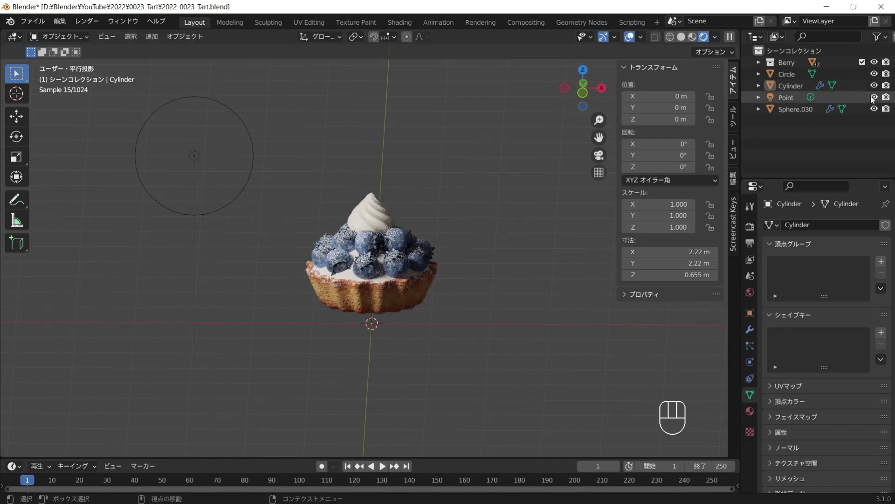
left_click(876, 108)
left_click(876, 79)
left_click(876, 66)
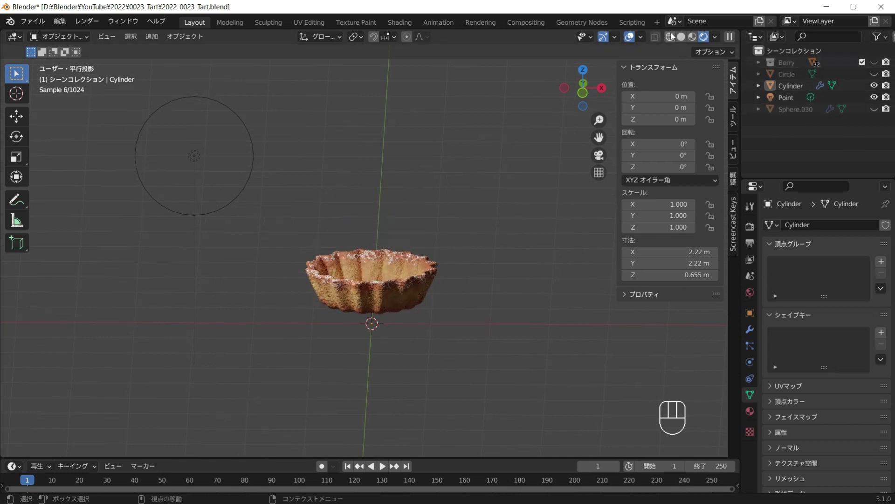
left_click(689, 41)
middle_click(453, 243)
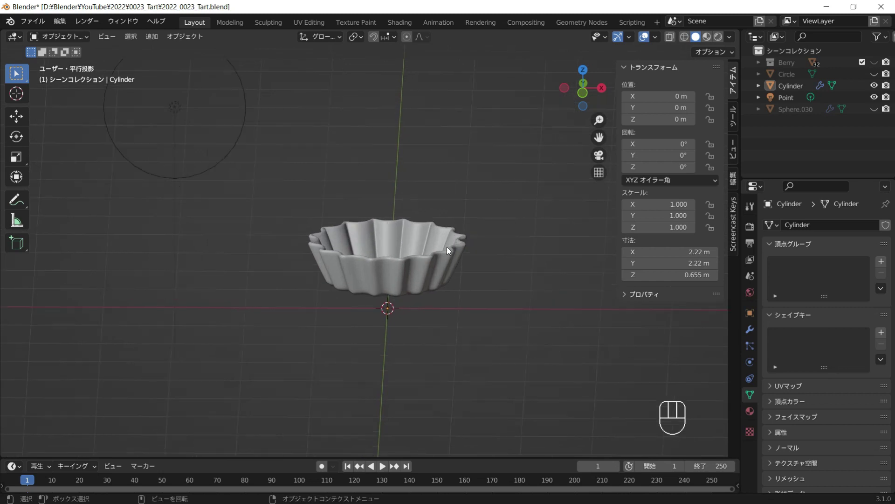
Step: Lower the shell's bevel segments to 2, apply the bevel and subdivision, and return to object mode
left_click(420, 279)
left_click_drag(321, 269, 490, 261)
middle_click(370, 262)
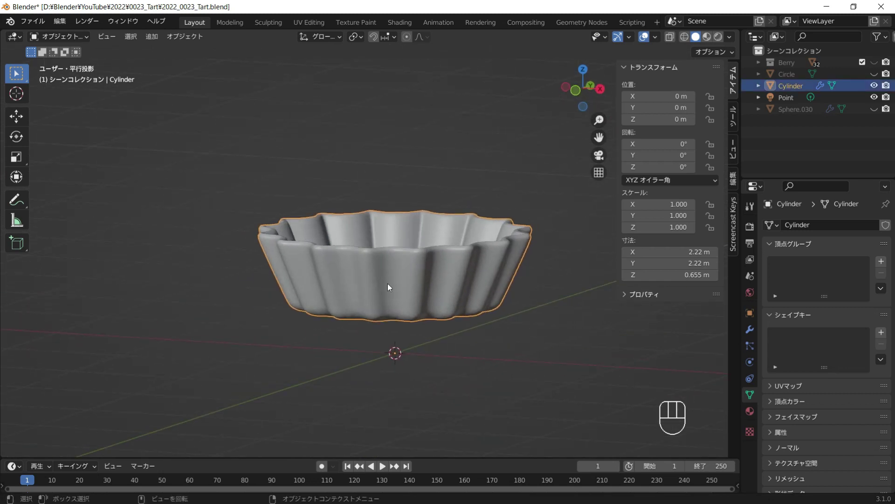
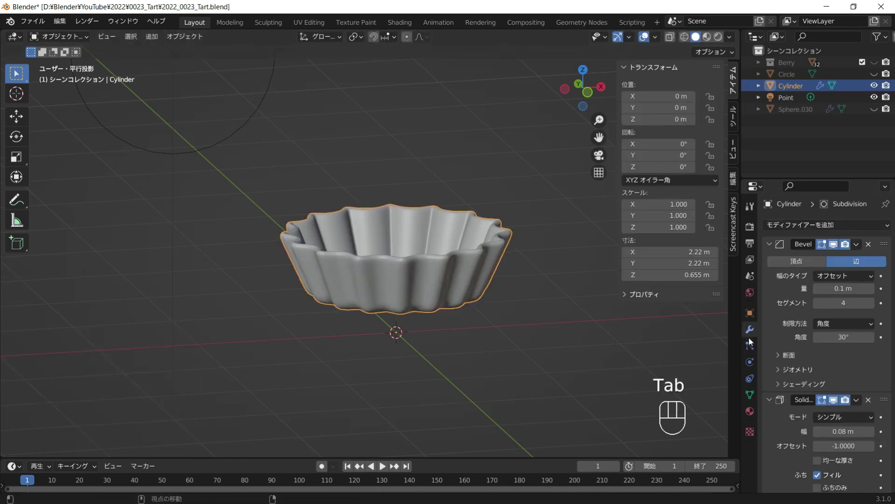
left_click_drag(860, 247, 856, 259)
left_click_drag(860, 249, 856, 257)
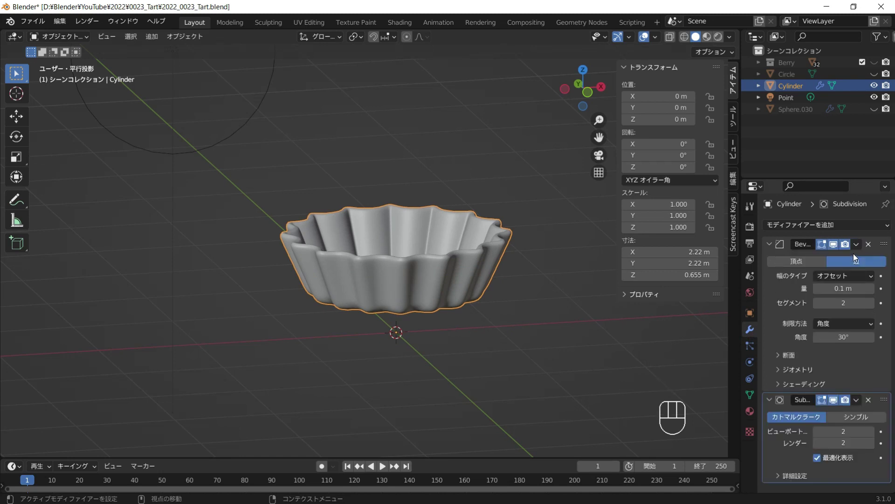
left_click_drag(861, 247, 853, 260)
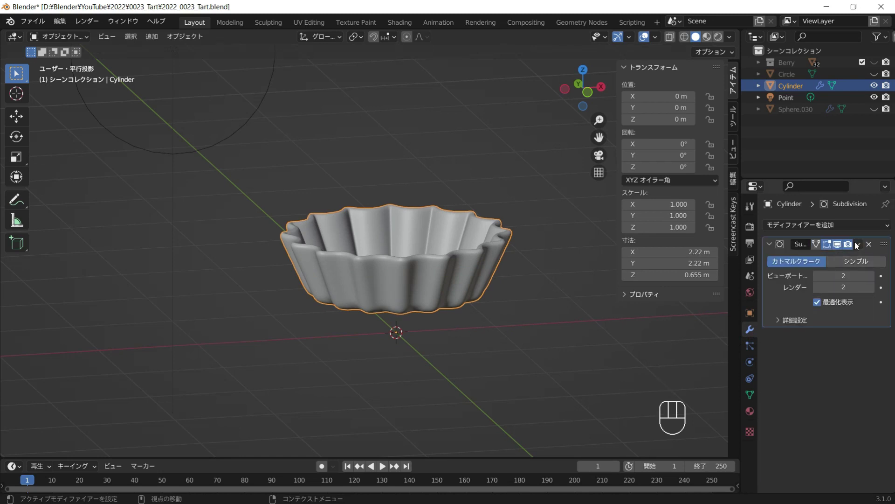
left_click_drag(857, 246, 851, 261)
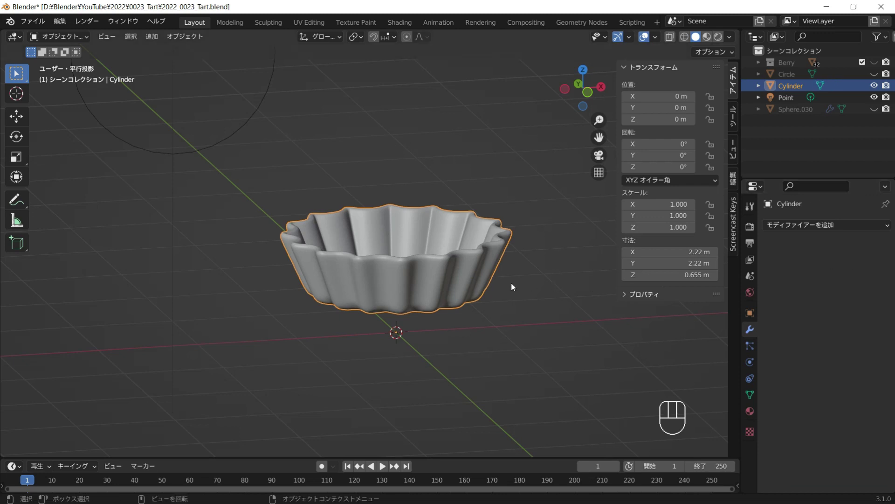
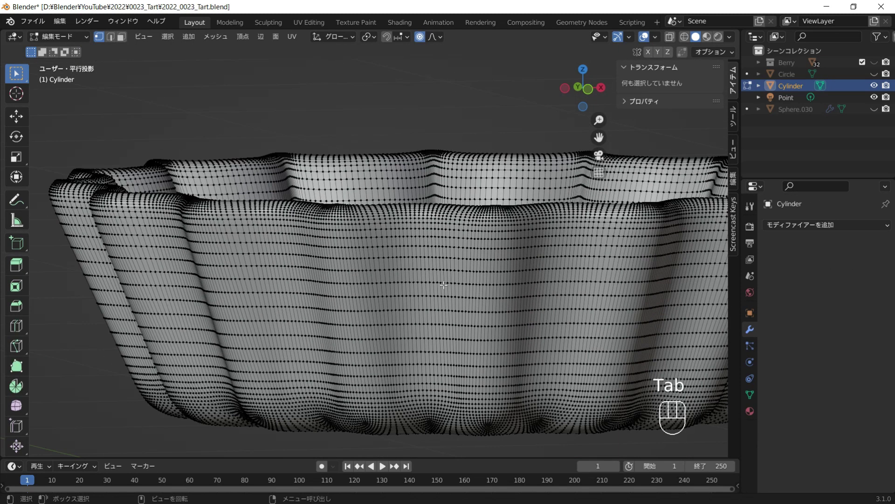
middle_click(465, 274)
key("Tab")
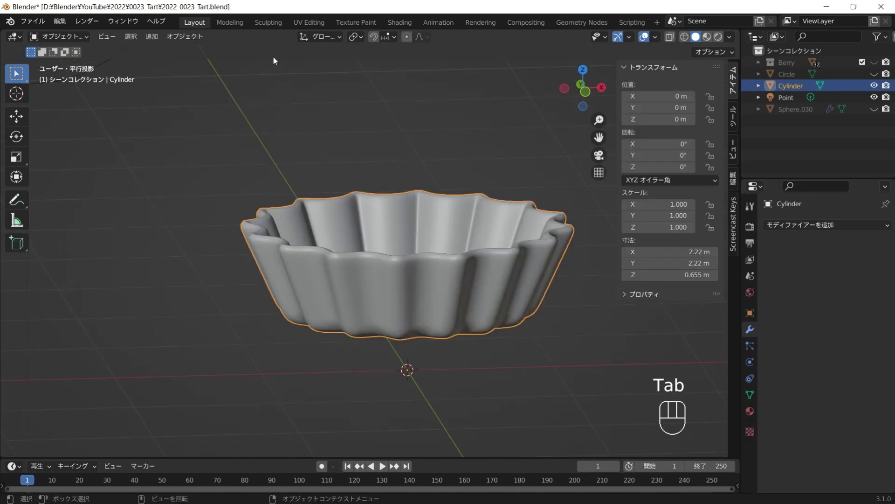
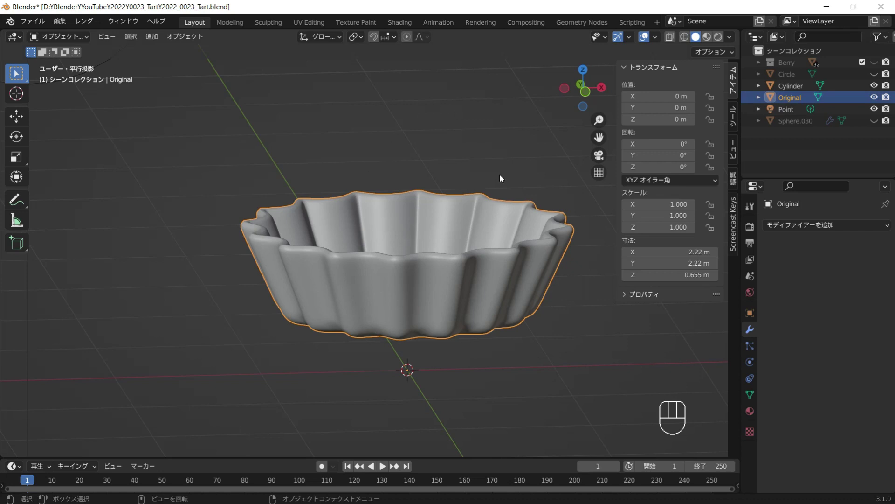
Step: Select the Cylinder shell, hide the Original copy and switch to the Sculpting workspace
left_click(879, 98)
left_click(446, 198)
left_click(277, 28)
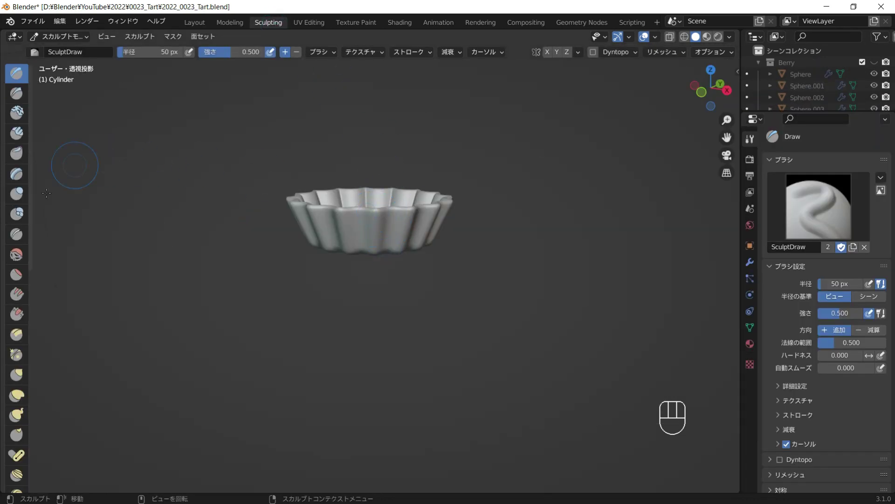
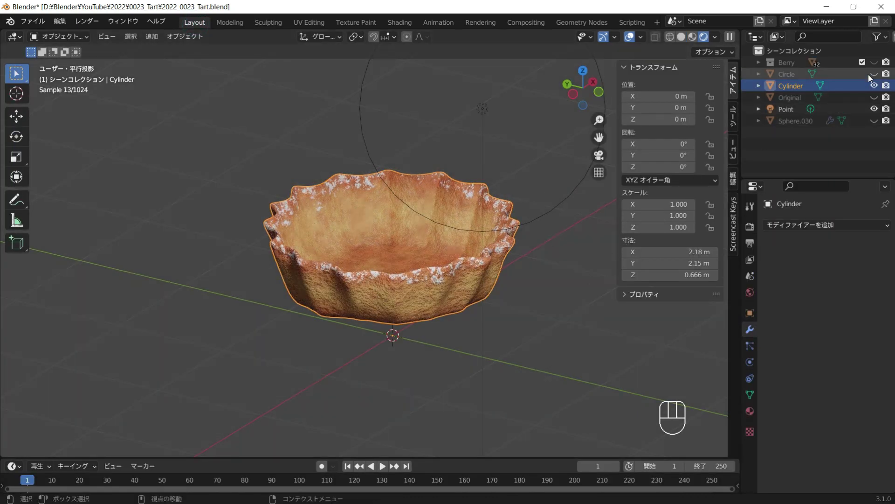
Step: Orbit the view around the textured, sculpted shell
middle_click(464, 262)
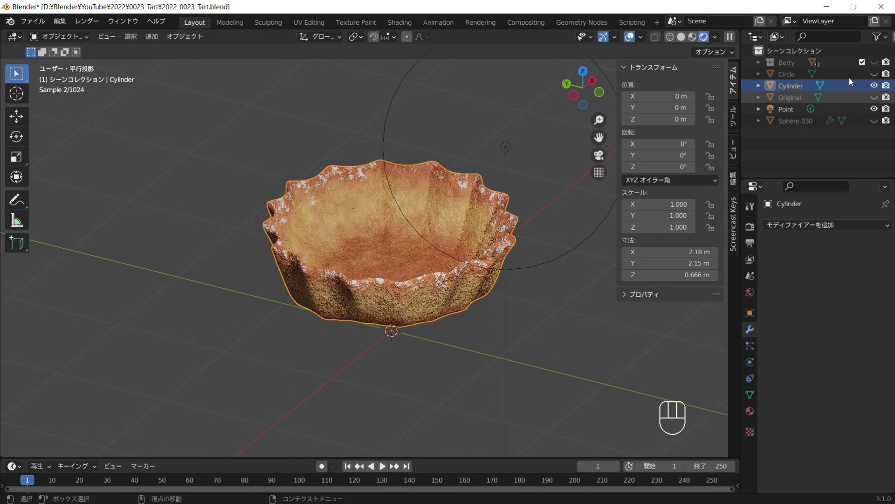
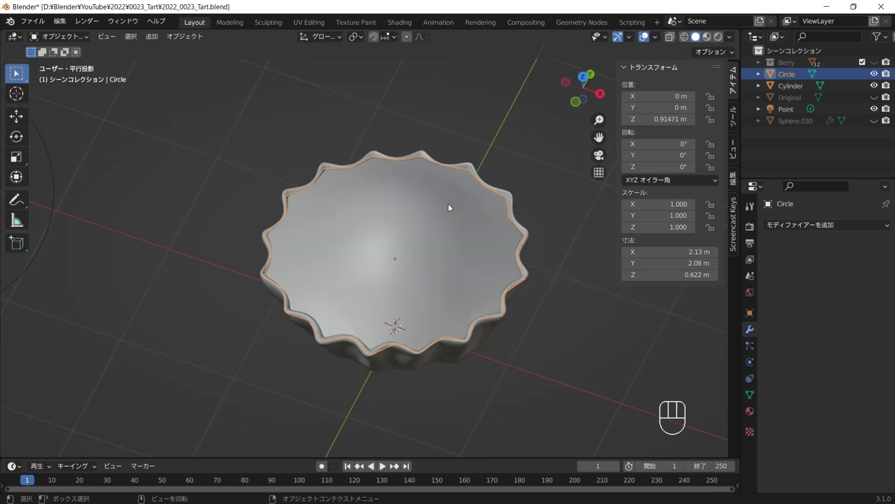
Step: Add level-3 Subdivision smoothing to the Circle filling and start editing its vertices
key("ctrl+3")
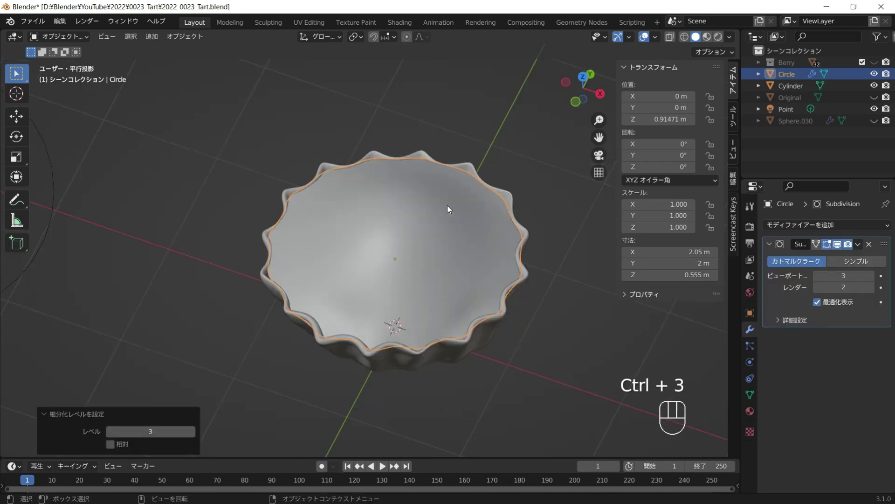
left_click_drag(446, 162, 455, 195)
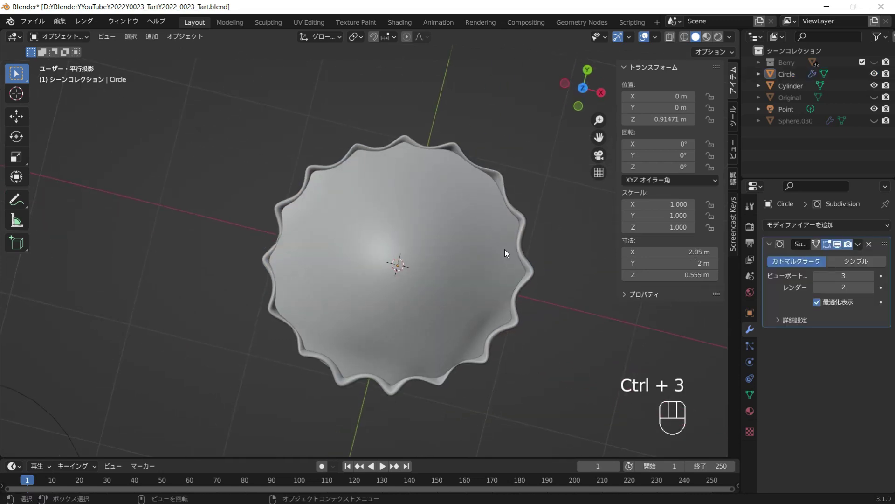
left_click(383, 214)
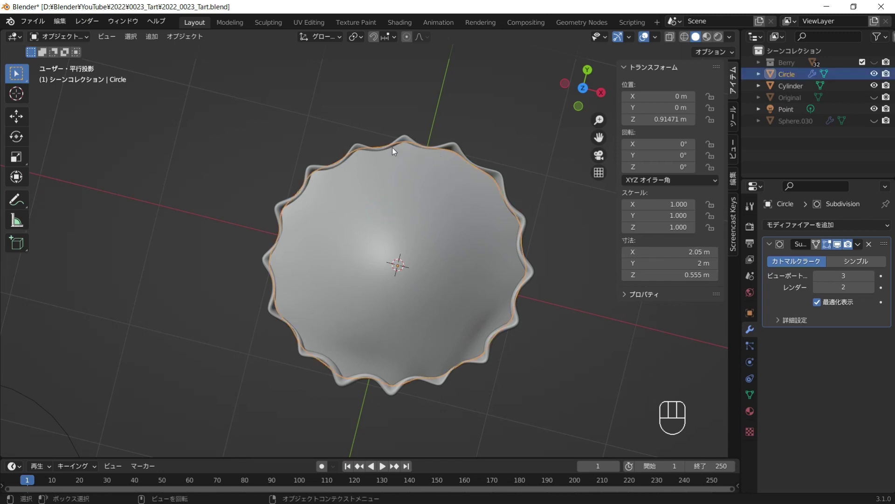
middle_click(346, 215)
key("Tab")
left_click(677, 38)
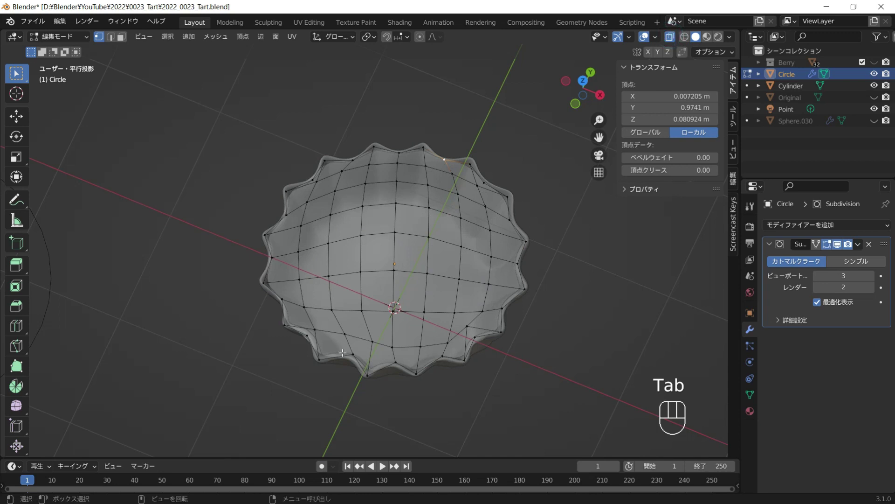
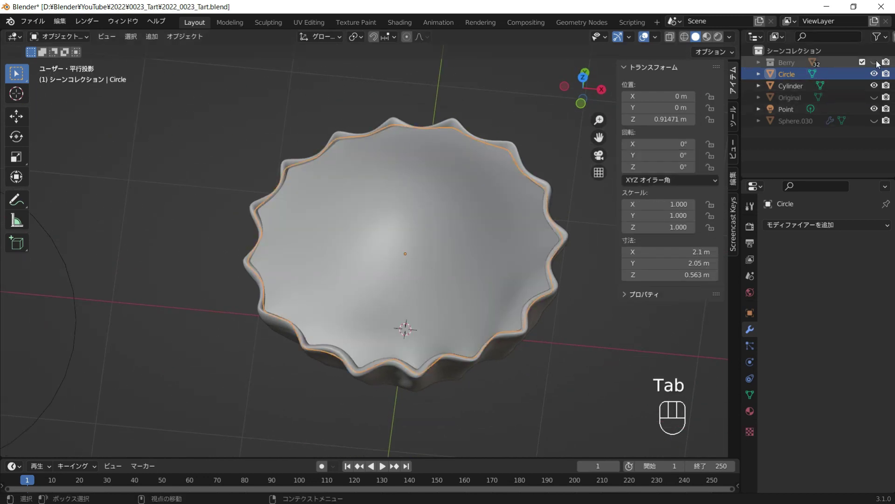
Step: Show the berries again and sculpt extra detail into the filling with Draw Sharp and Draw brushes
left_click(880, 63)
left_click_drag(514, 202, 512, 170)
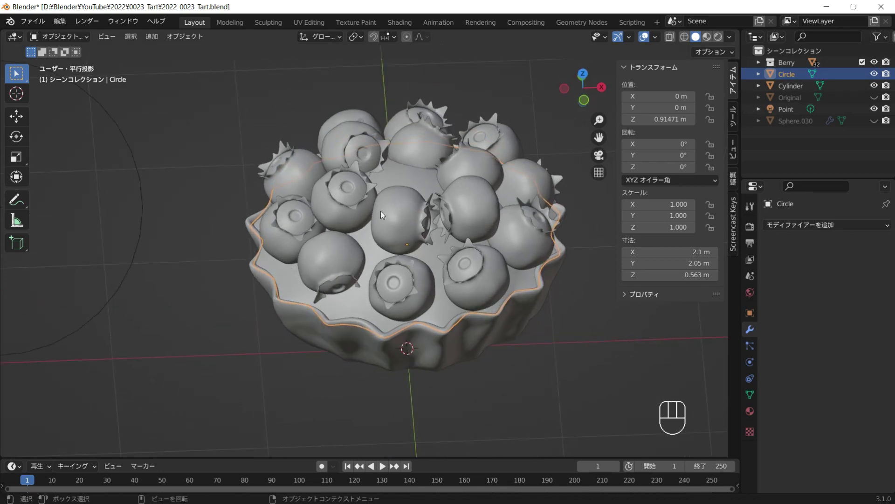
left_click(272, 24)
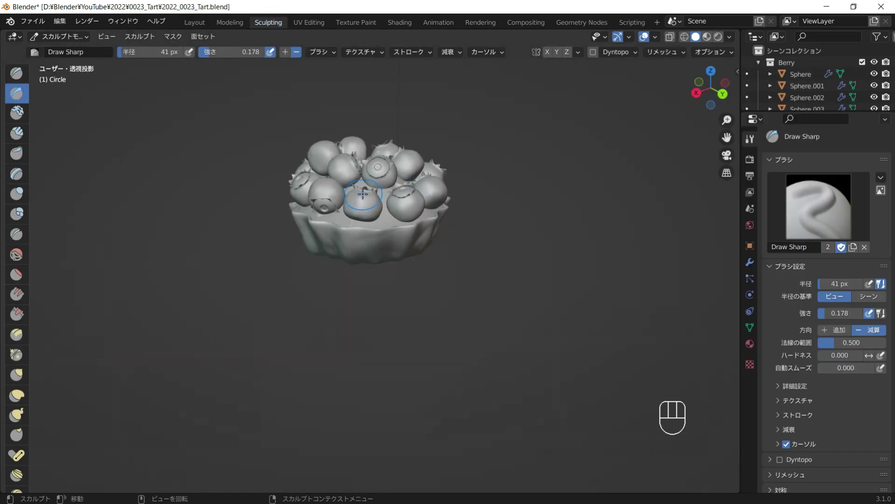
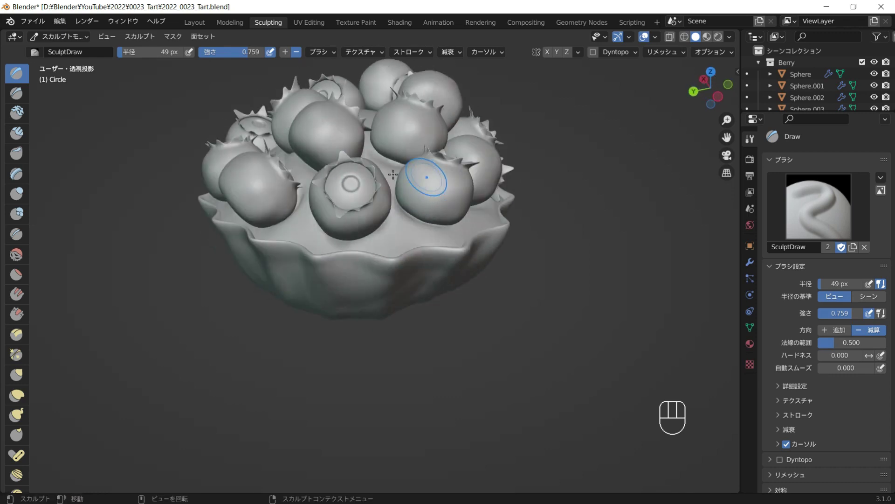
Step: Return to Layout in Rendered shading and view the assembled tart from the side
left_click(197, 25)
left_click(702, 79)
left_click(621, 300)
left_click_drag(437, 261, 392, 259)
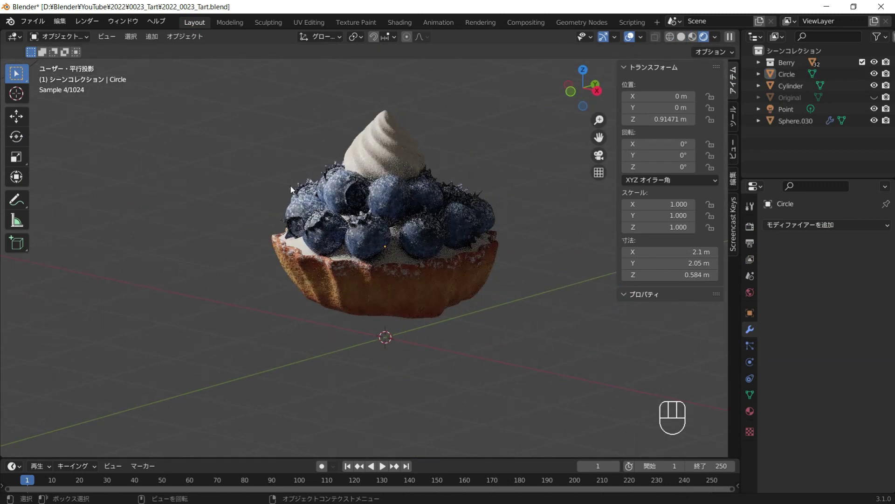
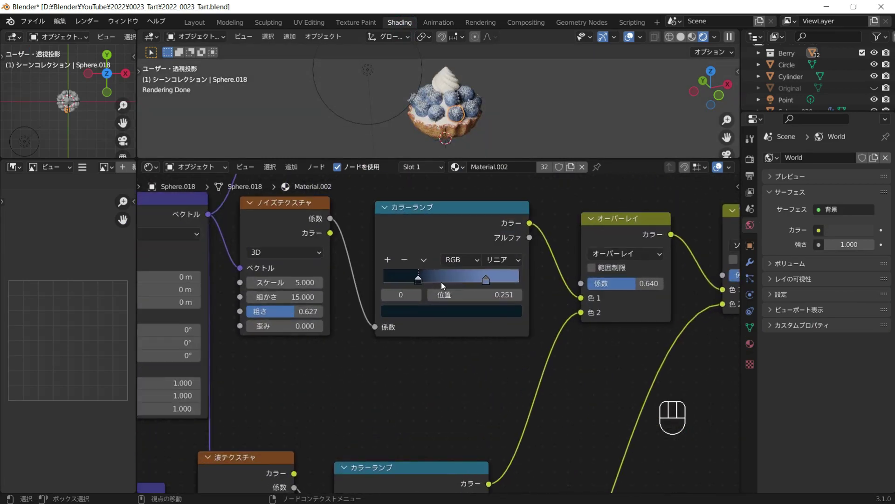
Step: Brighten the dark blue stop of the berry colour ramp
left_click(412, 279)
left_click(443, 308)
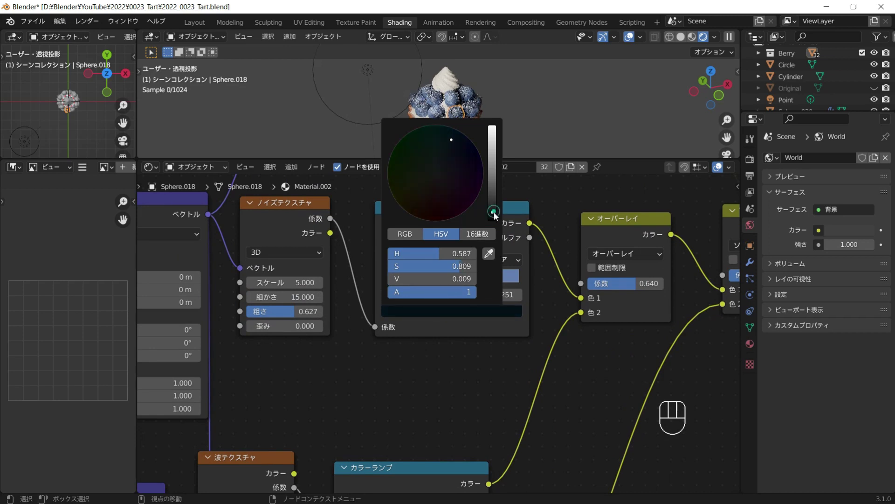
left_click(489, 273)
left_click(491, 242)
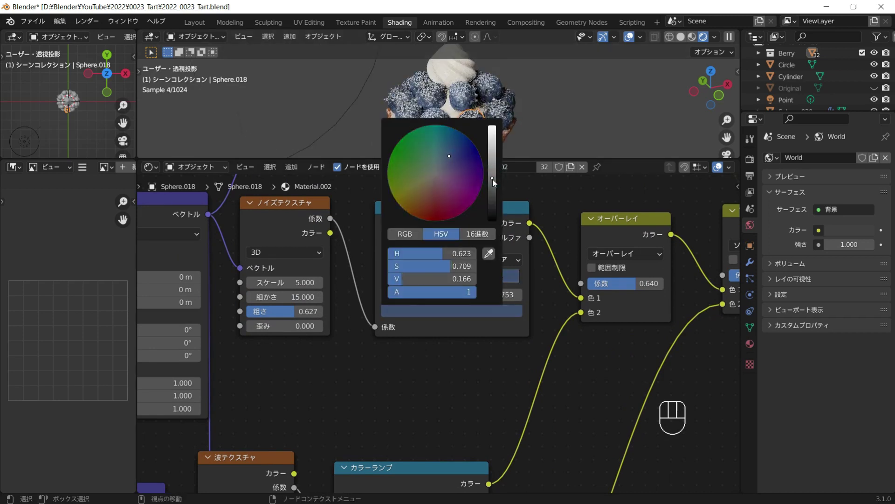
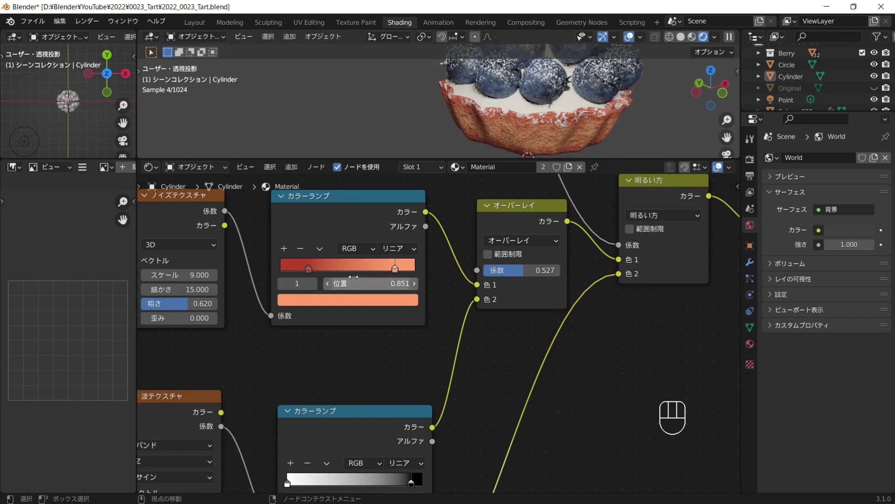
Step: Darken the crust ramp's orange stop toward baked brown, then head back to Layout
left_click_drag(310, 266, 314, 285)
left_click(321, 300)
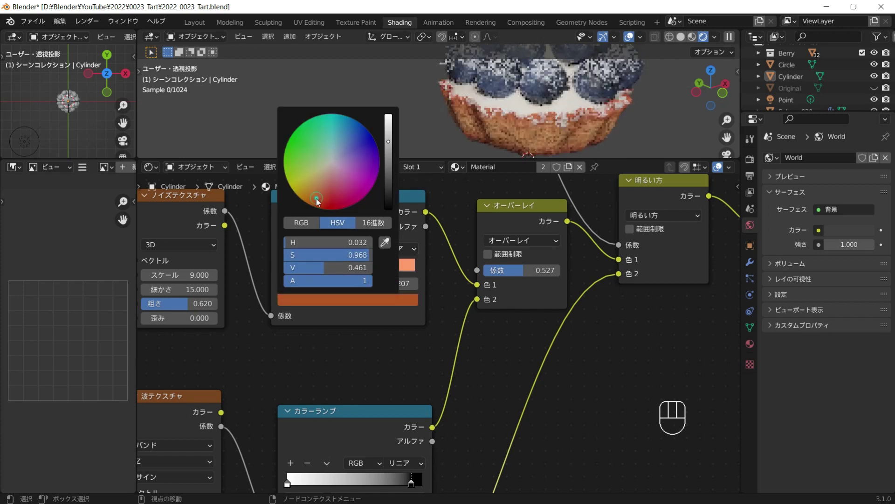
left_click_drag(451, 142, 453, 141)
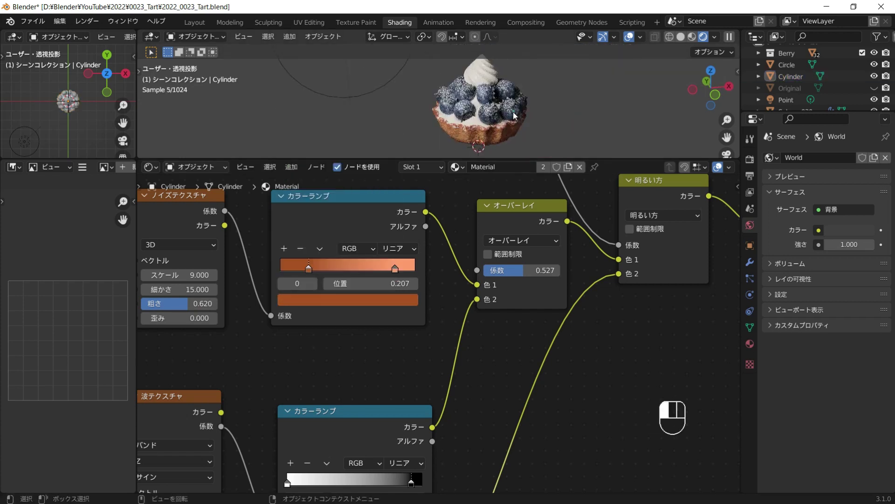
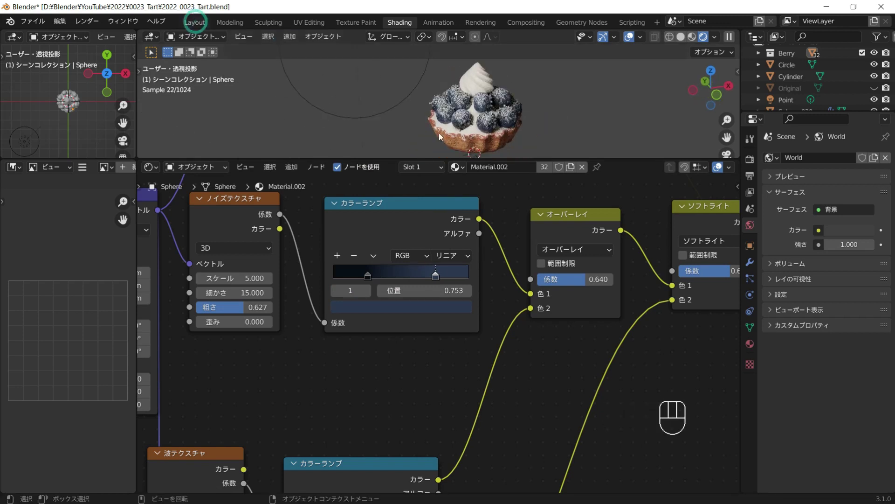
left_click_drag(423, 231, 394, 190)
left_click(399, 148)
Step: Move Sphere.030 slightly up along Z, then sculpt sharp grooves along the cream spiral with Draw Sharp
key("g")
key("z")
left_click(414, 169)
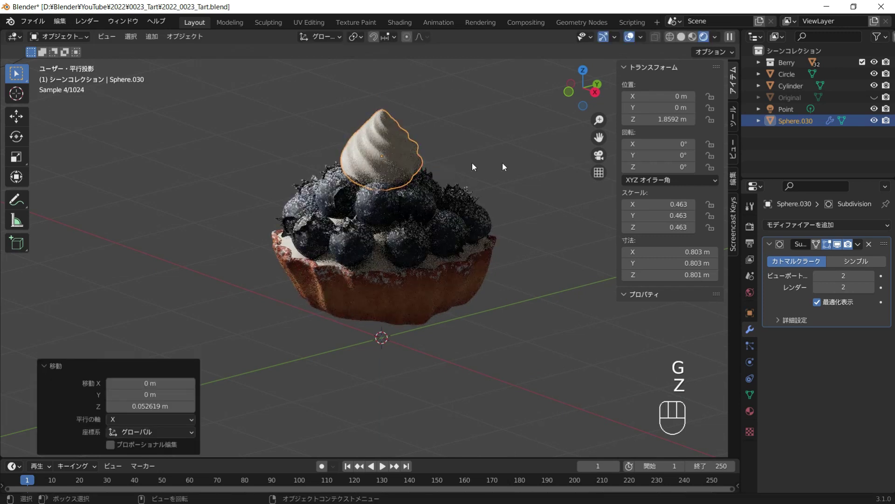
left_click_drag(859, 248, 827, 265)
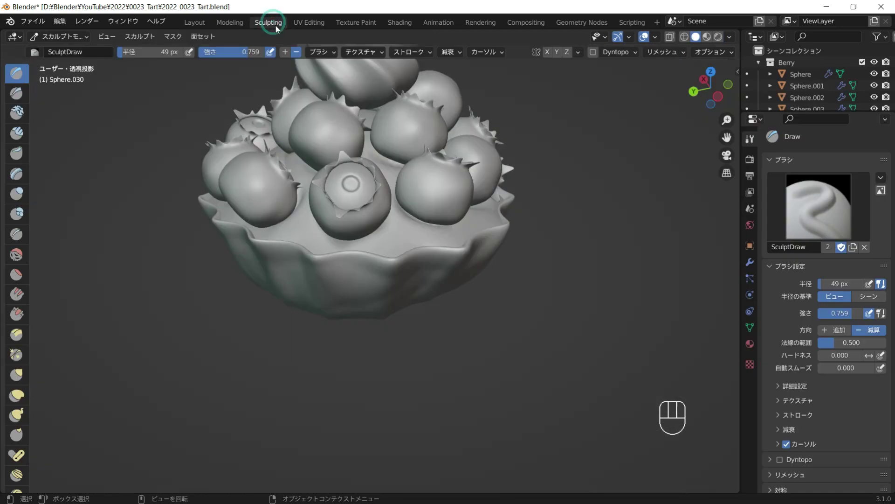
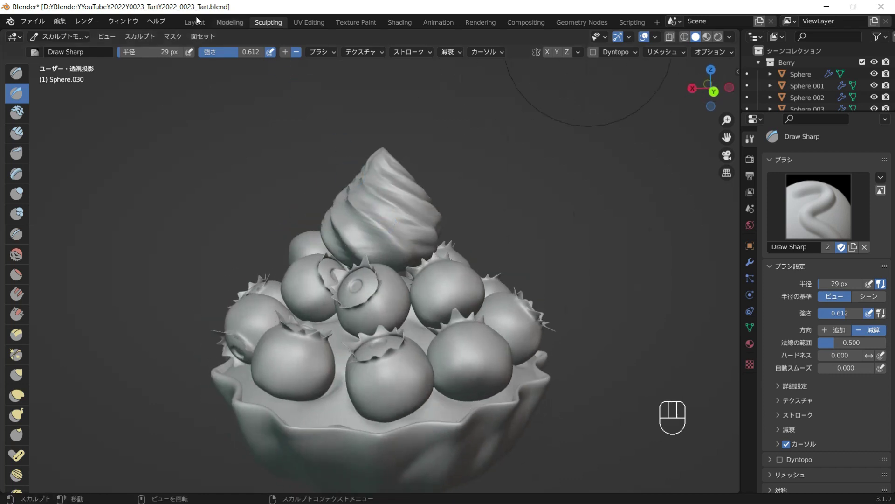
left_click(355, 116)
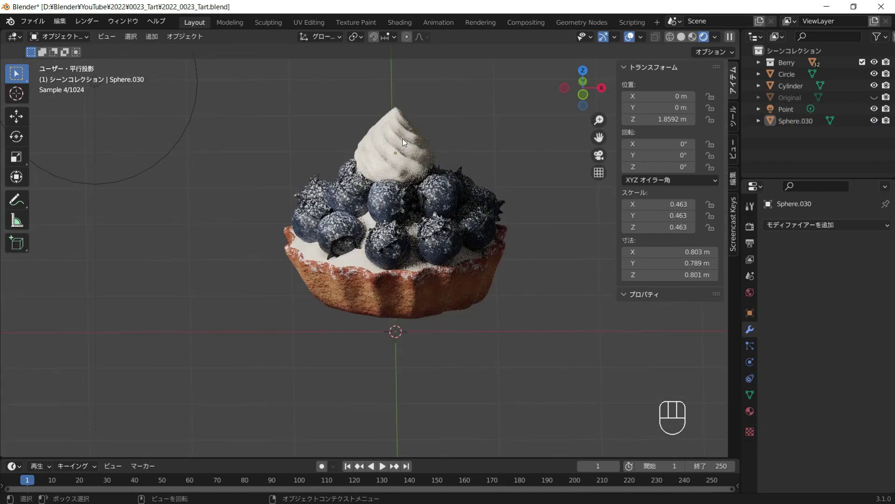
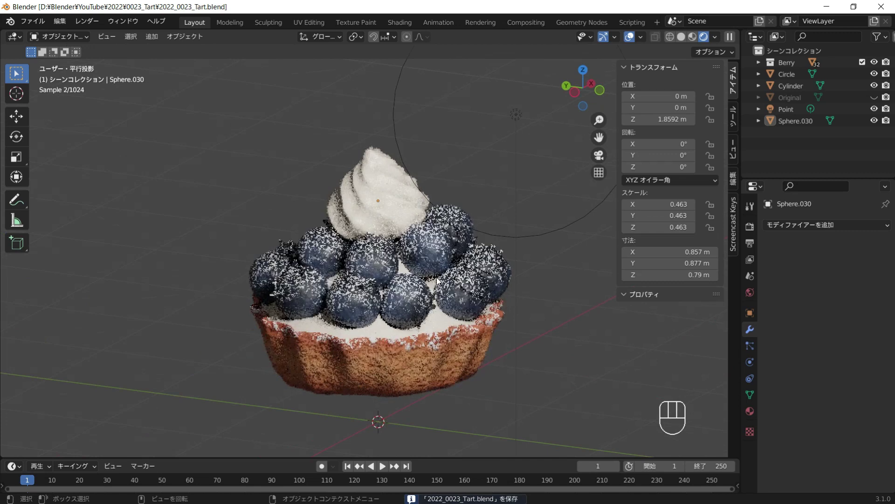
Step: Orbit around the tart and zoom out to see the whole scene
middle_click(429, 281)
middle_click(459, 299)
middle_click(429, 301)
left_click_drag(391, 275, 393, 253)
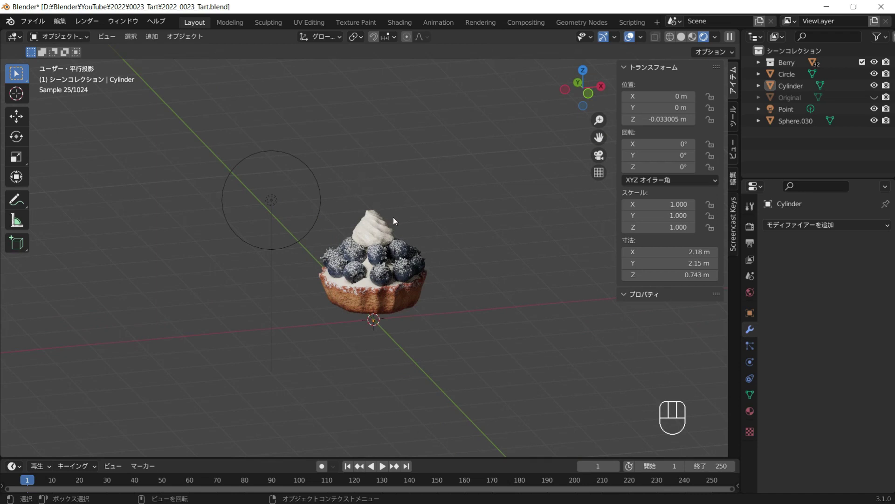
Step: Add a mesh plane and raise it along Z to about 2.26 m above the tart
key("shift+a")
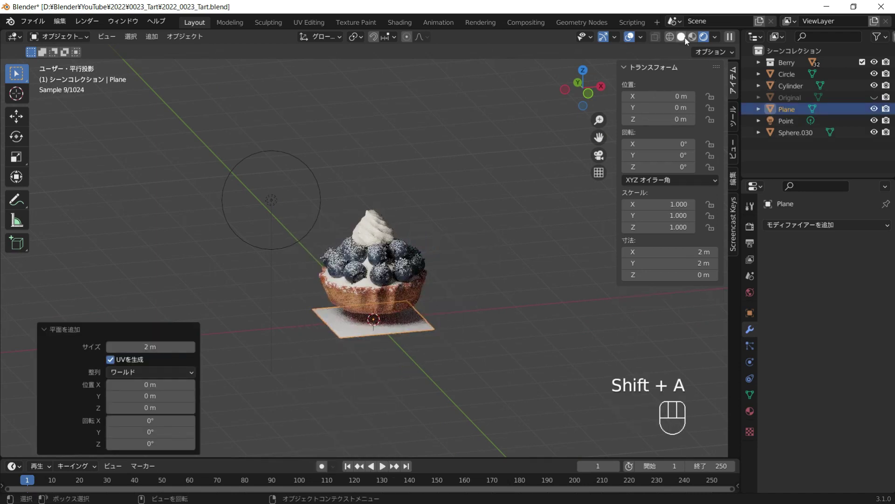
left_click(436, 200)
key("g")
key("z")
left_click(388, 107)
Step: Rotate the plane 90° about X so it stands upright
key("r")
key("x")
key("KP_9")
key("KP_Enter")
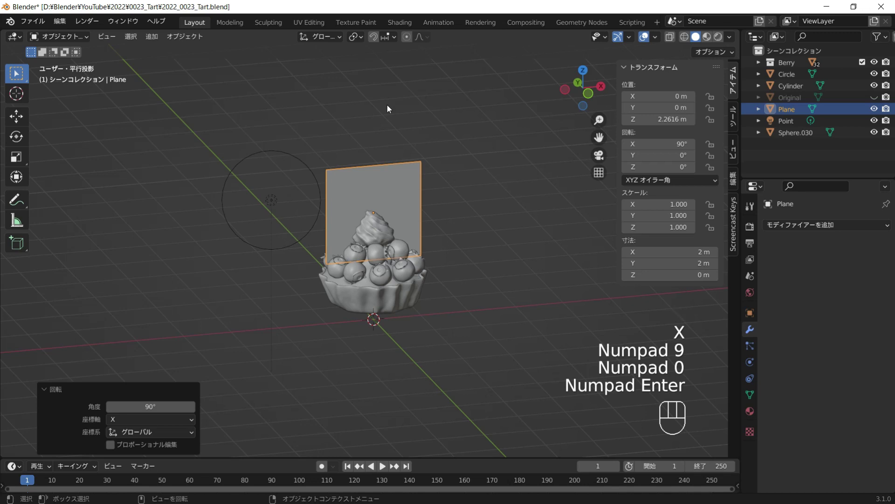
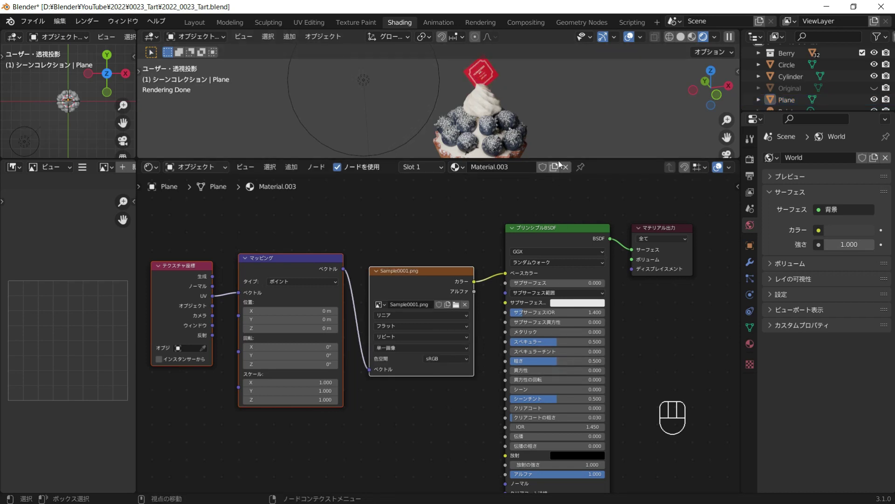
Step: Drive the card material's Bump height with a Noise Texture and inspect the label
middle_click(474, 88)
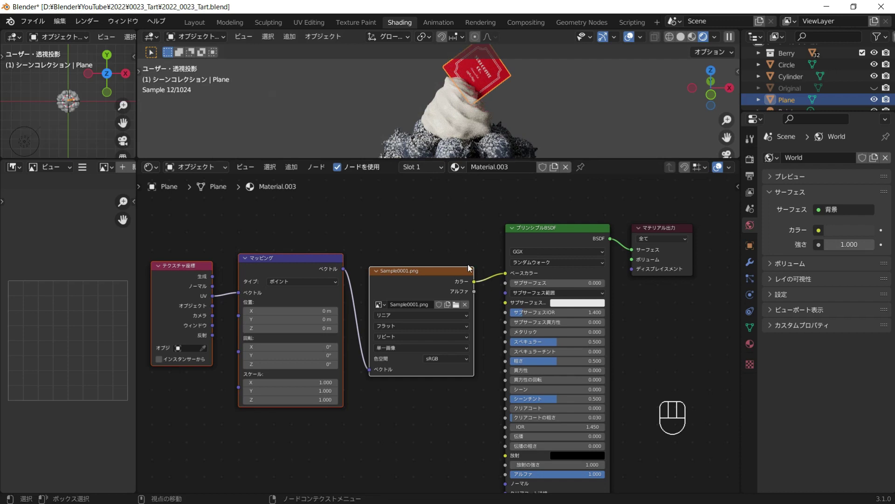
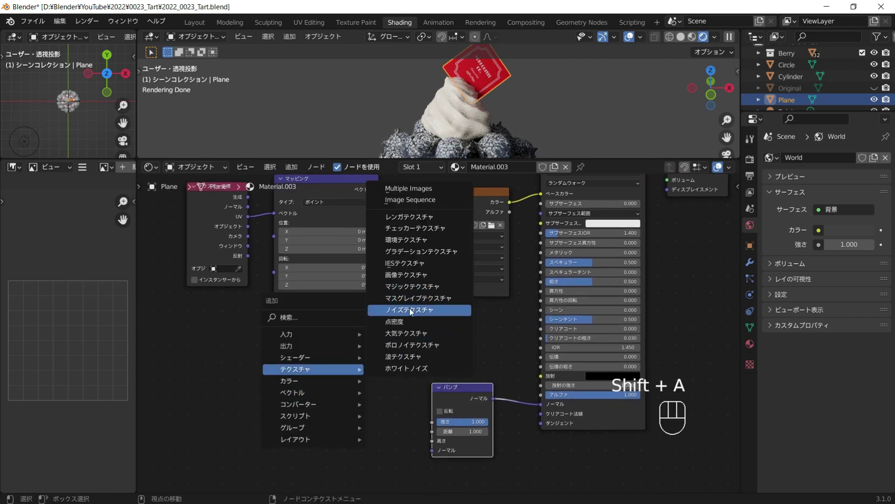
left_click_drag(386, 409, 391, 420)
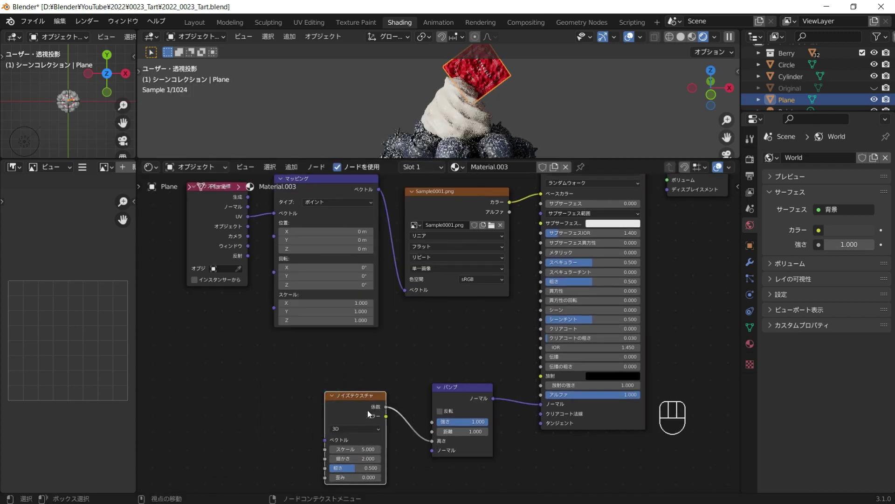
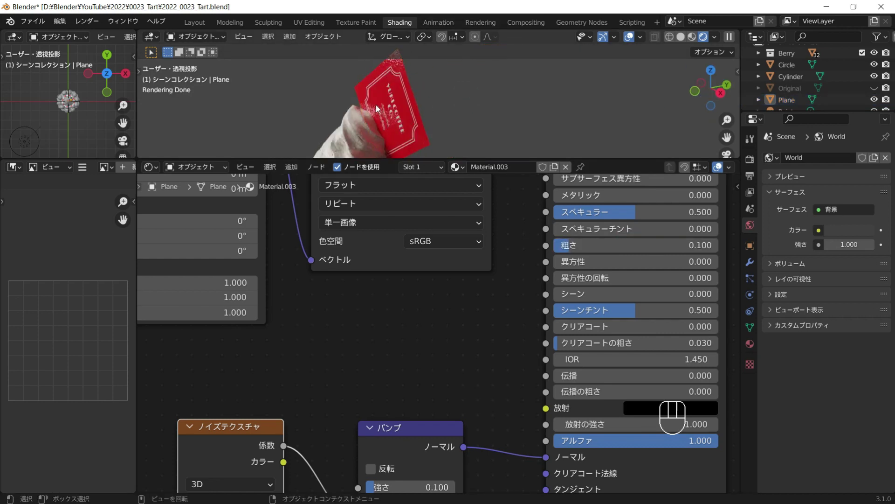
middle_click(563, 234)
Step: Set the card material to Metallic 1.0 and orbit back to the whole tart
left_click(539, 126)
left_click_drag(572, 244, 687, 243)
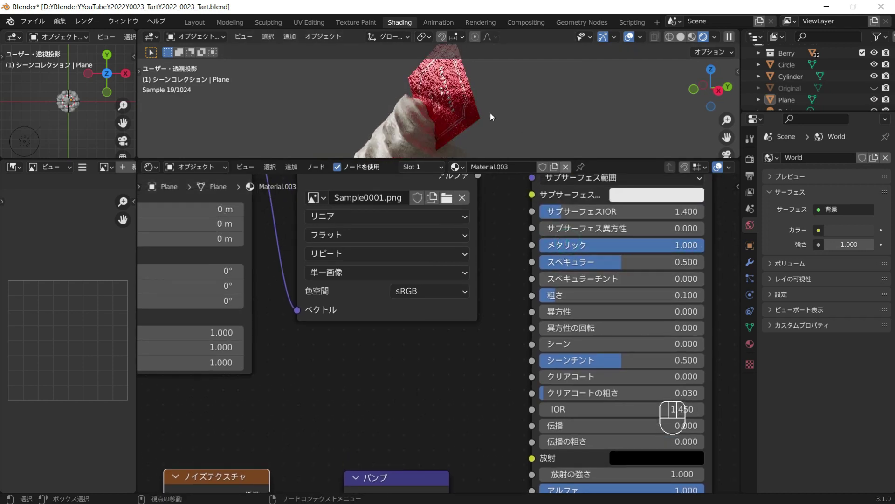
left_click(499, 114)
middle_click(547, 111)
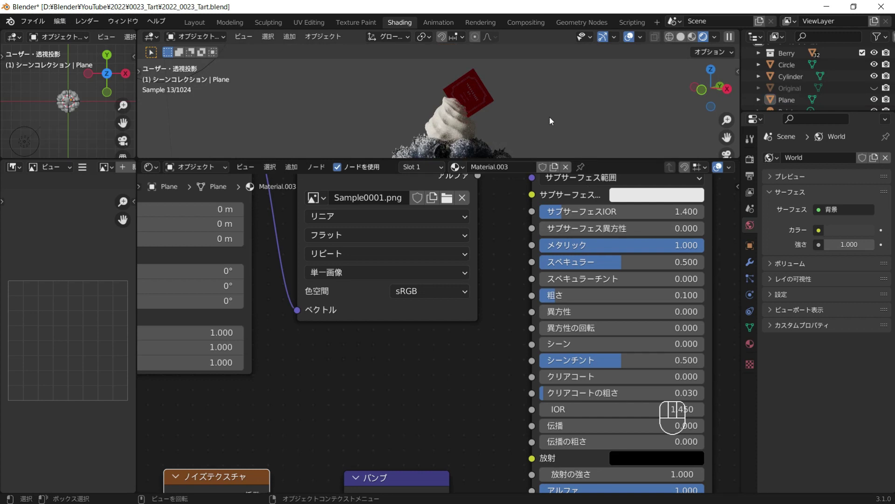
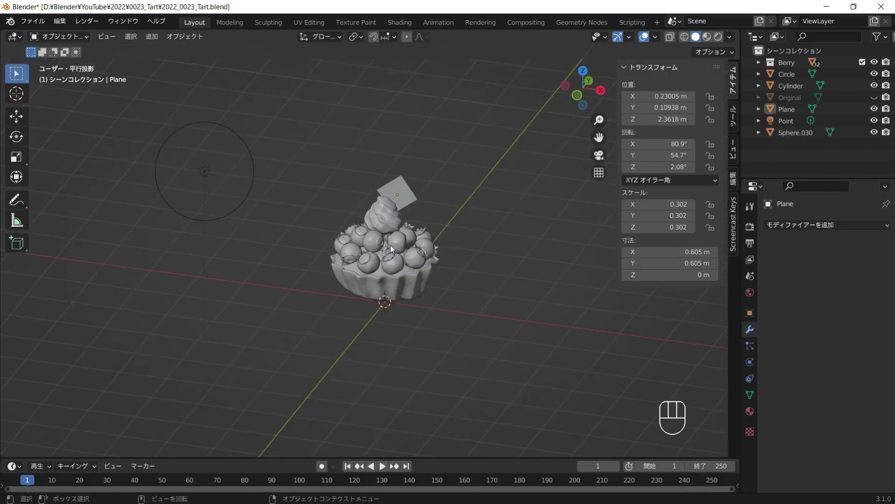
Step: Add a circle, scale it around the tart, extrude a raised rim and bevel its edges into a plate
key("shift+a")
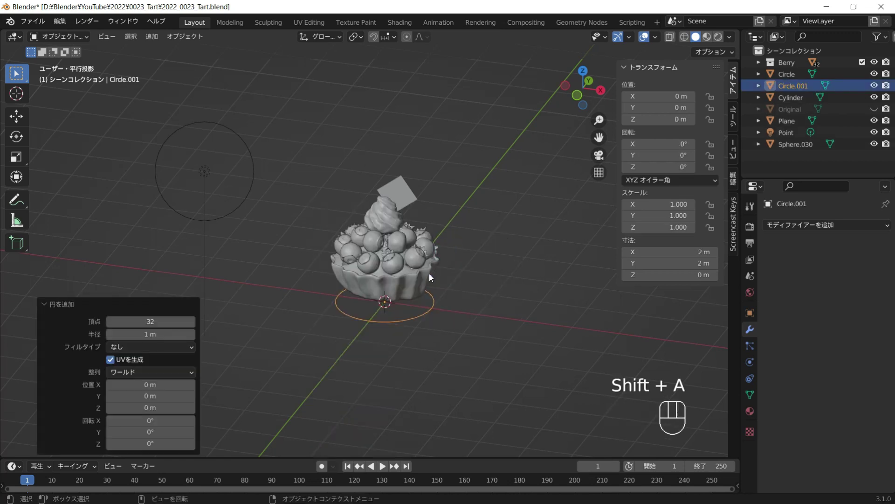
key("Tab")
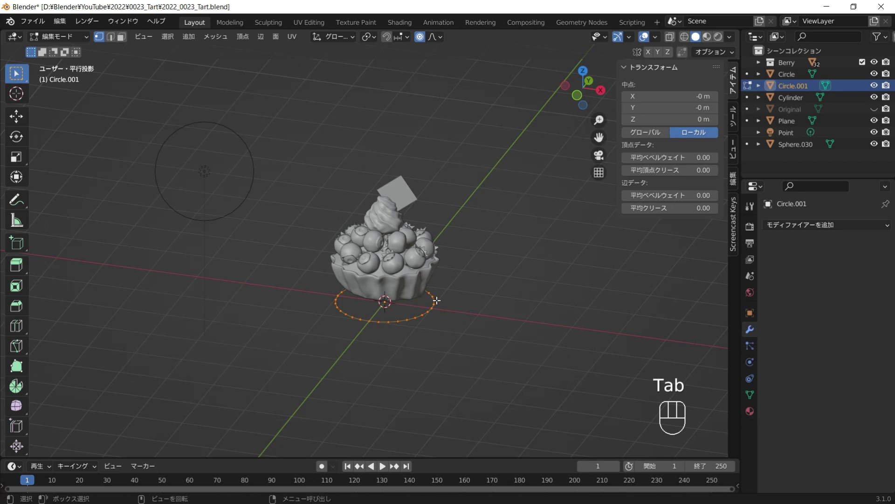
key("s")
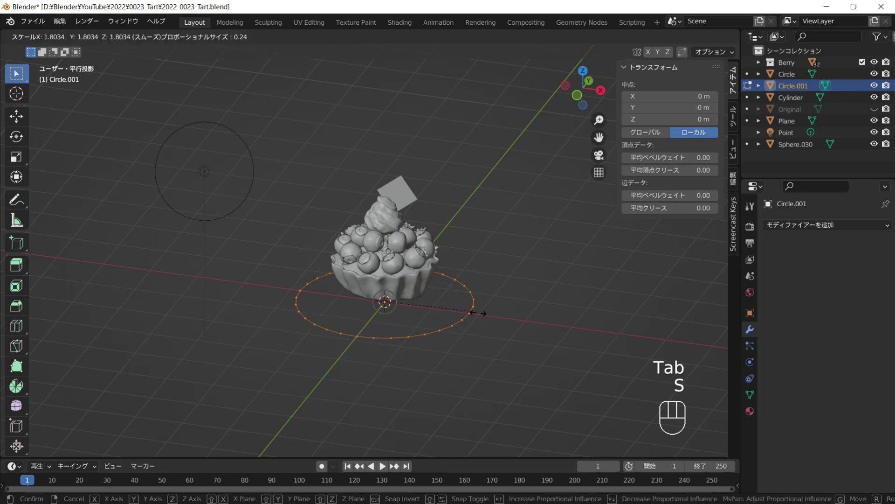
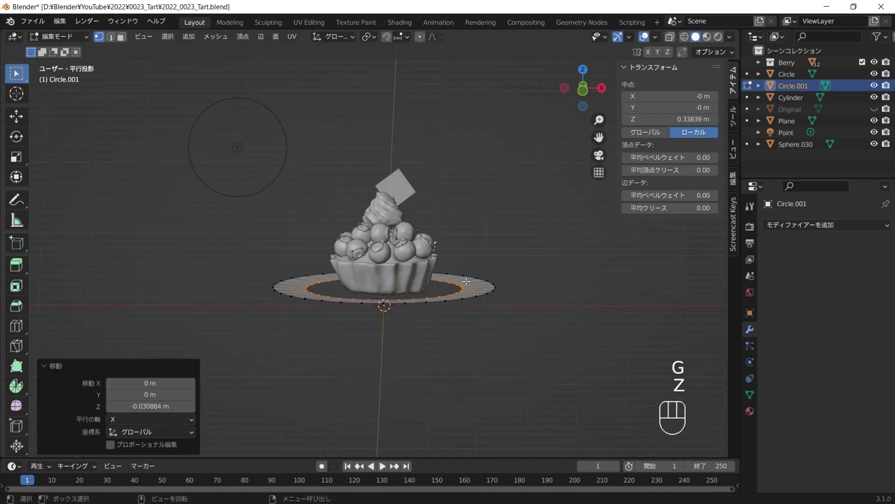
key("e")
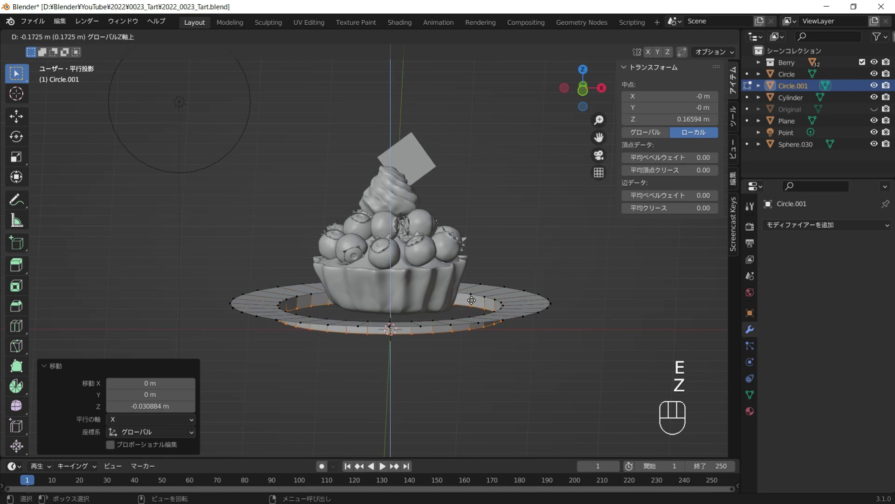
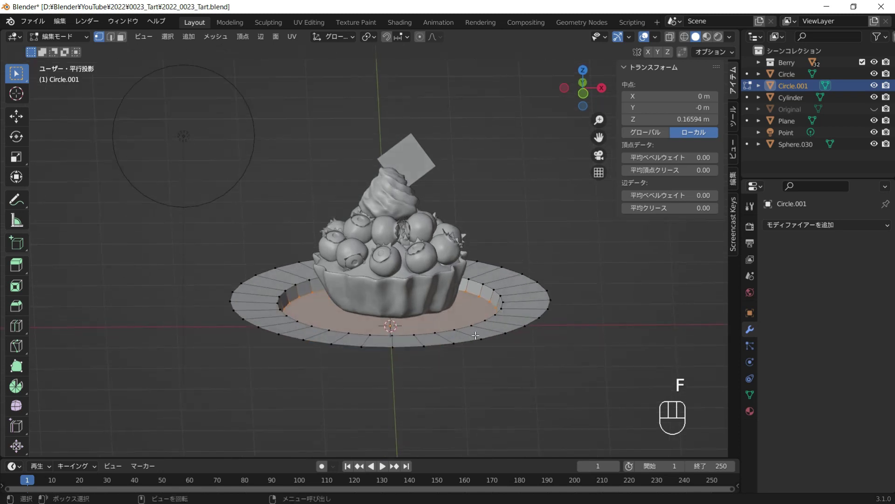
key("ctrl+b")
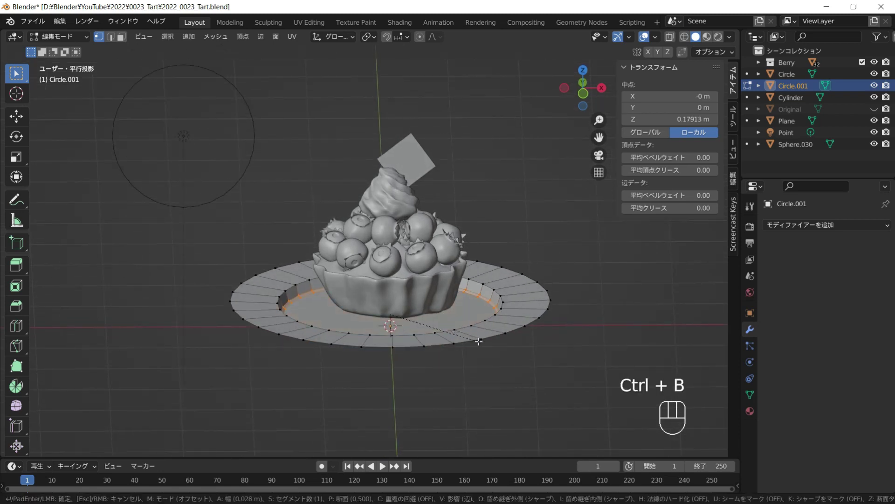
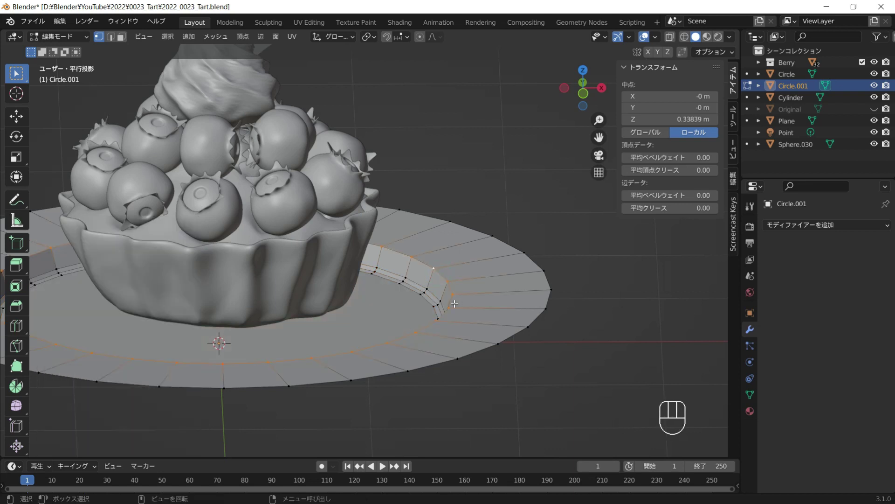
key("ctrl+b")
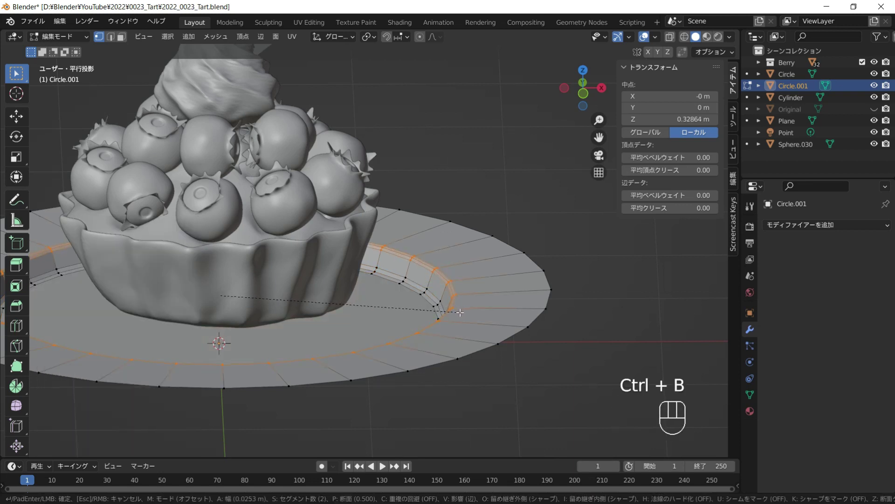
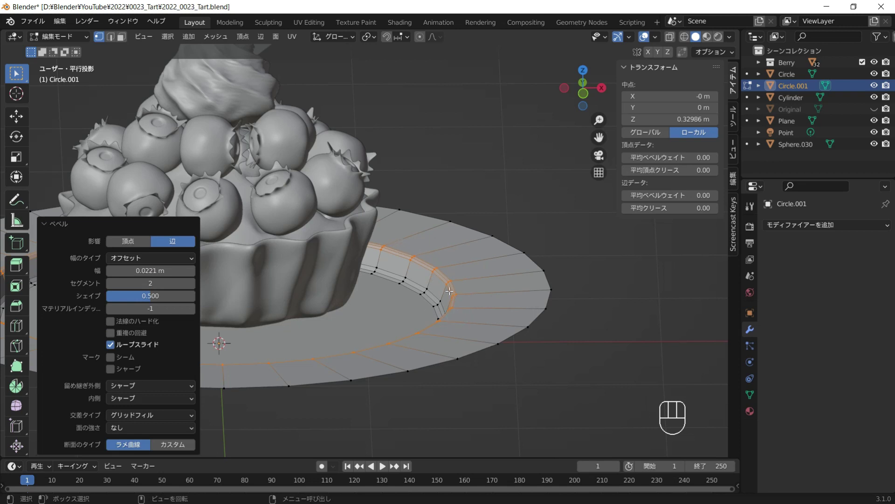
key("Tab")
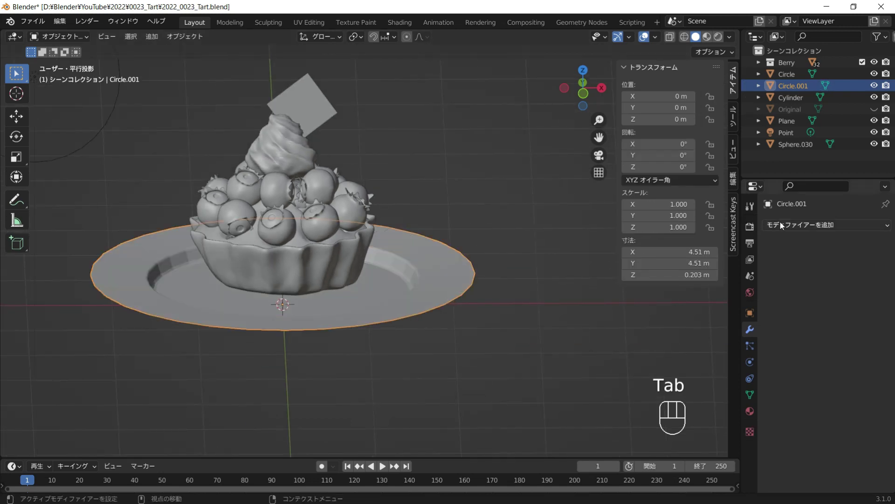
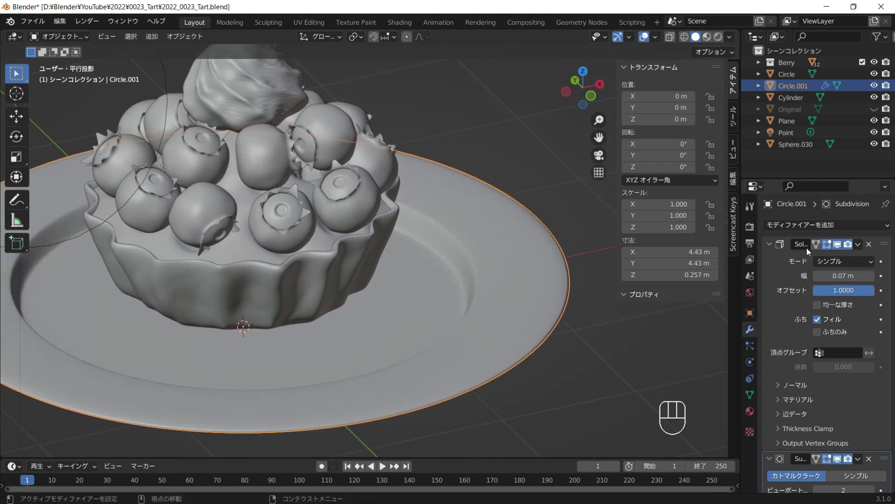
Step: Move the plate up along Z to sit beneath the tart and check it from the front
key("g")
key("z")
left_click(470, 282)
key("KP_1")
left_click(448, 198)
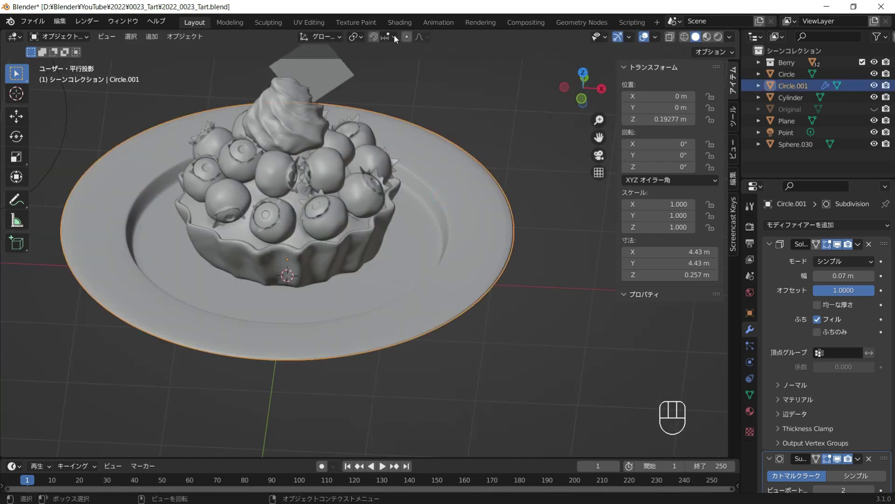
Step: In Shading, create a new material for the plate and add a Bump node to it
left_click(435, 50)
middle_click(502, 139)
middle_click(503, 119)
left_click(466, 167)
middle_click(514, 251)
key("shift+a")
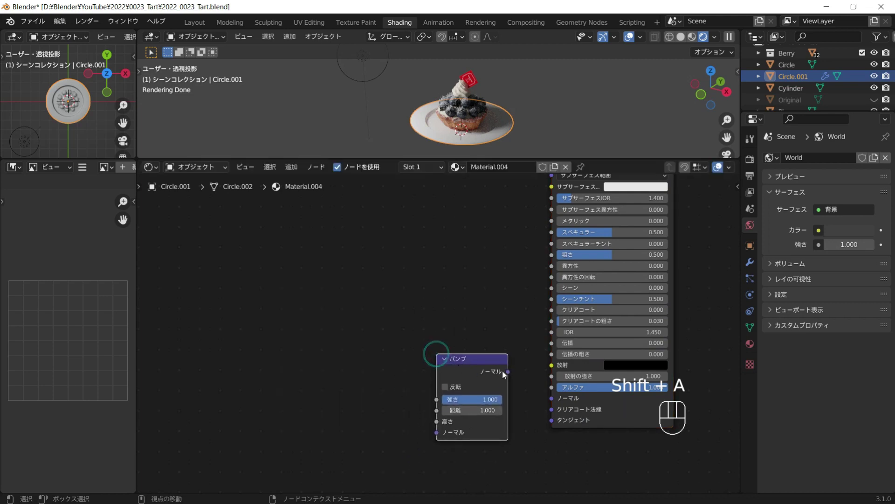
Step: Wire the Bump into the shader normal, fed by Noise Texture, Mapping and Texture Coordinate nodes
left_click_drag(506, 372, 526, 371)
middle_click(487, 301)
key("shift+a")
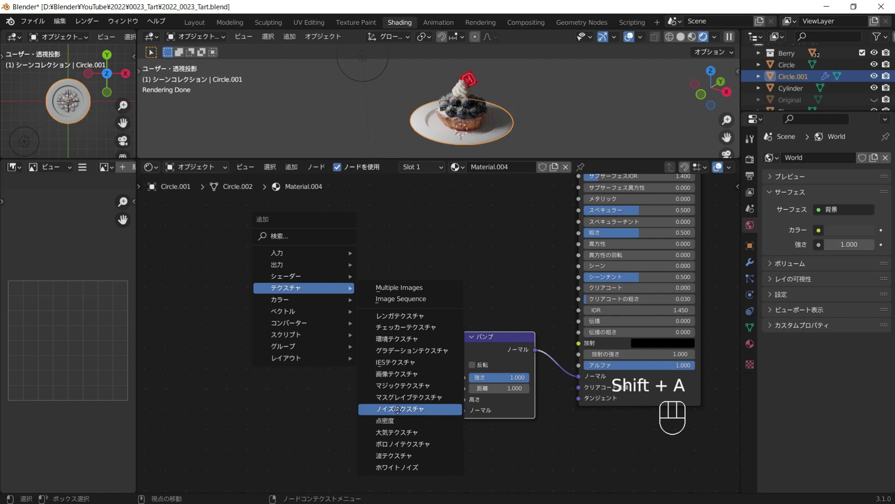
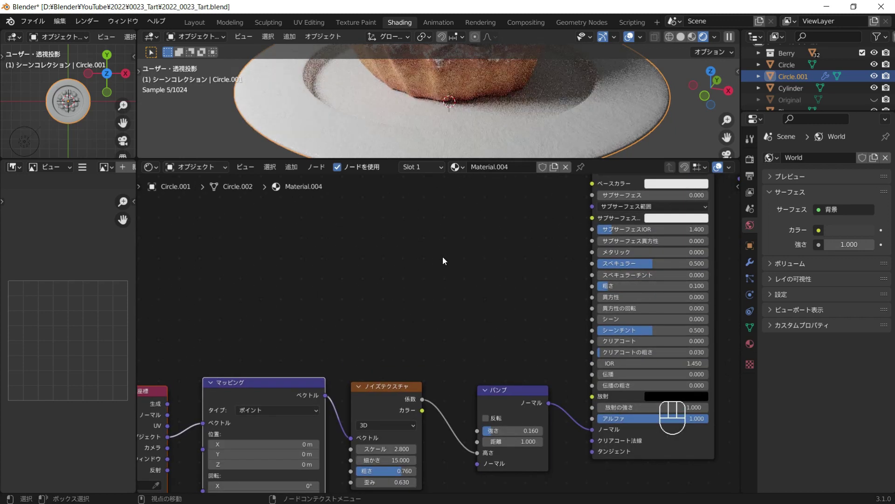
middle_click(450, 286)
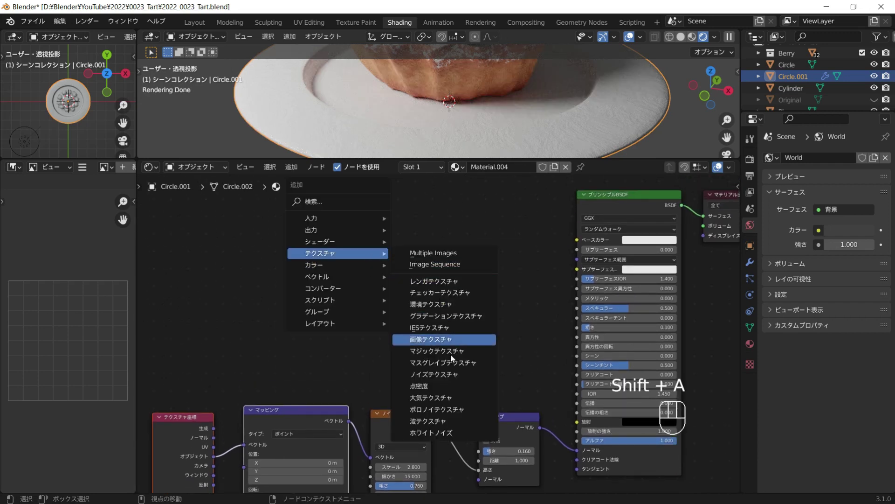
Step: Feed a second Noise Texture through a Color Ramp into Base Color and pick a teal stop
key("shift+a")
left_click_drag(423, 246, 479, 251)
left_click_drag(541, 228, 571, 247)
left_click_drag(351, 424, 345, 263)
left_click(388, 229)
left_click(460, 228)
left_click(530, 272)
left_click(522, 292)
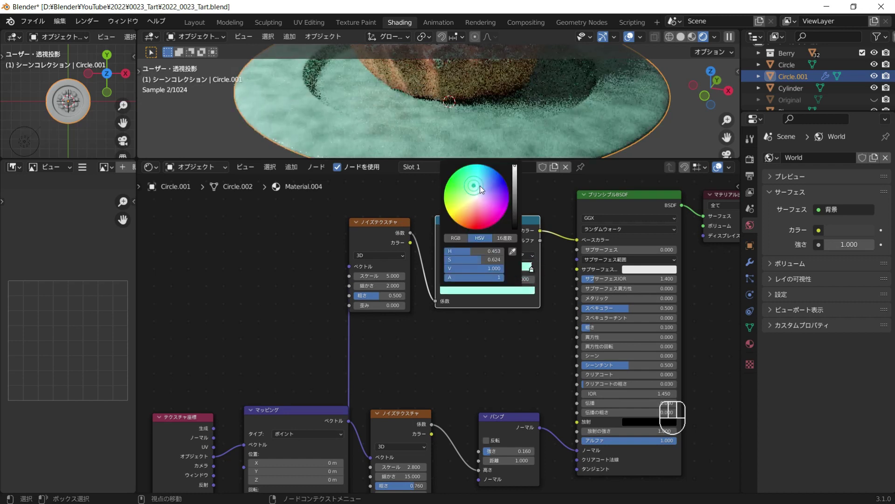
Step: Toggle edit mode on the plate and orbit to check the mottled teal surface
key("Tab")
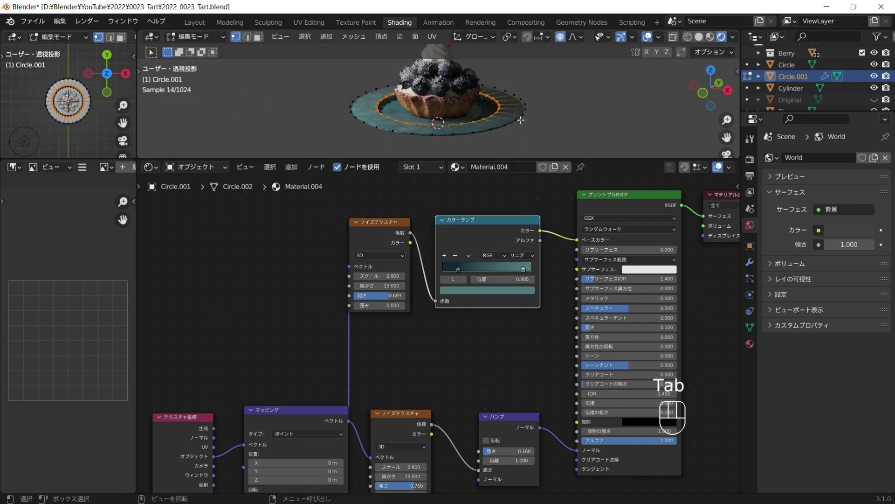
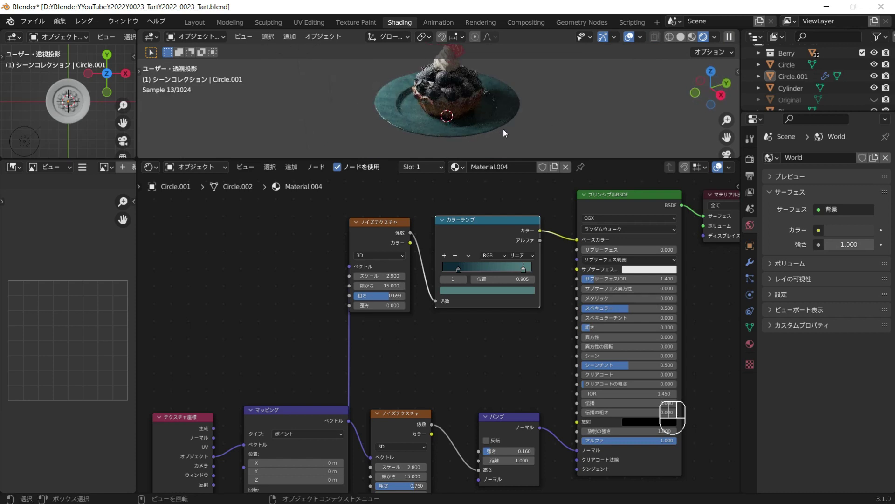
middle_click(451, 128)
middle_click(480, 128)
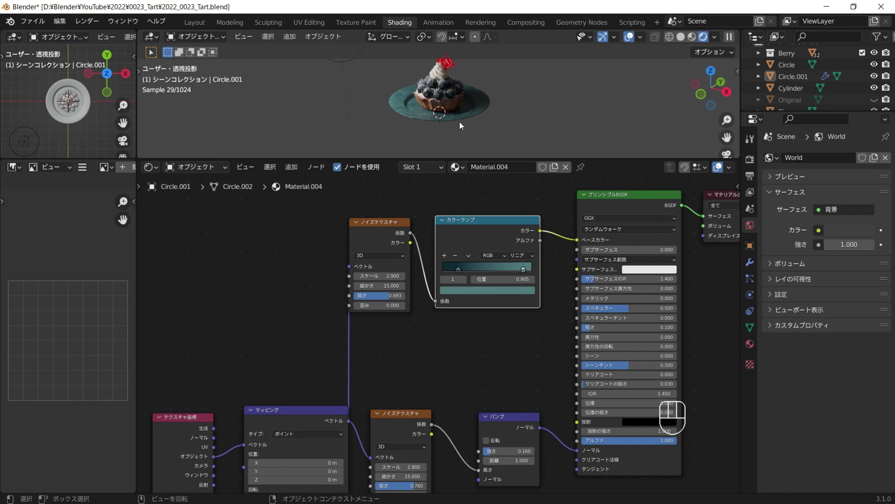
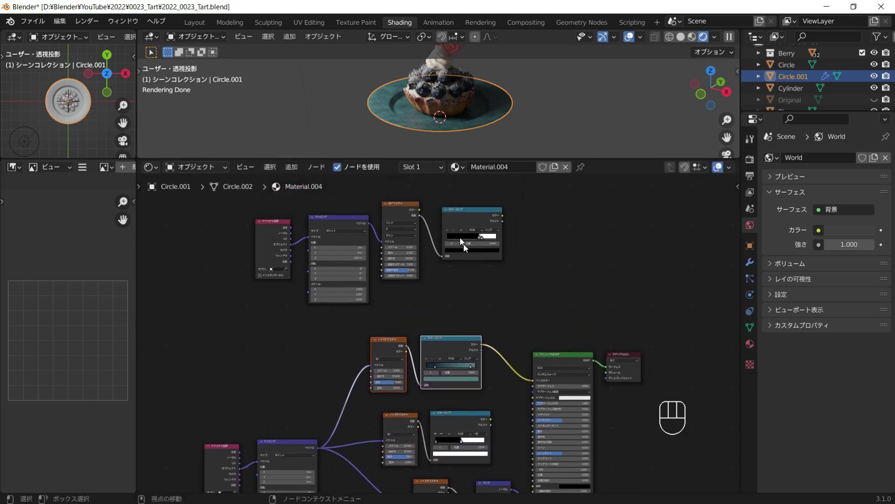
Step: Add a Wave Texture and switch its pattern to rings
key("shift+a")
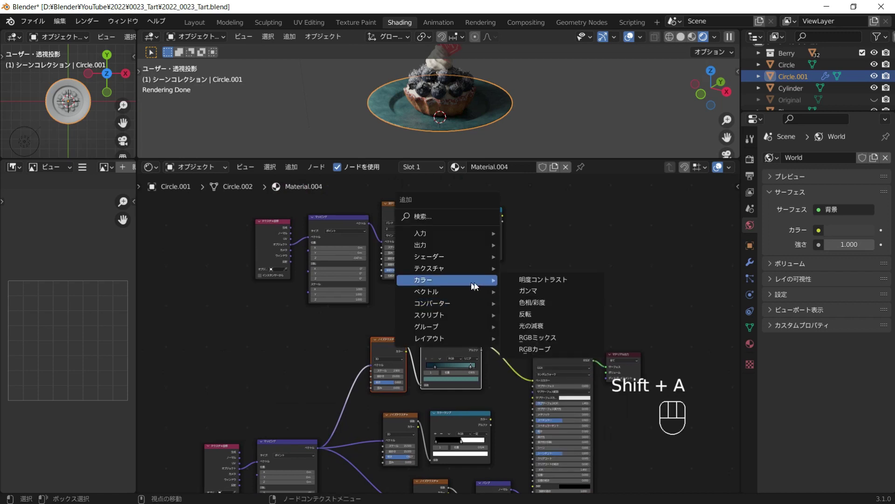
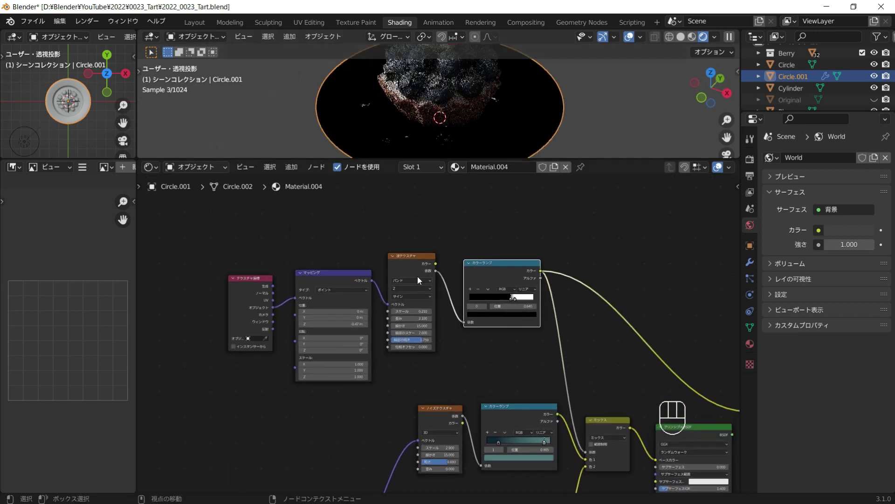
left_click_drag(407, 284, 408, 296)
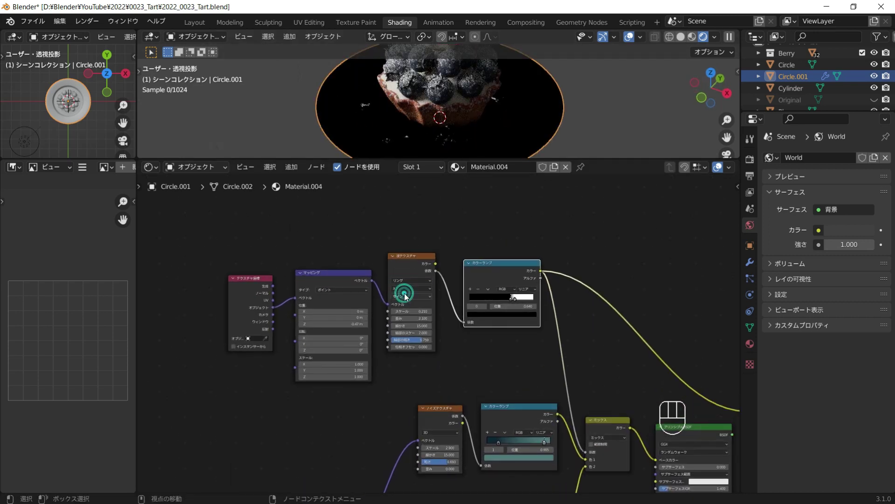
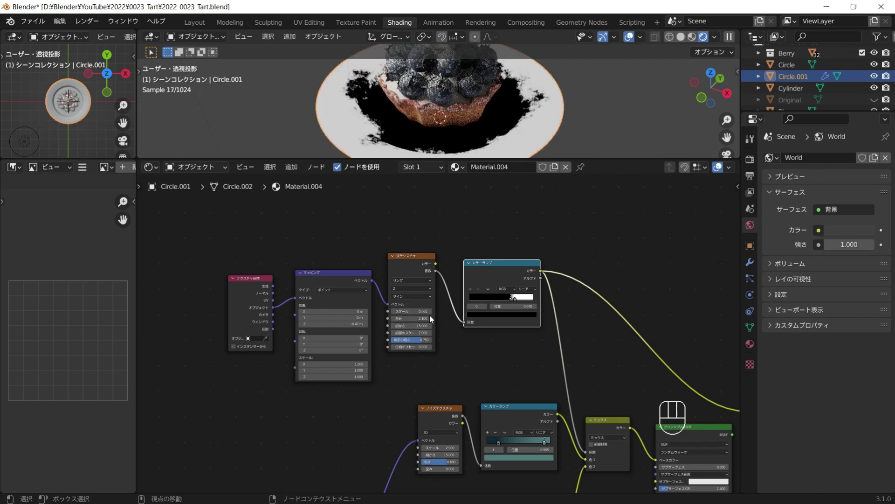
middle_click(495, 137)
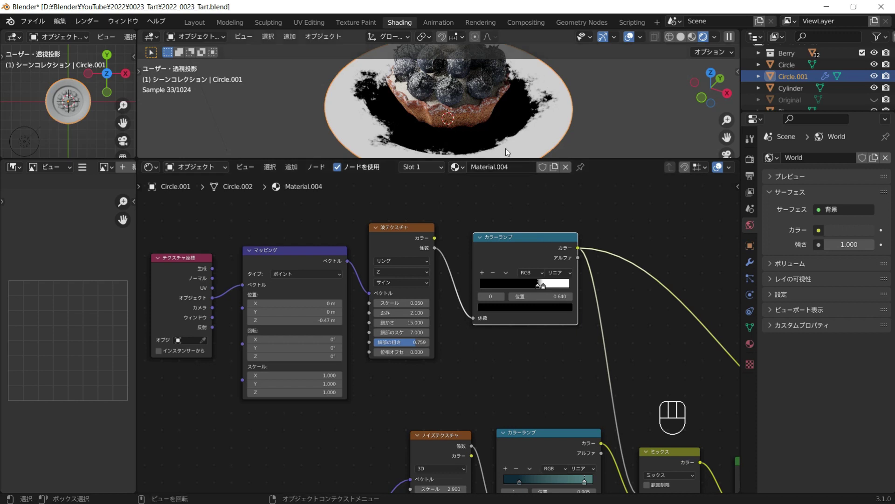
Step: Rework the wave pattern's Color Ramp stops into a fine scattered speckle
left_click_drag(545, 287, 536, 288)
left_click(546, 287)
left_click(530, 285)
left_click(546, 287)
left_click(522, 285)
left_click(528, 284)
left_click(529, 285)
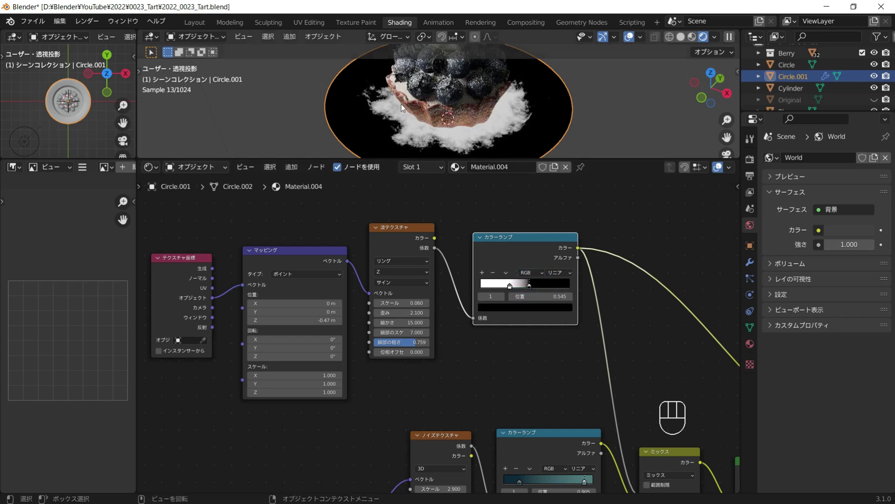
Step: Check the speckle in the rendered viewport and combine it with the teal noise nodes
middle_click(501, 122)
middle_click(478, 127)
middle_click(498, 261)
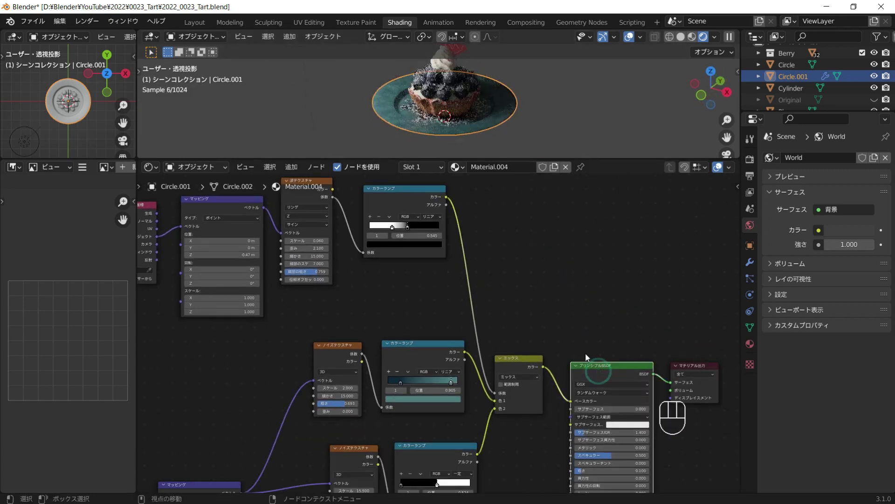
middle_click(517, 123)
middle_click(513, 121)
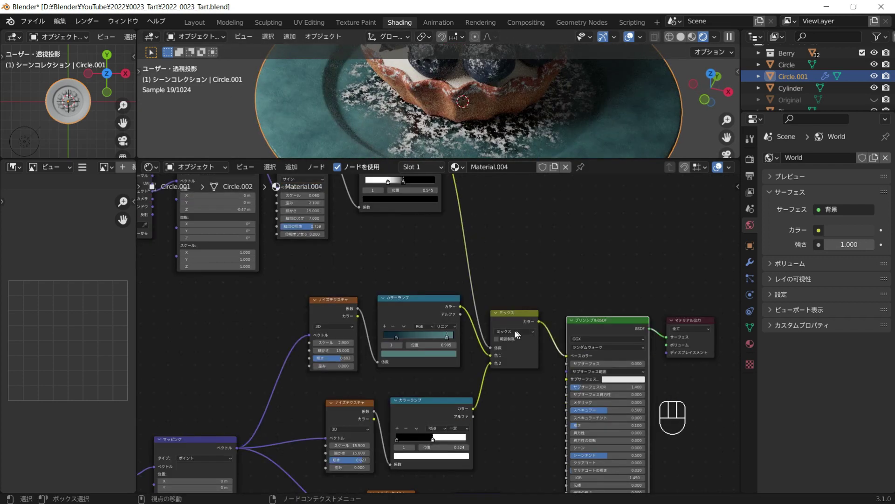
left_click_drag(517, 332, 522, 374)
middle_click(514, 121)
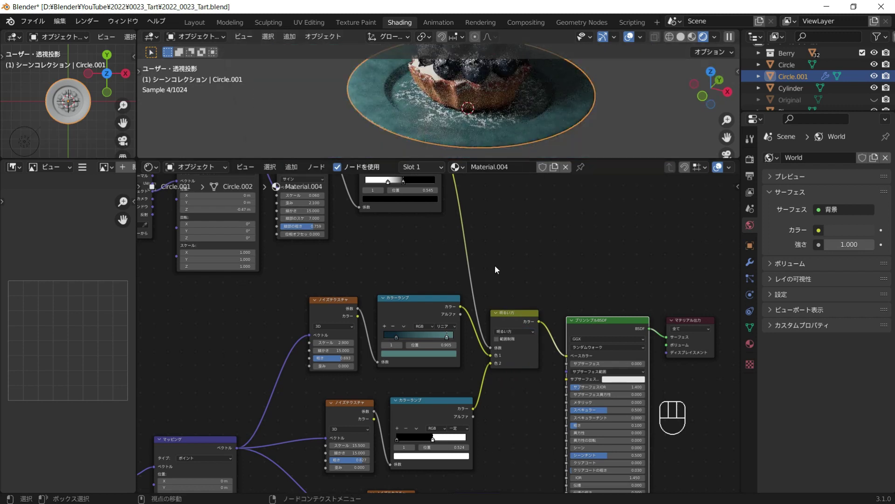
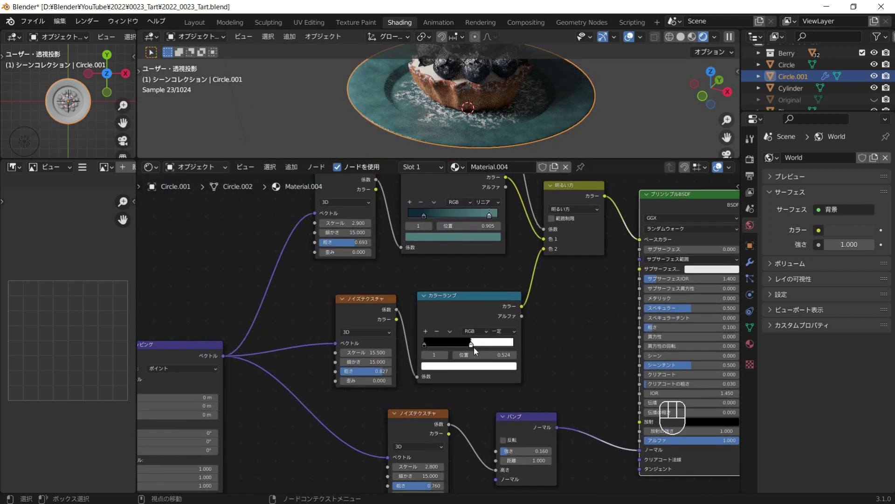
left_click(474, 350)
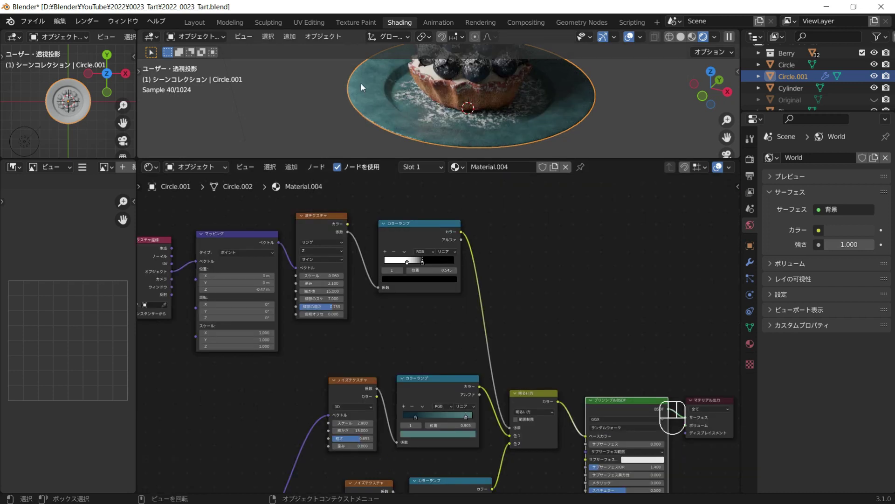
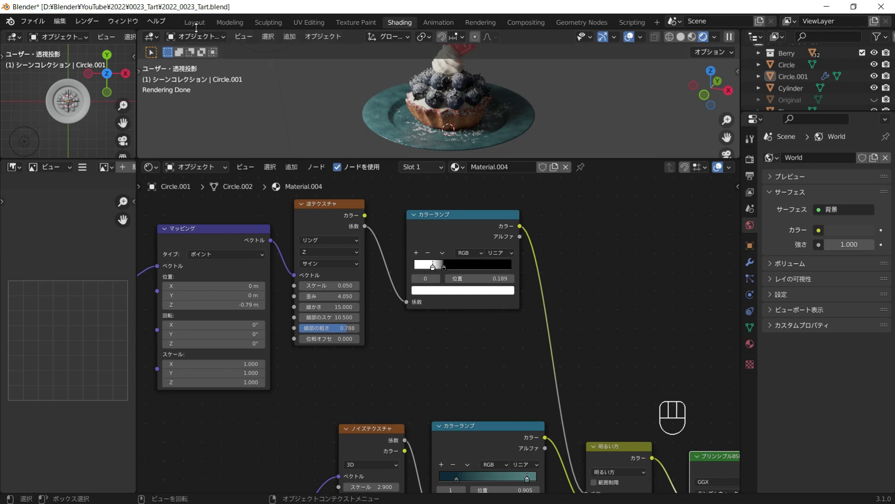
Step: Save the file, add a new plane and move it up along Z above the tart
middle_click(373, 208)
key("ctrl+s")
key("shift+a")
key("g")
key("z")
left_click(369, 113)
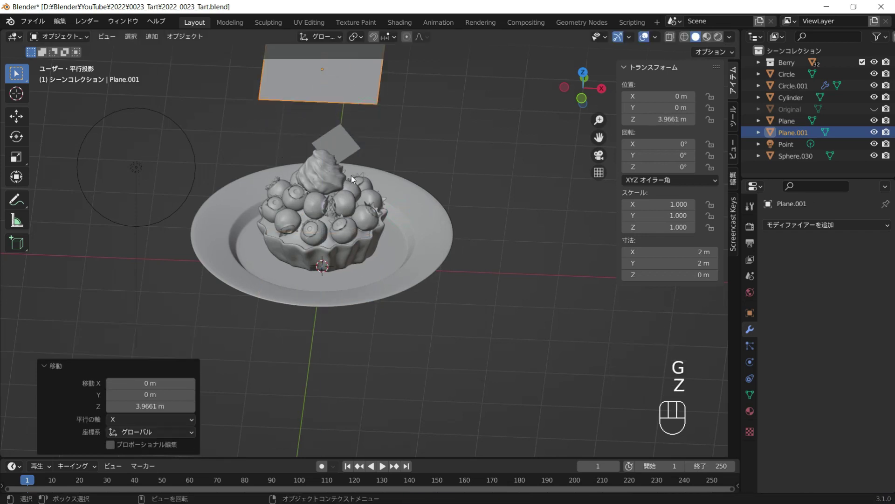
Step: Edit and subdivide the plane, turn off proportional editing and scale it narrow along X
key("KP_7")
left_click_drag(369, 164, 390, 134)
key("Tab")
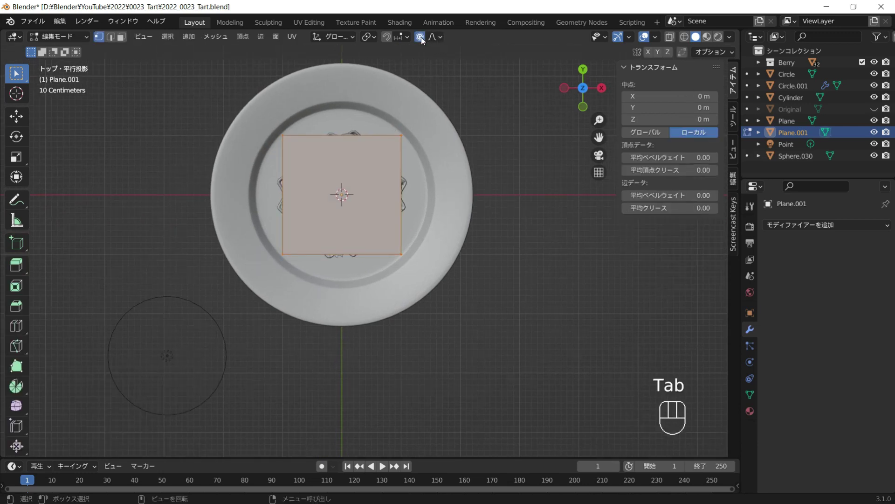
left_click(424, 40)
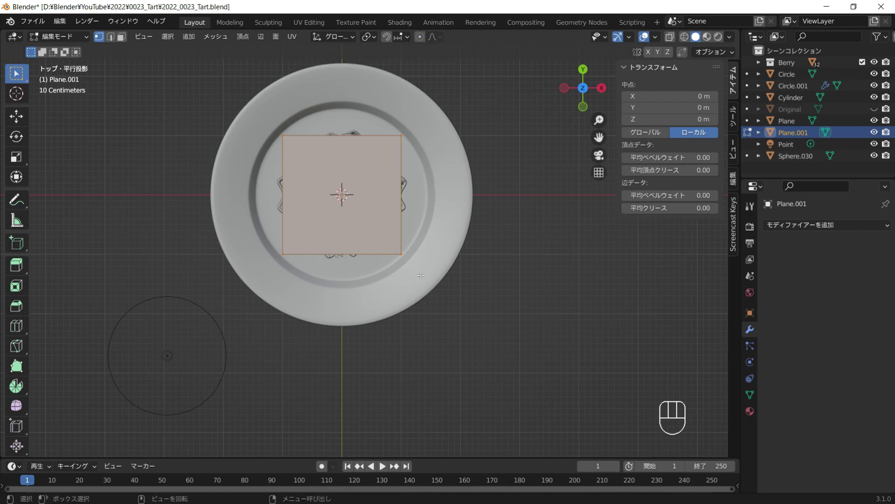
key("s")
key("x")
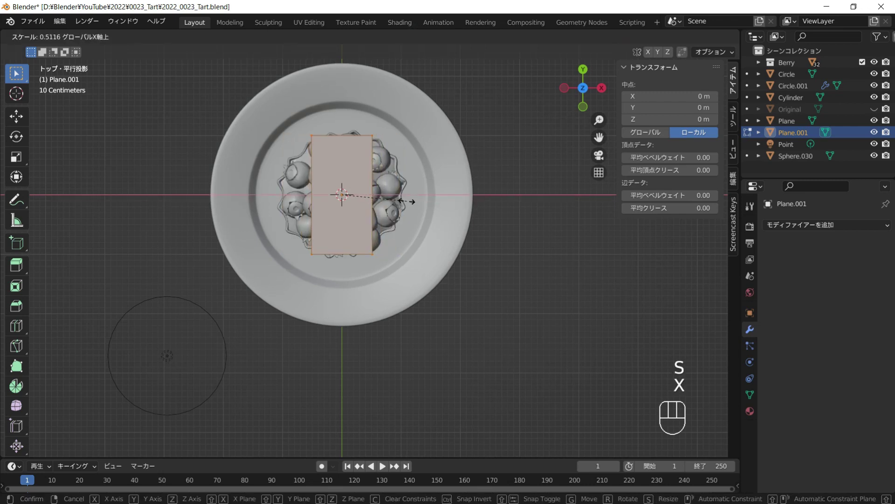
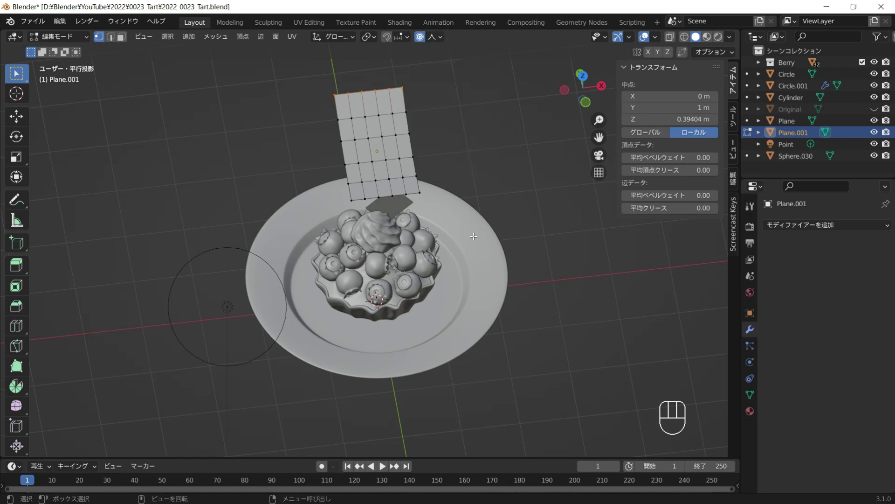
Step: Taper the strip's far end by scaling it along X
key("s")
key("s")
key("x")
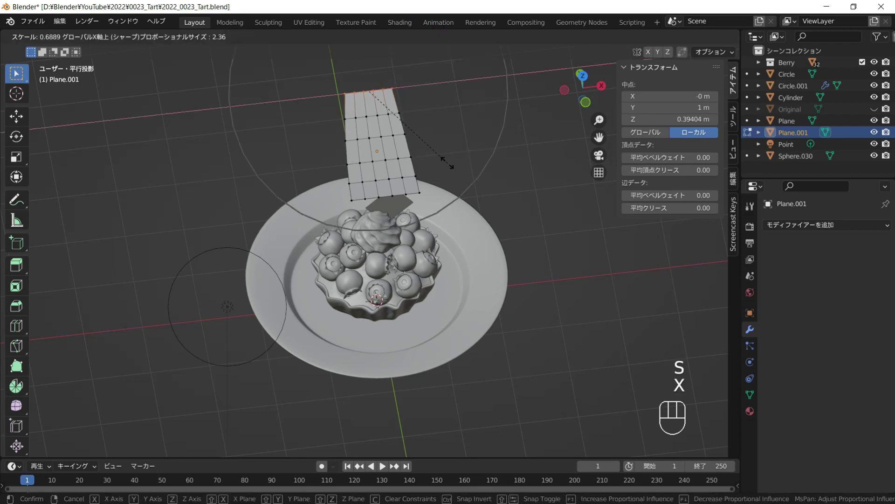
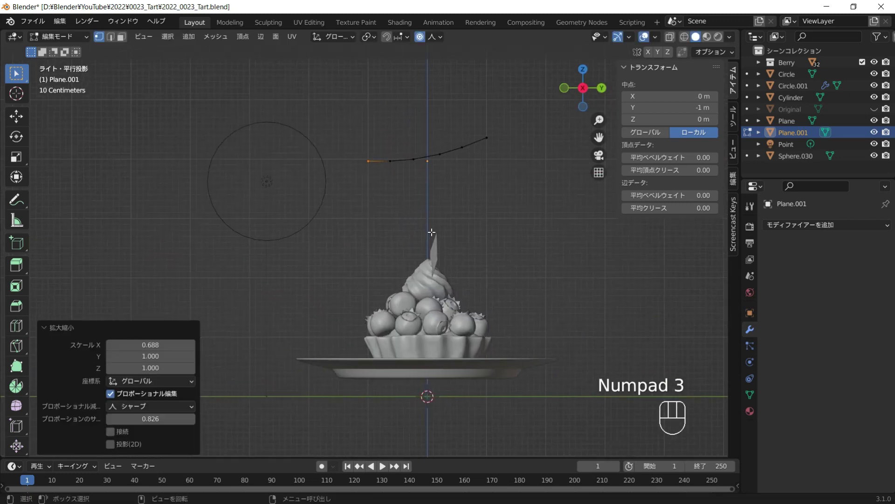
Step: Bend the strip's end vertices upward to shape the fork's curved profile
key("e")
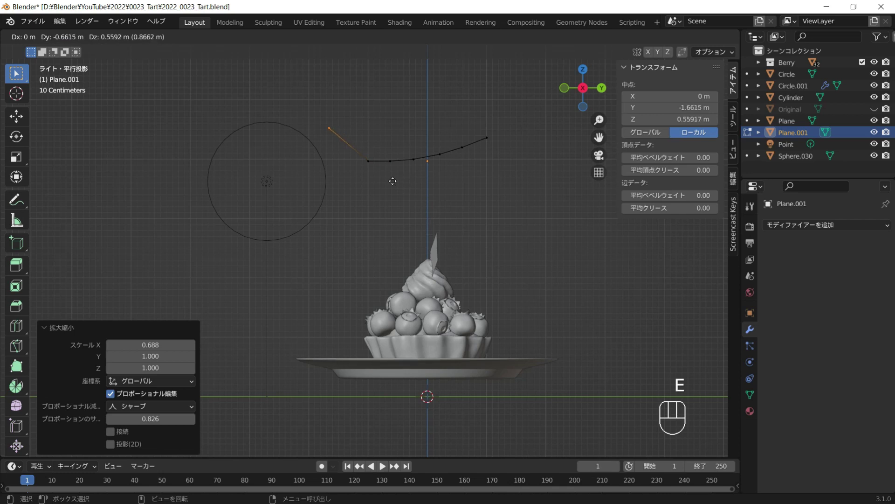
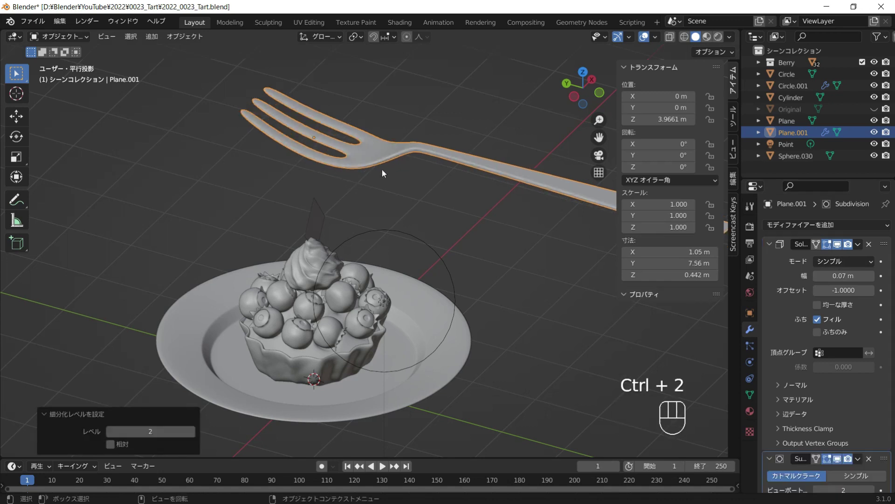
Step: View the fork from above and select its head vertices in Edit Mode
left_click_drag(406, 213, 303, 201)
left_click_drag(324, 162, 256, 181)
right_click(283, 151)
left_click_drag(364, 191, 307, 196)
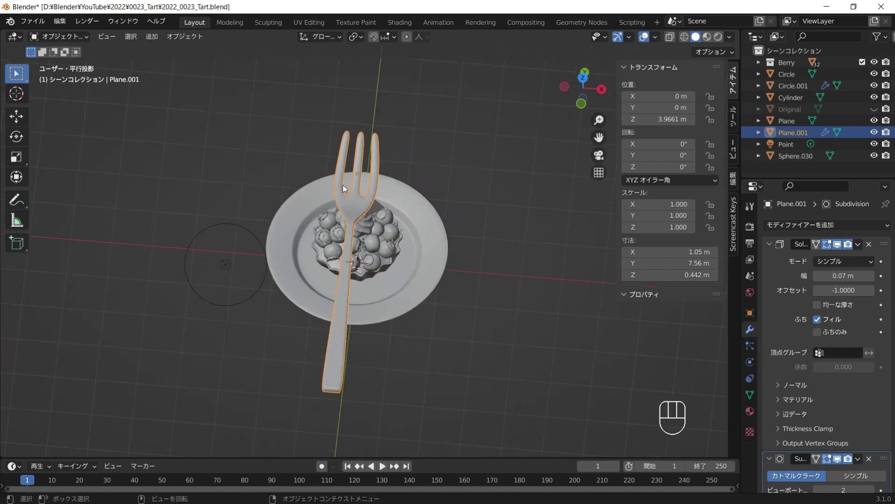
middle_click(360, 200)
key("Tab")
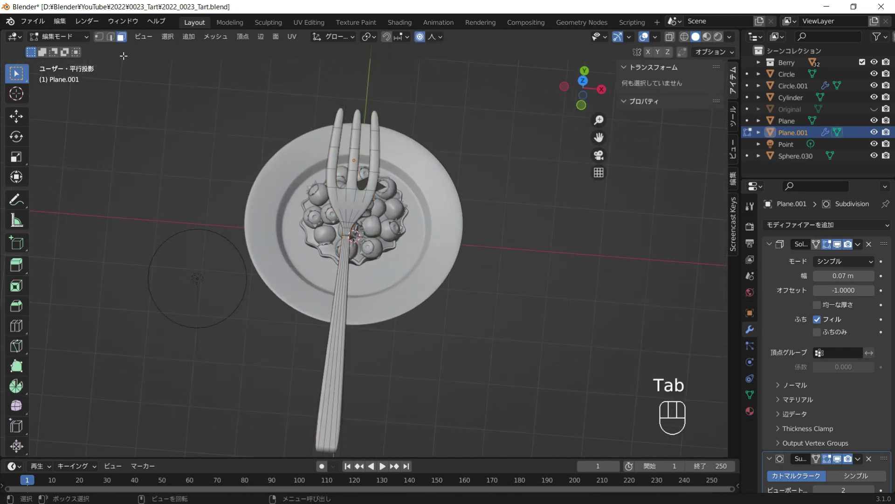
left_click(106, 43)
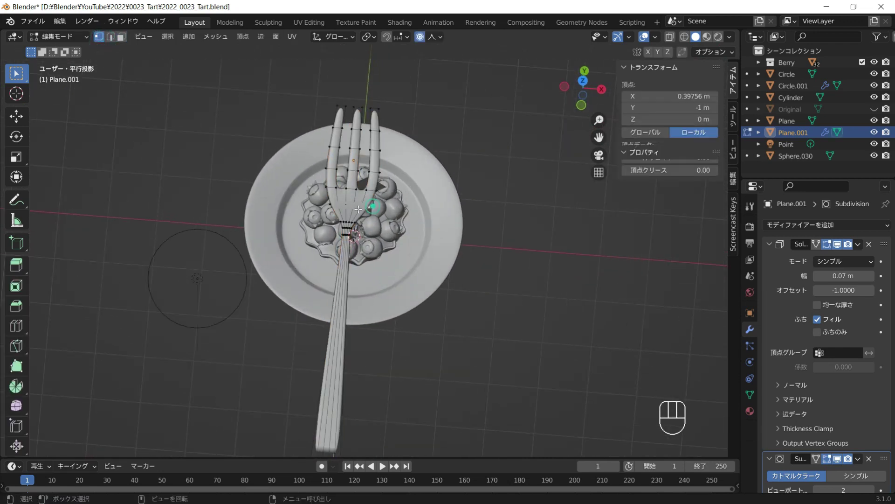
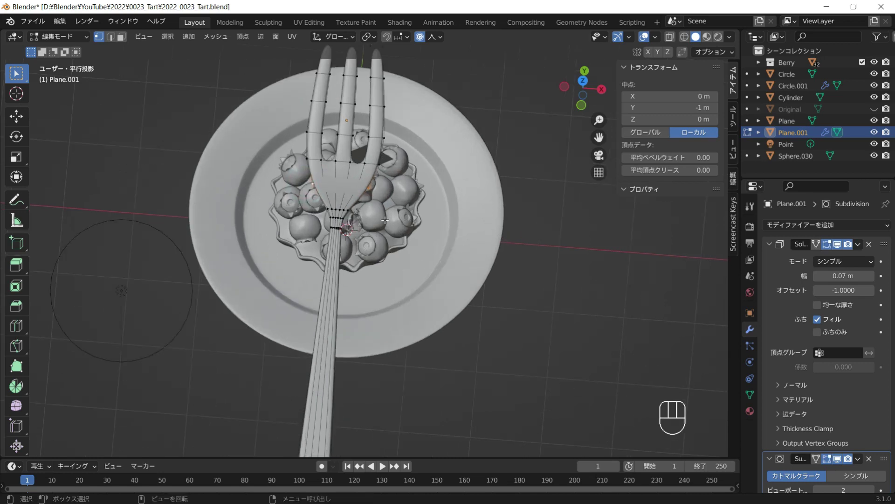
Step: Narrow the fork head along X with proportional editing, then reselect the whole mesh
key("s")
key("x")
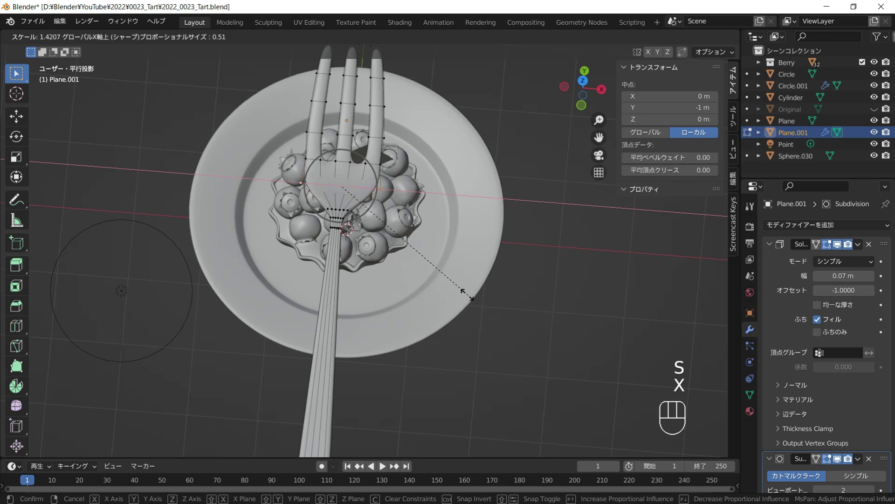
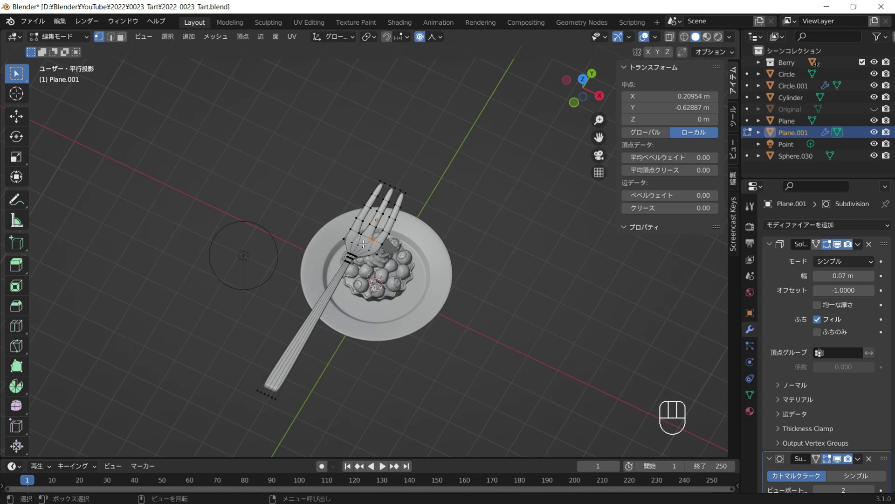
key("a")
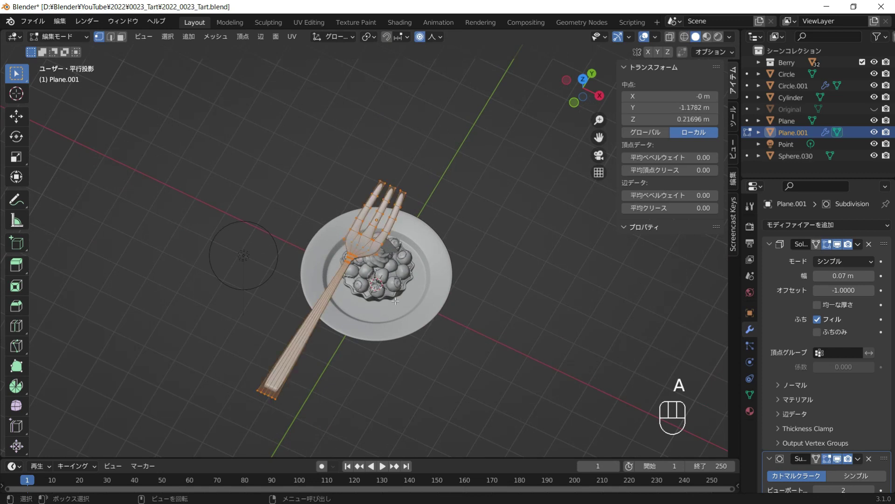
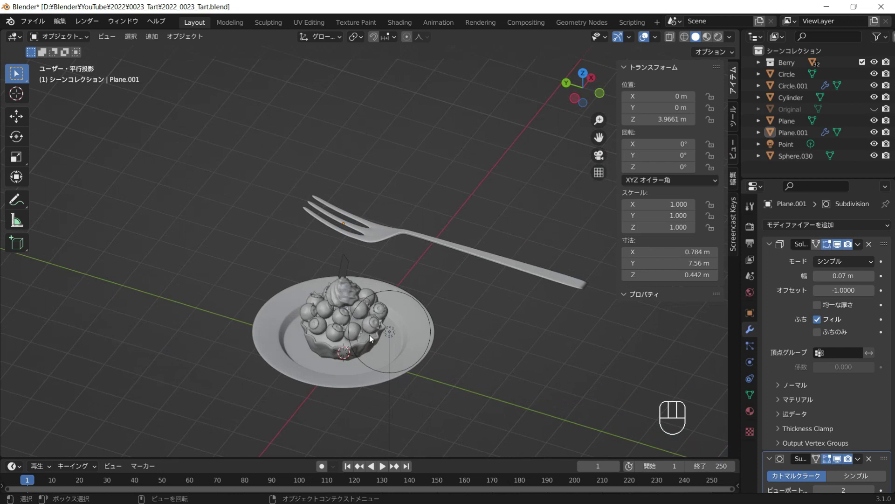
Step: Scale and rotate the fork 85.6° about Z and lay it on the plate in top view
left_click_drag(429, 322, 376, 331)
left_click(414, 293)
left_click(431, 326)
key("KP_7")
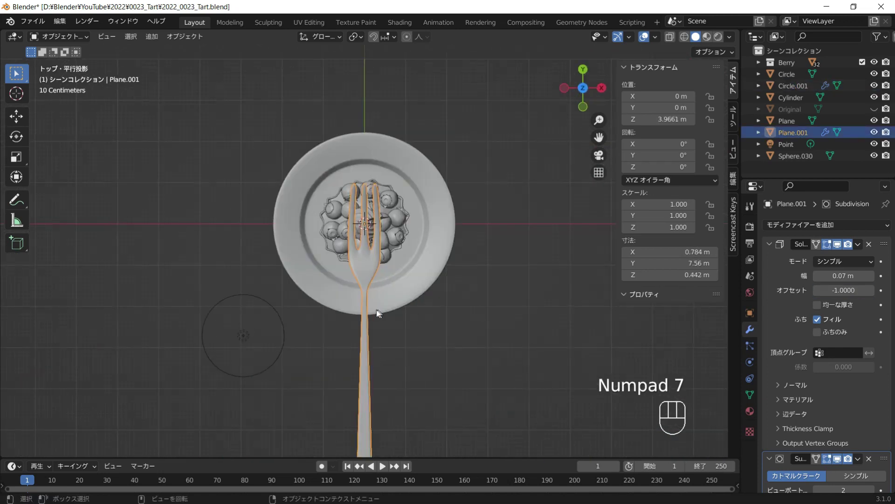
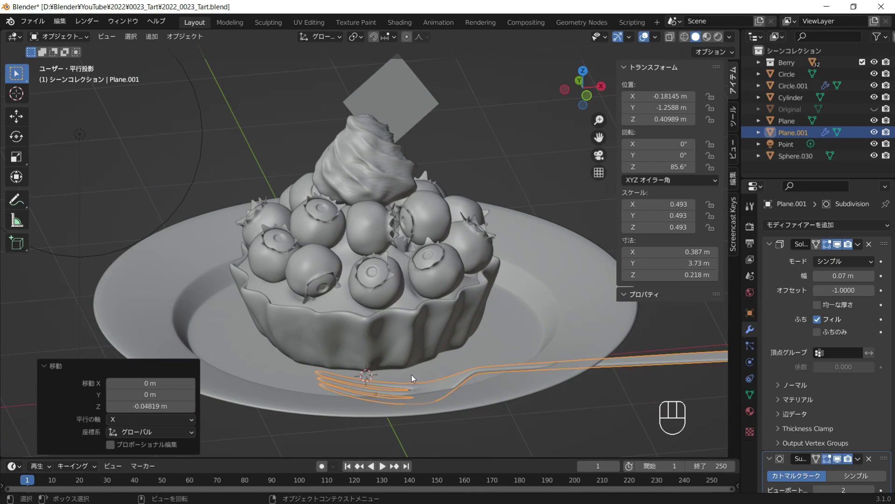
left_click_drag(422, 342, 508, 322)
middle_click(503, 328)
Step: Tilt the fork slightly about its local X axis and lift it just above the plate
key("r")
key("x")
key("x")
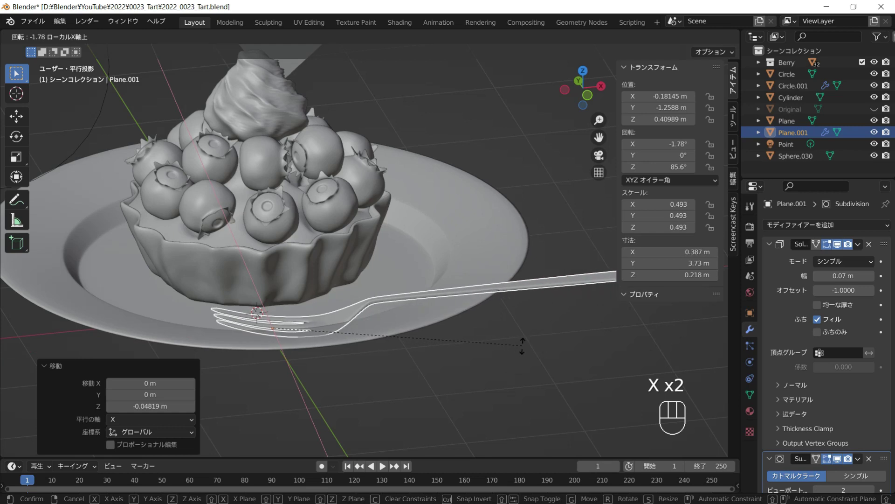
left_click(526, 351)
key("g")
key("z")
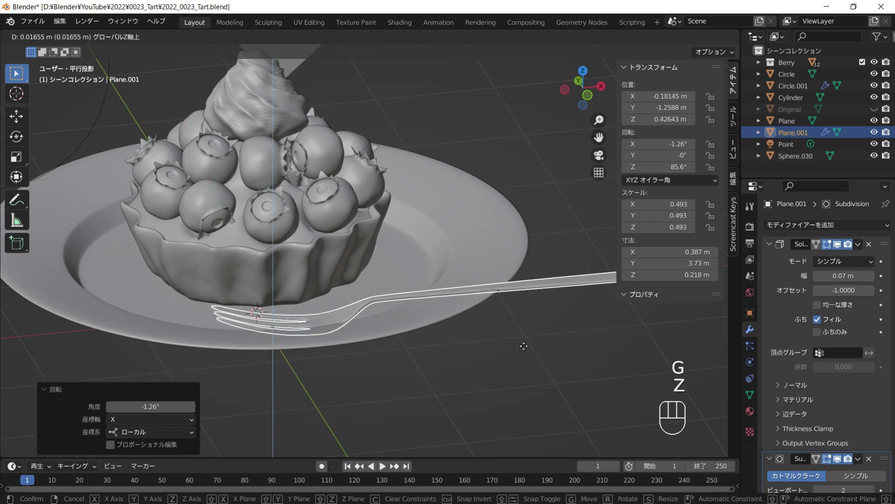
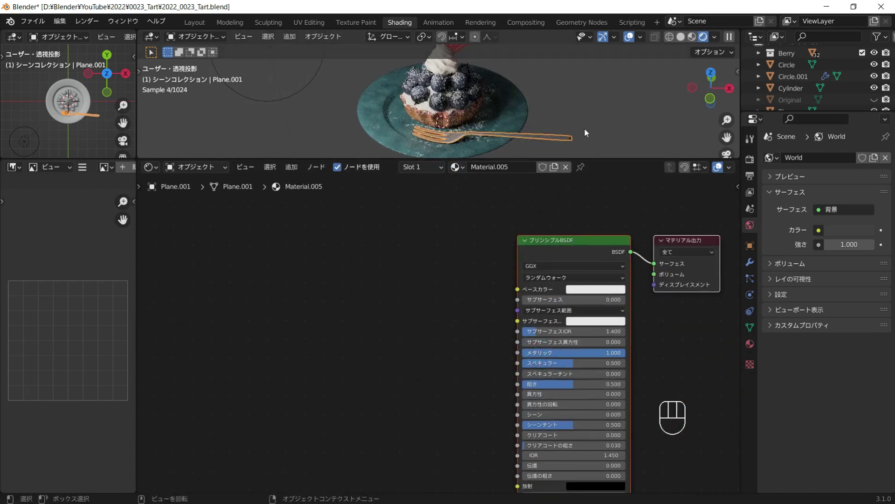
Step: Give the fork material a copper base colour and full metallic value
left_click_drag(591, 126, 591, 126)
middle_click(543, 144)
middle_click(514, 251)
left_click(560, 269)
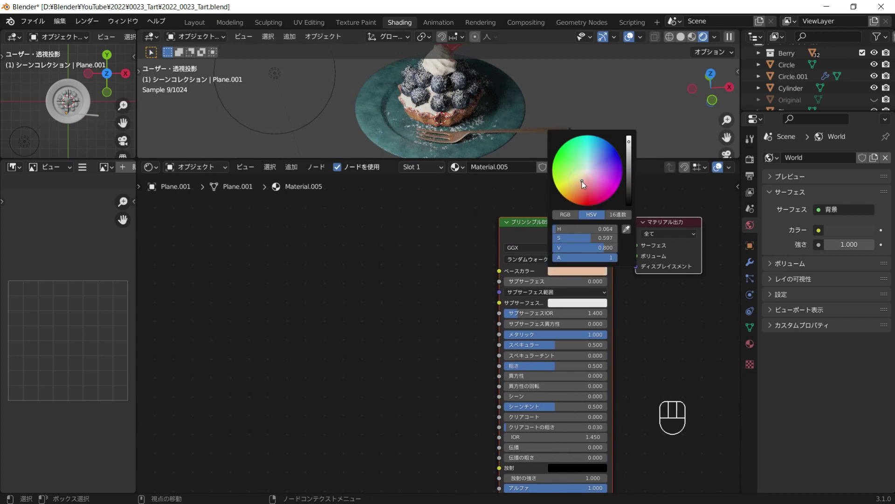
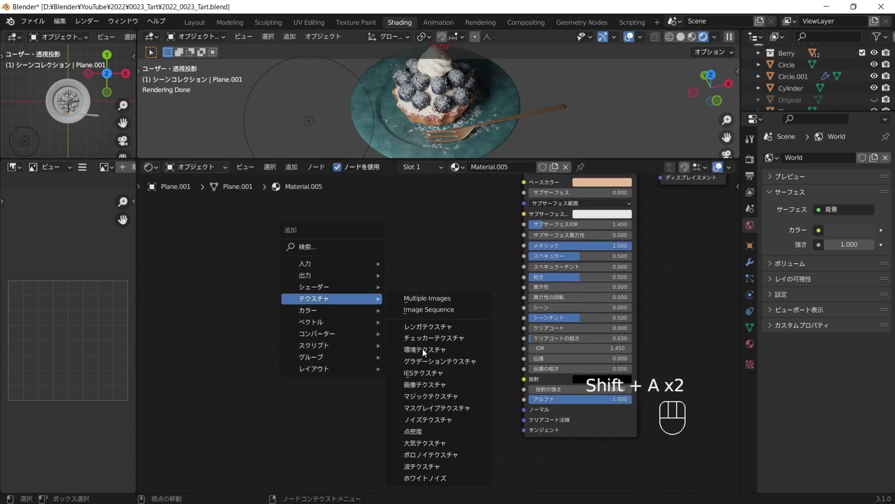
Step: Wire the Musgrave texture through a Bump node into the shader's Normal and inspect the surface
left_click_drag(383, 371, 364, 354)
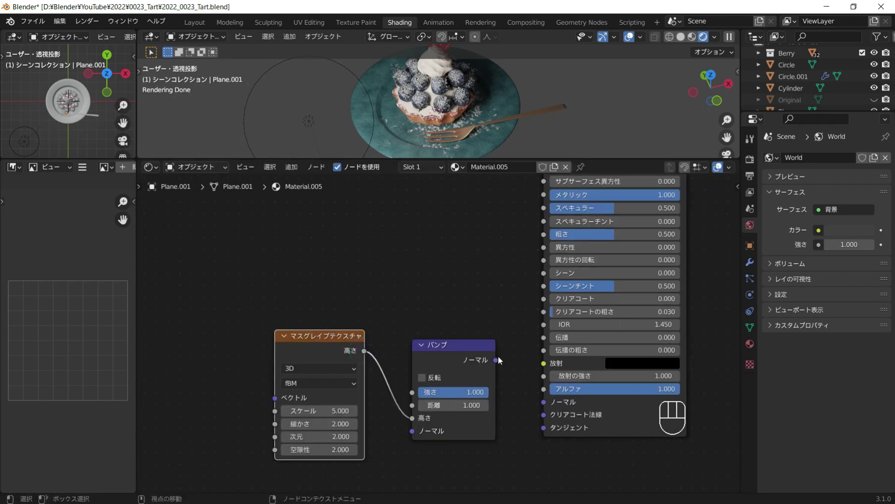
left_click(500, 358)
left_click_drag(501, 364, 454, 380)
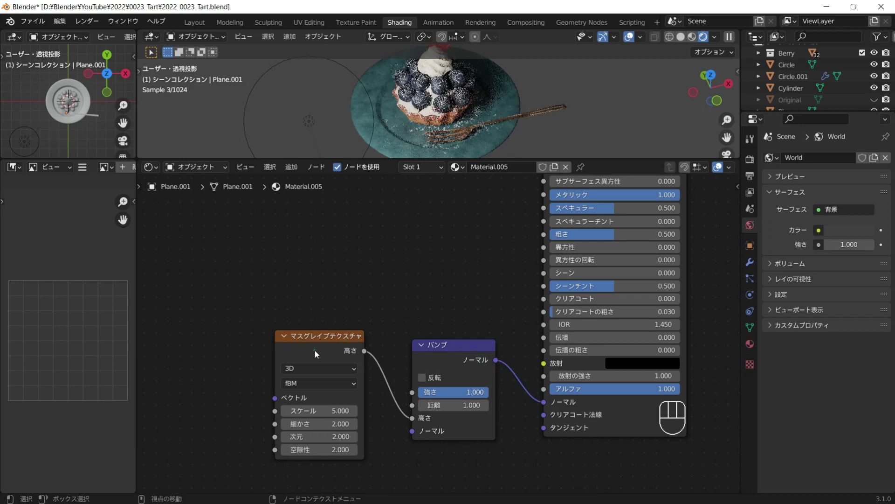
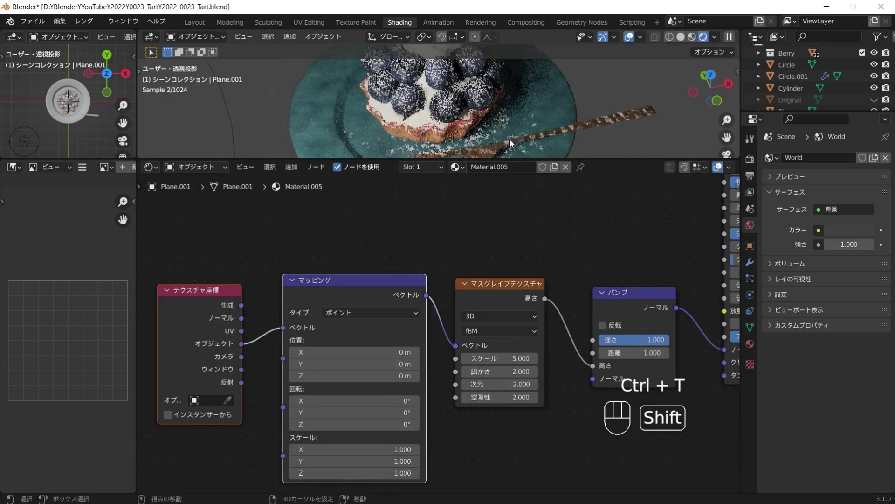
left_click_drag(511, 128, 487, 109)
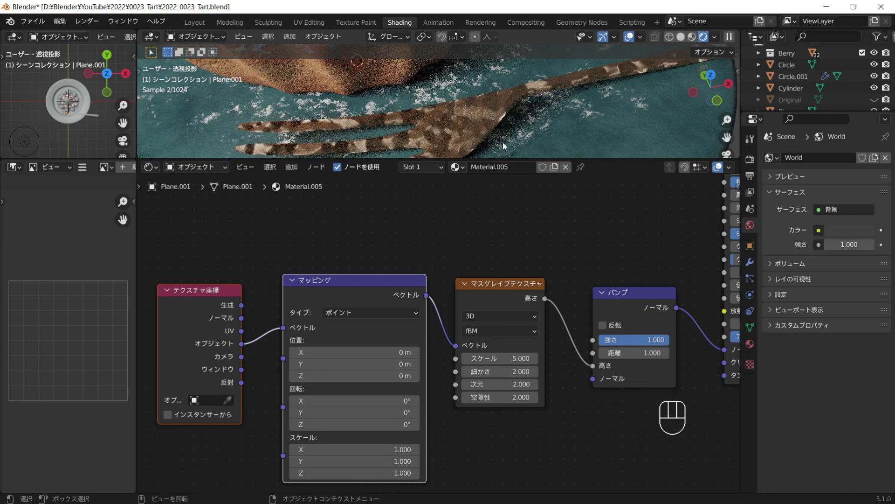
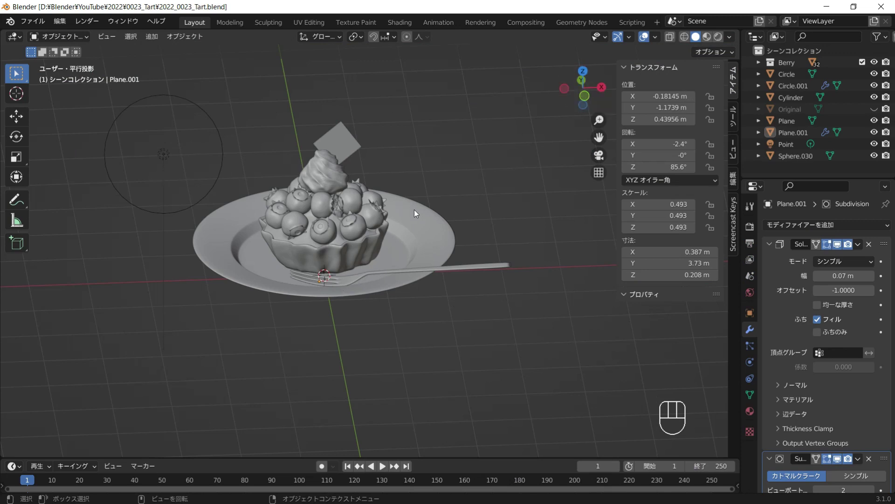
Step: Add a cube and flatten it along Z into a long plank beneath the plate
key("shift+a")
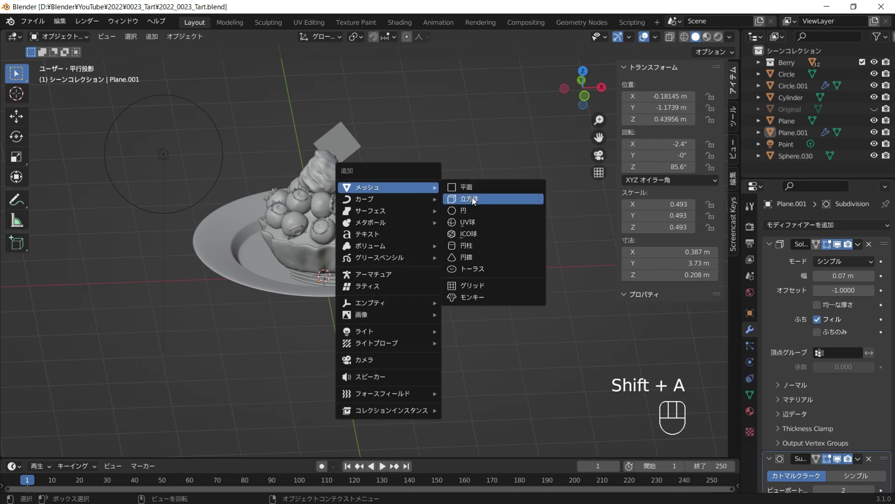
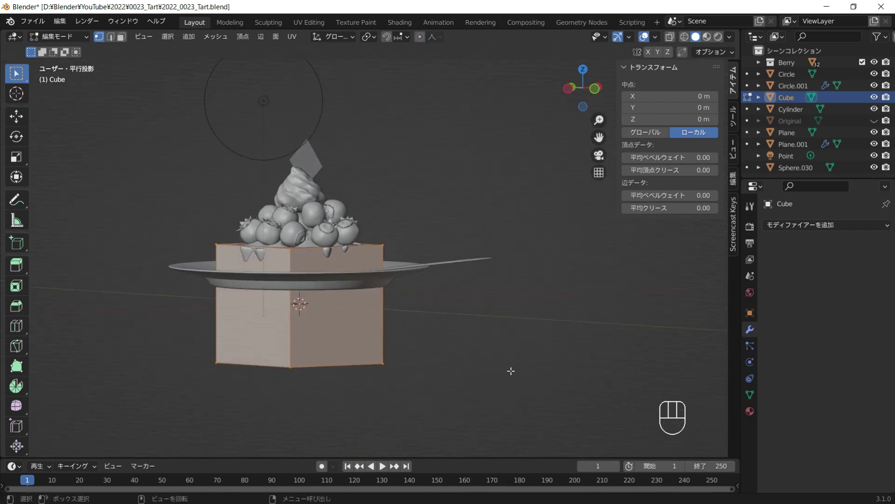
key("s")
key("z")
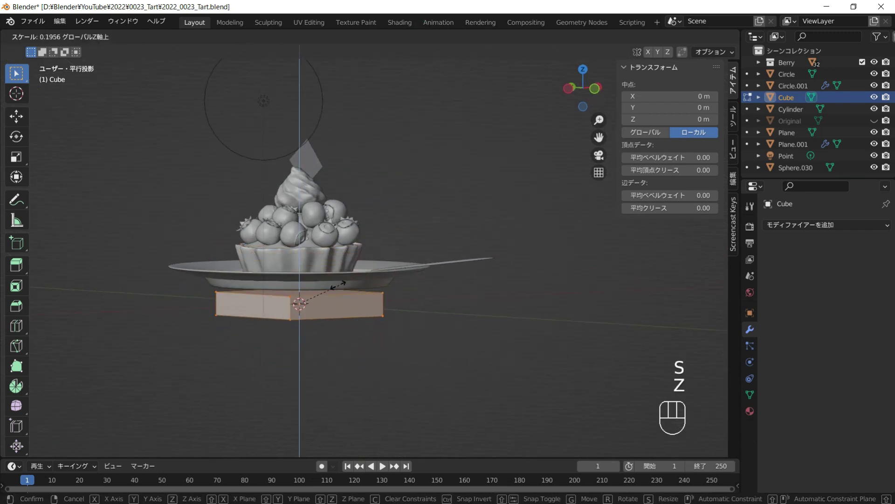
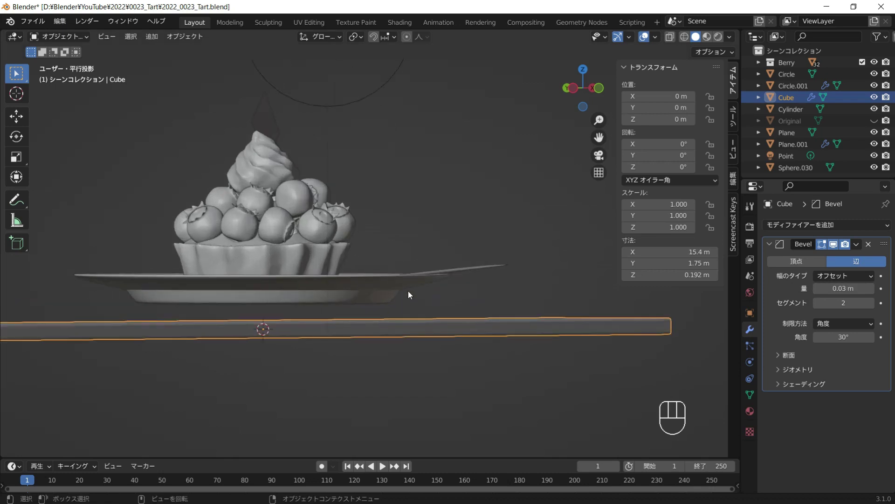
middle_click(412, 240)
middle_click(419, 232)
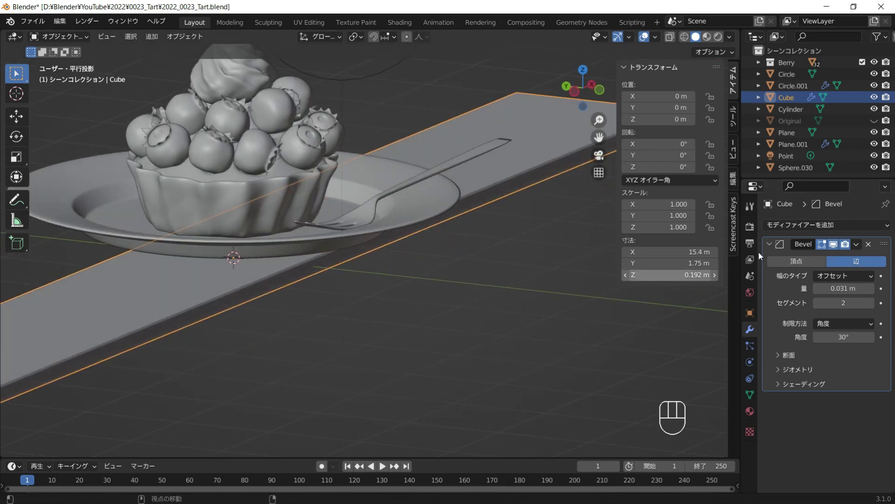
Step: Add Bevel and Subdivision Surface modifiers and smooth-shade the plank
left_click(635, 435)
left_click(873, 435)
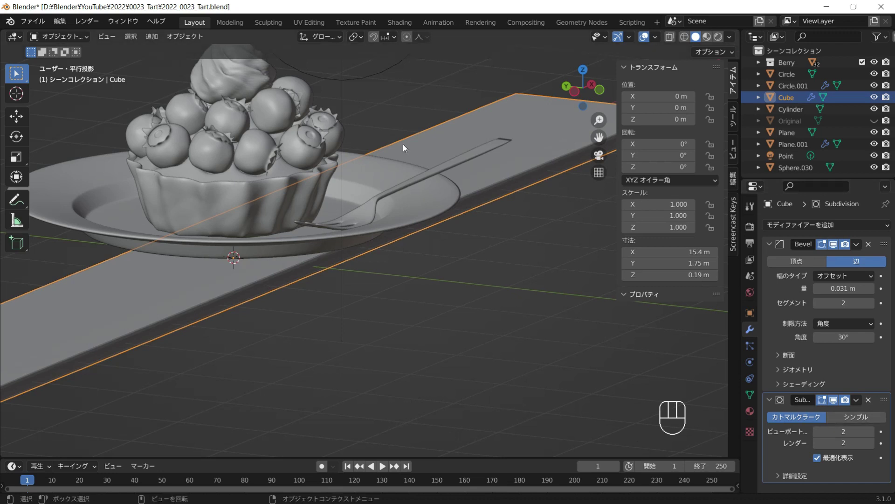
right_click(140, 233)
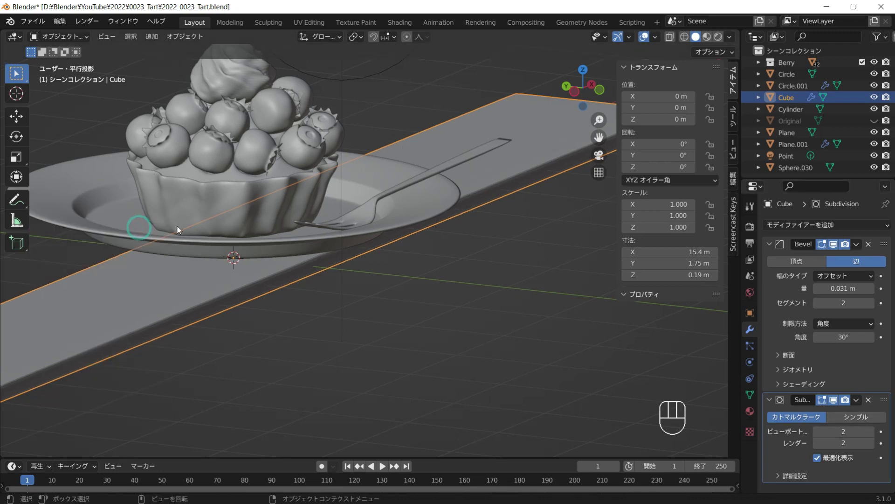
left_click_drag(277, 255, 354, 258)
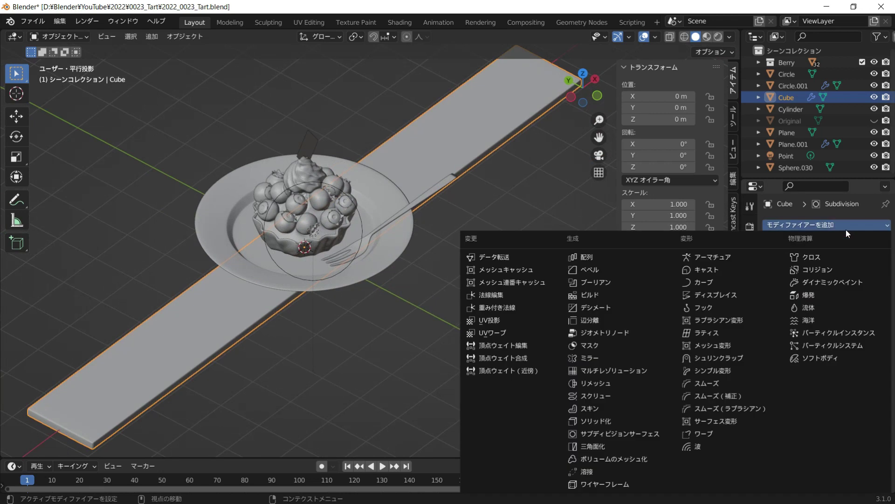
Step: Array the plank along Y with offset -1.03 into six boards and preview the tabletop rendered
left_click(626, 260)
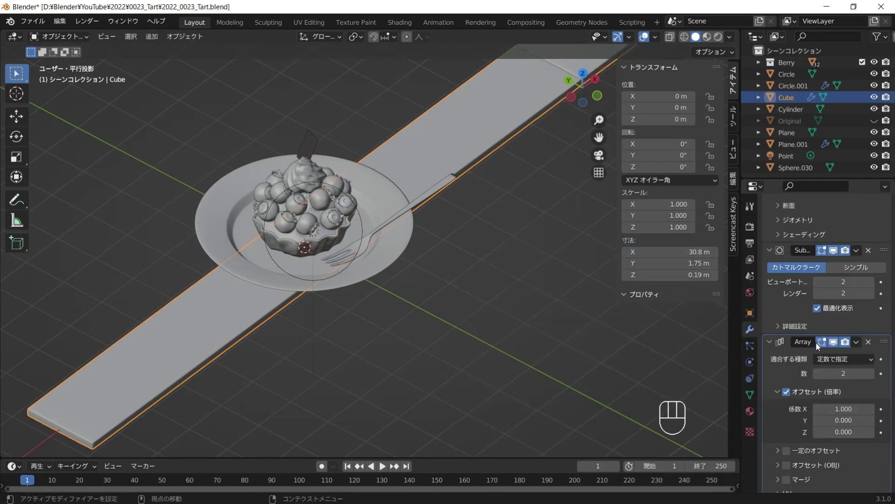
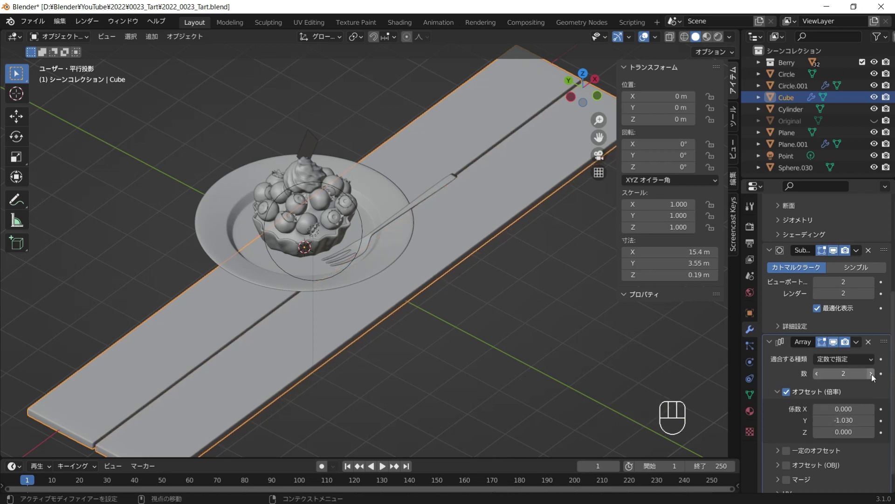
left_click(873, 379)
double_click(873, 379)
key("g")
key("y")
left_click(410, 268)
key("KP_1")
key("h")
key("z")
left_click(443, 218)
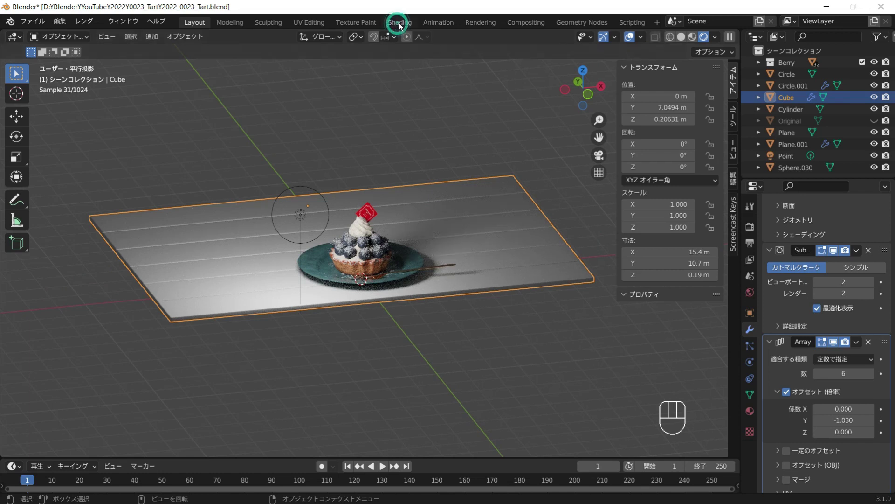
Step: Create a new plank material with a Noise Texture feeding a ColorRamp before the shader
left_click(434, 171)
left_click(466, 167)
middle_click(495, 147)
key("shift+a")
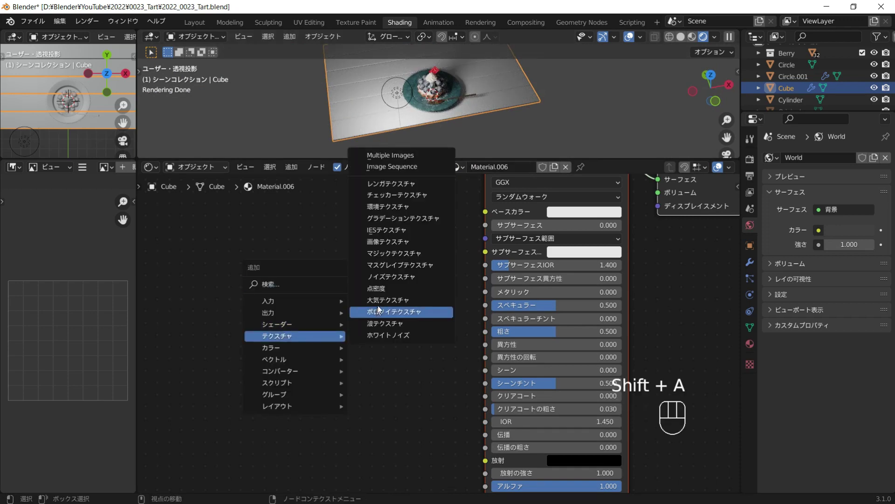
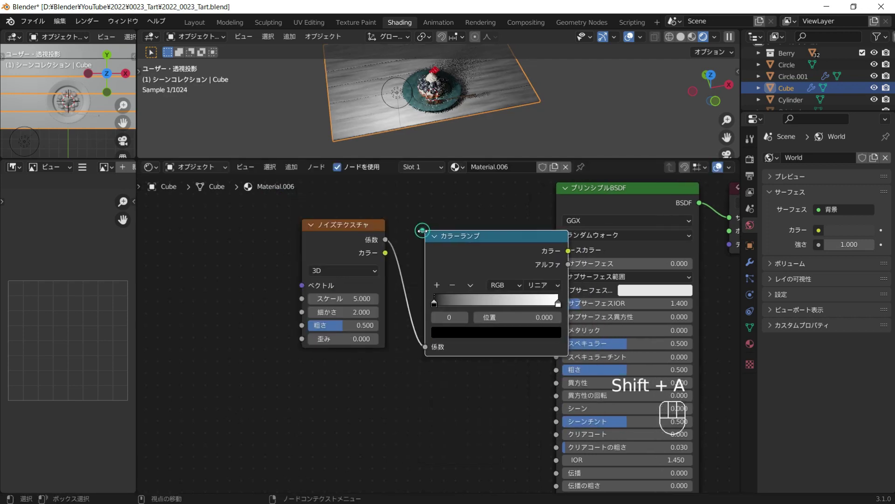
left_click(353, 240)
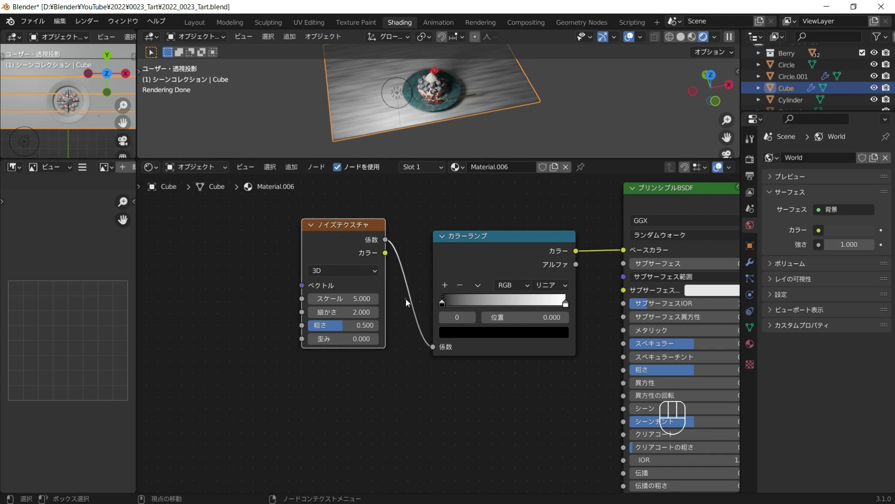
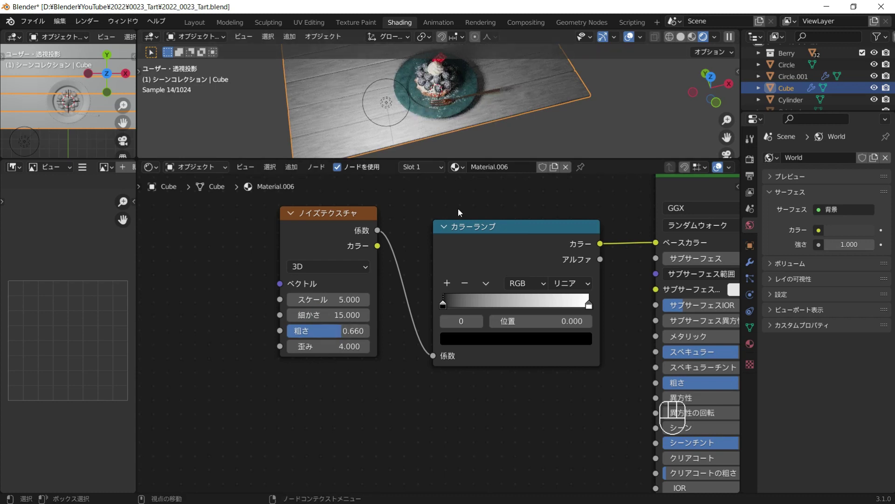
Step: Set the ramp to a brown and a pale wood tone and tighten its stops for grain
left_click(449, 306)
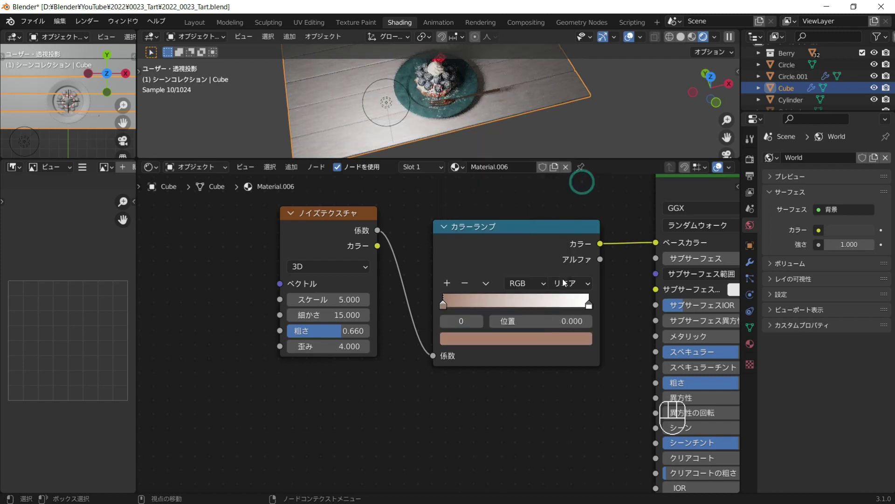
left_click(468, 304)
left_click_drag(574, 303, 549, 302)
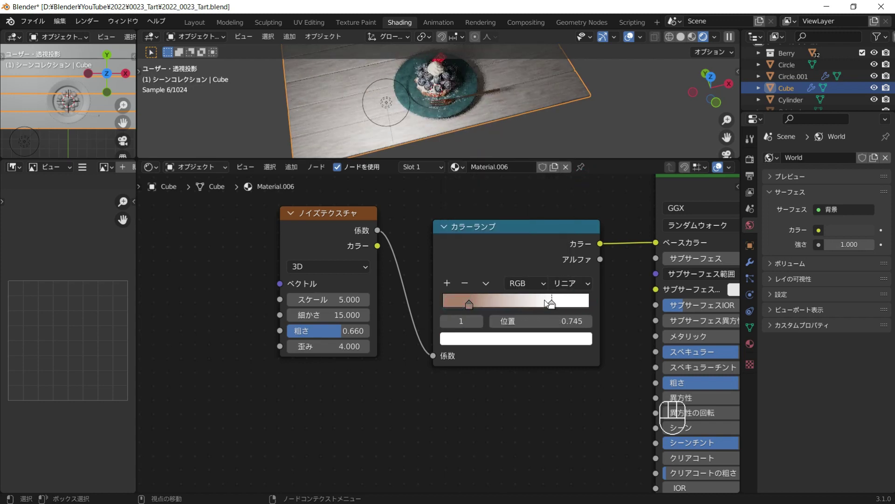
left_click(551, 303)
left_click(472, 301)
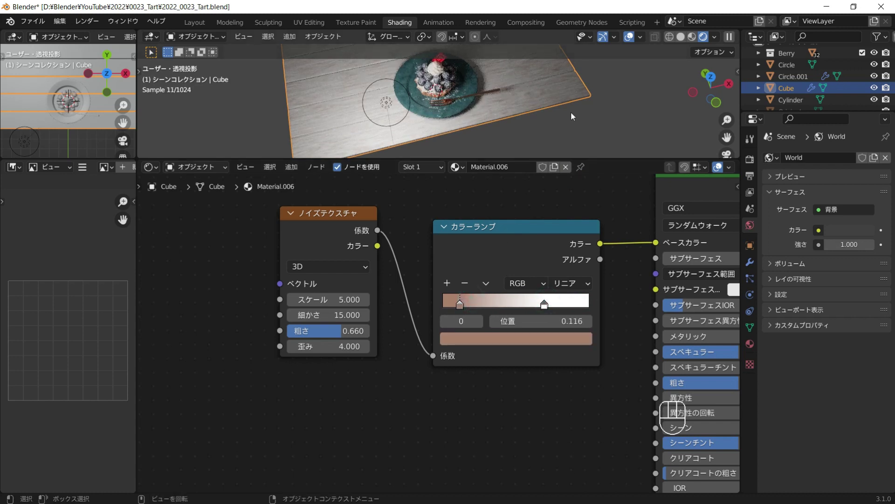
middle_click(558, 111)
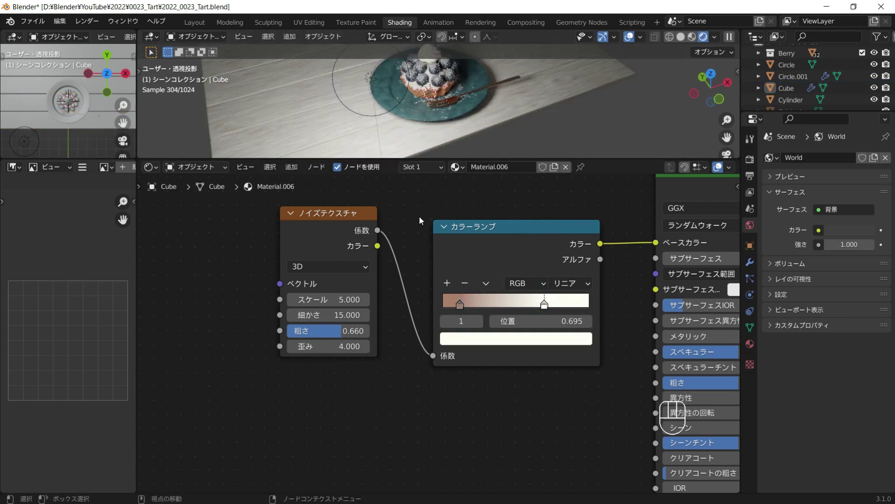
left_click_drag(434, 244, 427, 273)
Step: Add a MixRGB, duplicate the noise with a Mapping node and a second ColorRamp
key("shift+a")
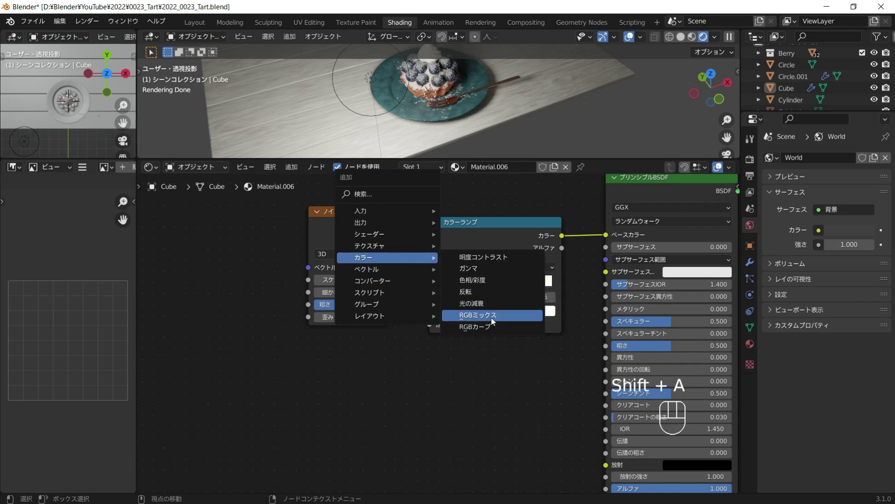
key("shift+a")
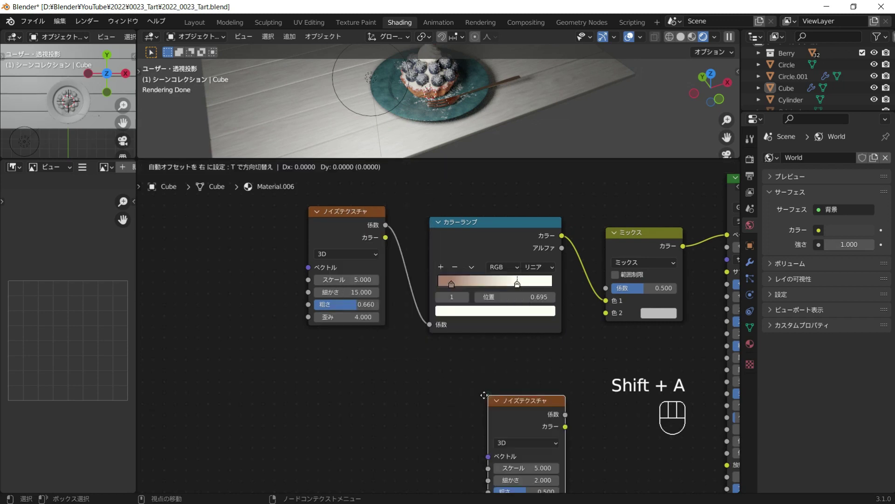
key("shift+a")
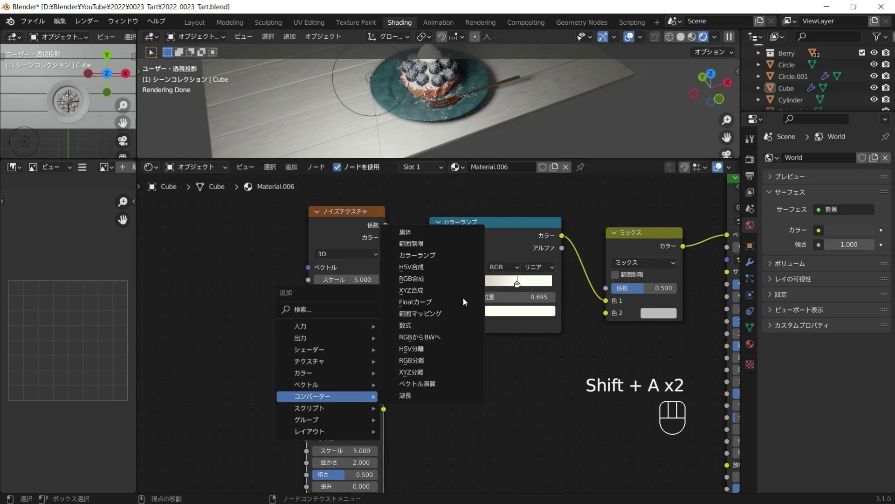
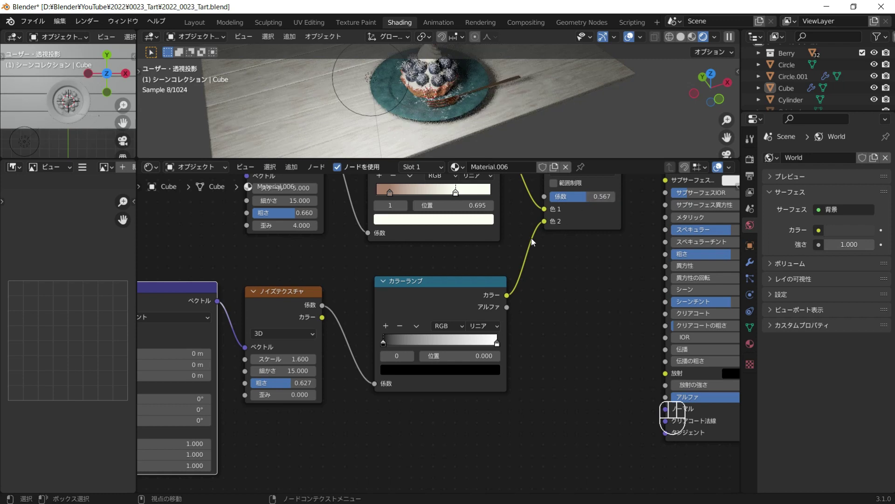
Step: Tighten the second ramp's black-to-white stops to sharpen the grain mask
middle_click(500, 327)
left_click_drag(357, 376, 421, 368)
left_click_drag(446, 374, 398, 372)
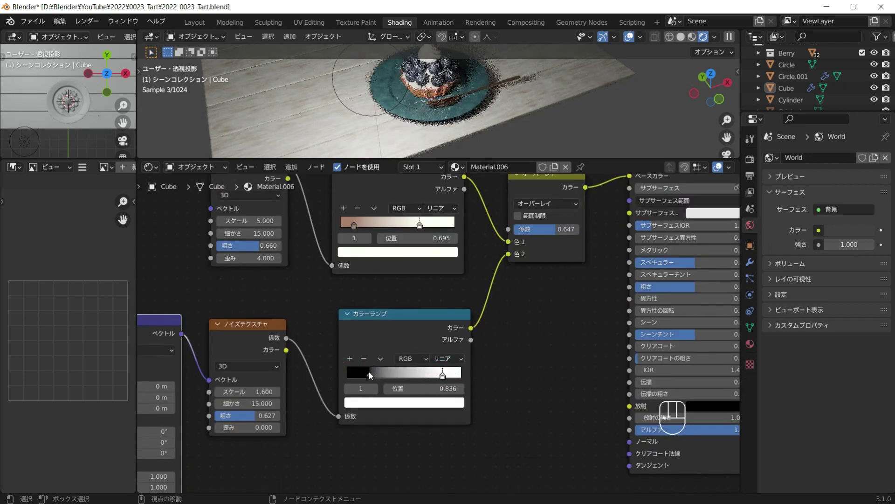
left_click(356, 377)
left_click(435, 373)
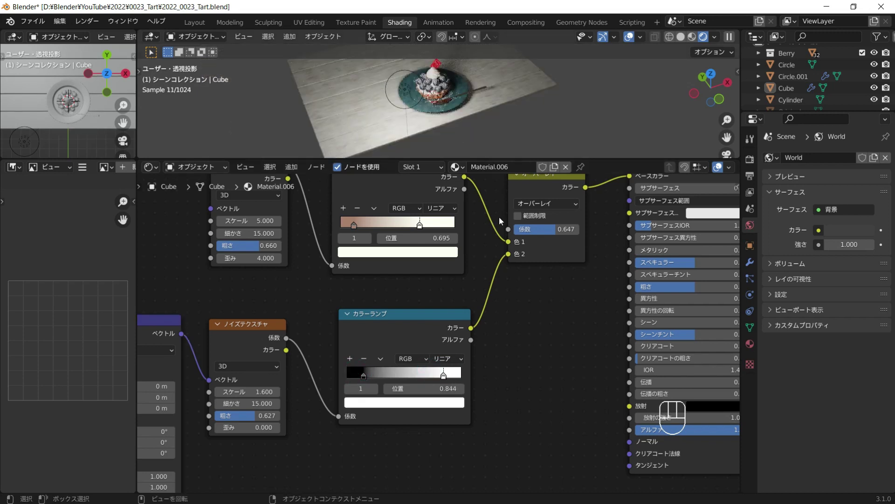
middle_click(488, 316)
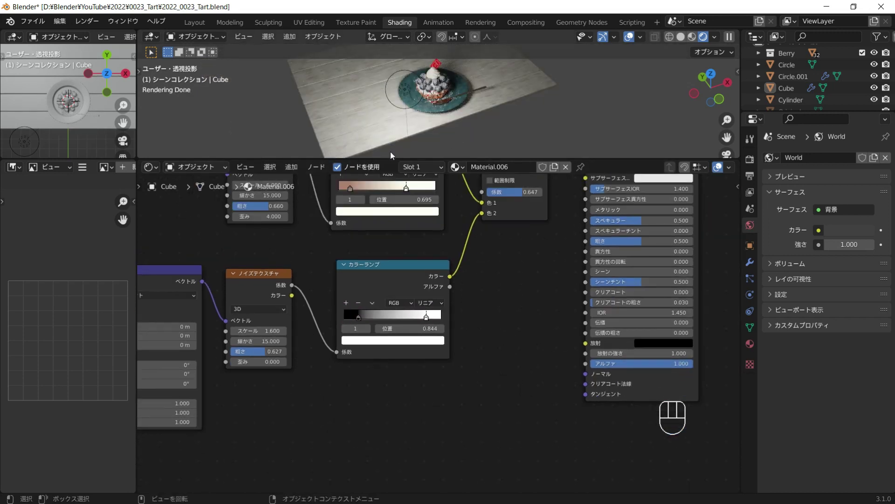
Step: Add a Bump node driven by the grain ramp into the shader's Normal at lowered strength
key("shift+a")
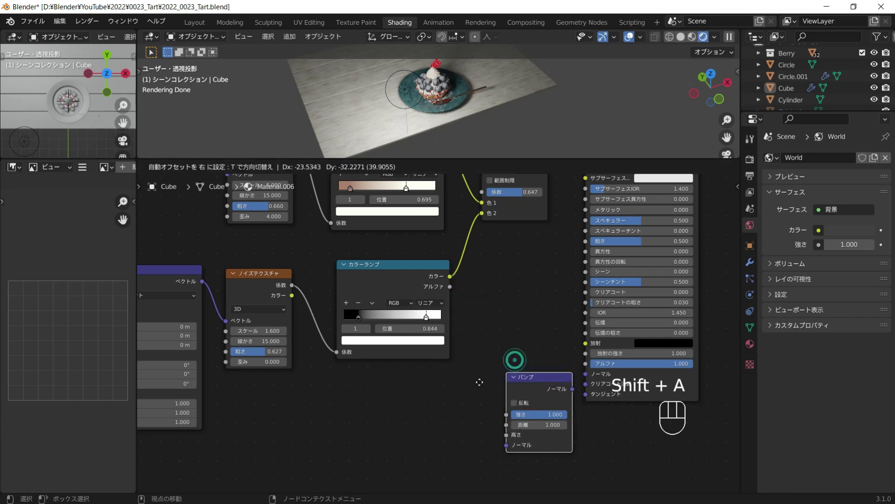
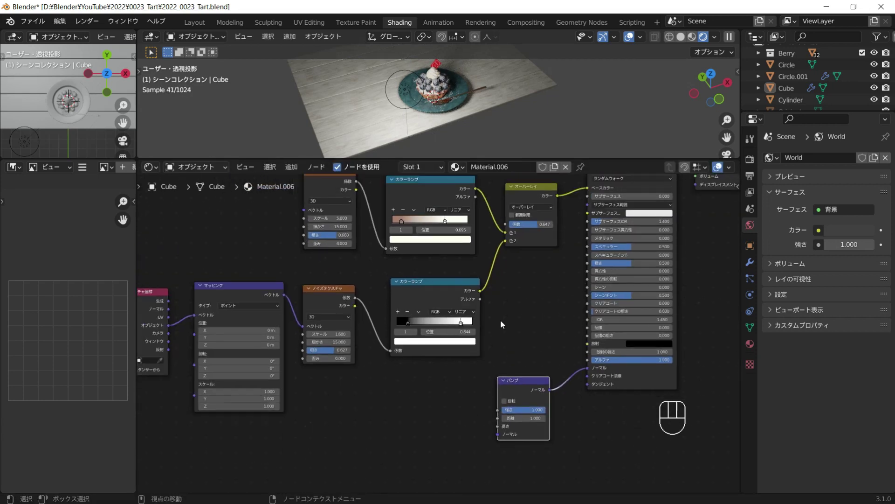
left_click_drag(372, 206, 498, 414)
middle_click(530, 389)
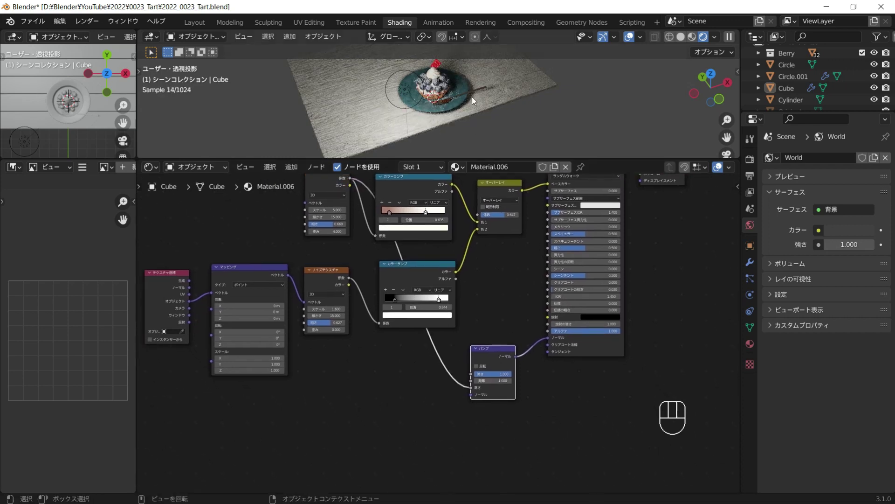
left_click_drag(484, 115, 489, 96)
middle_click(416, 88)
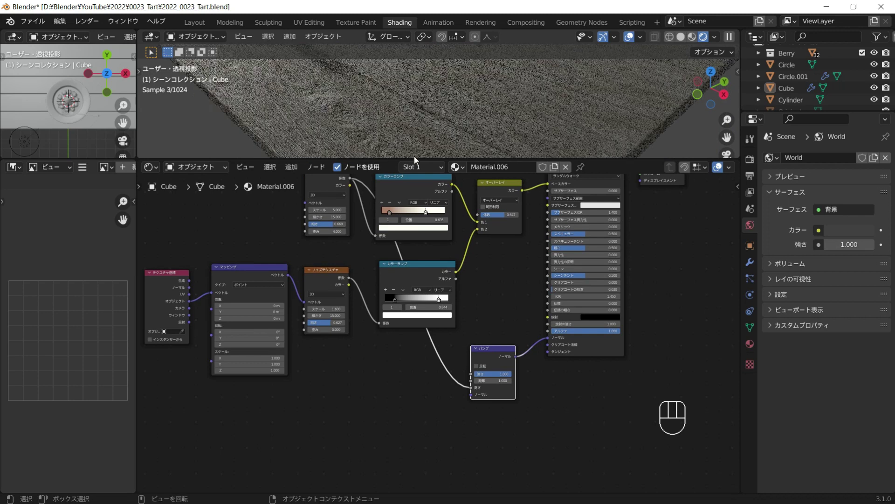
middle_click(477, 269)
left_click_drag(506, 353, 474, 354)
left_click(495, 266)
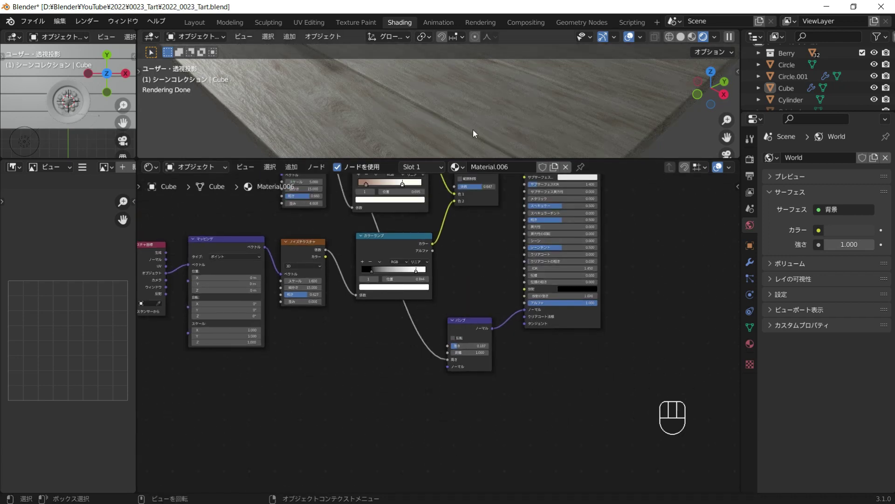
Step: Duplicate the top Noise Texture node for another texture layer
middle_click(408, 299)
left_click(342, 189)
key("shift+d")
Step: Feed the copied noise through a tightened ColorRamp into a duplicated second Bump node
left_click(364, 404)
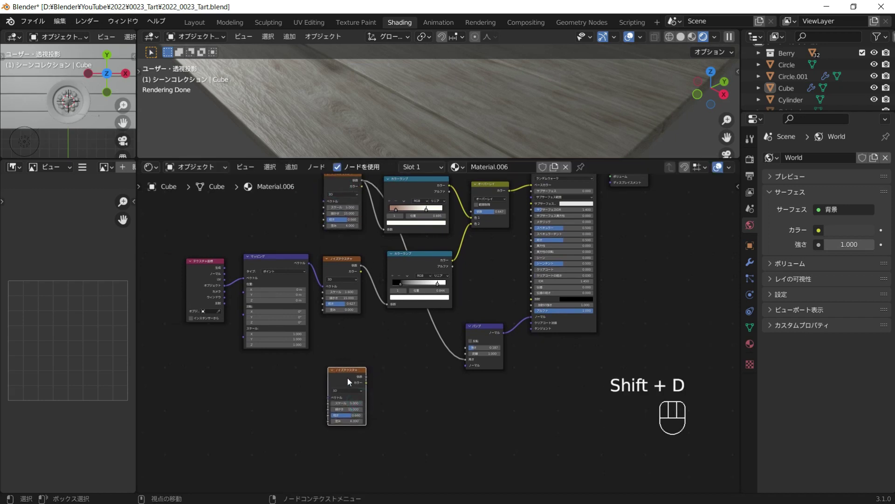
left_click_drag(315, 266, 451, 354)
left_click(499, 328)
key("shift+d")
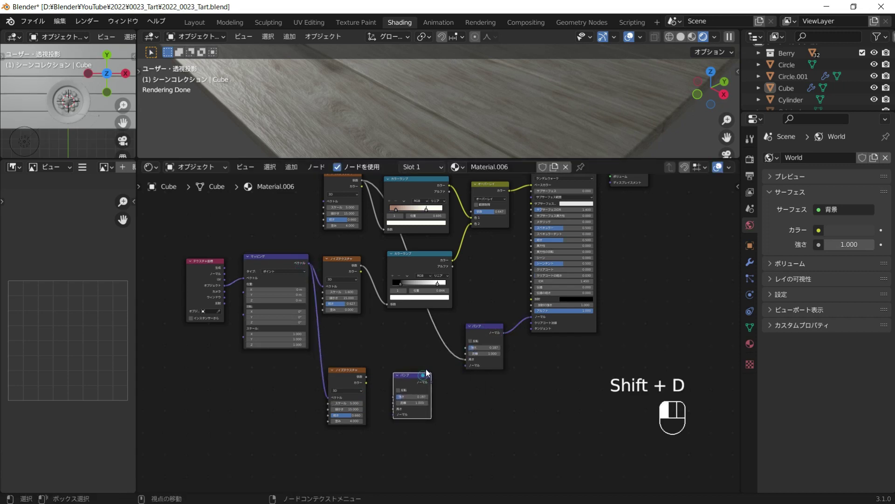
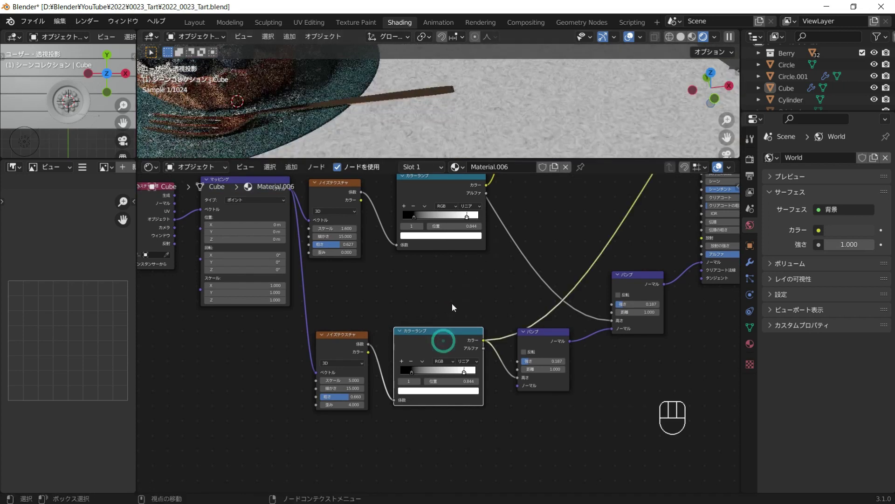
left_click_drag(556, 109, 504, 104)
middle_click(515, 118)
left_click_drag(422, 375, 445, 374)
left_click(466, 373)
left_click(450, 374)
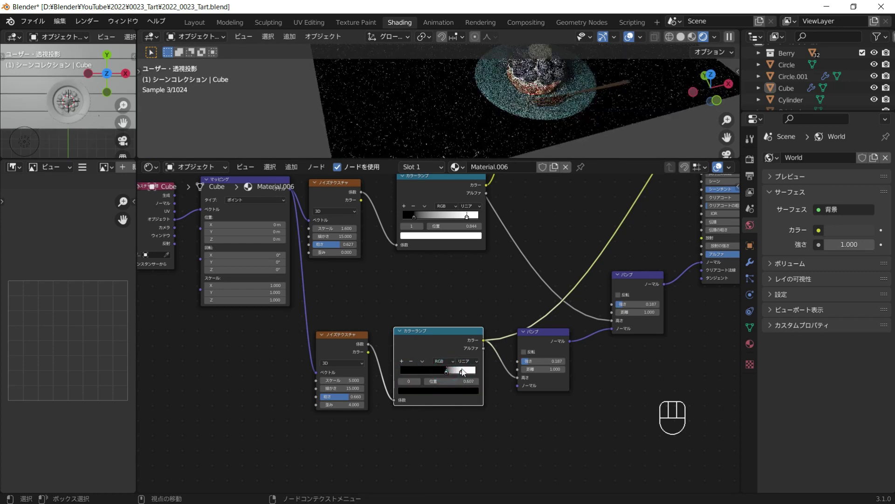
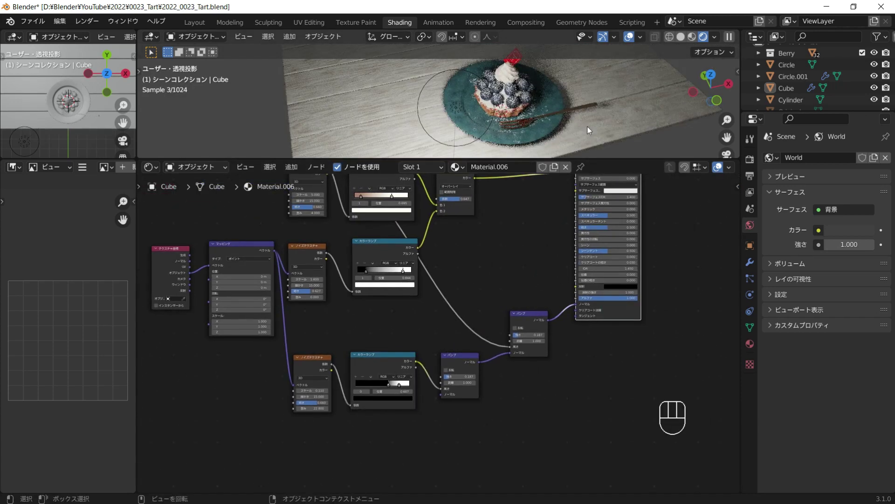
Step: Invert the second bump and inspect the floor relief across the scene
left_click_drag(541, 104, 585, 125)
middle_click(525, 124)
middle_click(531, 141)
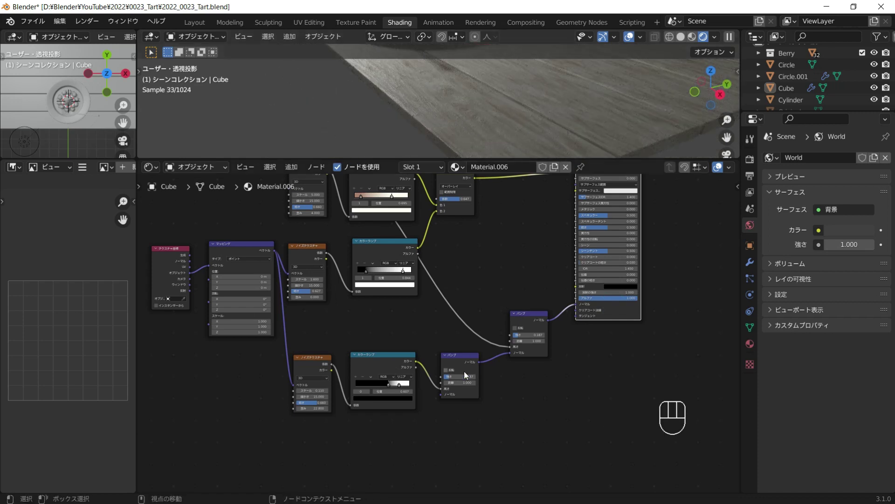
left_click(462, 372)
middle_click(491, 116)
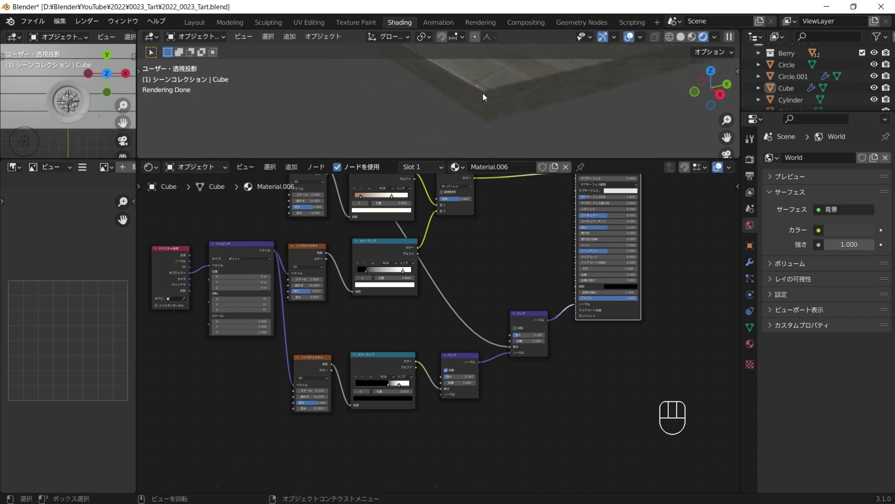
middle_click(500, 116)
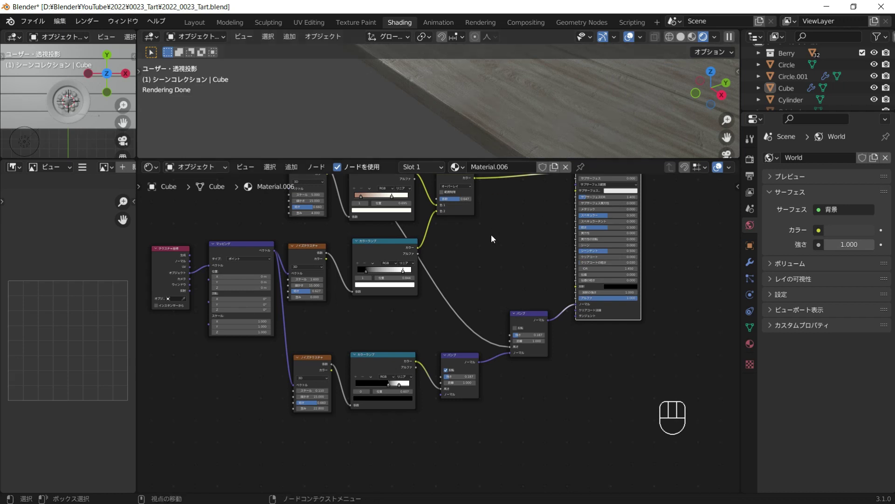
left_click_drag(467, 121, 517, 140)
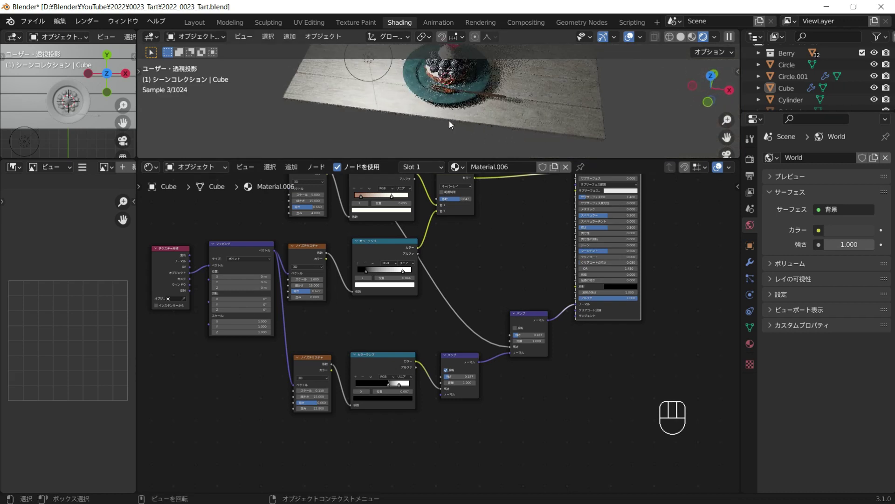
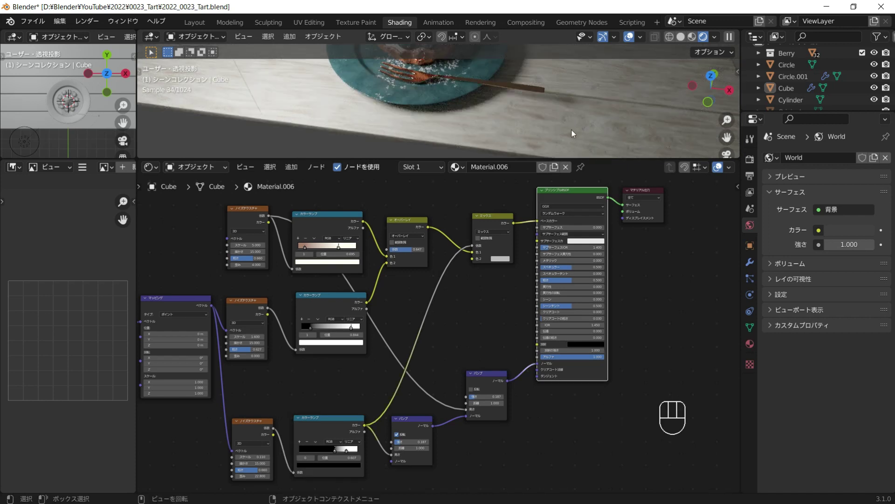
Step: Set the MixRGB's second colour to white to speckle the planks' base colour
left_click(504, 260)
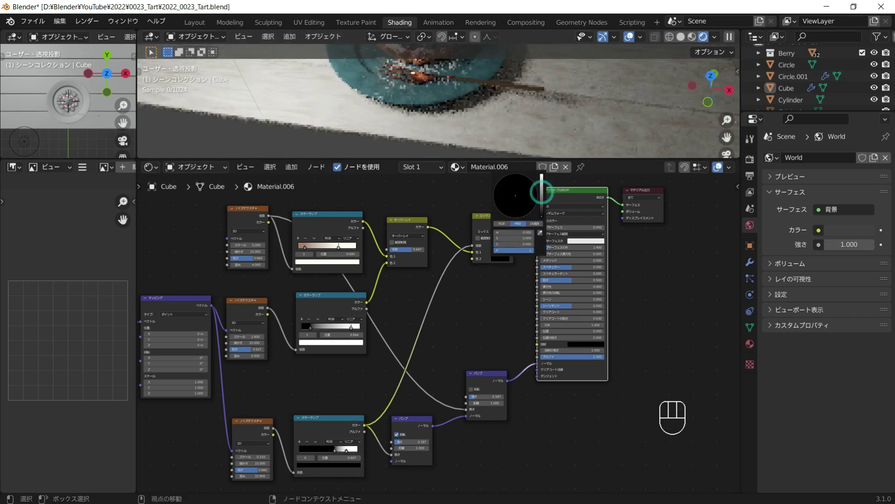
middle_click(535, 100)
left_click(501, 263)
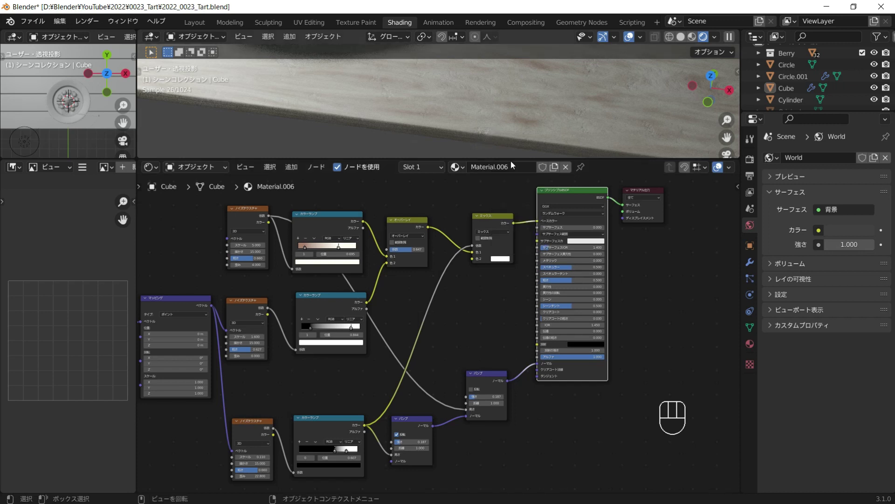
left_click_drag(526, 136, 539, 129)
middle_click(418, 123)
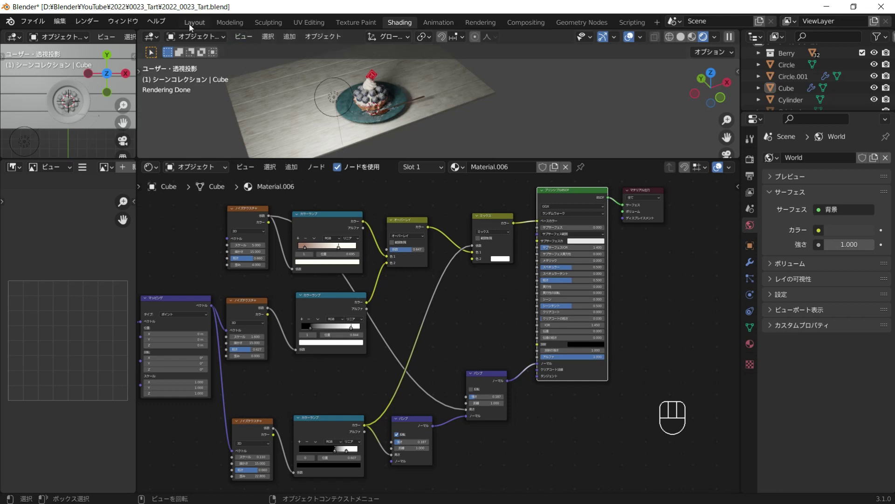
Step: In Layout with solid shading, add a cylinder and view it from the side for the mug
left_click(513, 179)
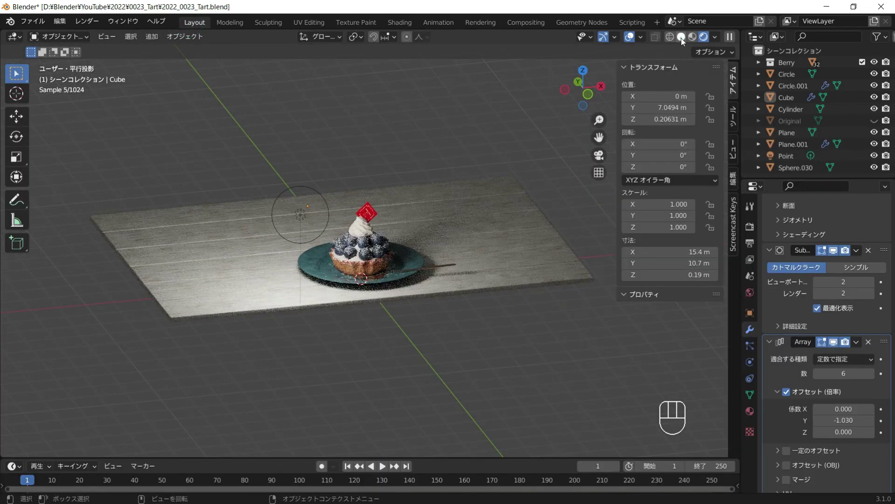
left_click(400, 188)
key("shift+a")
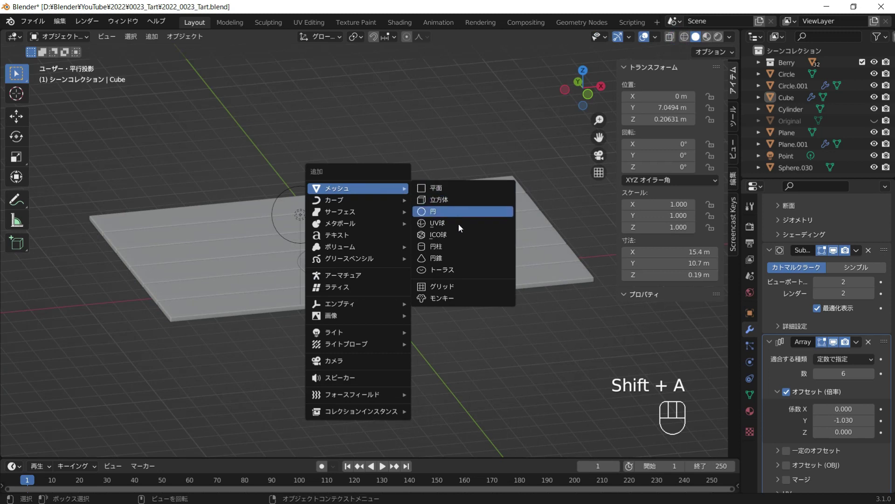
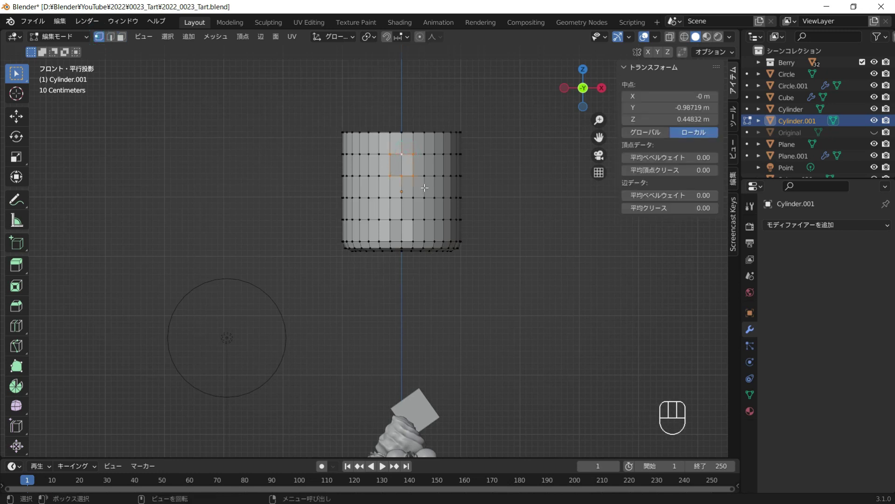
key("KP_3")
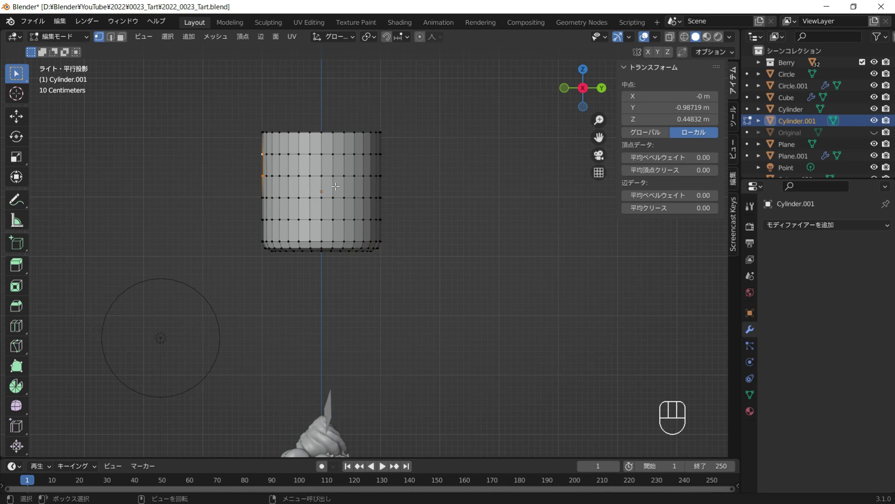
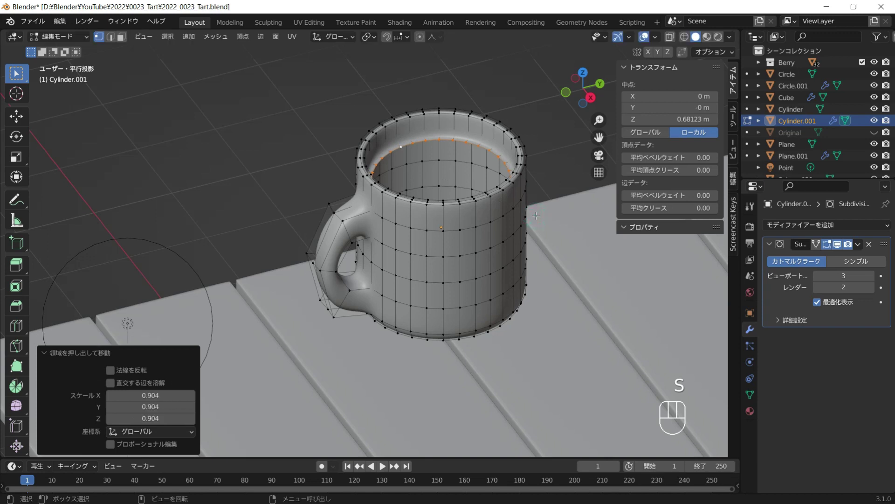
Step: Lower the mug's extruded inner rim edges along Z to hollow the body
key("g")
key("z")
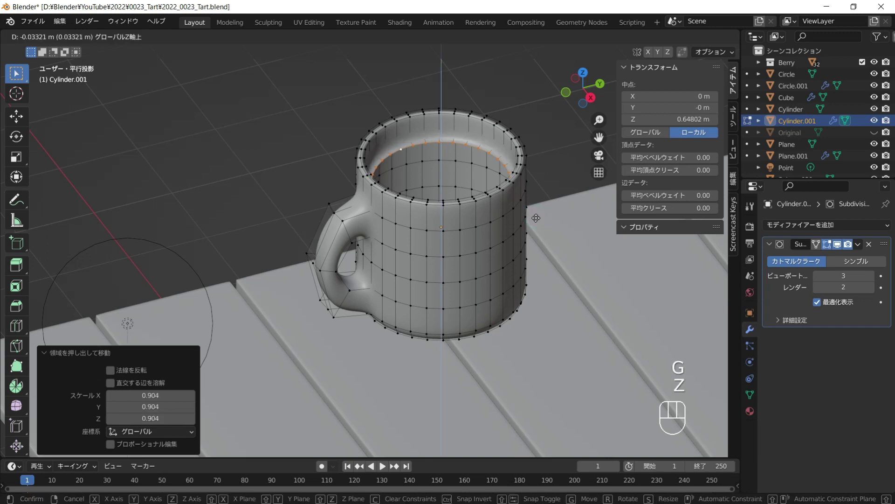
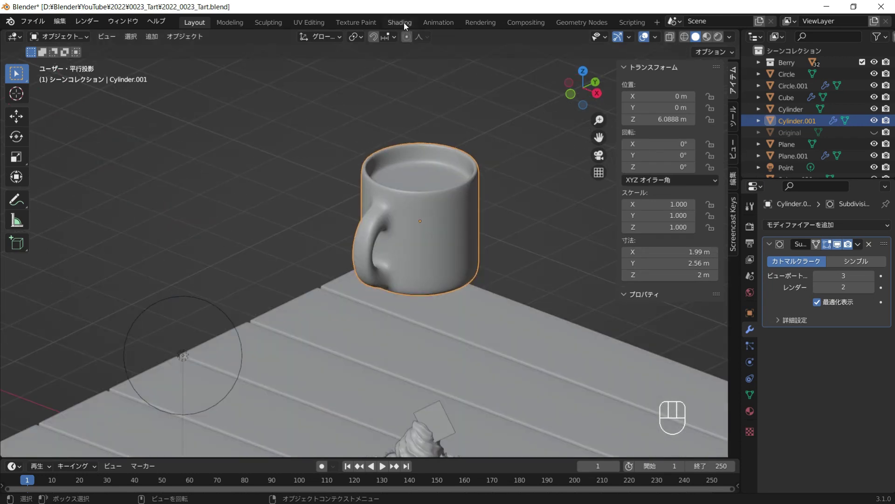
Step: Add Bump and supporting nodes beside the mug's noise-textured shader with detail 15, roughness 0.627
left_click_drag(431, 159, 428, 185)
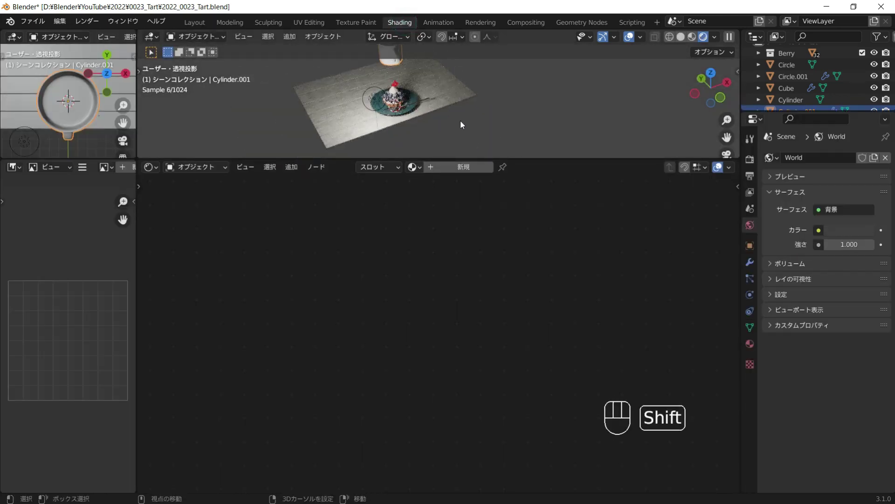
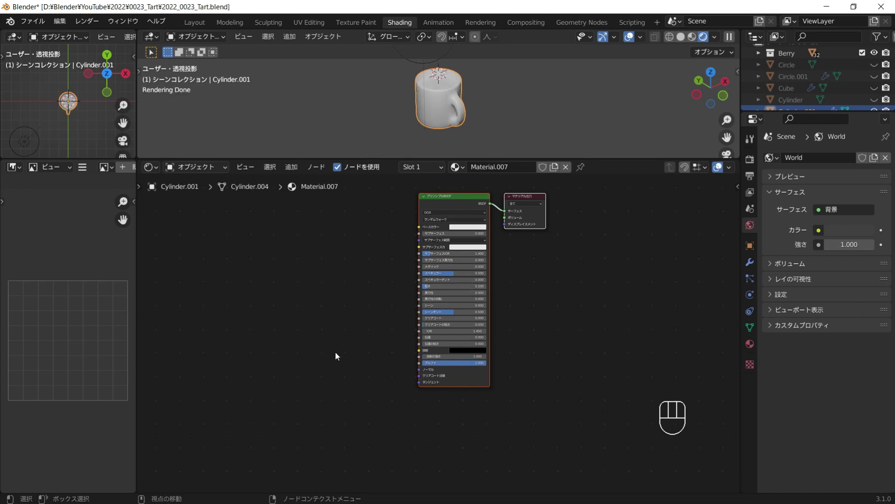
key("shift+a")
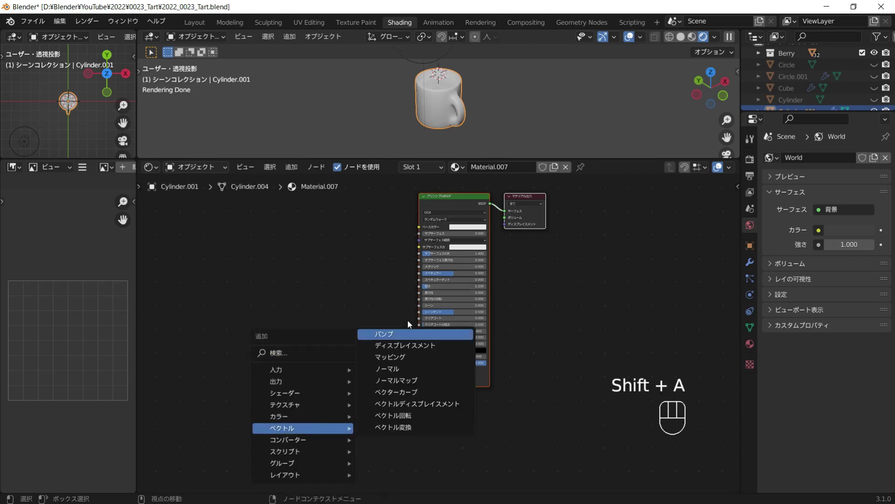
left_click_drag(384, 365, 391, 365)
key("shift+a")
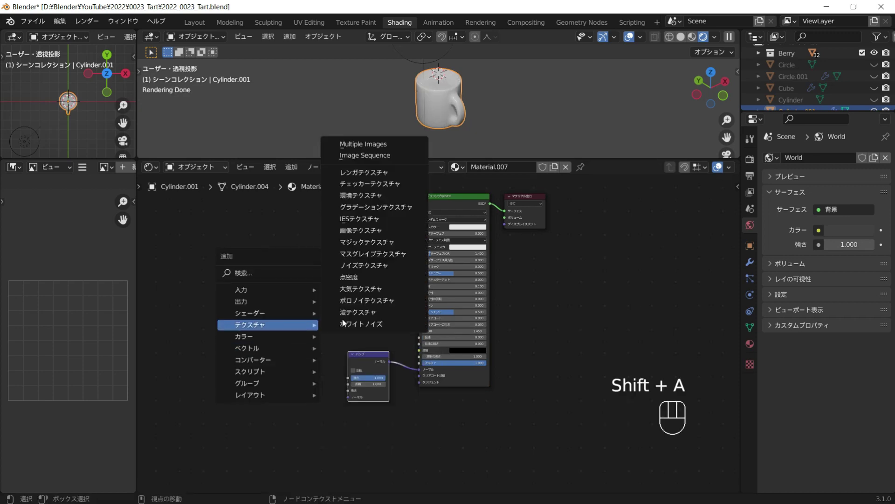
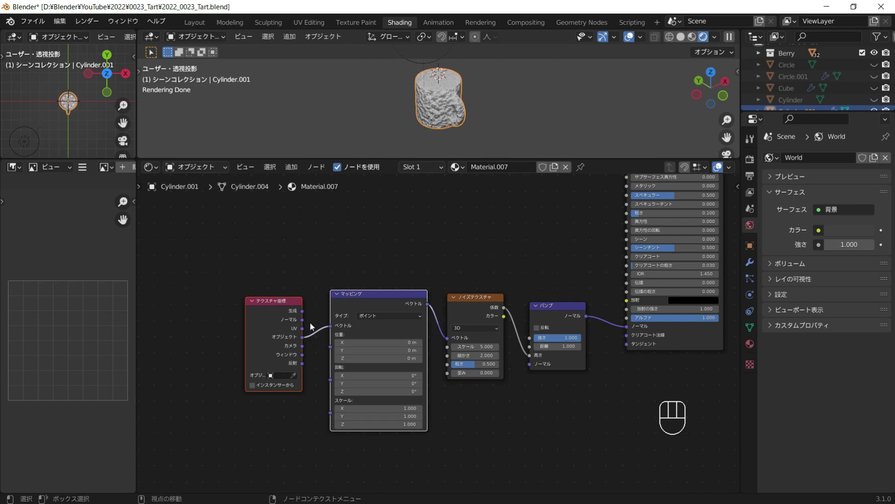
Step: Save the blend file and select the mug to assign its inner faces a second material
key("ctrl+s")
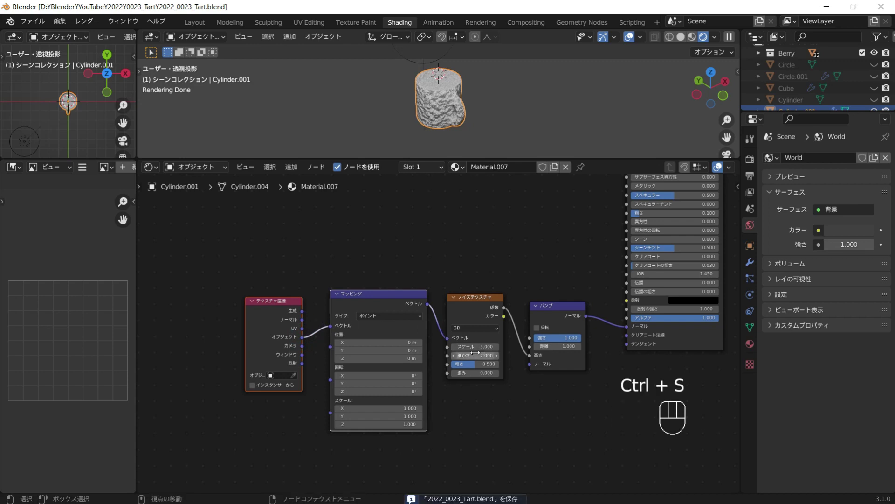
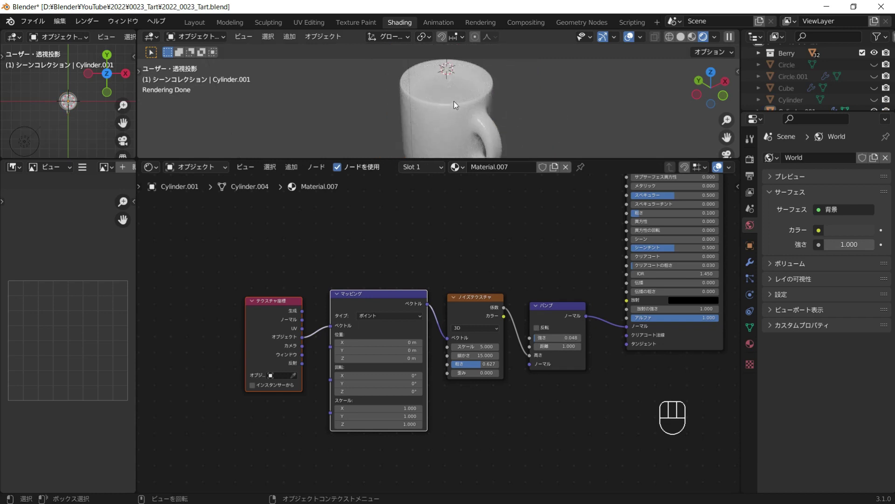
left_click(461, 104)
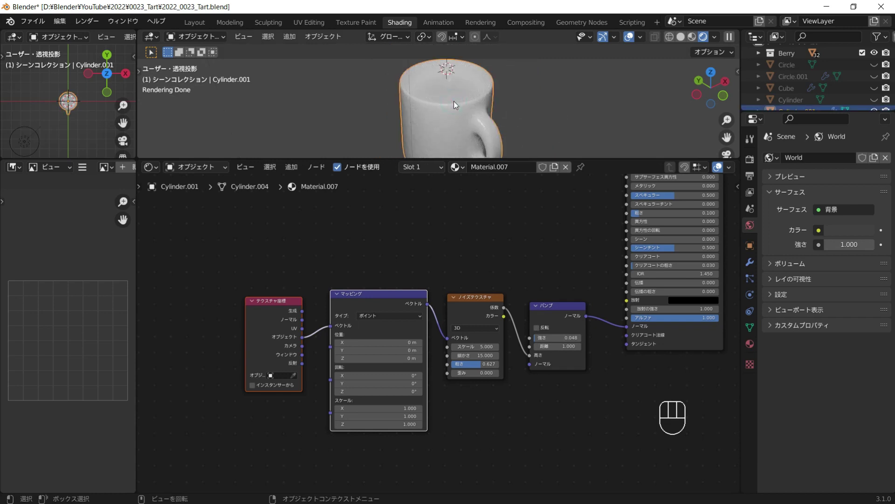
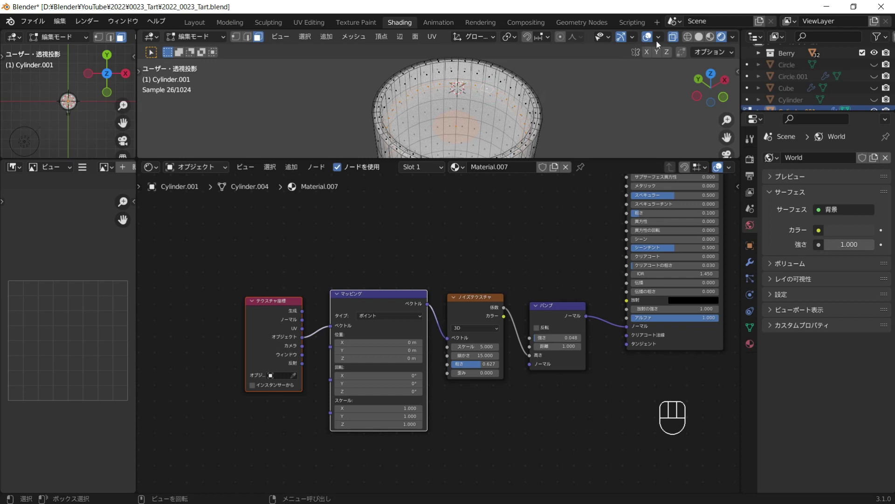
Step: Add Material.008 in a second slot with a mapped Wave Texture set to Rings around Z feeding a ColorRamp
left_click_drag(435, 168, 473, 167)
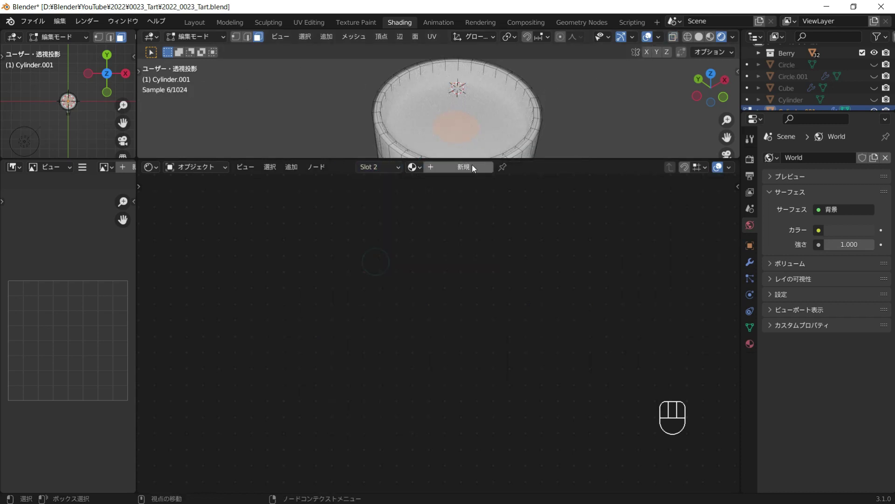
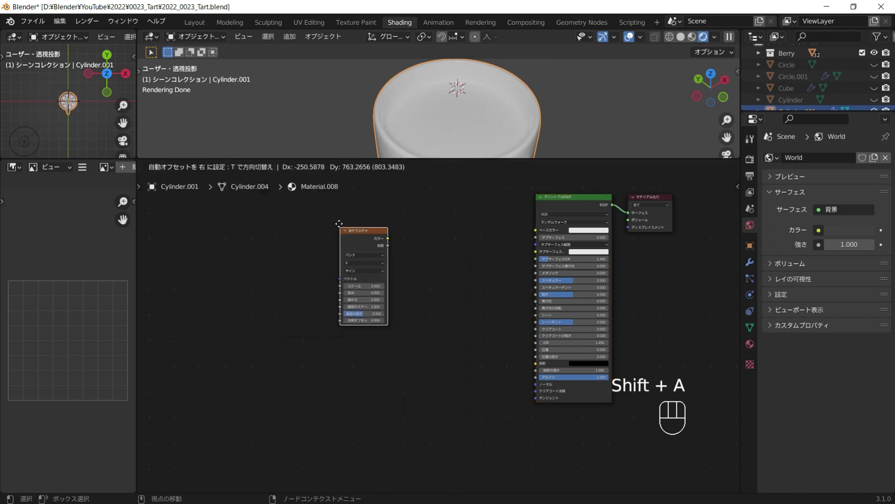
key("shift+a")
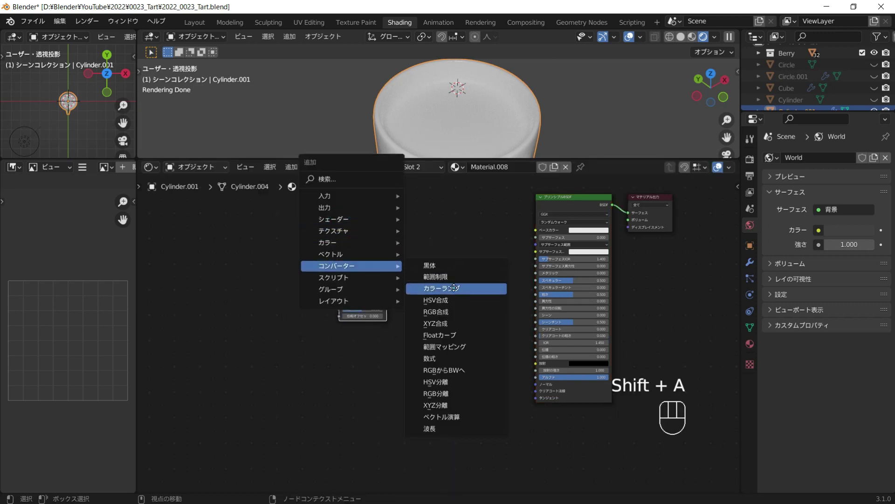
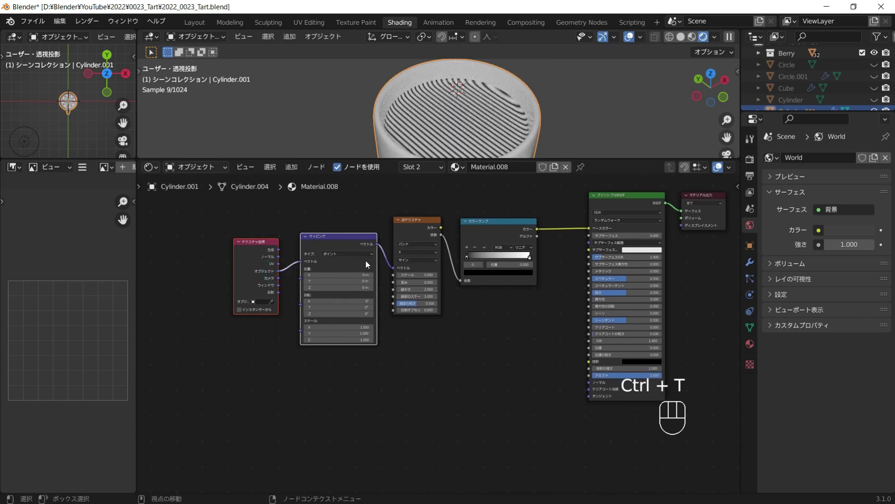
left_click(407, 255)
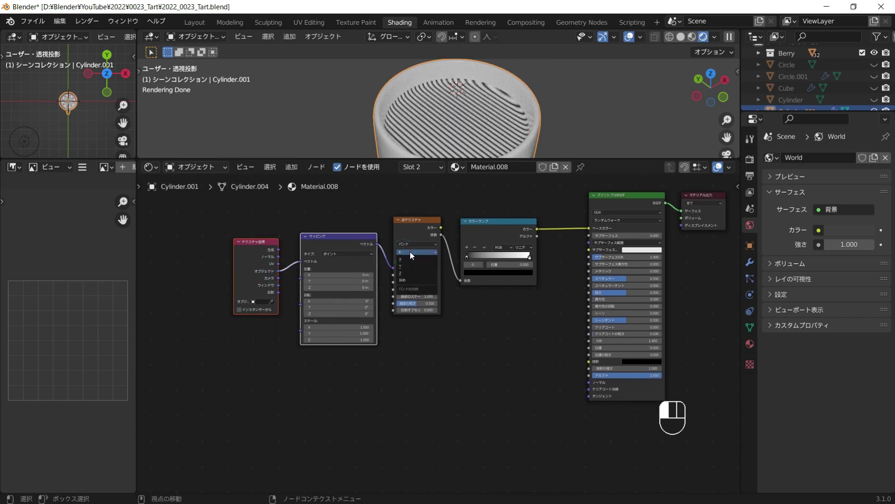
left_click_drag(409, 247, 412, 260)
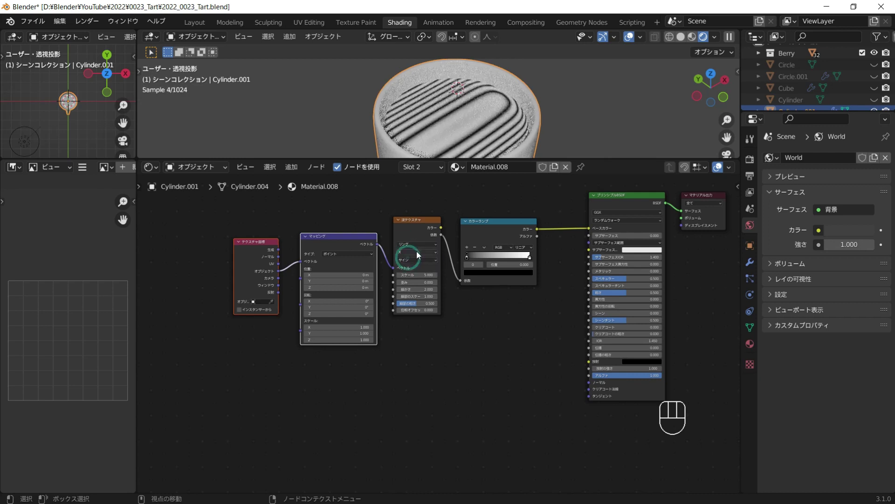
left_click_drag(423, 239, 418, 258)
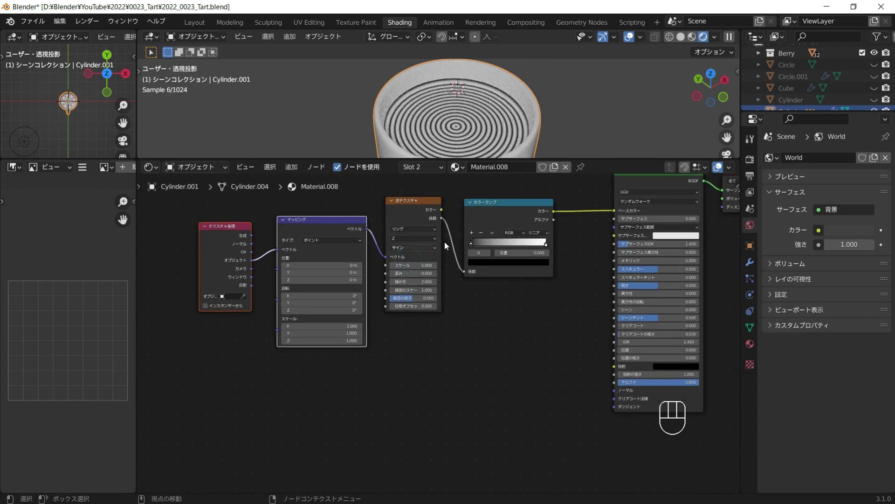
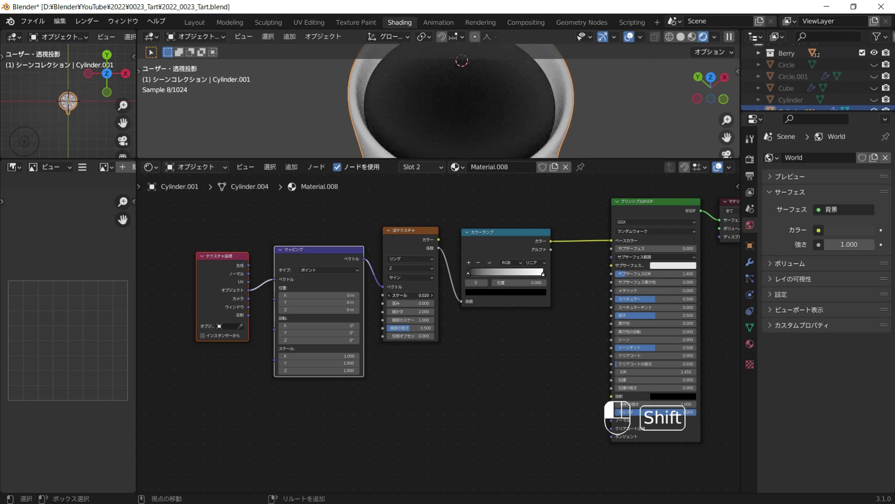
middle_click(452, 307)
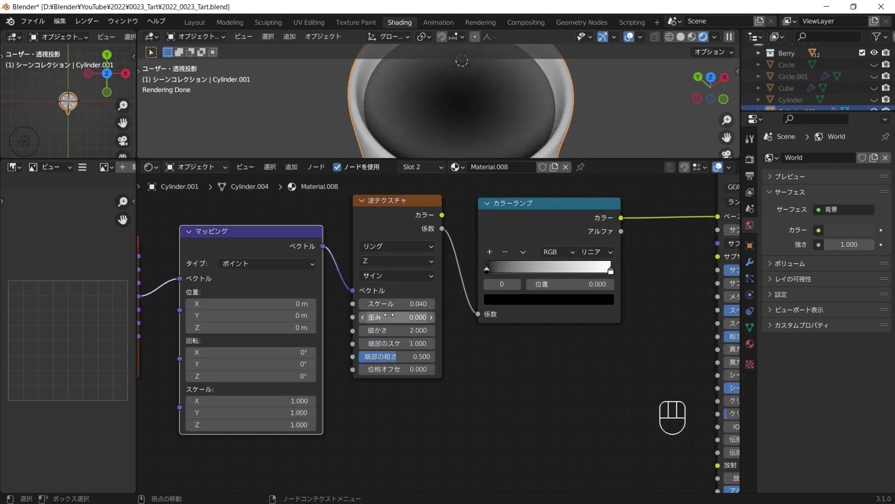
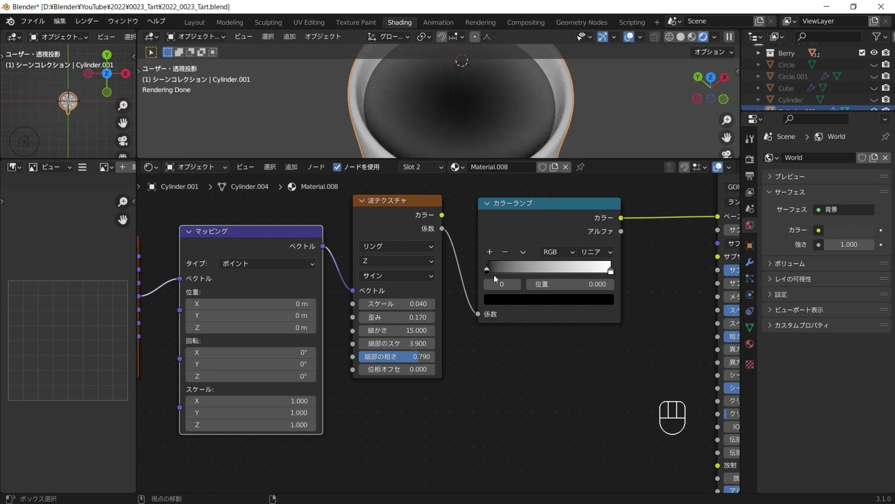
Step: Colour the ramp's dark stop deep red and slide it along the ramp to about 0.138
left_click(494, 269)
left_click(529, 298)
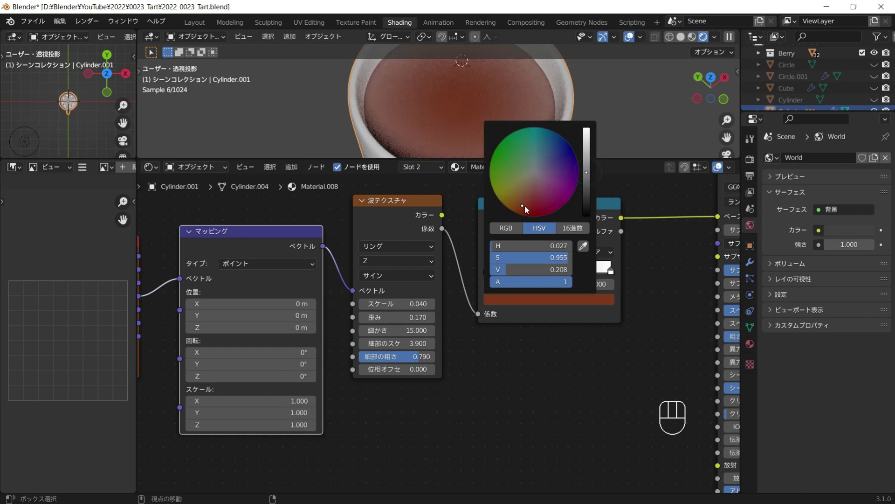
left_click_drag(588, 116, 508, 267)
left_click_drag(507, 267, 502, 264)
key("ctrl+z")
left_click_drag(603, 250, 592, 300)
left_click_drag(498, 273, 525, 251)
key("ctrl+z")
key("ctrl+z")
left_click(575, 132)
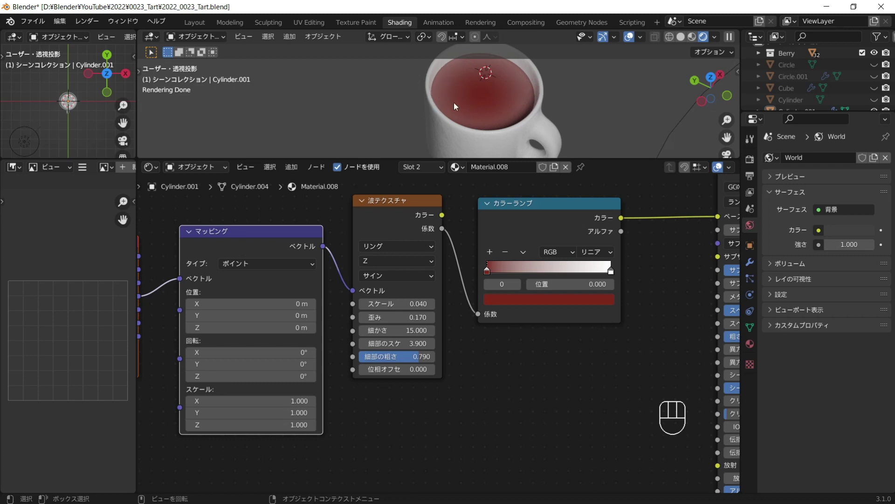
left_click_drag(600, 255, 588, 284)
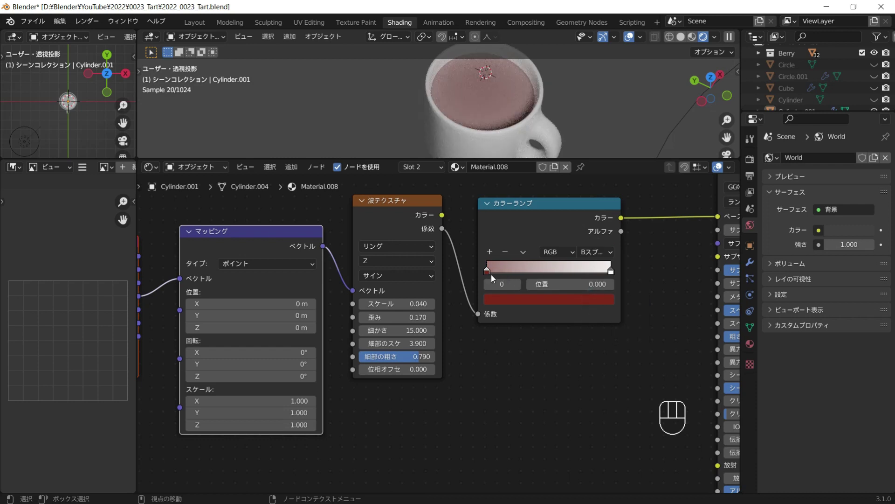
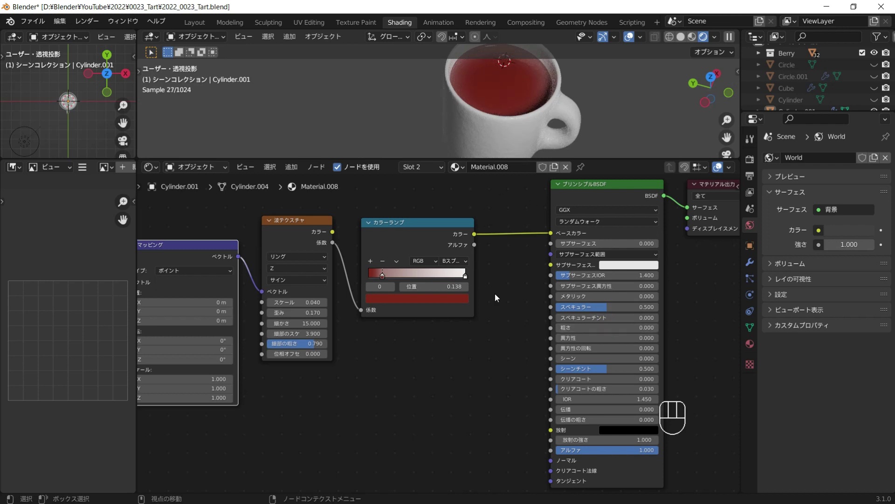
Step: Add a Bump node and a Noise Texture node below the ramp for the liquid material
middle_click(541, 295)
key("shift+a")
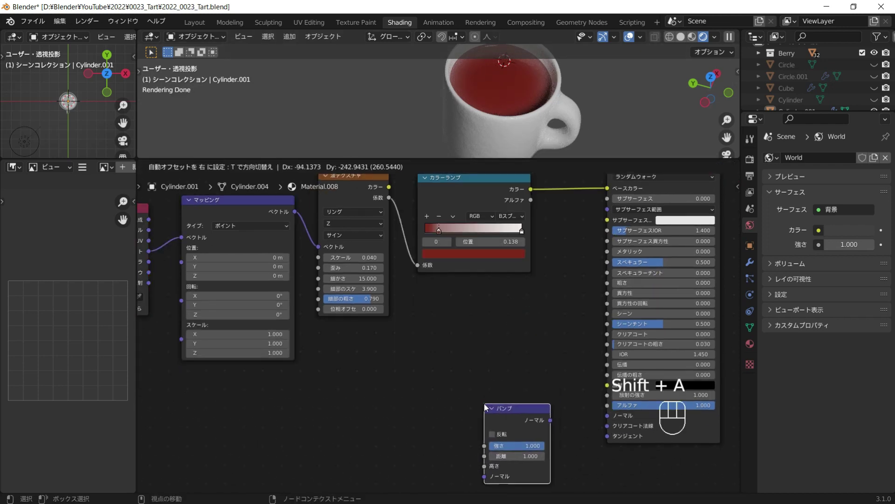
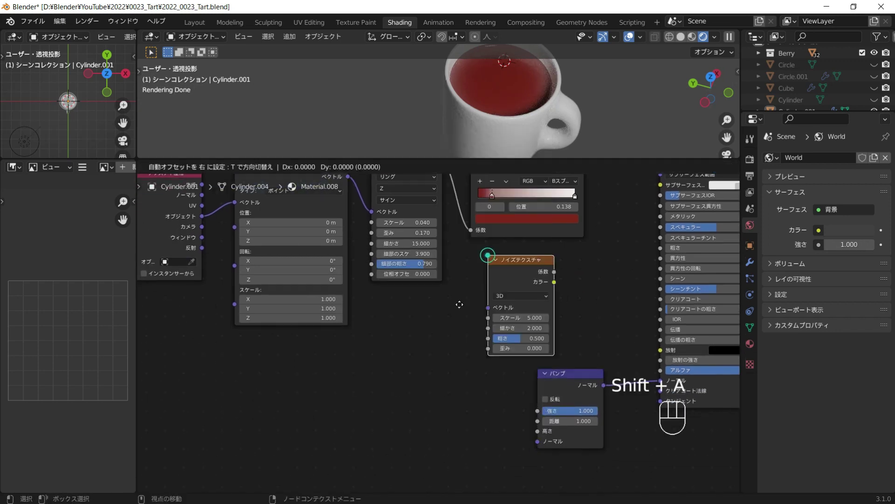
left_click_drag(482, 387, 541, 430)
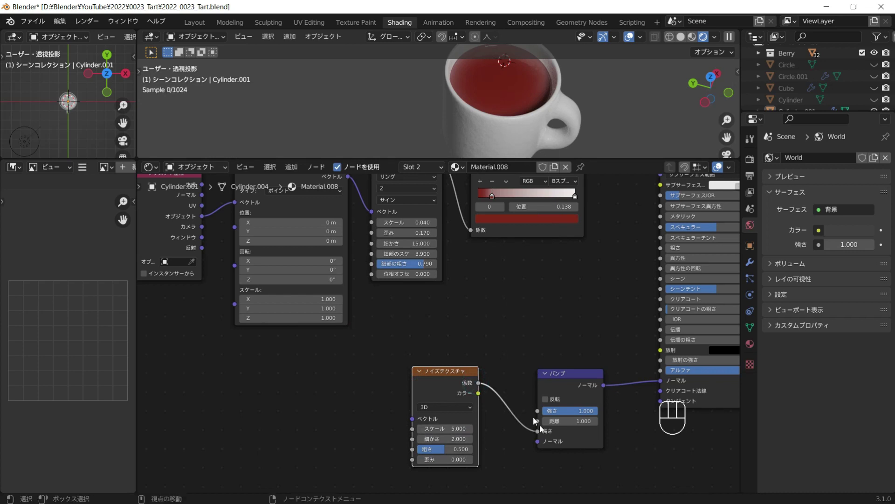
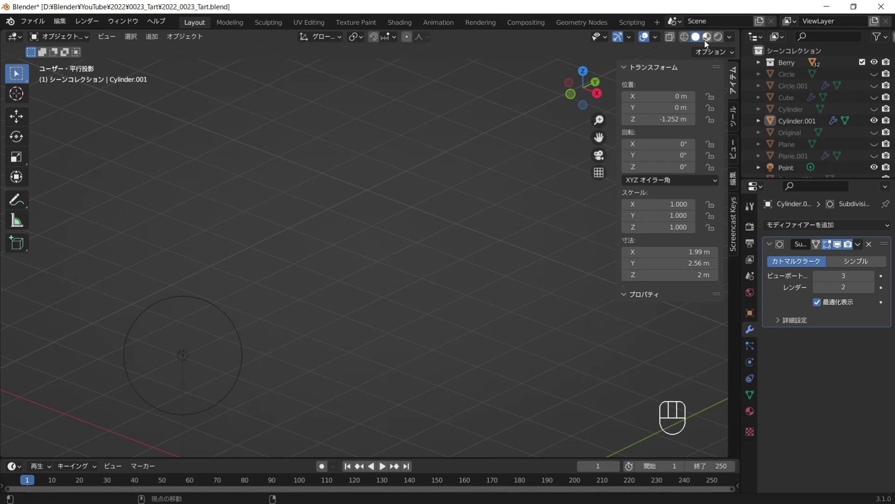
Step: Scale the mug vertically by about 1.243 in Edit Mode and return to Object Mode
left_click_drag(460, 235, 458, 255)
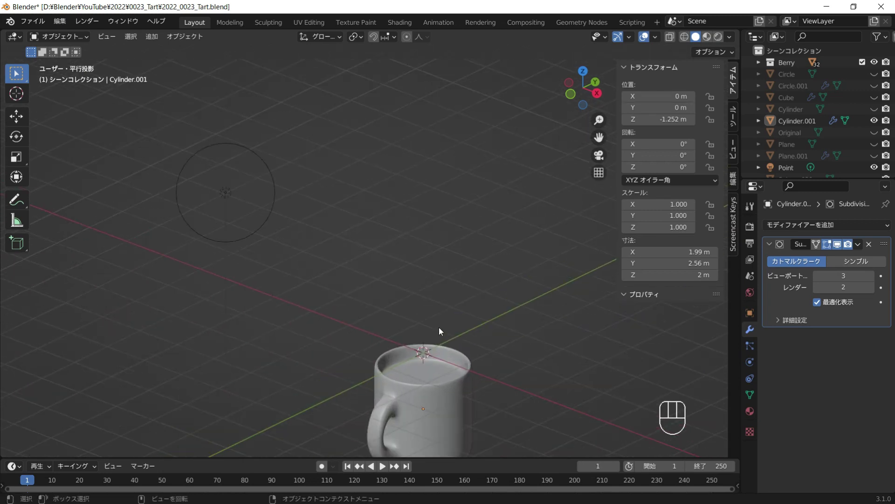
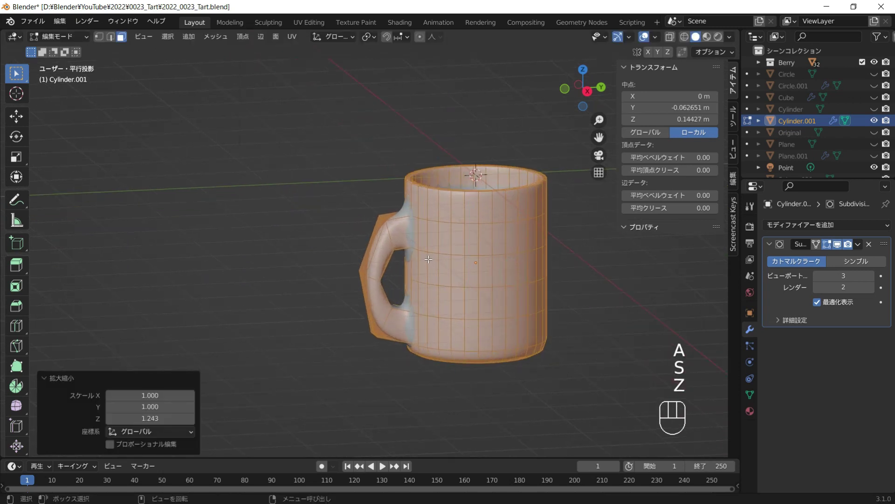
key("g")
key("y")
key("Tab")
Step: Unhide the tart, plate and planks and orbit to see them above the stretched mug
left_click_drag(389, 225, 441, 241)
middle_click(369, 230)
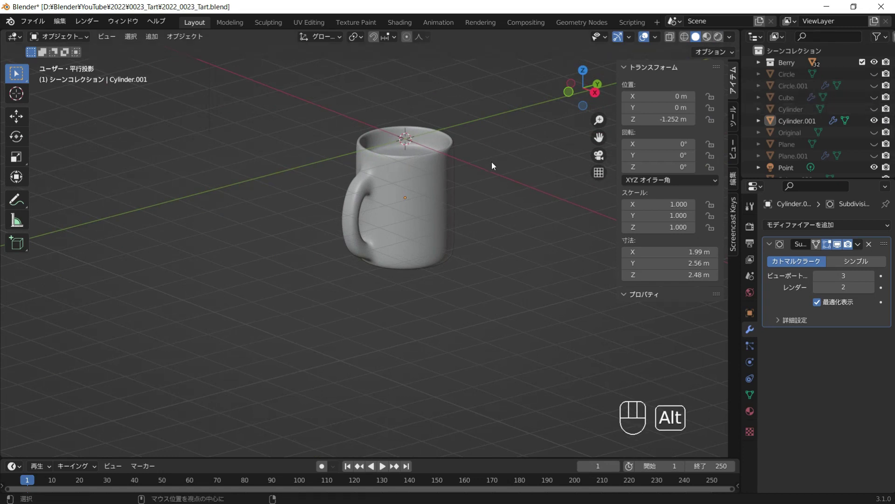
key("alt+h")
left_click_drag(443, 189, 593, 172)
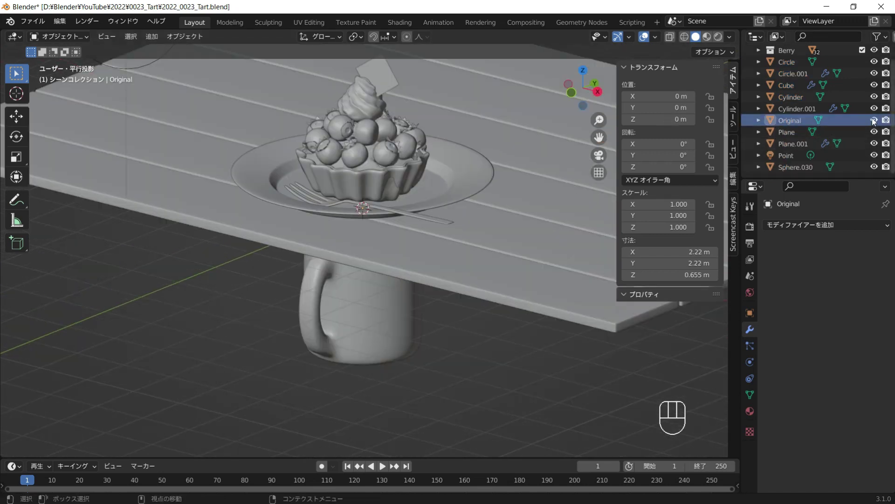
Step: Hide the Original object in the Outliner and select the fork in the rendered preview
left_click(877, 120)
left_click(889, 121)
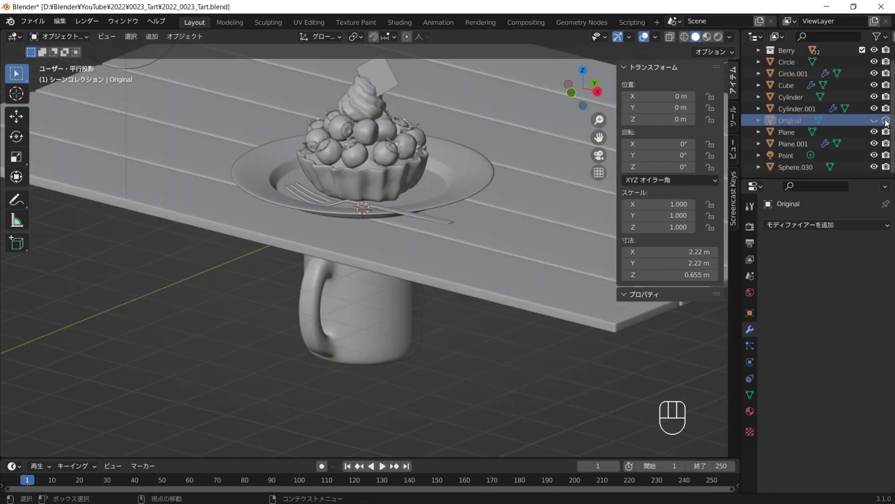
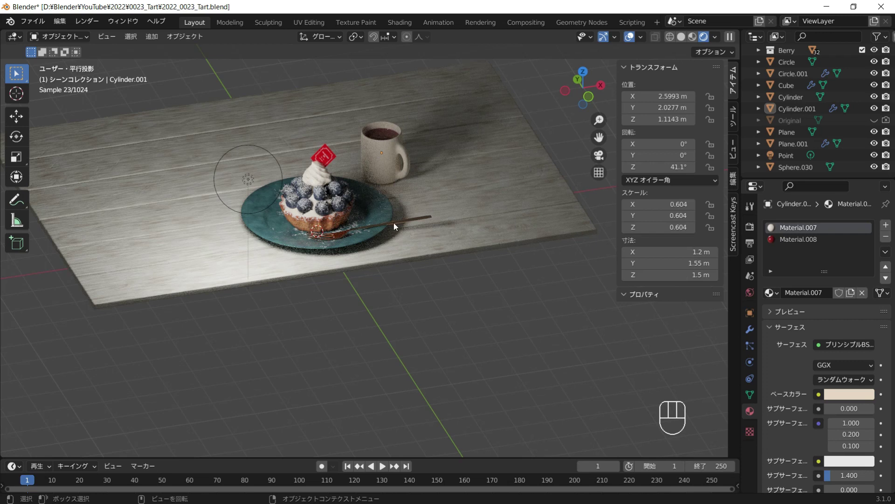
middle_click(393, 227)
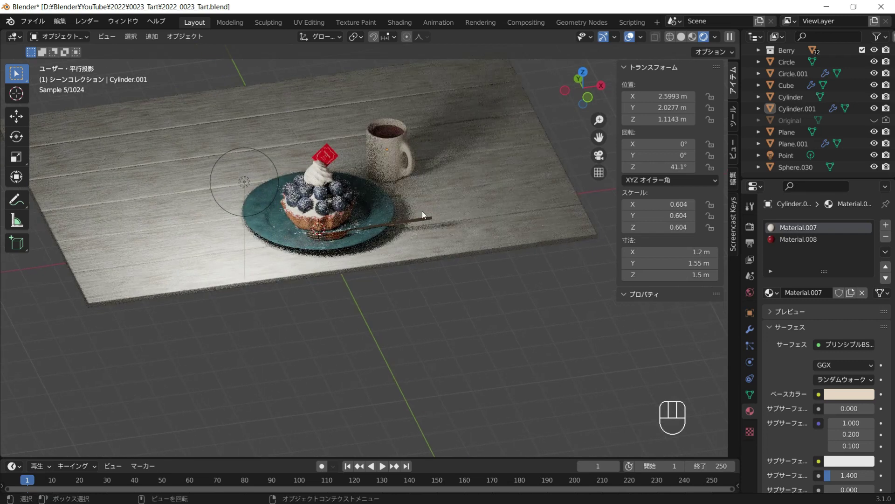
left_click(396, 226)
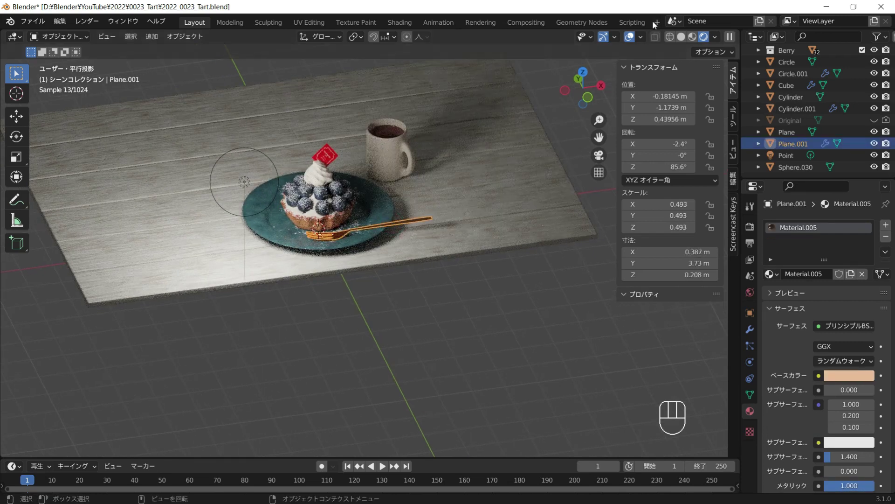
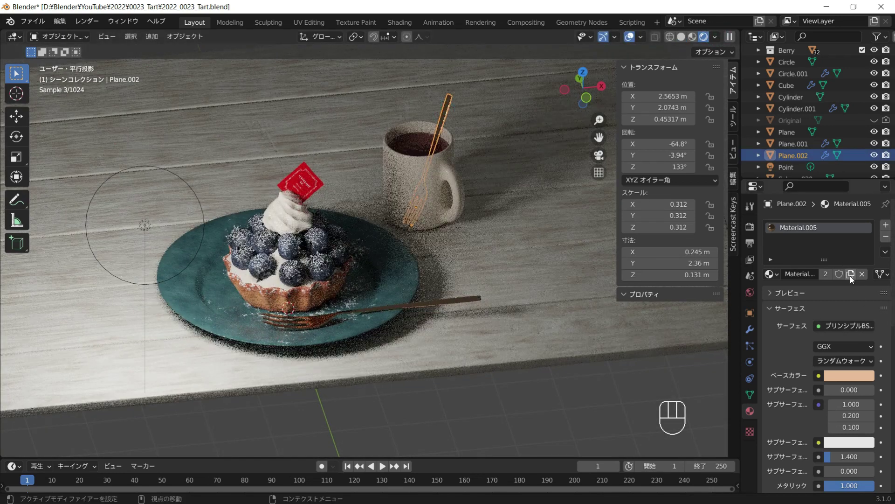
Step: Copy Plane.002's material into its own Material.009 with a white base colour, then view in Solid shading
left_click(855, 279)
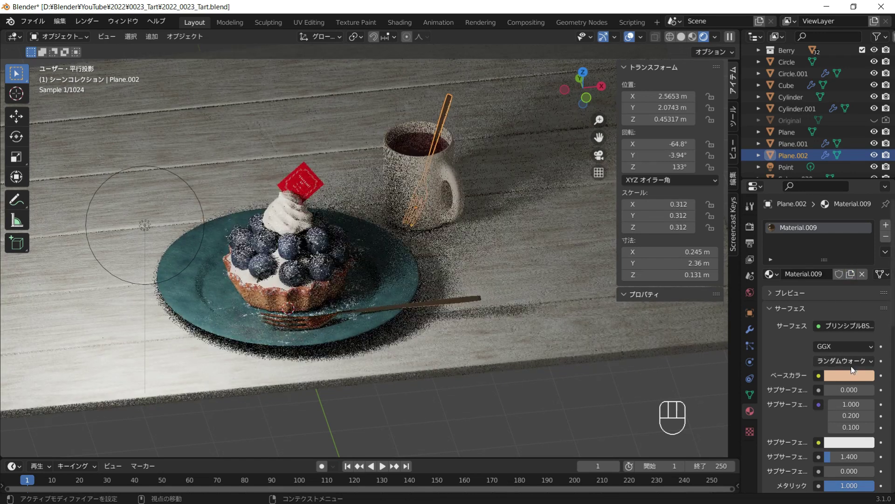
left_click_drag(847, 375, 851, 275)
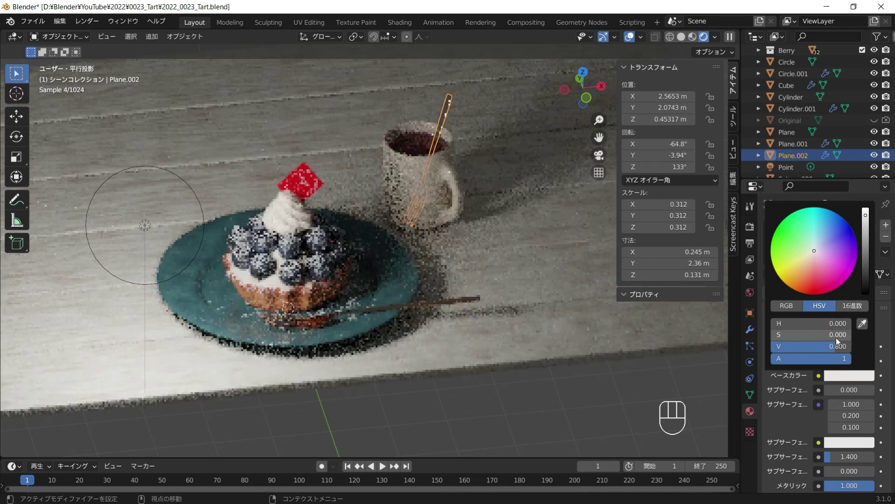
left_click(571, 382)
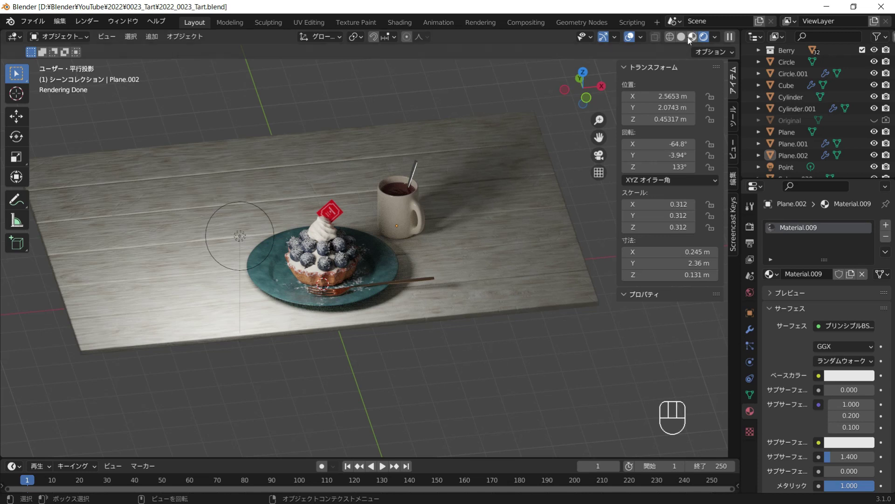
left_click(458, 150)
Step: Add a cylinder and narrow its base with S Shift+Z to taper it into a glass
middle_click(392, 214)
key("shift+a")
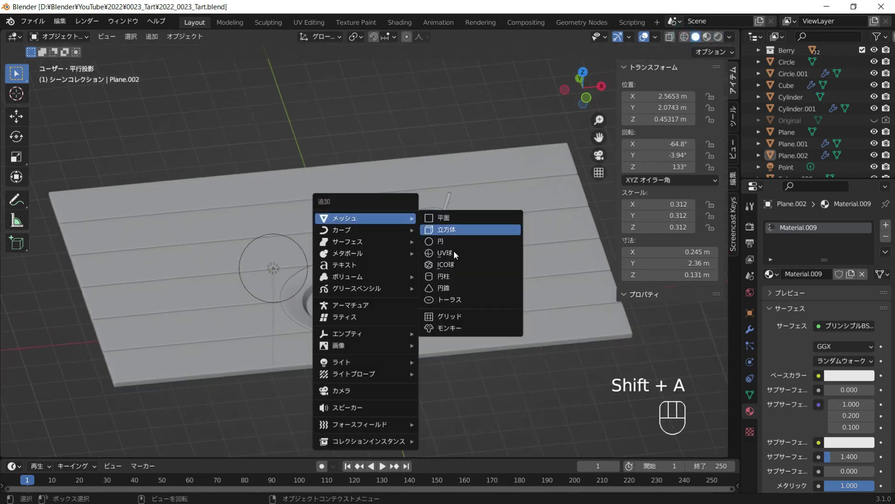
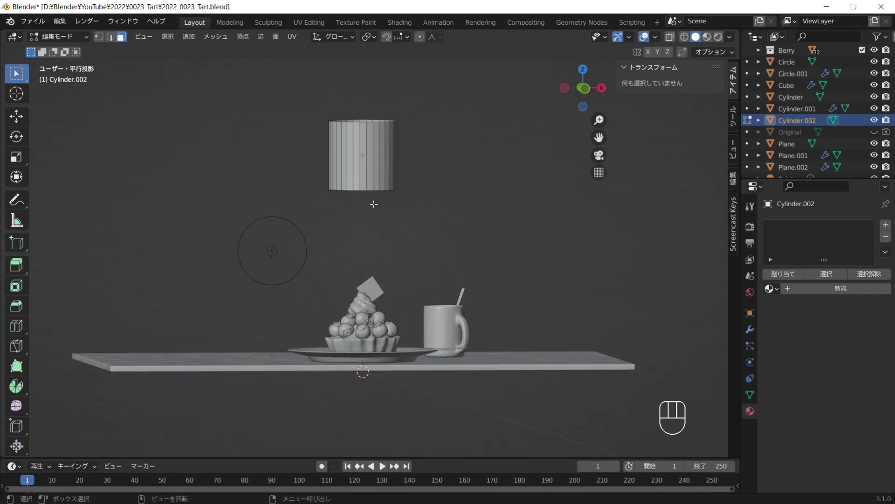
key("a")
key("s")
key("shift+z")
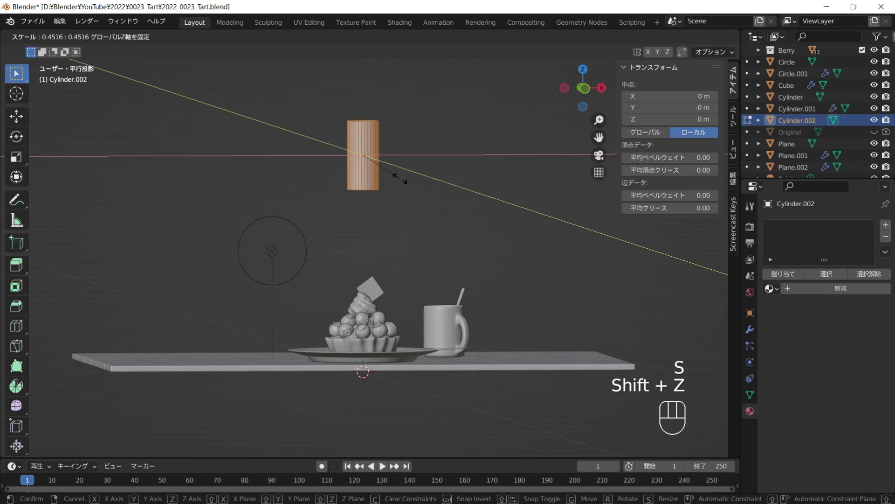
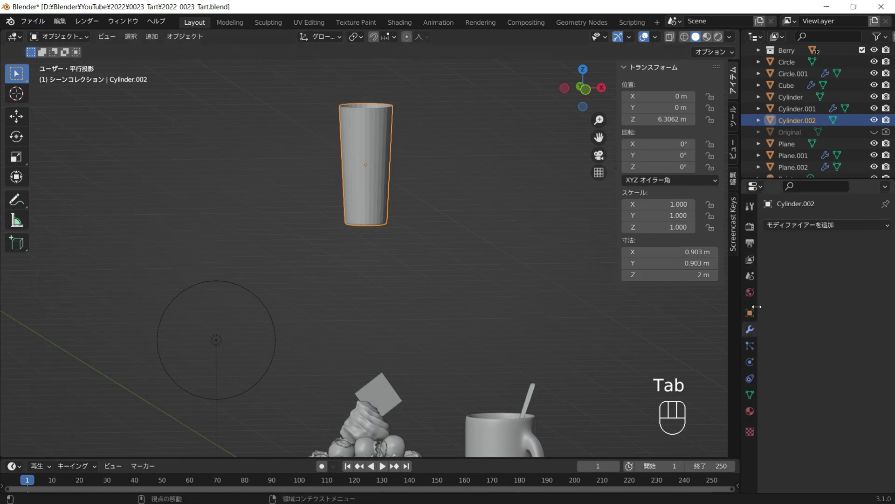
Step: Give the glass Solidify wall thickness, a Bevel, level-2 subdivision and smooth shading
left_click(549, 329)
left_click_drag(402, 158, 417, 202)
middle_click(474, 243)
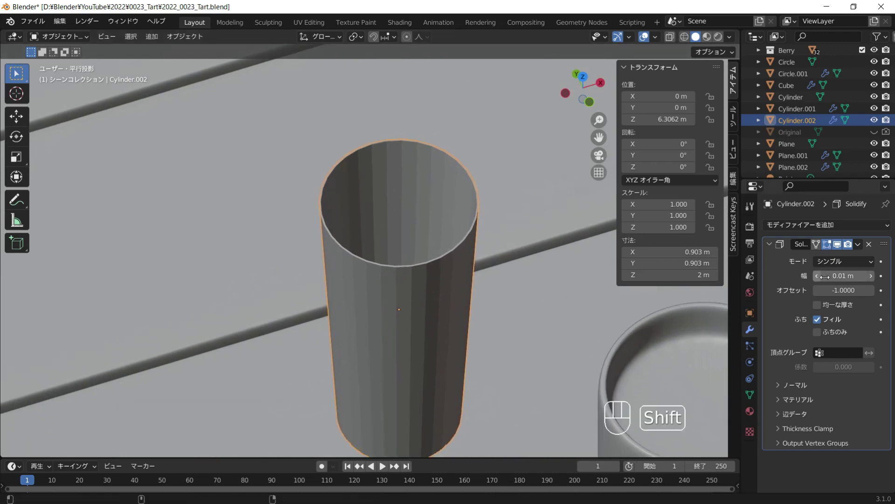
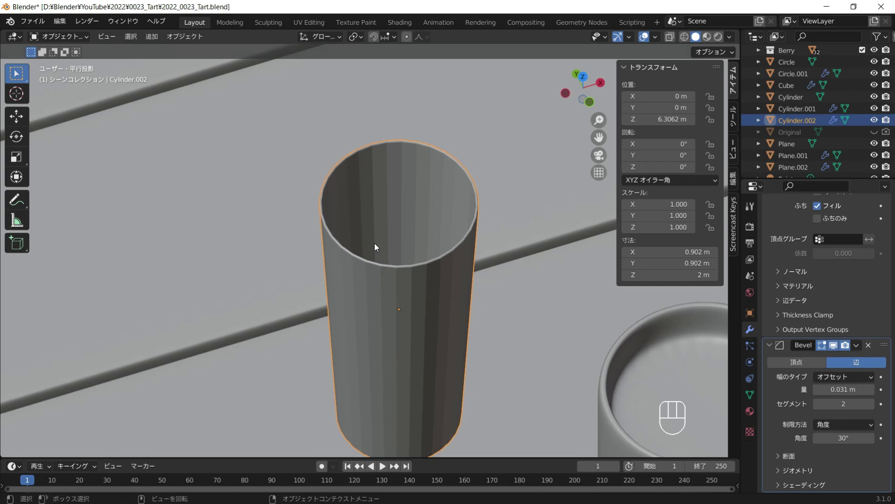
key("ctrl+2")
left_click_drag(396, 271, 243, 191)
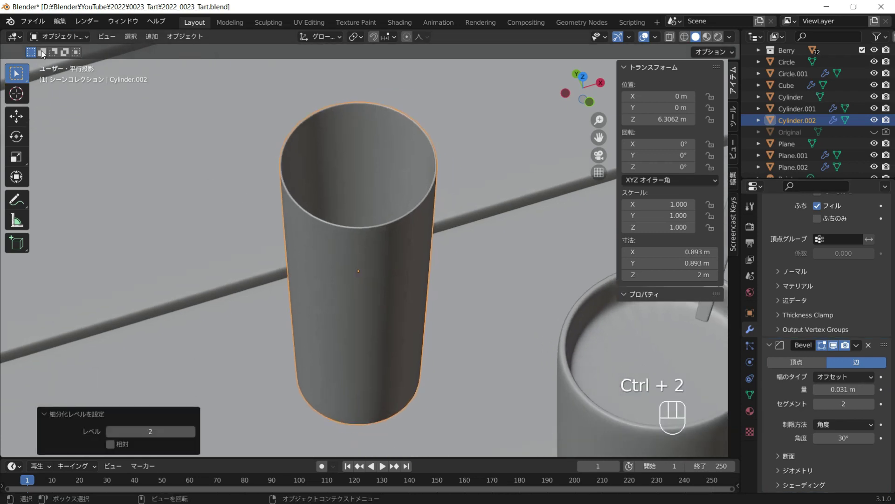
right_click(331, 194)
left_click_drag(376, 252, 361, 218)
middle_click(358, 220)
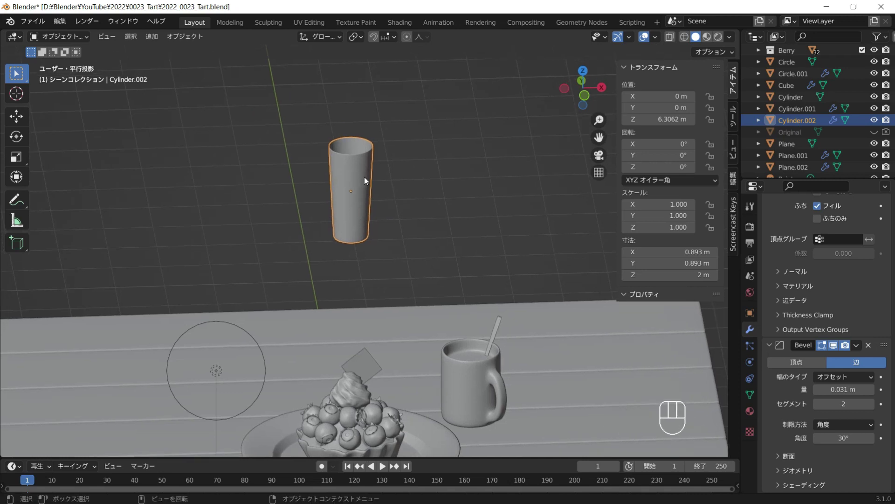
Step: Duplicate the glass in place as Cylinder.003
key("shift+d")
right_click(409, 184)
left_click_drag(380, 179, 386, 200)
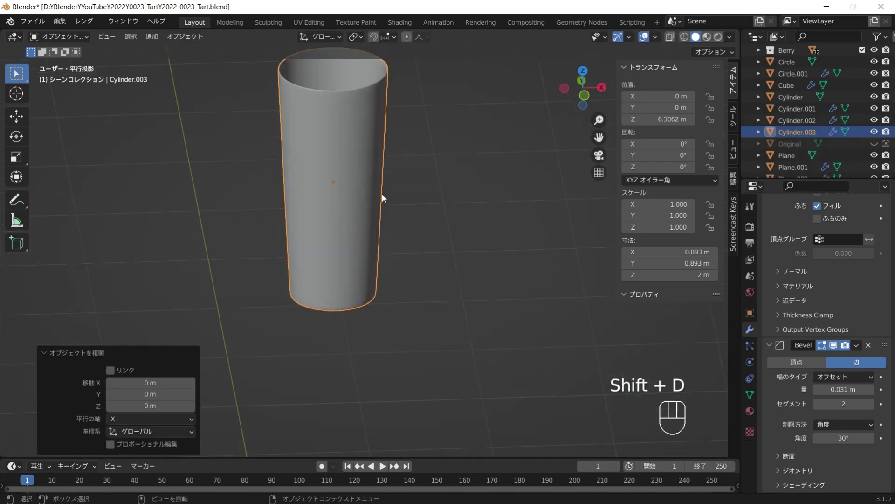
Step: Scale the duplicate Cylinder.003 down to about 0.987 and enter Edit Mode to shape the drink
key("s")
left_click(451, 267)
key("Tab")
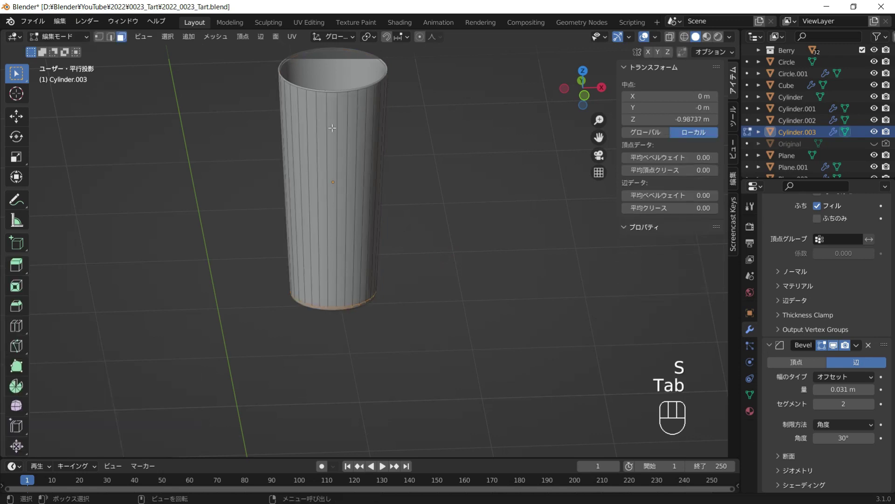
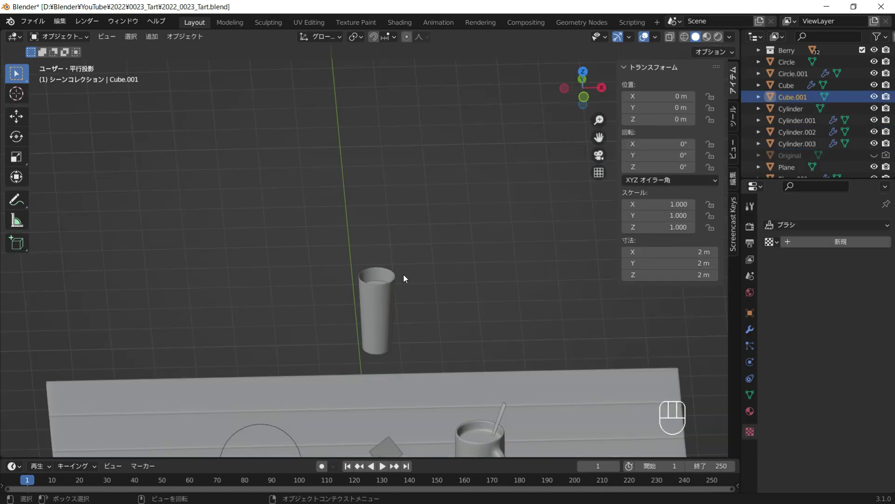
Step: Add a new cube, Cube.002, and subdivide its mesh with 10 cuts
left_click_drag(403, 264, 398, 241)
key("shift+a")
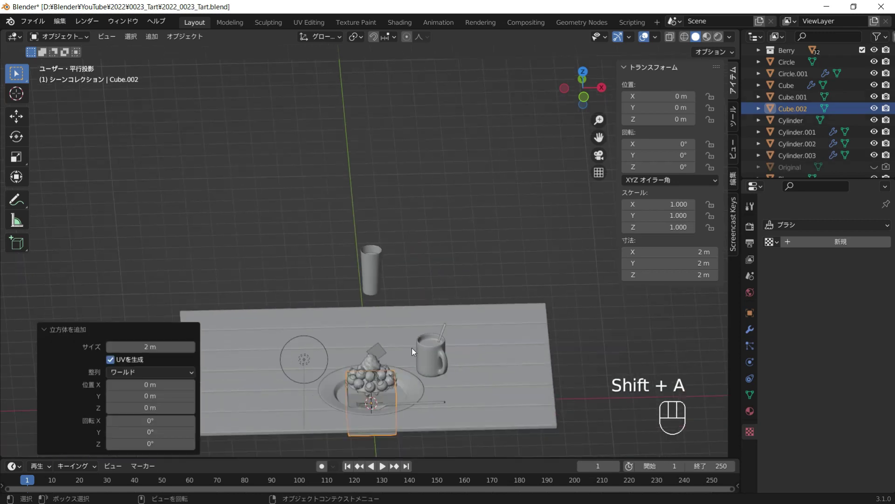
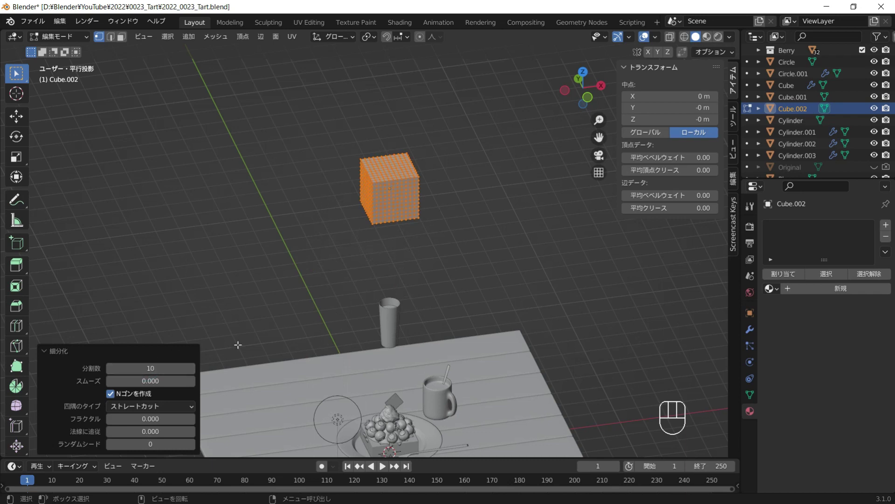
key("Tab")
Step: Add a Displace modifier with a new Clouds texture at strength 0.6 and midlevel 0
left_click(750, 332)
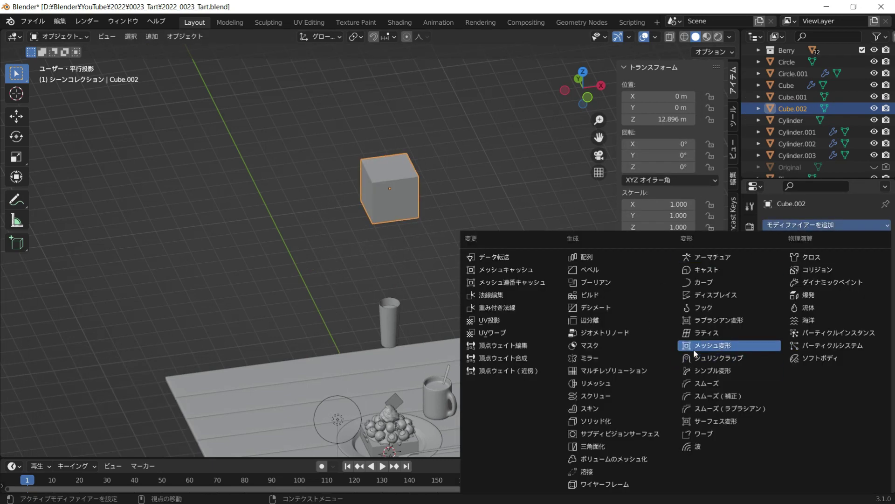
left_click(702, 297)
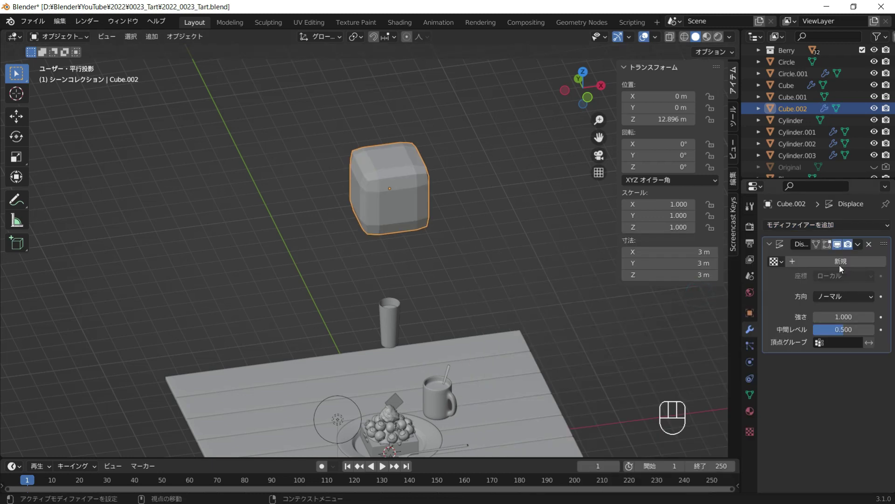
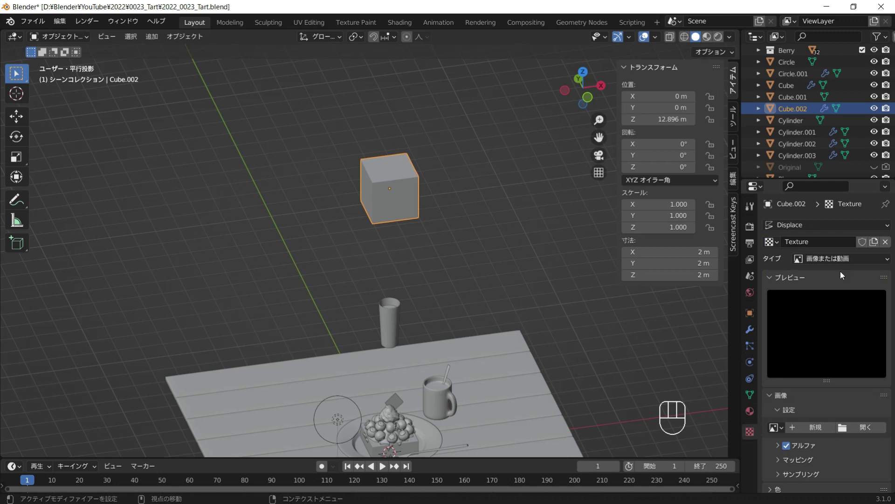
left_click_drag(837, 262, 832, 302)
left_click_drag(817, 359, 815, 340)
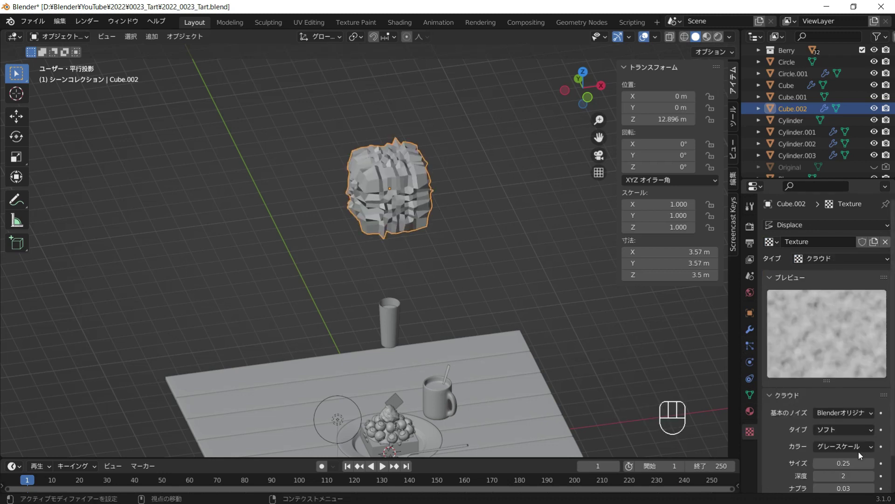
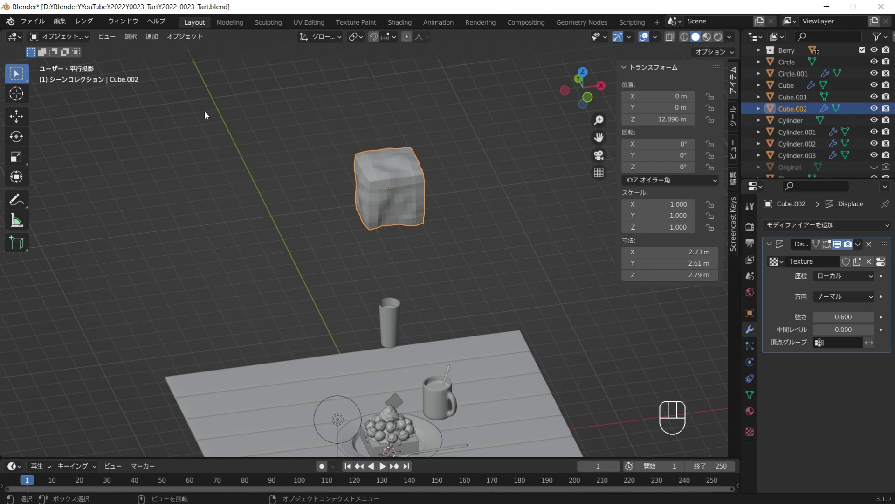
Step: Smooth the lumpy cube with Shade Smooth and level-2 subdivision
right_click(400, 176)
middle_click(403, 205)
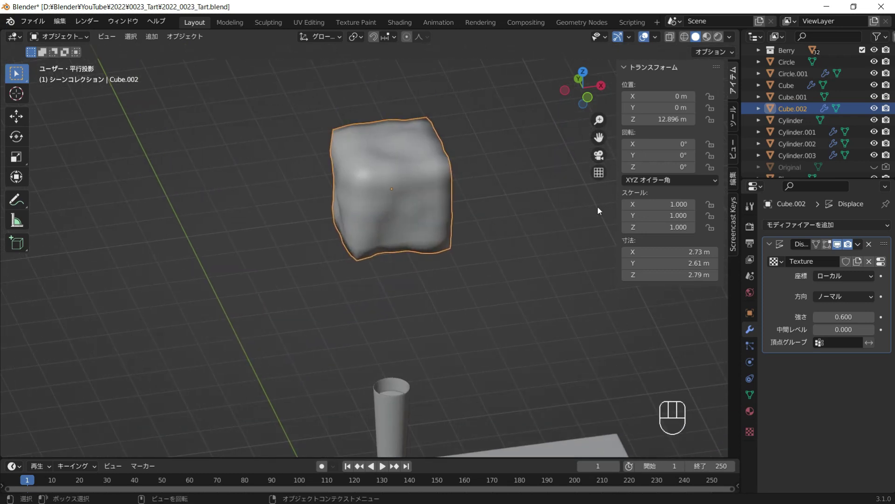
key("ctrl+2")
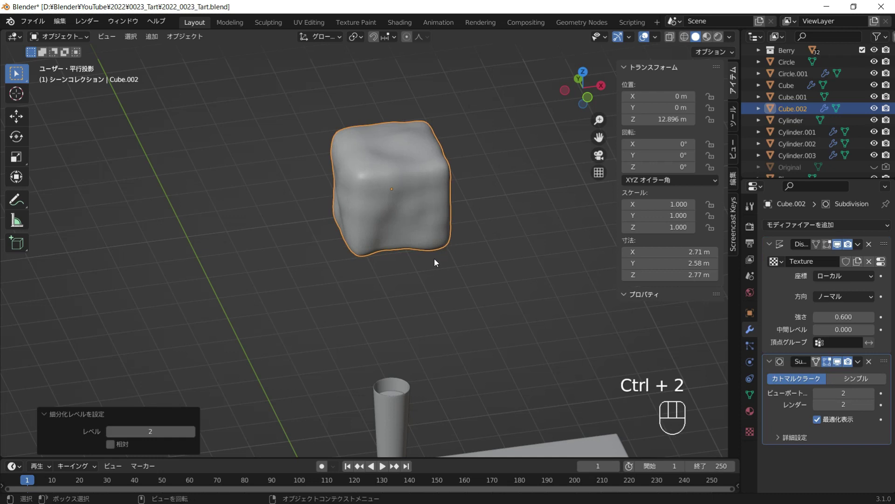
left_click(459, 268)
left_click(444, 267)
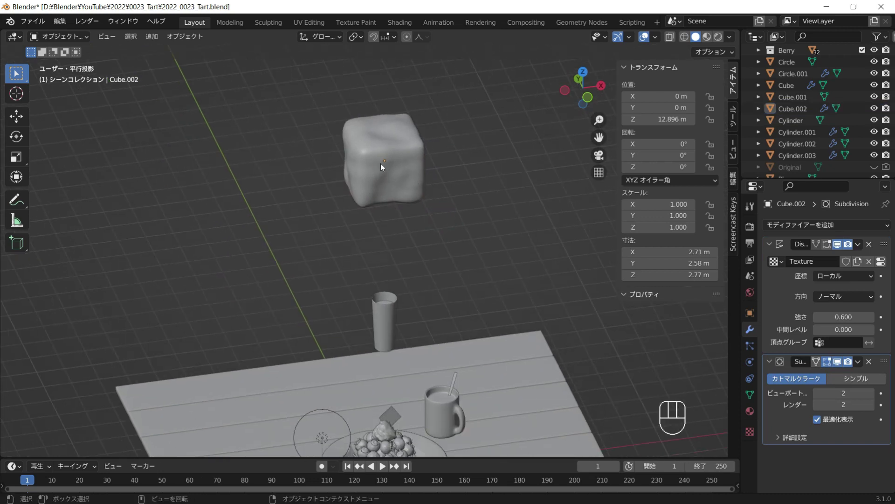
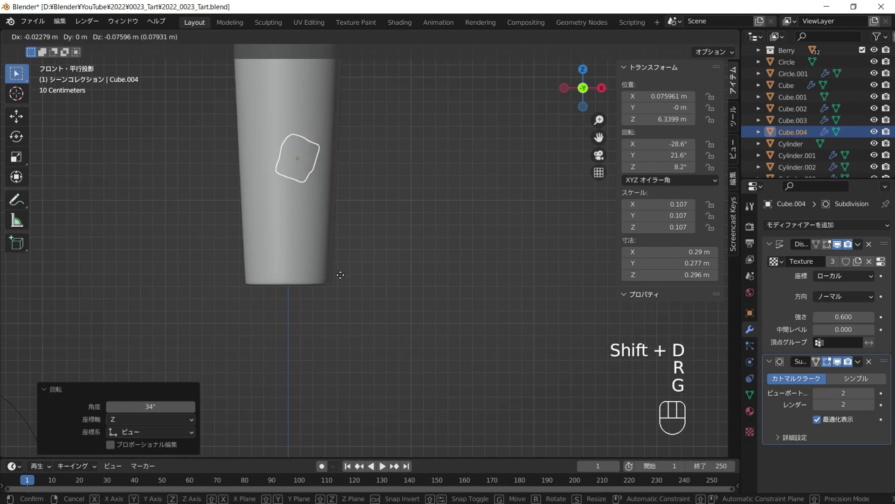
Step: Settle the shrunk, rotated ice-cube copies Cube.003 and Cube.004 inside the glass
left_click(346, 277)
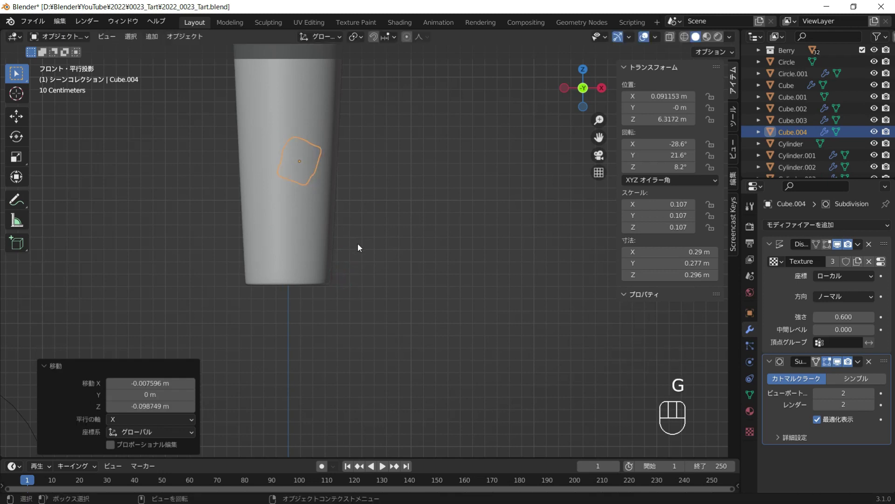
left_click_drag(395, 220, 380, 224)
left_click_drag(339, 234, 369, 274)
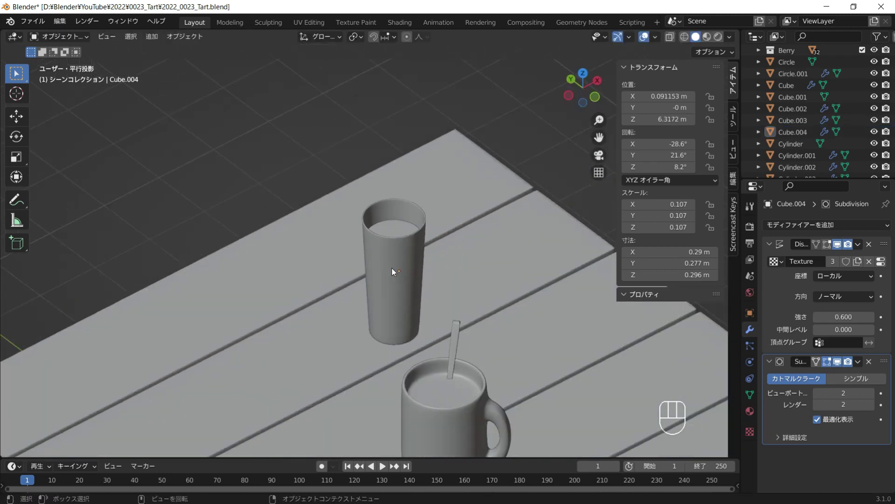
middle_click(381, 272)
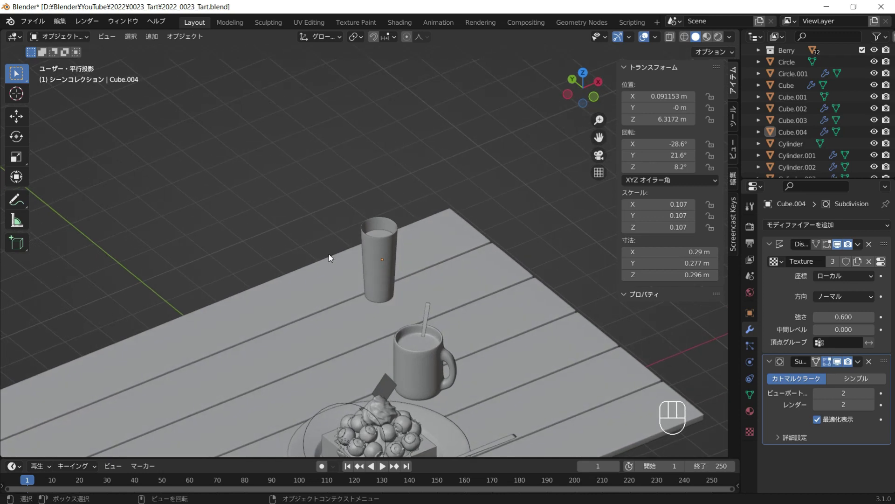
key("shift+a")
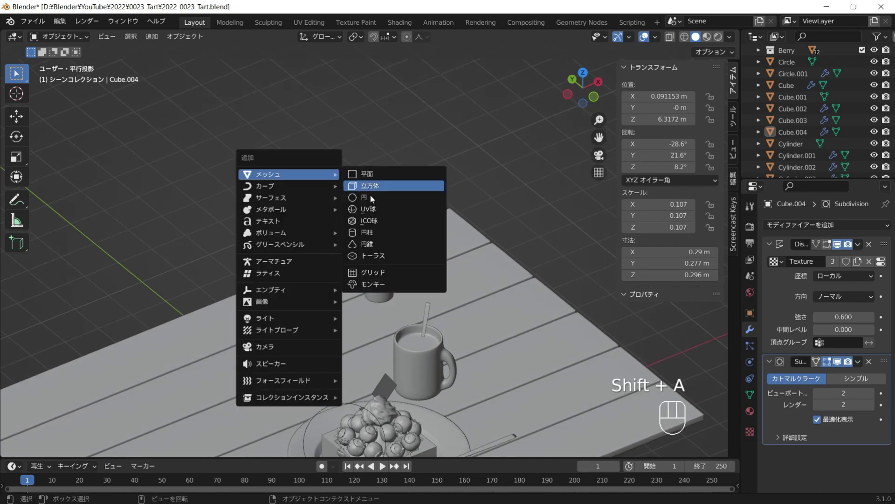
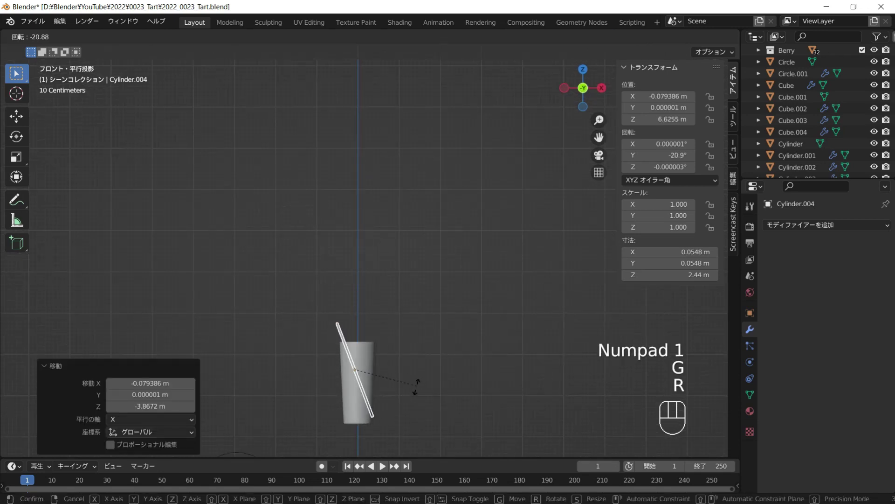
Step: Place the straw Cylinder.004 leaning about 10° inside the glass and leave local view
left_click(413, 398)
key("g")
key("y")
key("x")
Step: Orbit the view to see the glass and straw within the table scene
left_click_drag(460, 278, 422, 272)
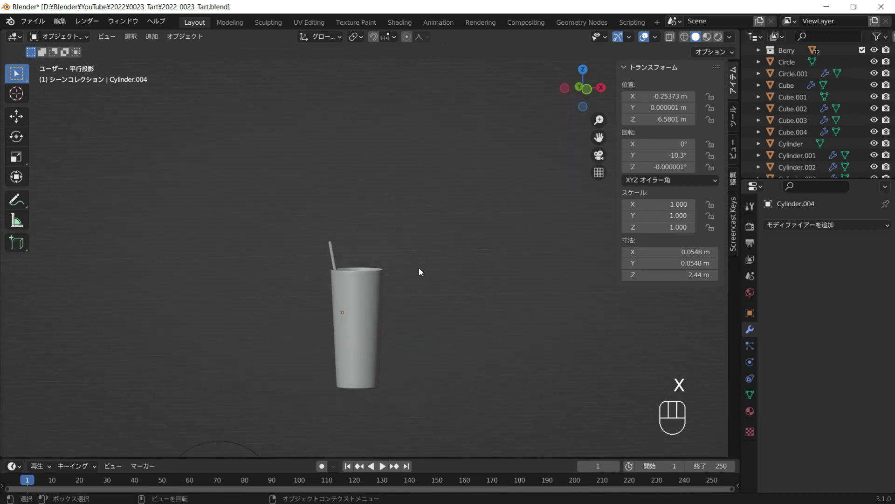
middle_click(438, 301)
left_click_drag(382, 297, 388, 317)
left_click_drag(409, 309, 435, 303)
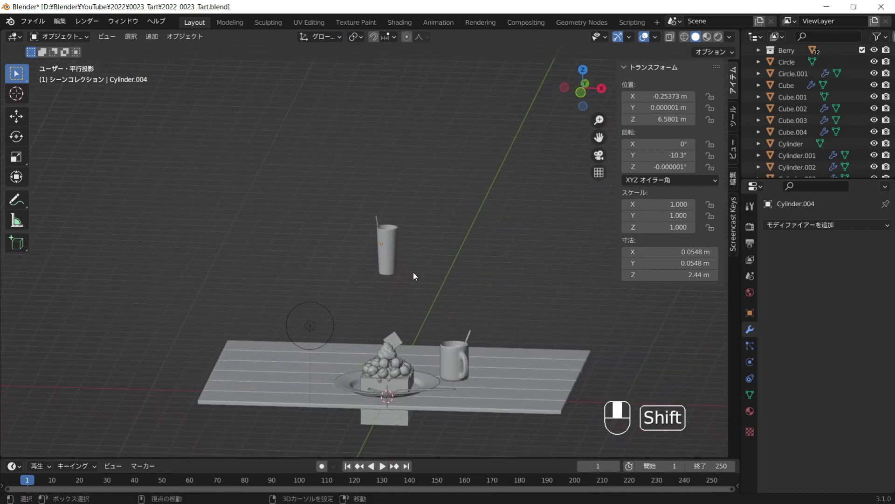
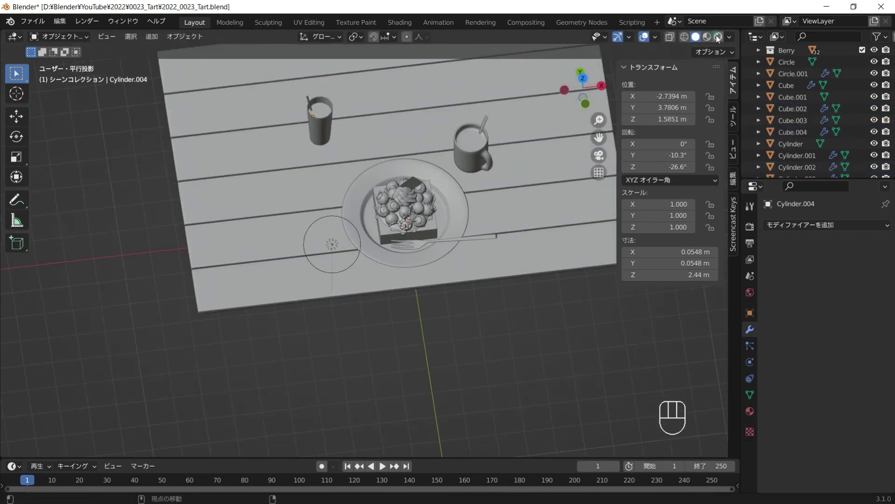
Step: Isolate the glass on its own and preview it in Rendered shading with raised light-path bounces
key("Delete")
left_click_drag(425, 204, 533, 357)
key("h")
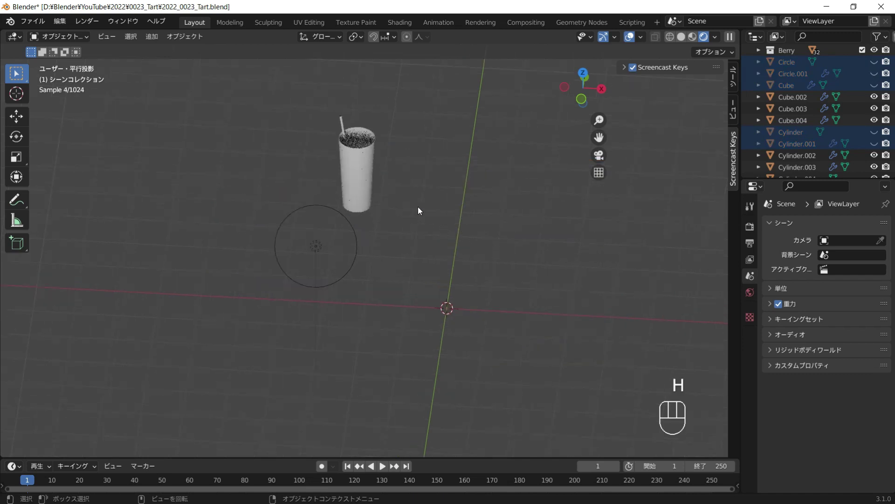
middle_click(428, 222)
left_click(378, 167)
middle_click(428, 236)
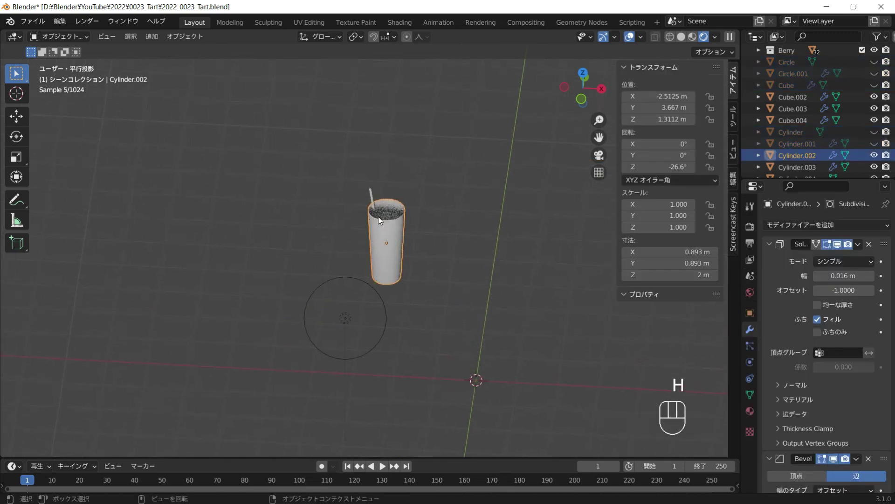
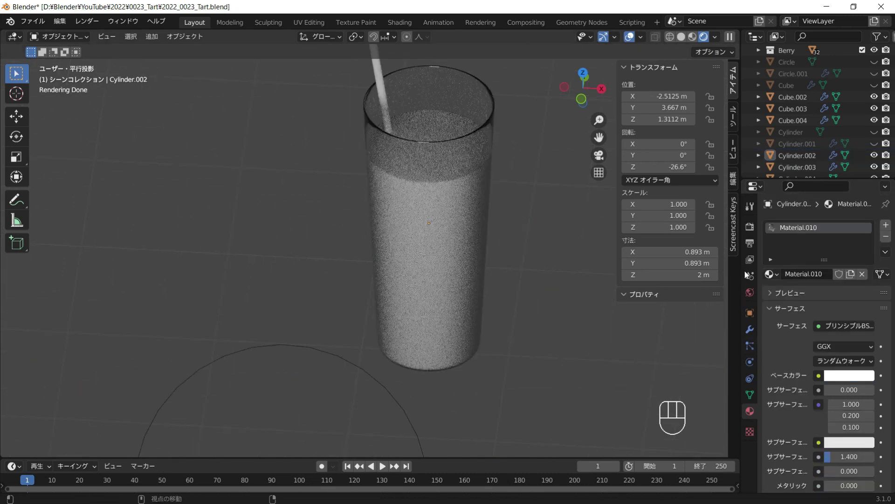
left_click(752, 231)
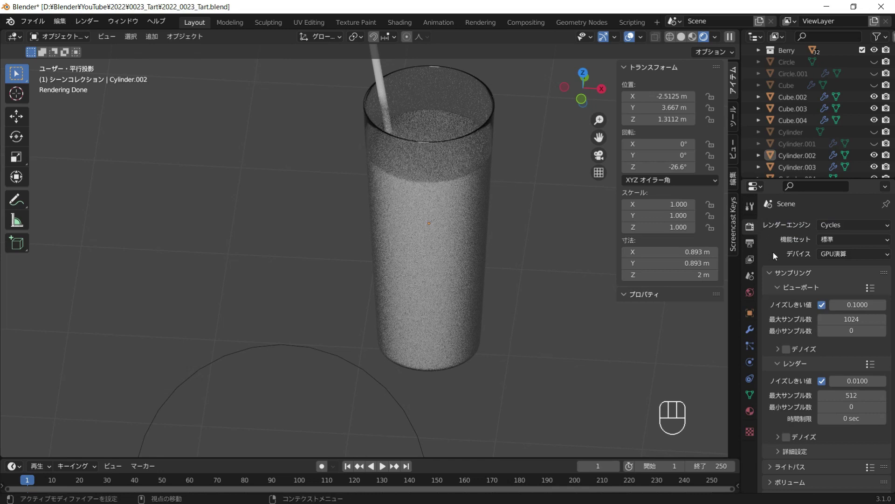
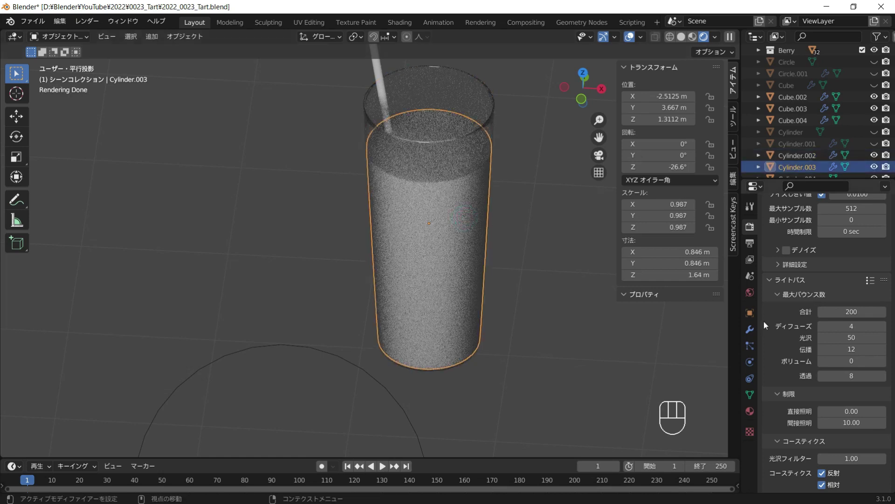
Step: Give the liquid cylinder inside the glass a dark red Base Color
left_click(748, 413)
left_click(835, 276)
left_click_drag(854, 379, 856, 346)
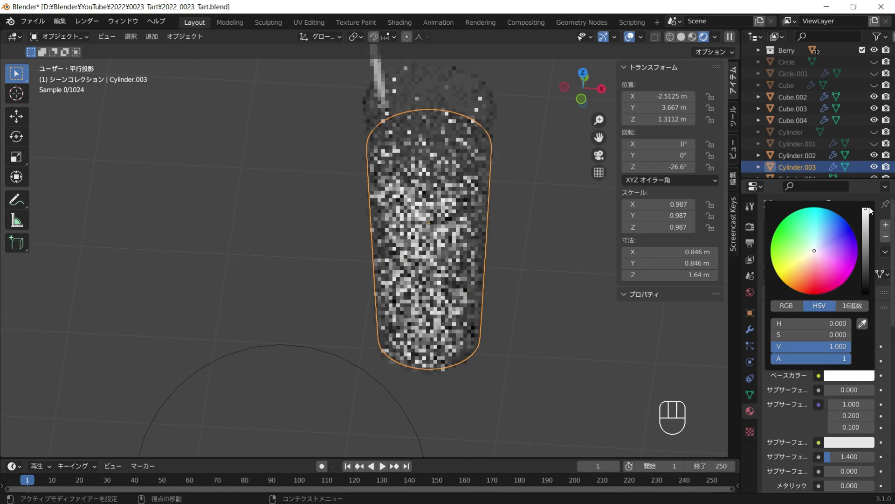
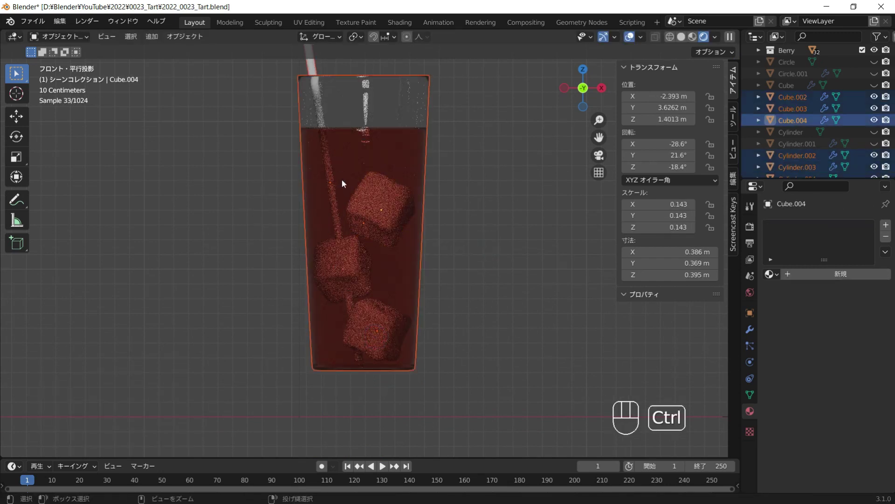
Step: Link one clear material with IOR 1.309 across the three ice cubes, then select the straw to recolour it
left_click_drag(279, 122, 345, 168)
left_click(854, 274)
key("ctrl+l")
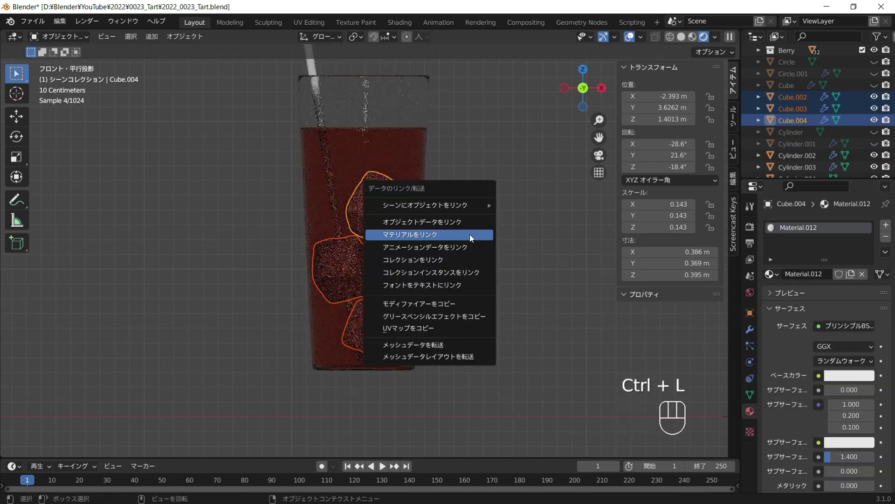
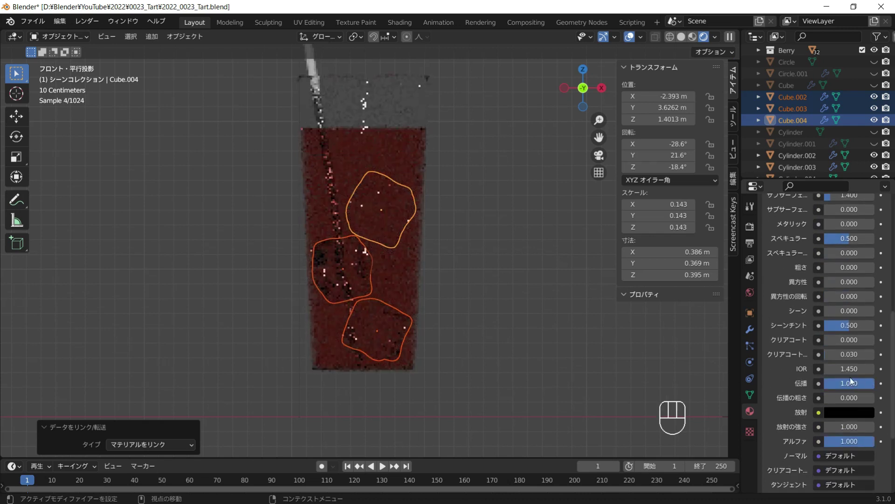
left_click(575, 336)
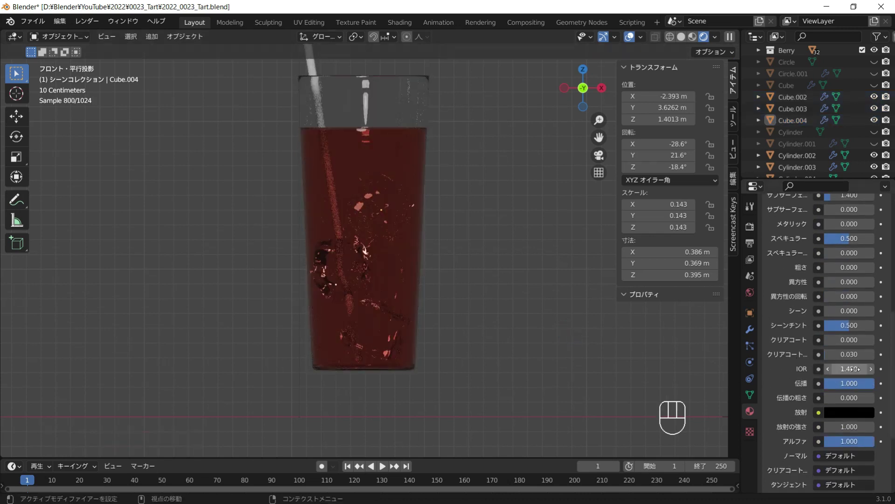
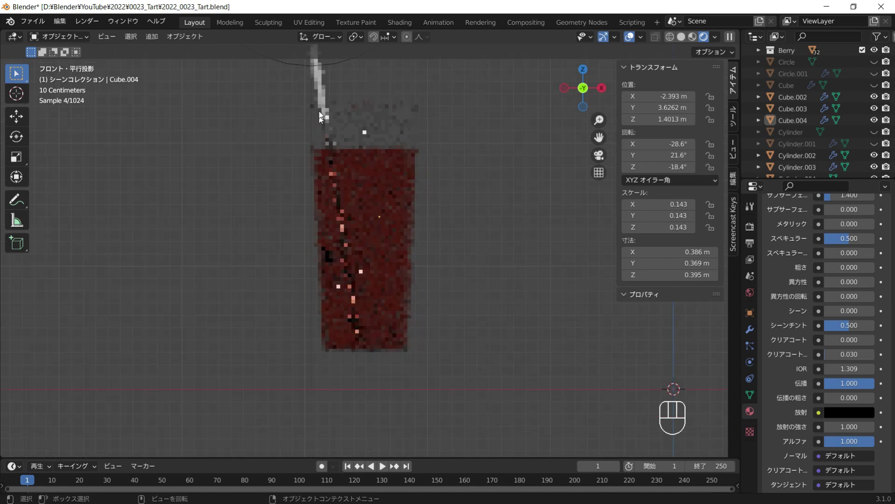
left_click(825, 276)
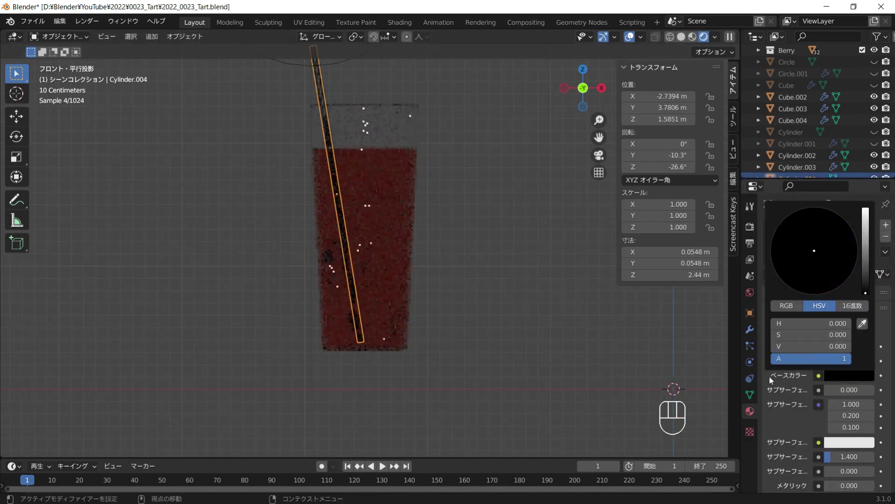
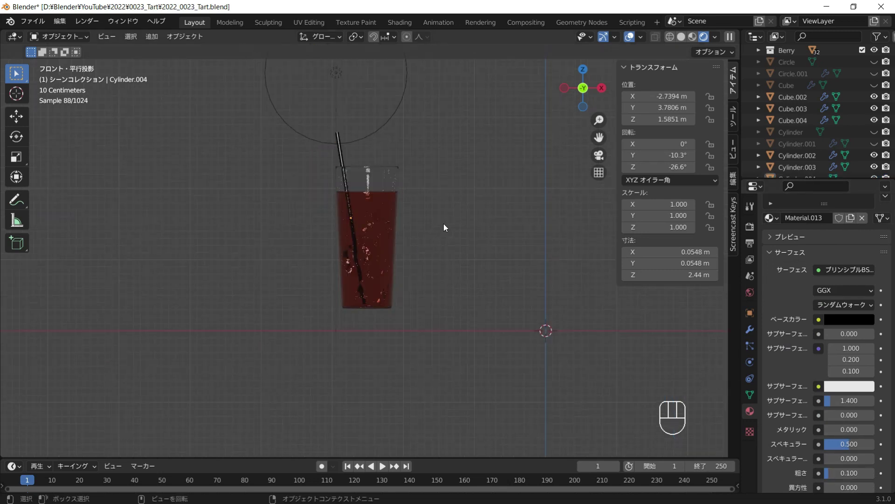
Step: Leave local view, select the tart, plate and fork together and duplicate them with Shift+D
key("alt+h")
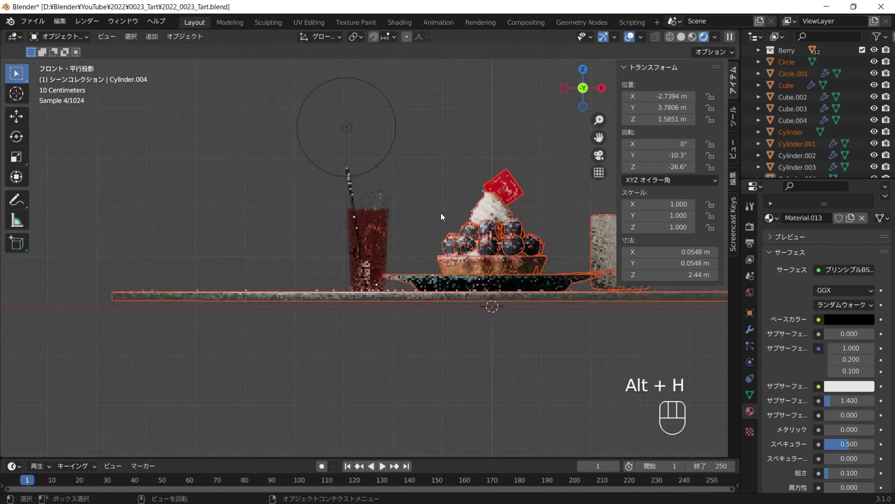
left_click(450, 134)
left_click_drag(457, 130, 475, 160)
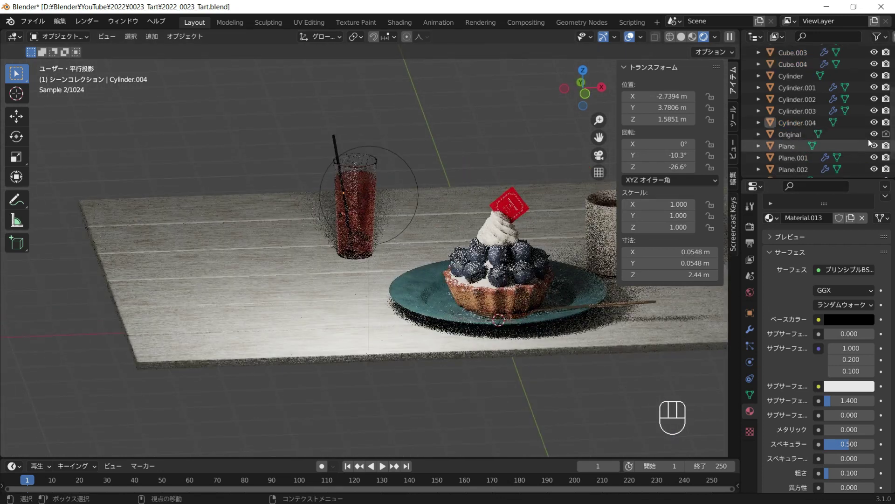
left_click(875, 139)
left_click(845, 134)
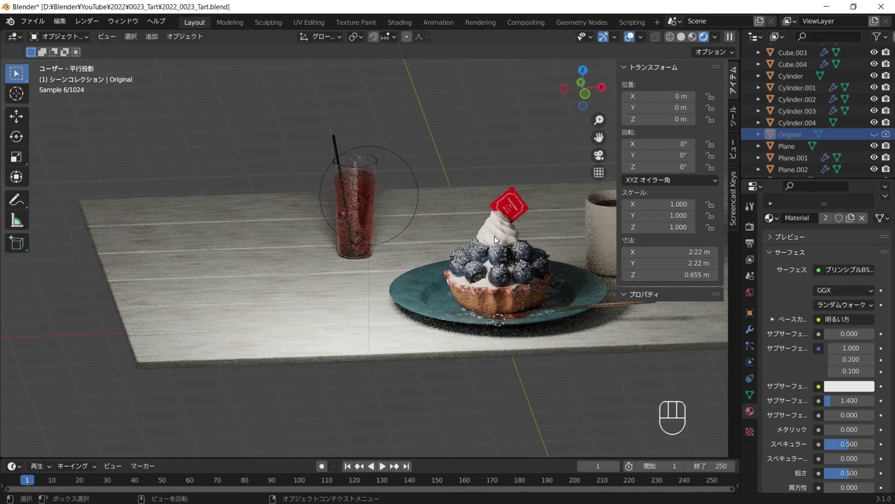
left_click_drag(440, 234, 502, 329)
left_click(583, 332)
left_click_drag(511, 310, 509, 328)
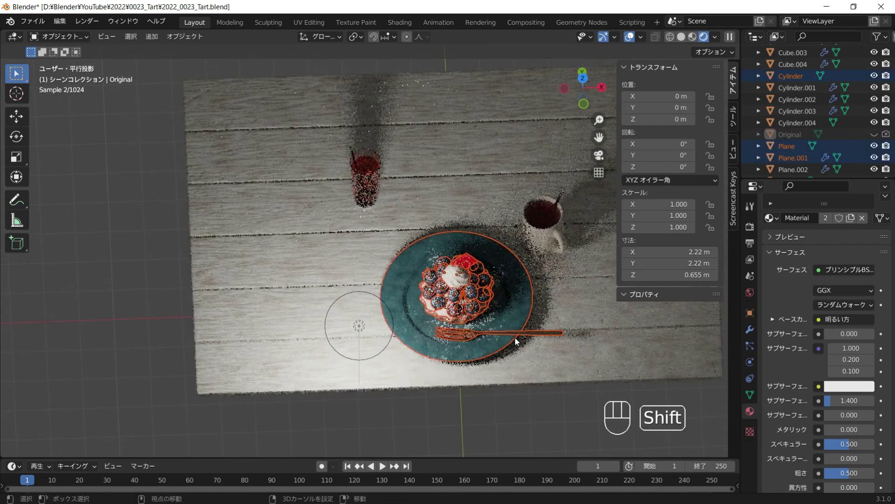
key("shift+d")
Step: Move the tart copy back along Y and rotate it about Z so it faces the other way
key("y")
key("r")
key("z")
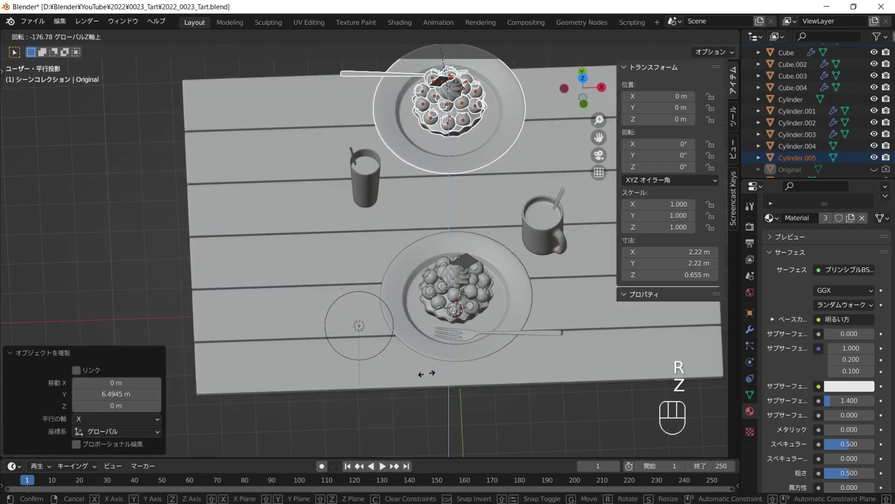
left_click(428, 378)
Step: Inspect the table with both tarts, save the blend file and return to front view in solid shading
left_click_drag(433, 304, 410, 265)
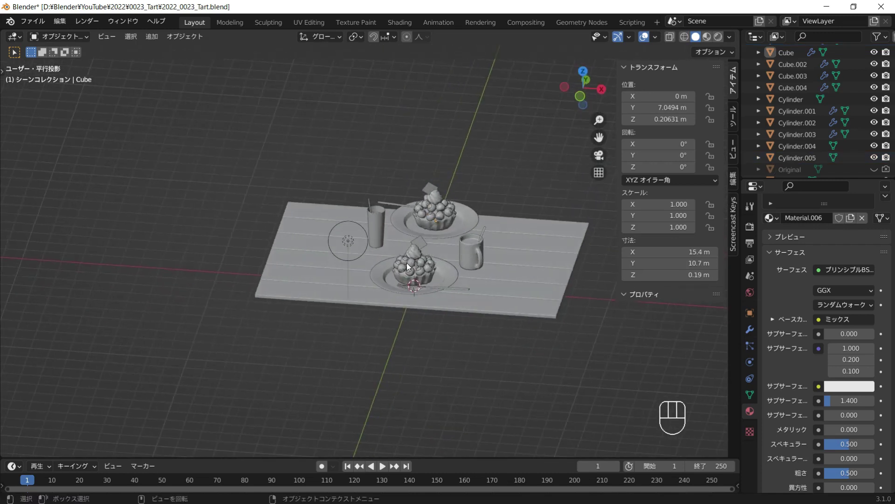
left_click_drag(458, 276, 449, 288)
left_click_drag(479, 284, 461, 283)
middle_click(477, 285)
left_click_drag(462, 288, 410, 291)
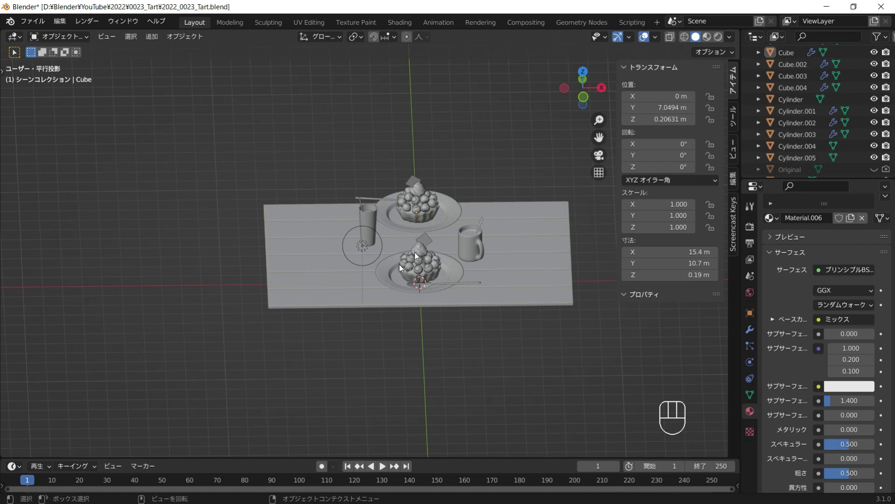
left_click_drag(438, 294, 416, 315)
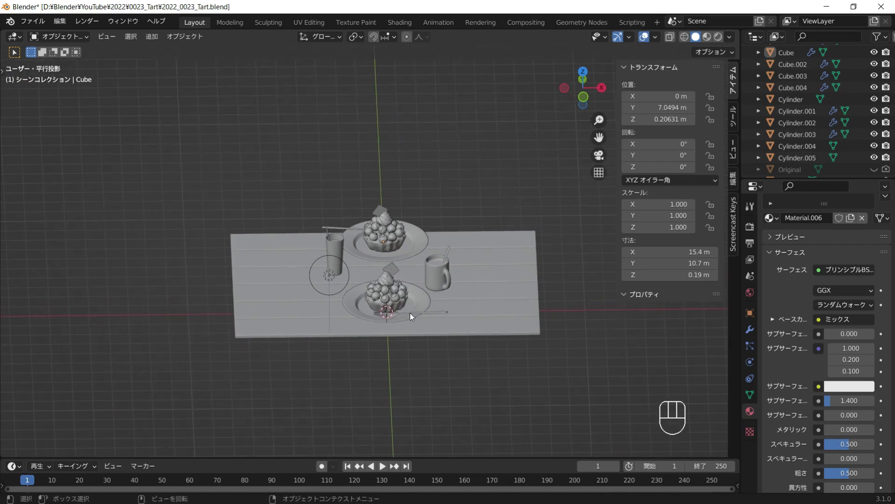
key("ctrl+s")
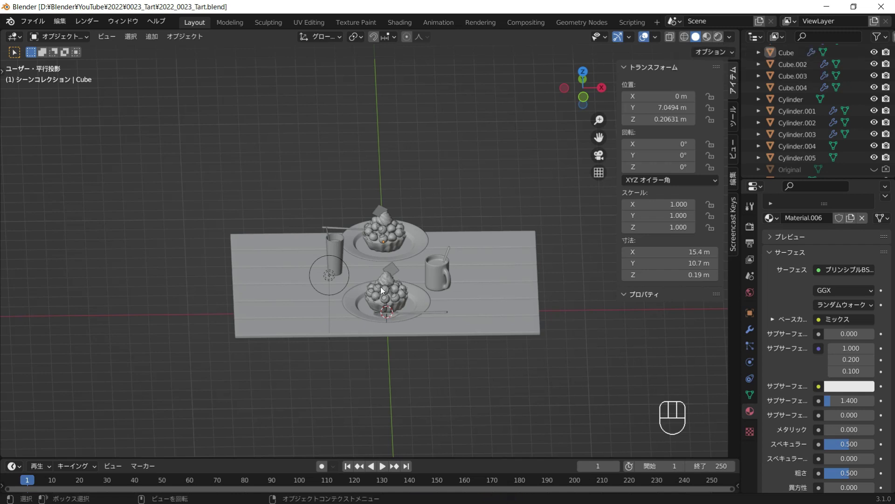
left_click_drag(549, 211, 556, 195)
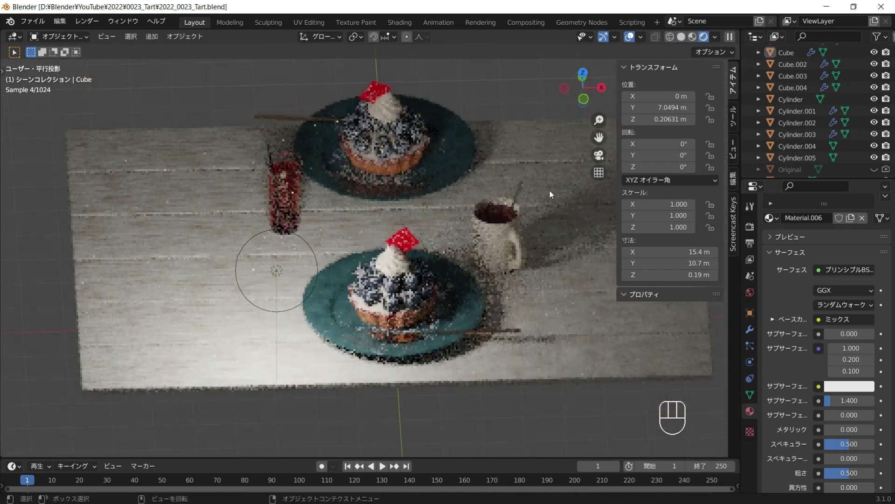
key("KP_1")
left_click(583, 95)
Step: Add a camera, lock it to the view and frame it on the front tart and mug, then unlock it
key("shift+a")
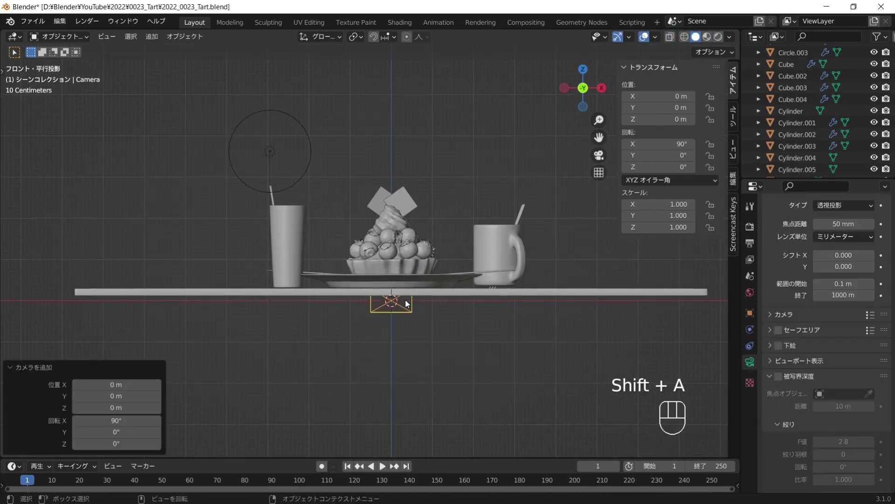
key("KP_0")
left_click(738, 156)
left_click(690, 215)
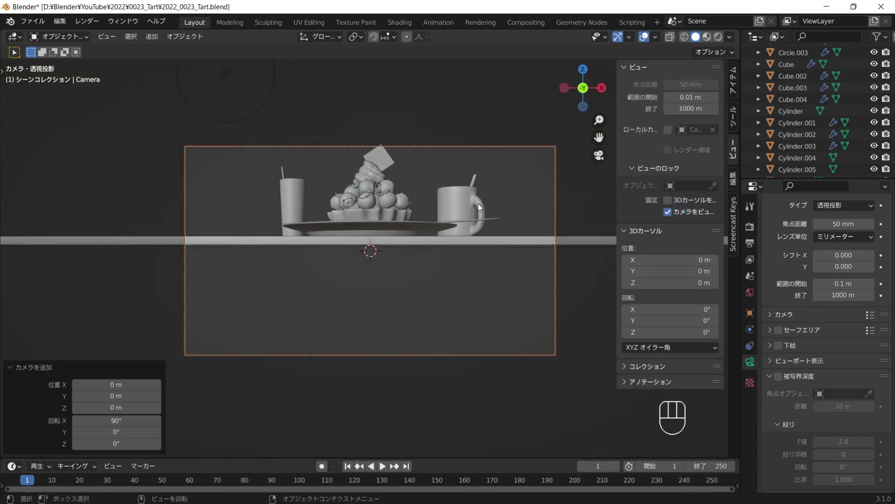
left_click_drag(482, 213, 483, 262)
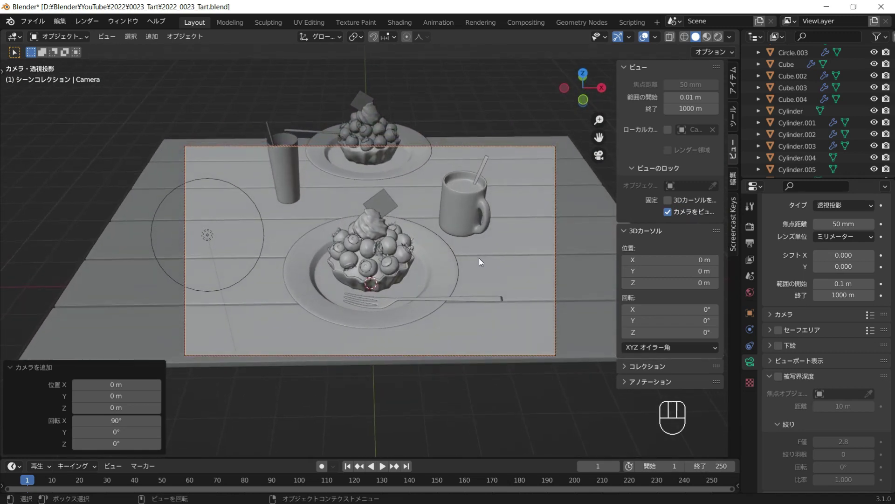
middle_click(483, 259)
middle_click(485, 264)
left_click_drag(491, 266, 487, 266)
left_click_drag(489, 267, 483, 268)
left_click_drag(473, 268, 473, 268)
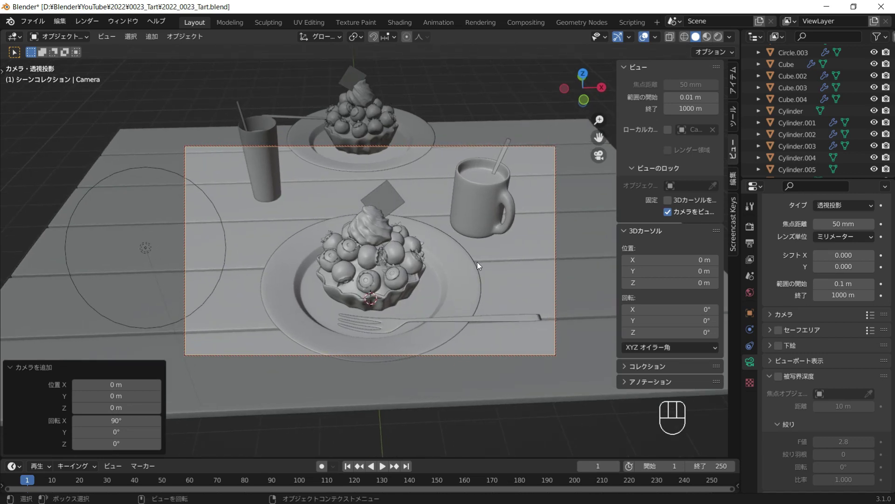
left_click(675, 218)
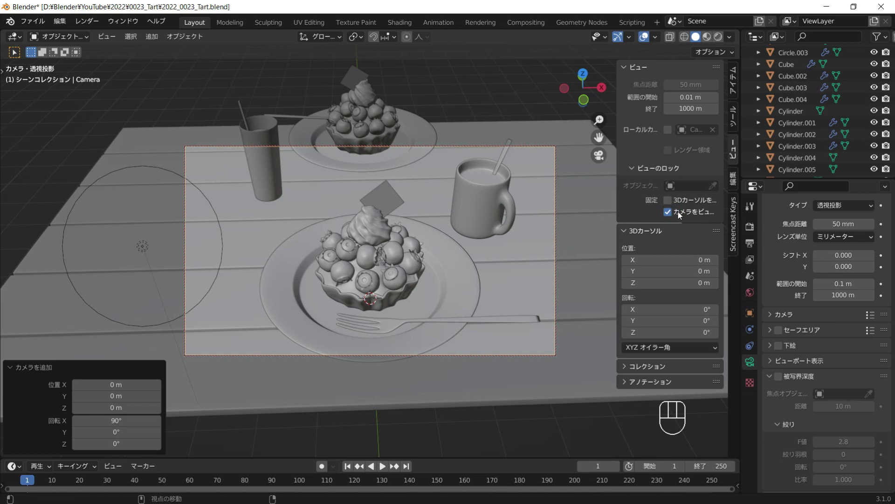
left_click(681, 215)
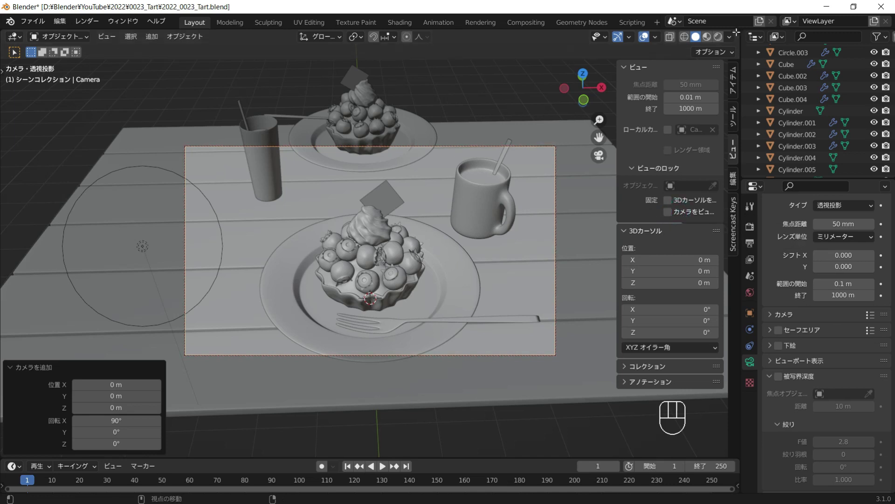
Step: Switch the camera view to live Rendered preview and box-select the back tart with its plate
left_click(721, 39)
left_click(503, 86)
left_click_drag(375, 141, 381, 109)
left_click_drag(489, 163, 504, 193)
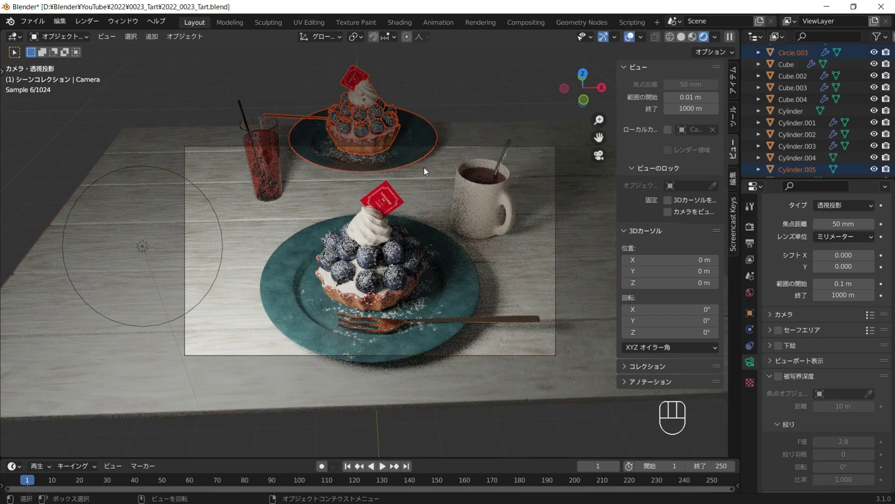
Step: Push the back tart set and then the drinking glass further back along Y on the table
key("g")
key("y")
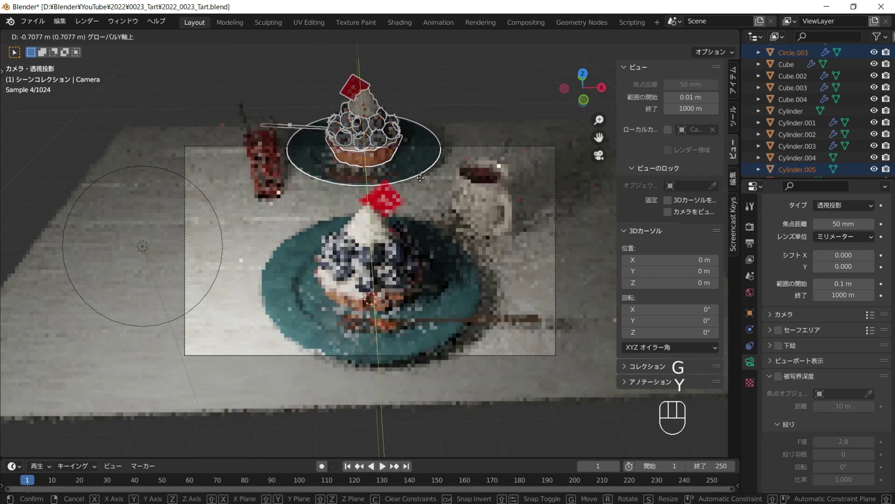
left_click(424, 188)
left_click_drag(256, 149, 246, 116)
left_click_drag(337, 177, 356, 189)
key("g")
key("y")
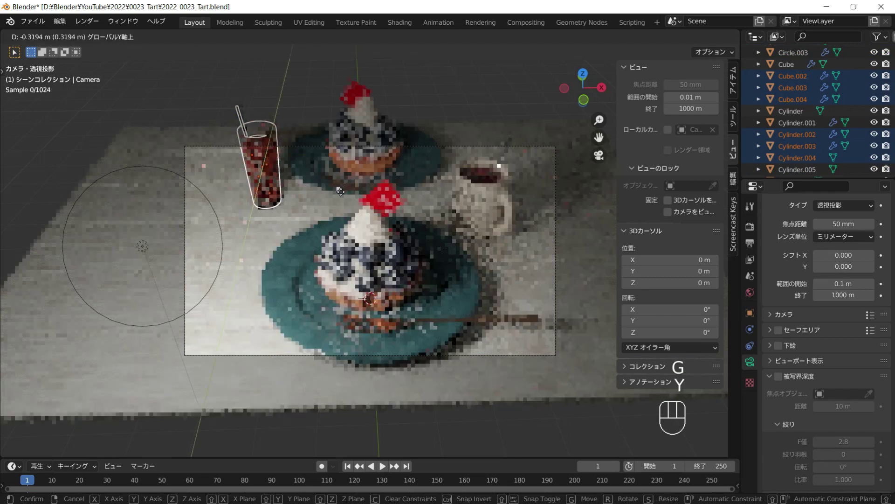
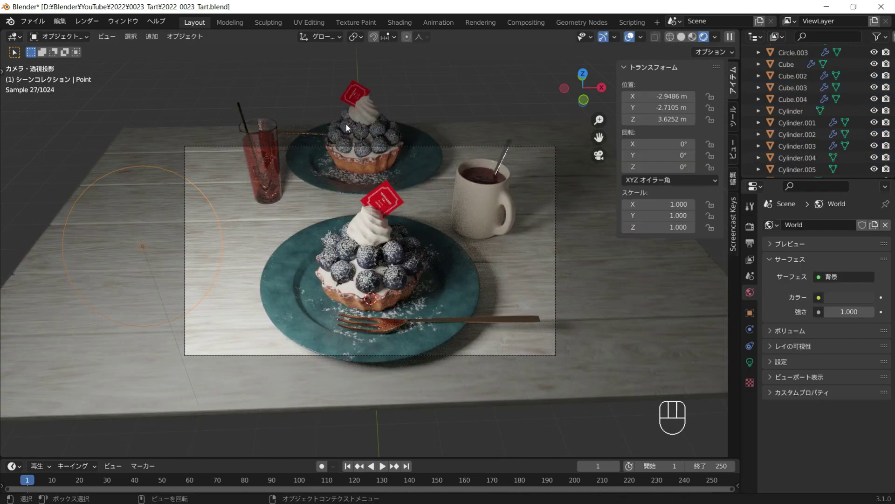
left_click(490, 371)
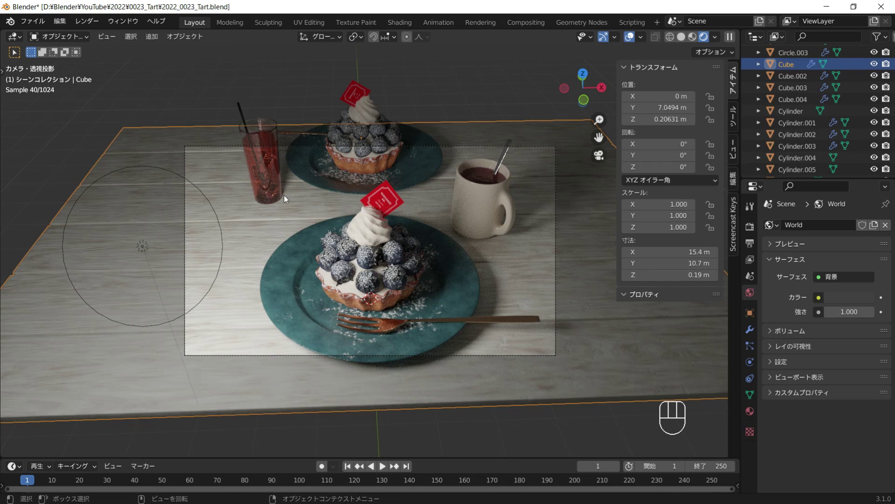
Step: Add a new 2 m plane, Plane.005, at the scene origin
left_click_drag(371, 210, 374, 218)
key("shift+a")
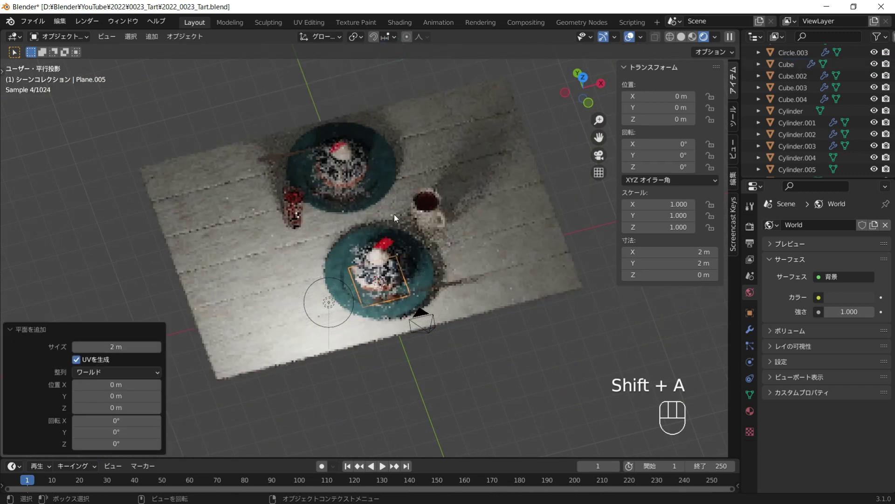
Step: Lock the camera to view, bring it closer so the tarts, mug and glass fill the shot, then unlock it
left_click_drag(393, 233, 365, 245)
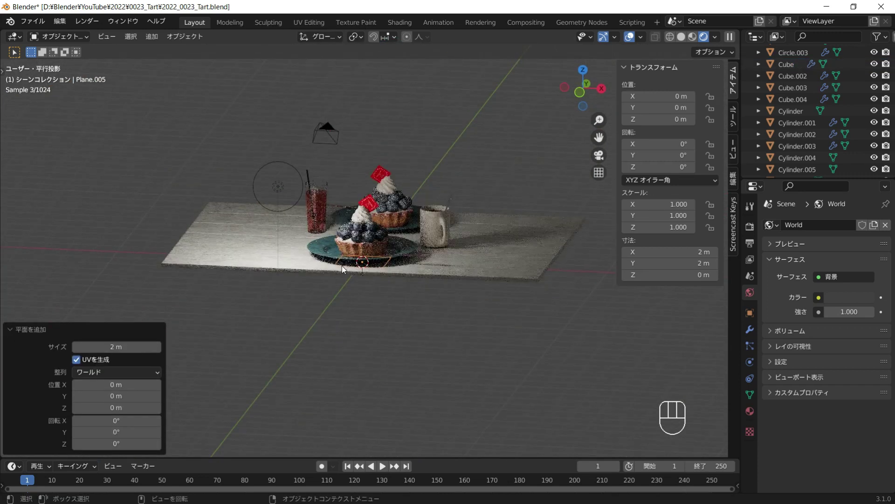
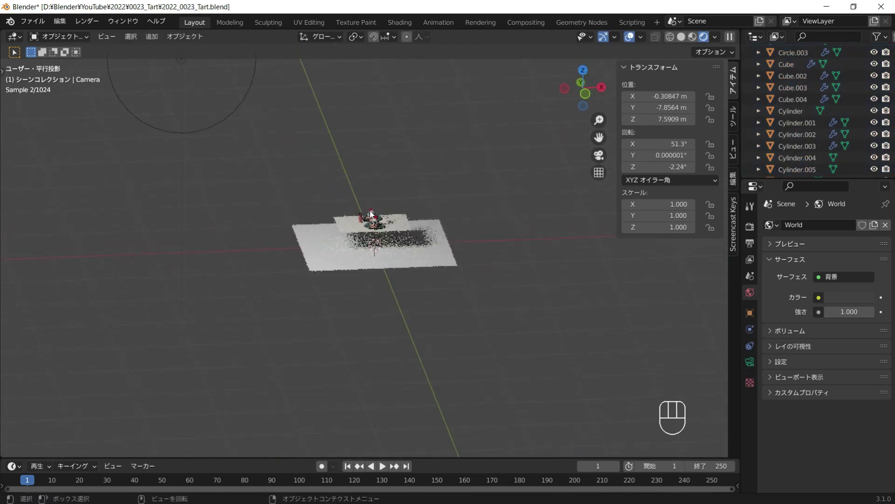
key("KP_0")
left_click(698, 211)
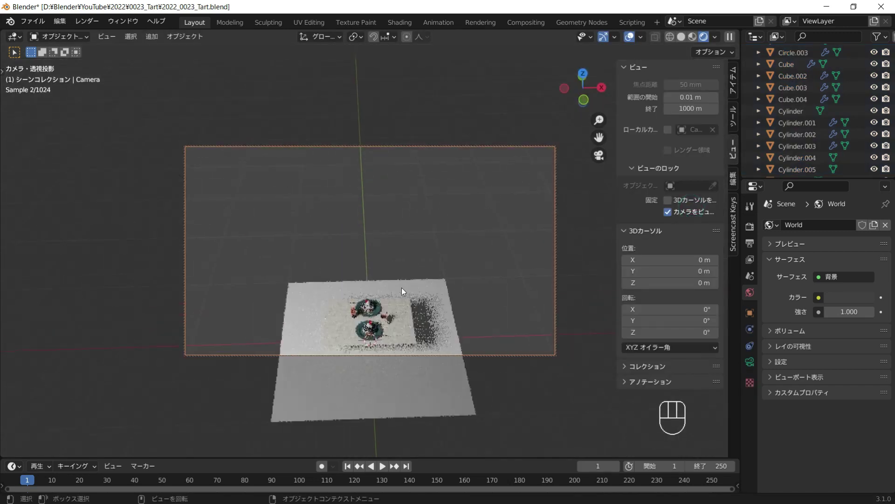
left_click_drag(406, 258, 407, 230)
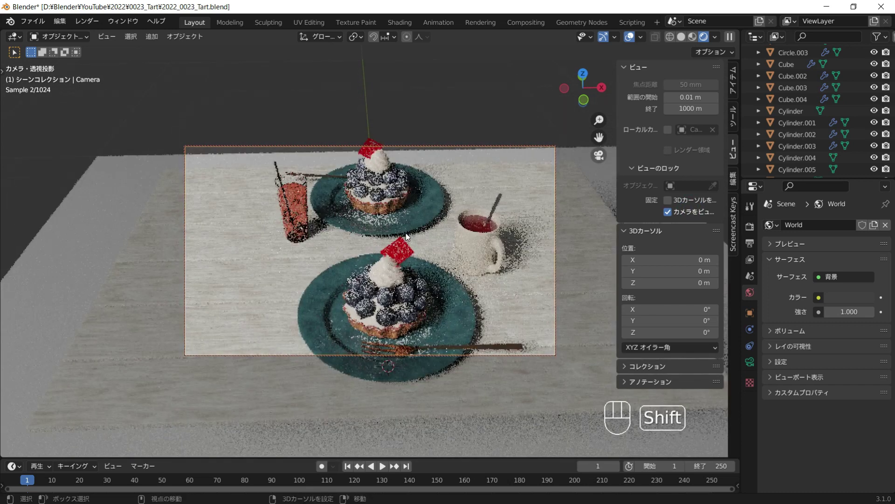
middle_click(406, 230)
left_click(686, 214)
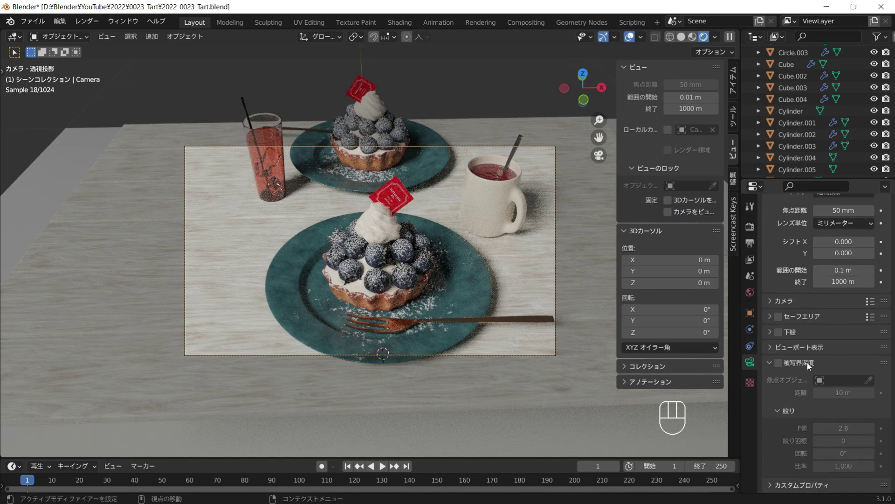
Step: Enable camera depth of field focused on the plane and rotate the front tart -100° about Z
left_click(784, 366)
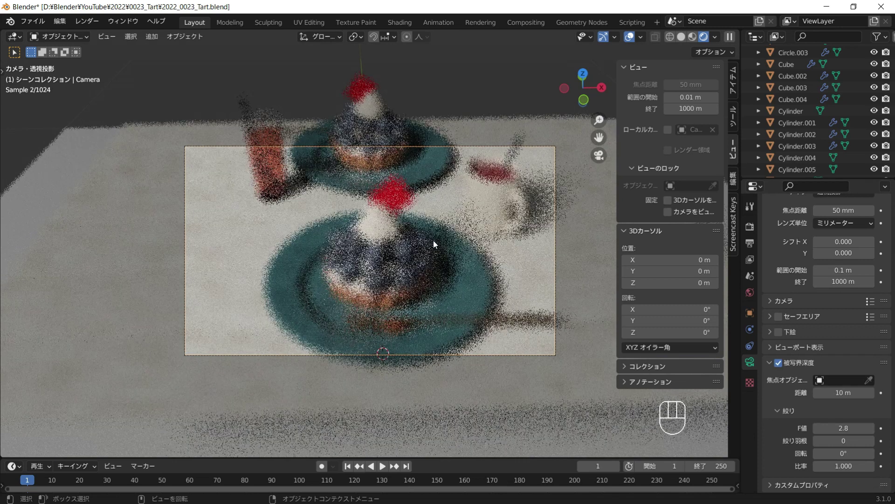
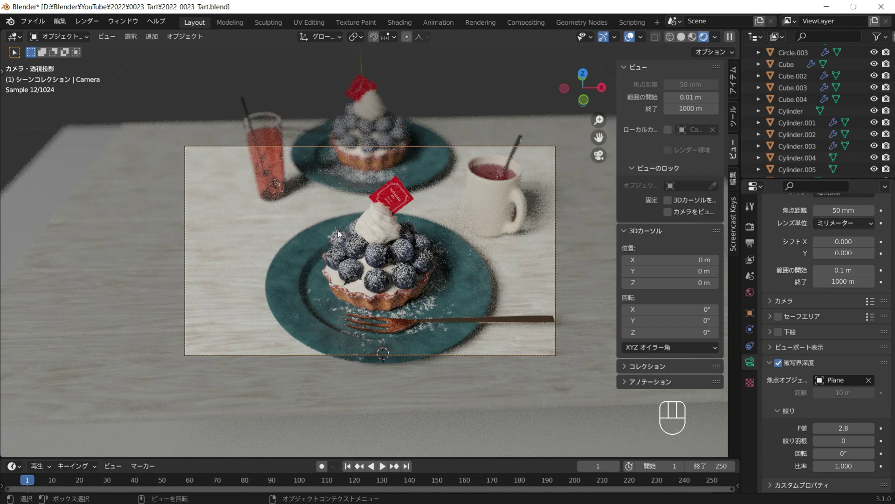
left_click_drag(349, 242, 419, 282)
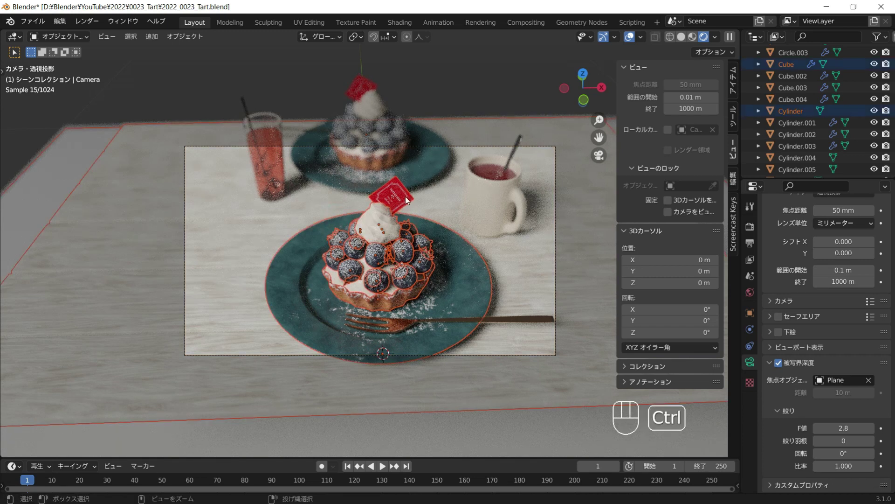
left_click(404, 191)
left_click(504, 316)
key("z")
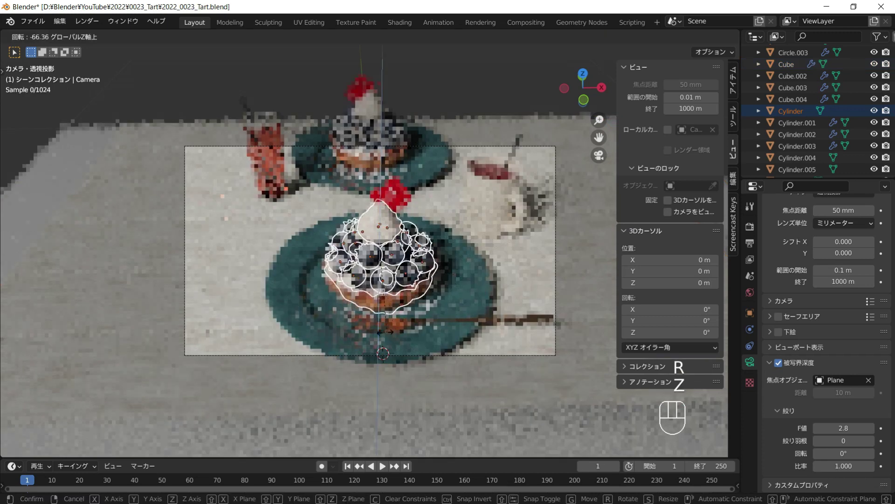
left_click(340, 332)
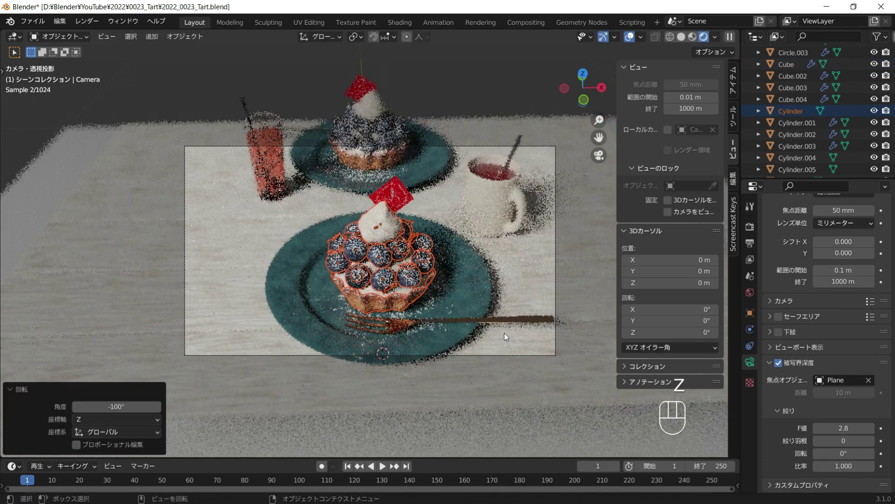
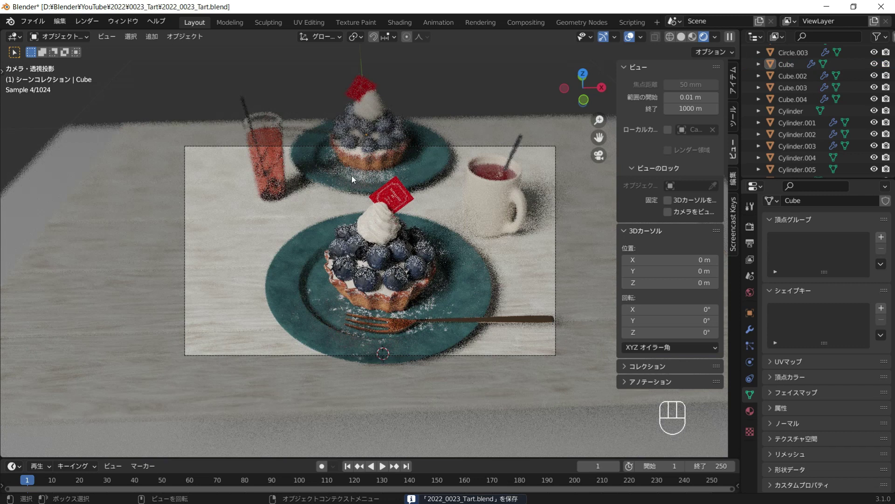
middle_click(361, 194)
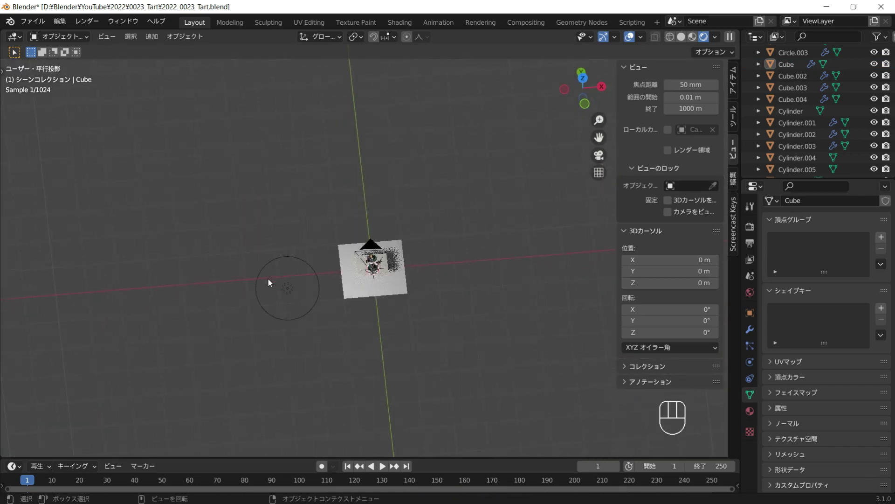
Step: Reposition the point light beside the table in top view and raise it in front view
key("KP_7")
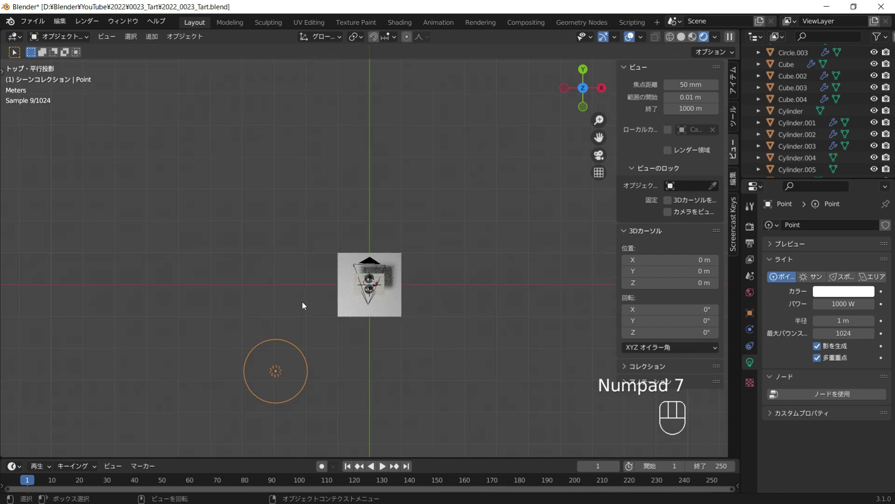
key("g")
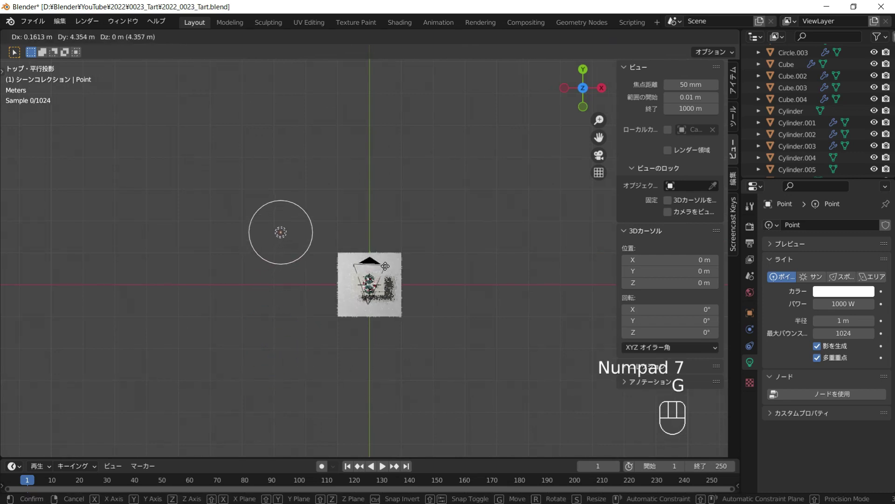
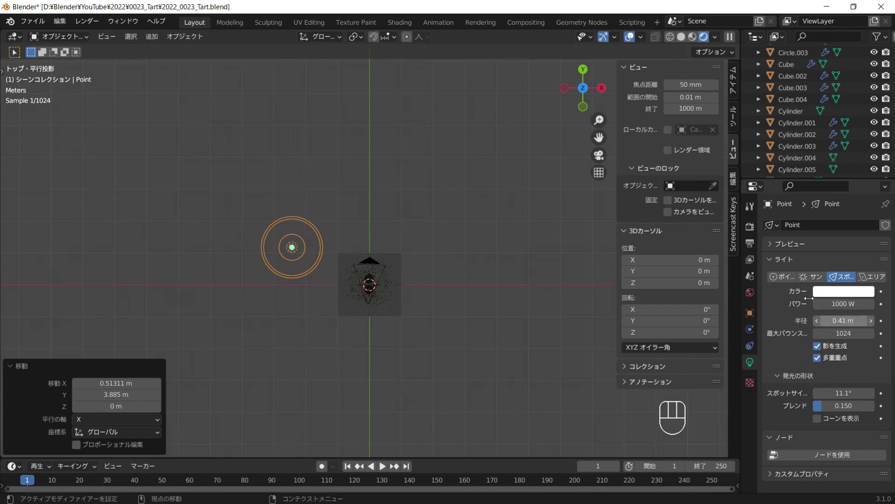
key("KP_1")
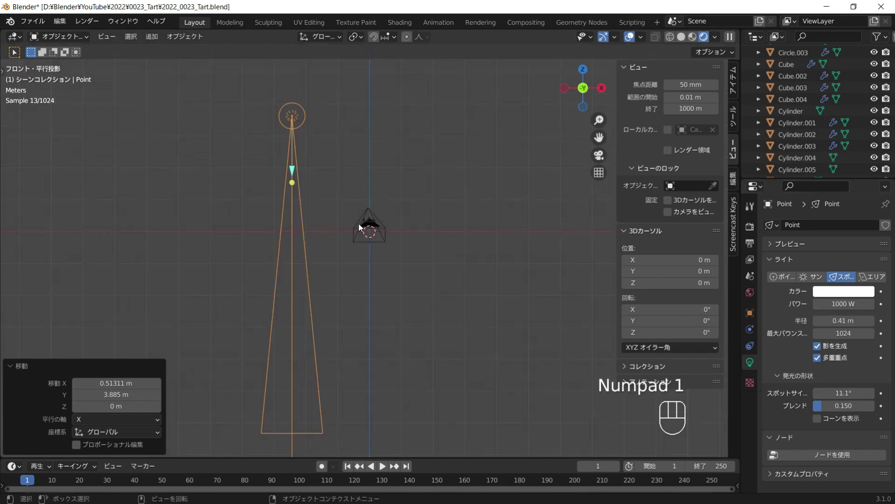
key("g")
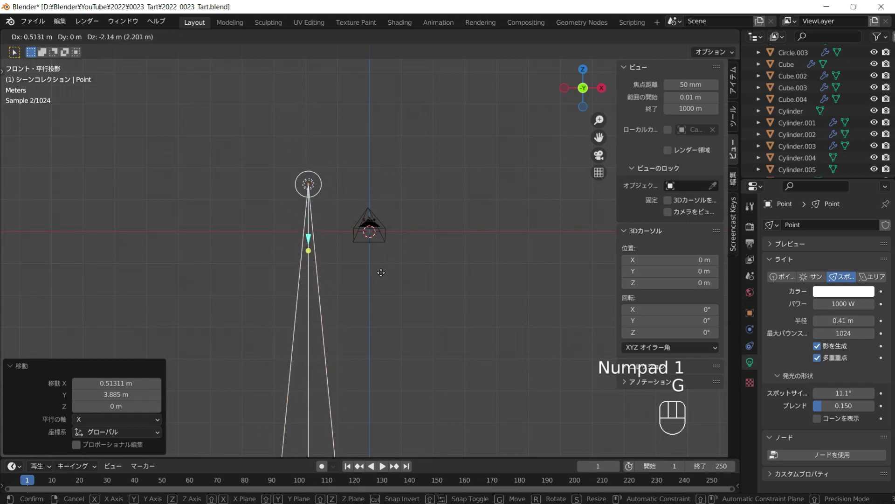
left_click(383, 275)
Step: Turn the light into a spot and tilt it to aim across the tarts, checking the result through the camera
key("r")
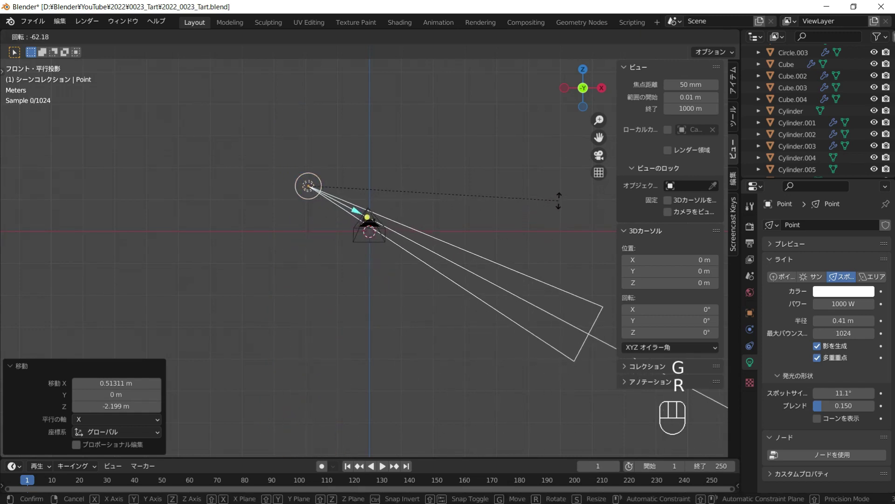
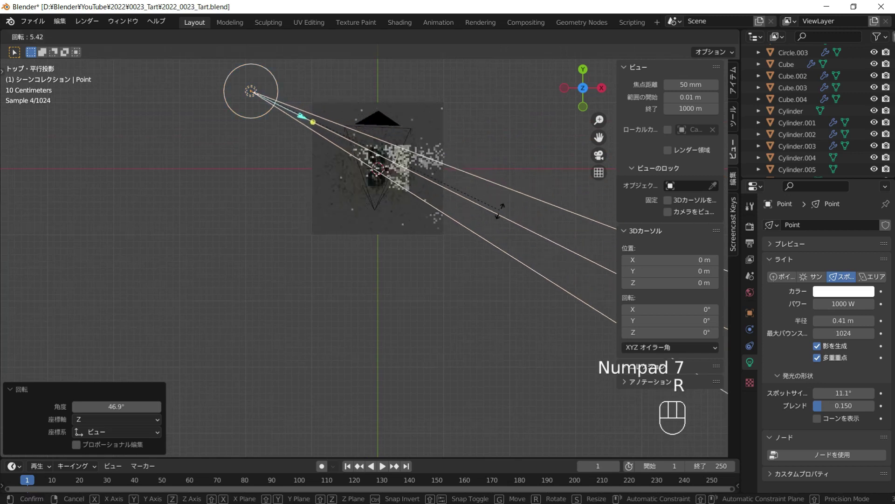
left_click(497, 231)
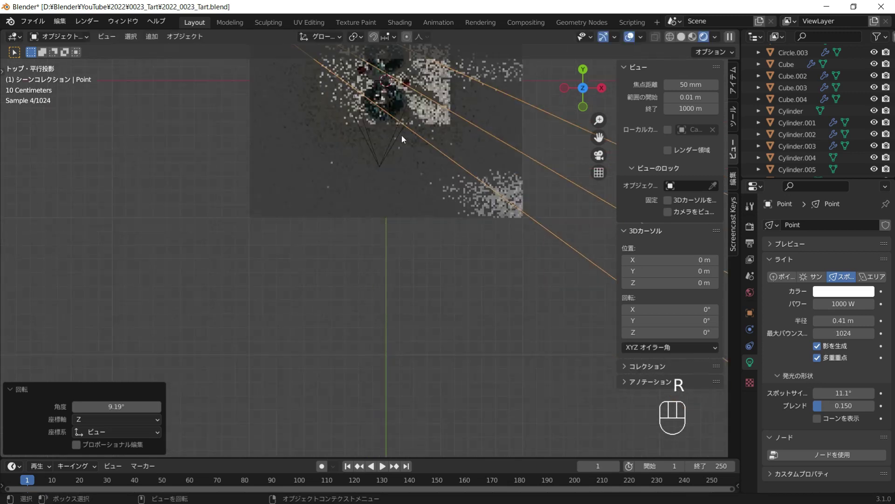
key("r")
key("r")
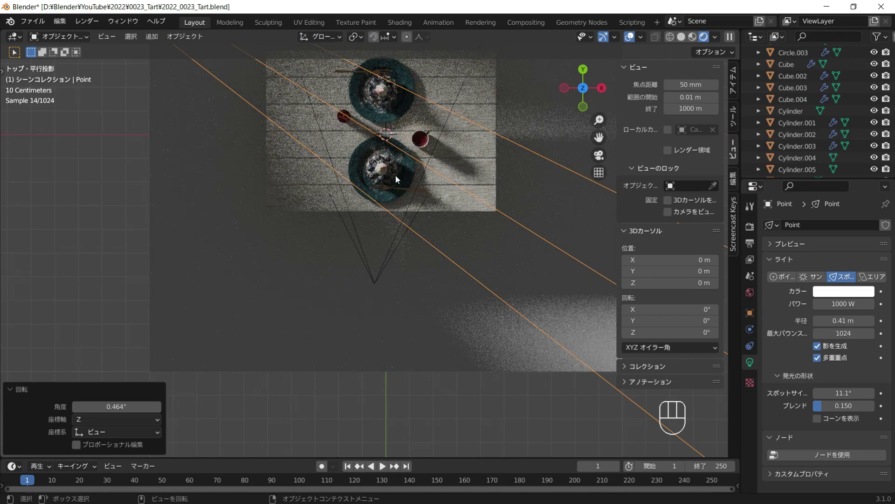
middle_click(451, 244)
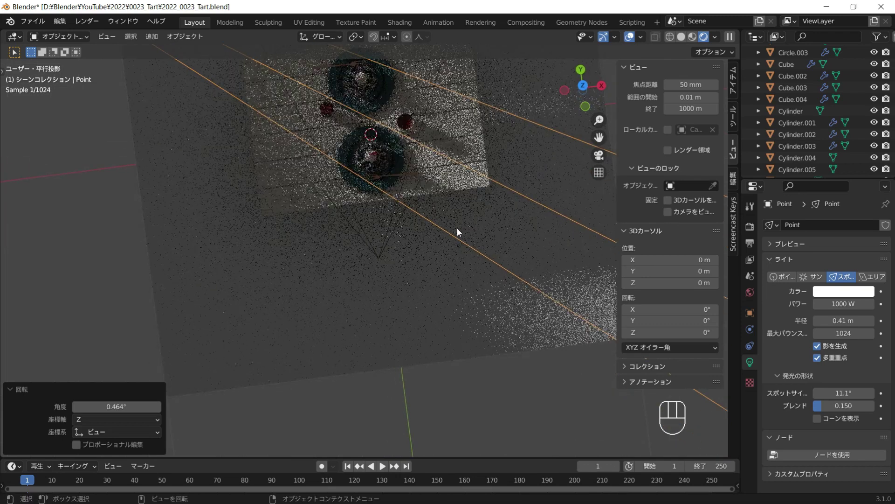
key("KP_0")
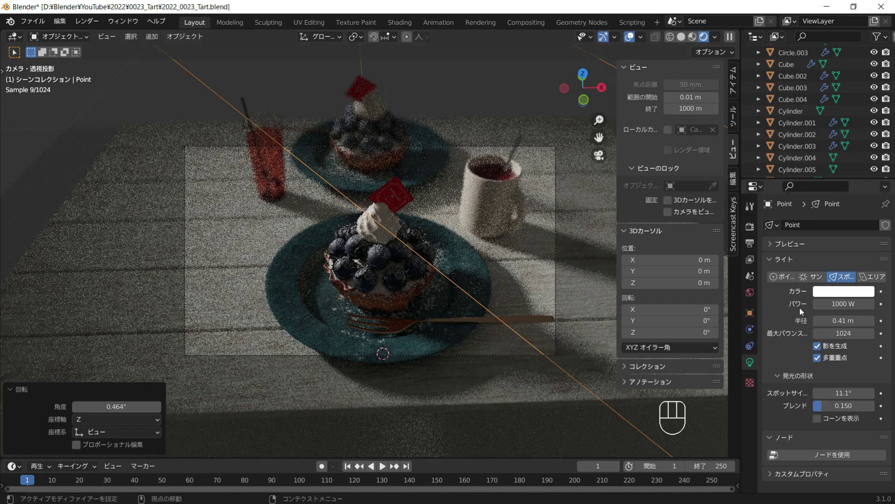
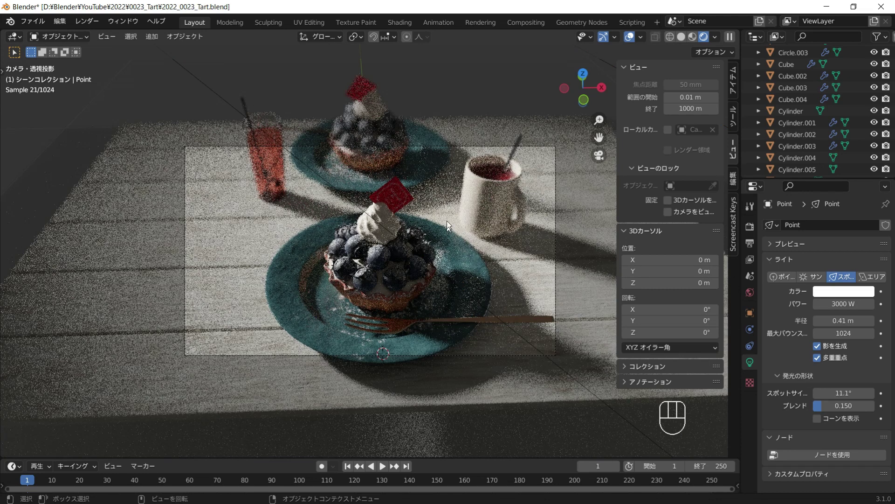
Step: Add a second point light, Point.001, and move it beside the tarts in top view
left_click_drag(447, 152, 451, 169)
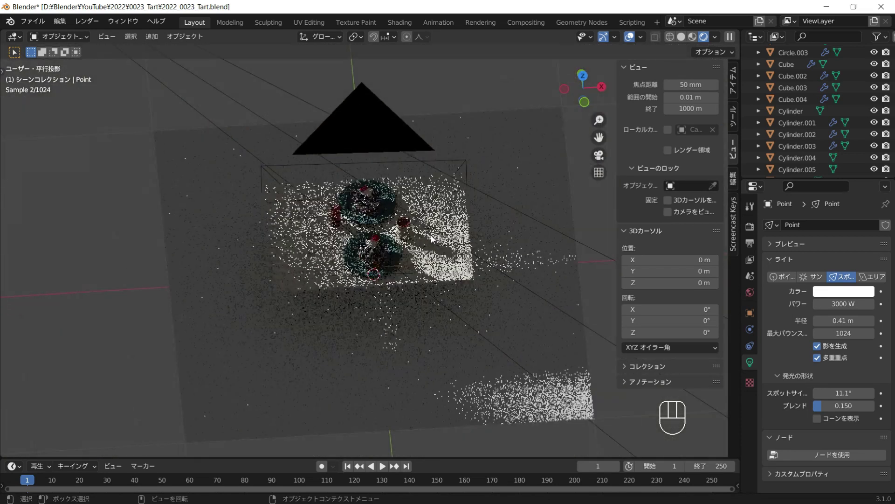
key("shift+a")
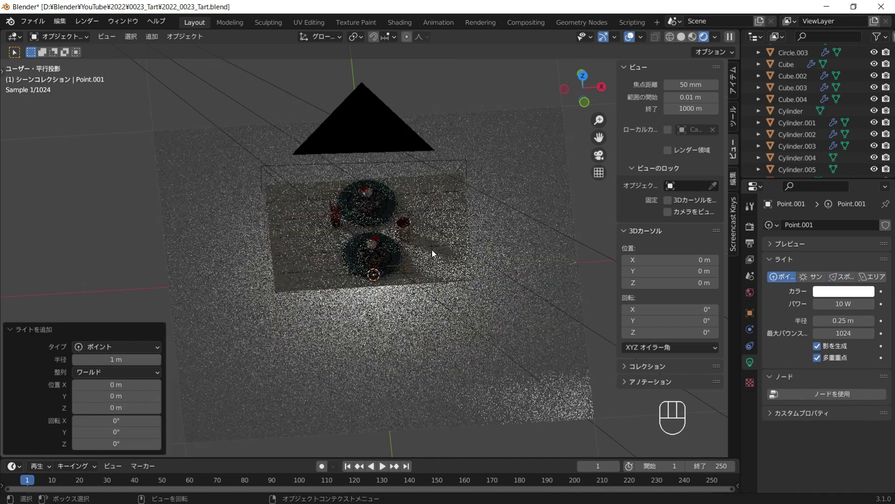
key("KP_7")
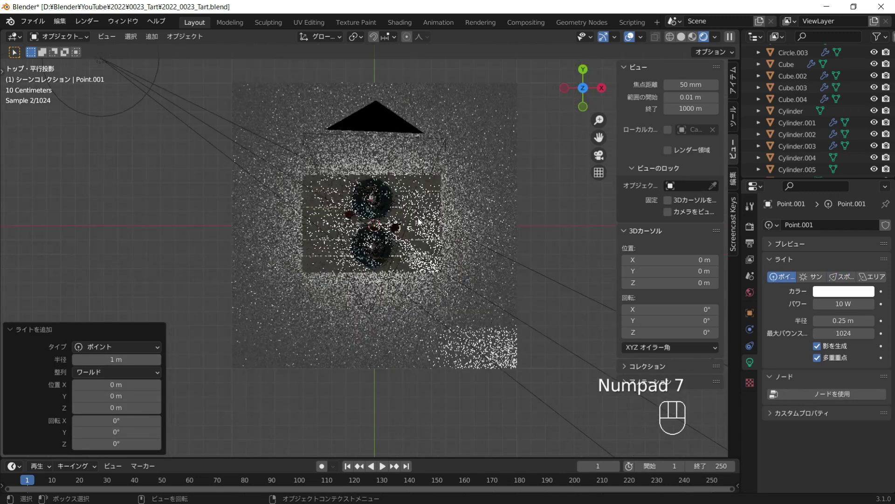
key("g")
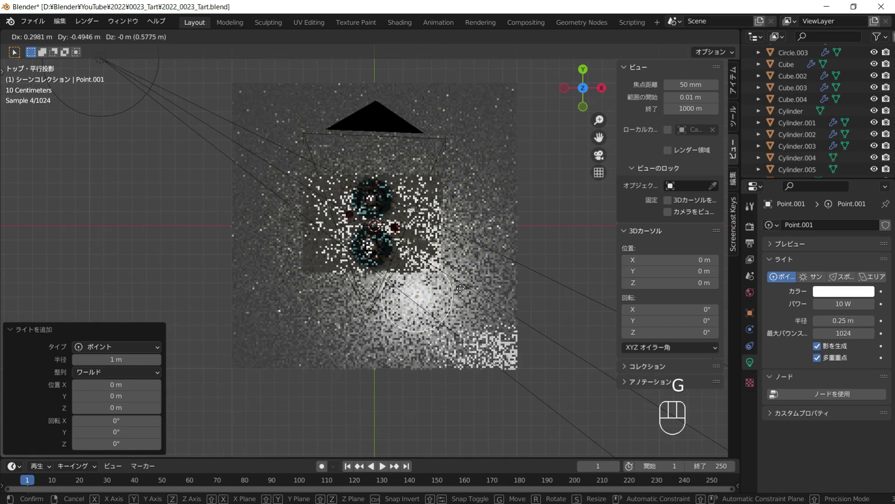
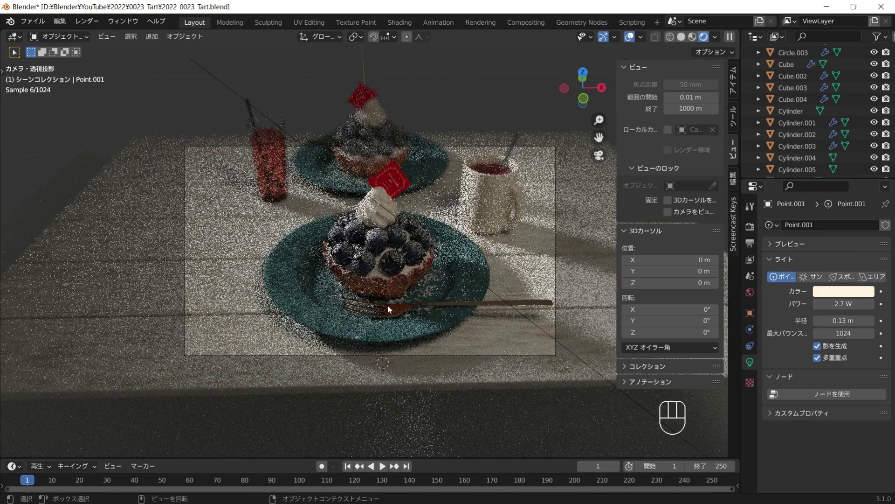
Step: Raise the World background colour Value so the backdrop is a dimmed grey
left_click(752, 299)
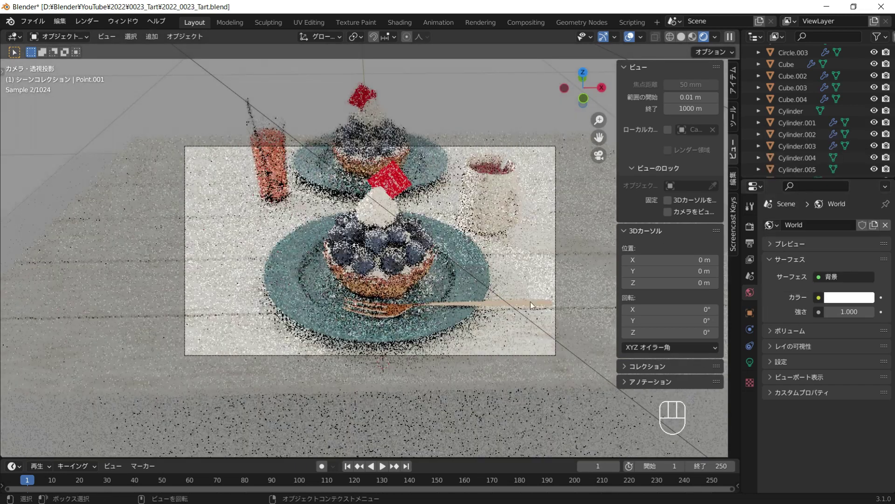
left_click(843, 301)
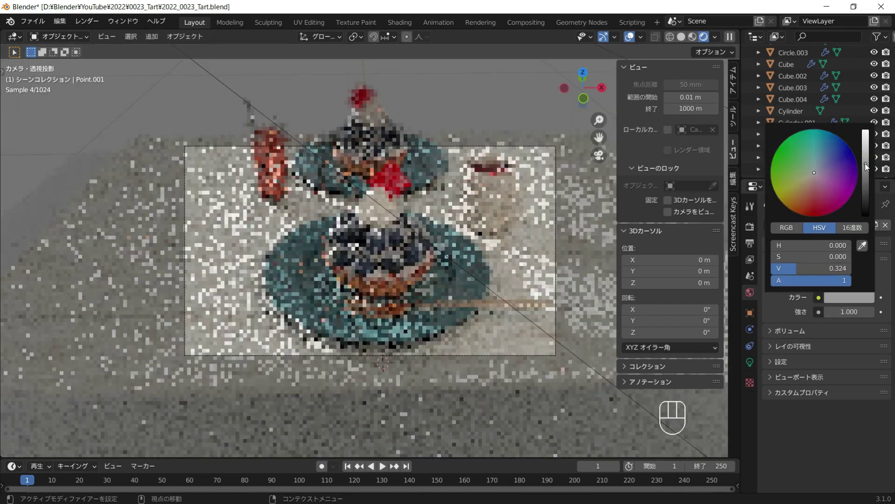
middle_click(543, 240)
left_click(490, 208)
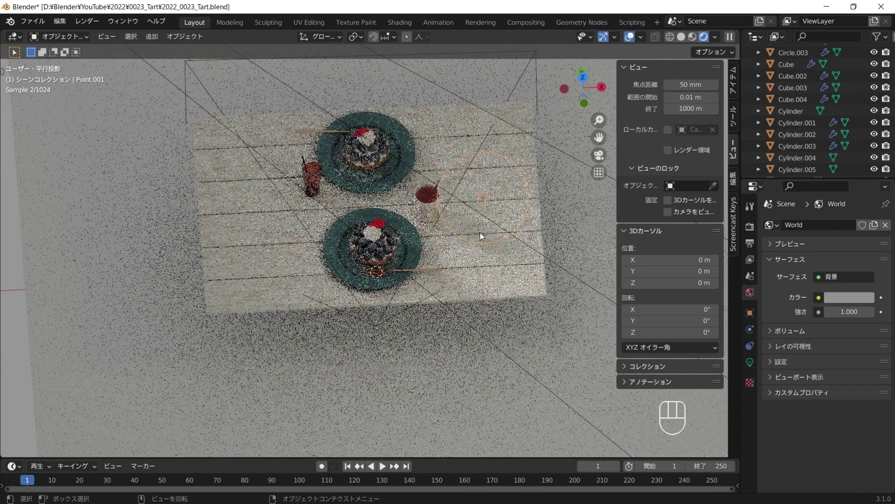
Step: Duplicate the point light in top view as Point.002 near the front tart
key("KP_7")
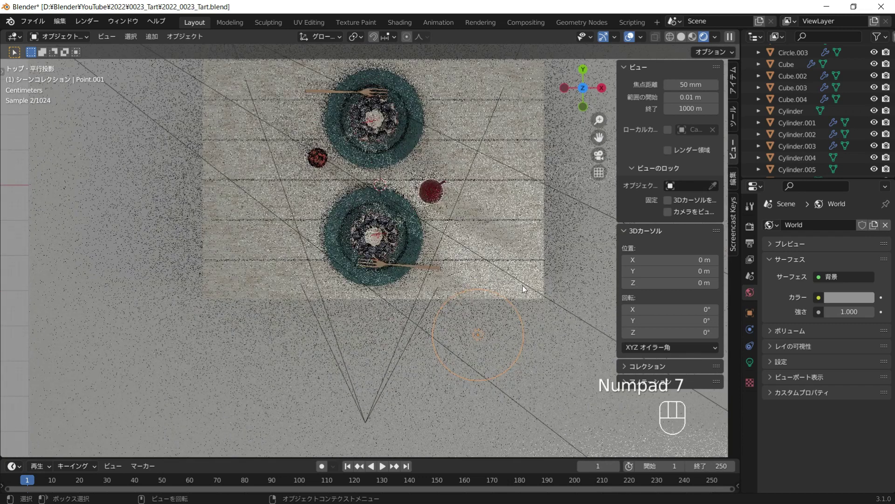
key("shift+d")
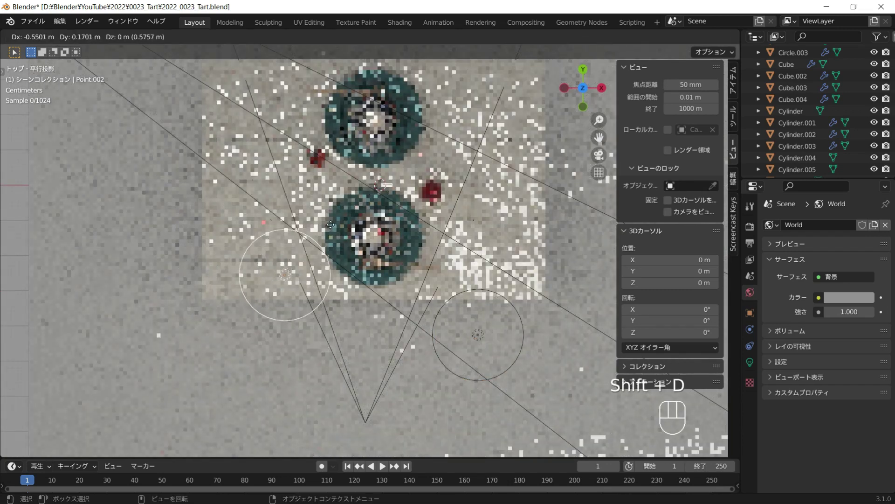
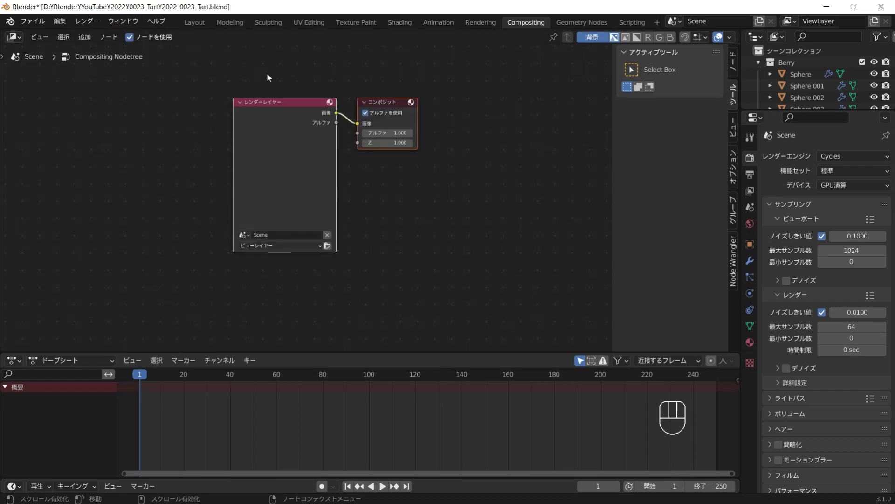
Step: Save the file and render the scene from the Render Layers node
key("ctrl+s")
left_click_drag(40, 22, 228, 73)
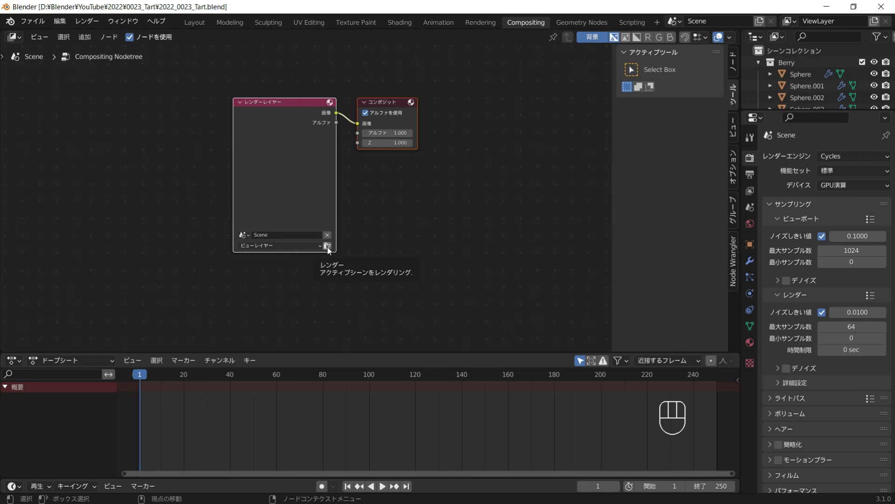
left_click(332, 250)
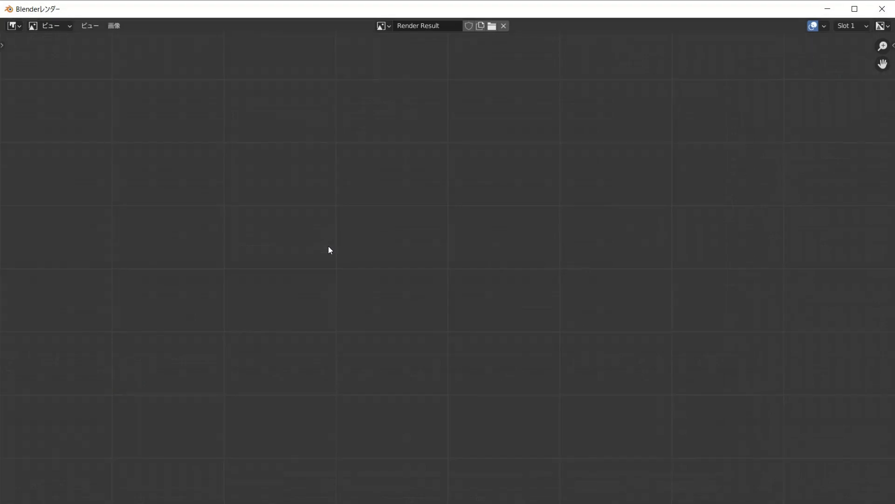
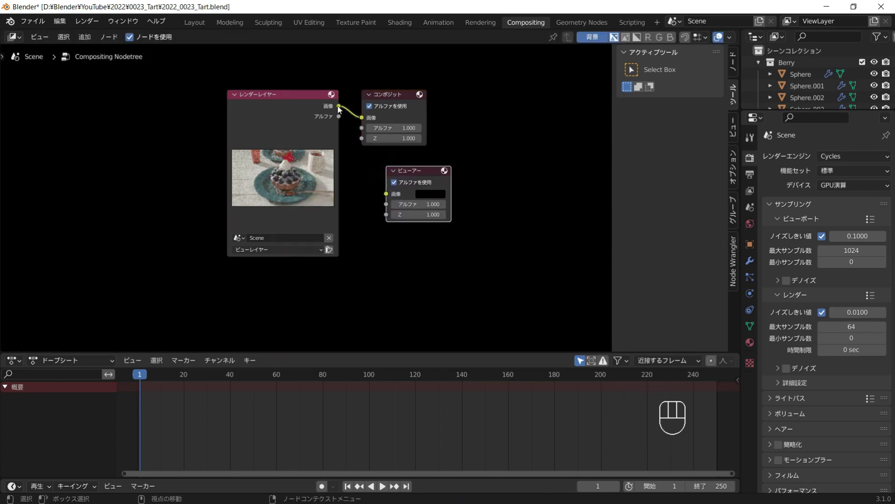
Step: Add a Viewer backdrop, zoom it out with Alt+V to fit, and move the nodes below the image
left_click_drag(344, 110, 395, 198)
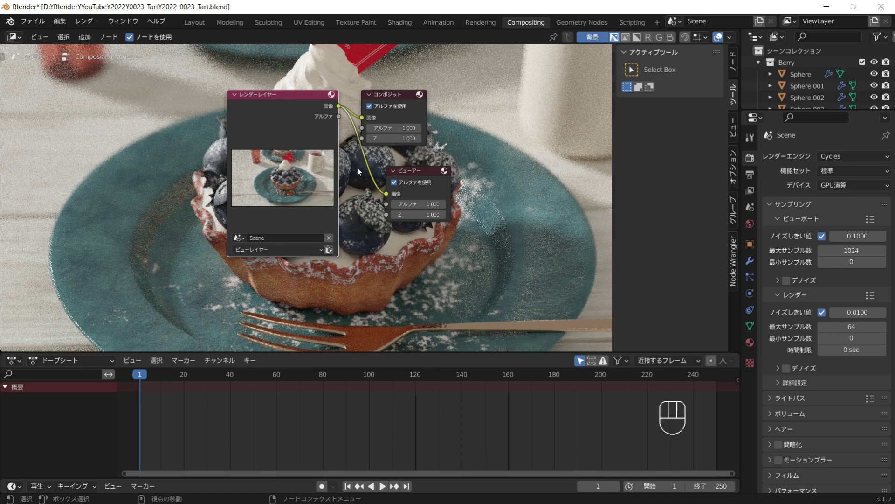
key("v")
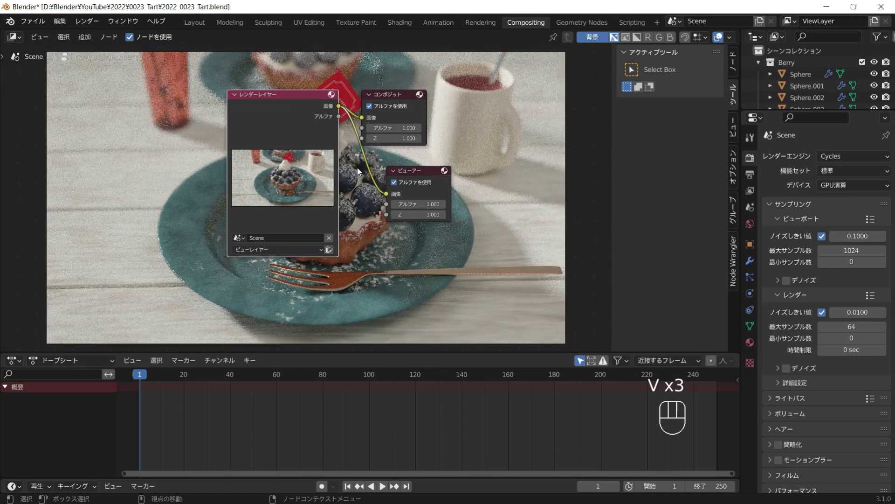
key("v")
key("v")
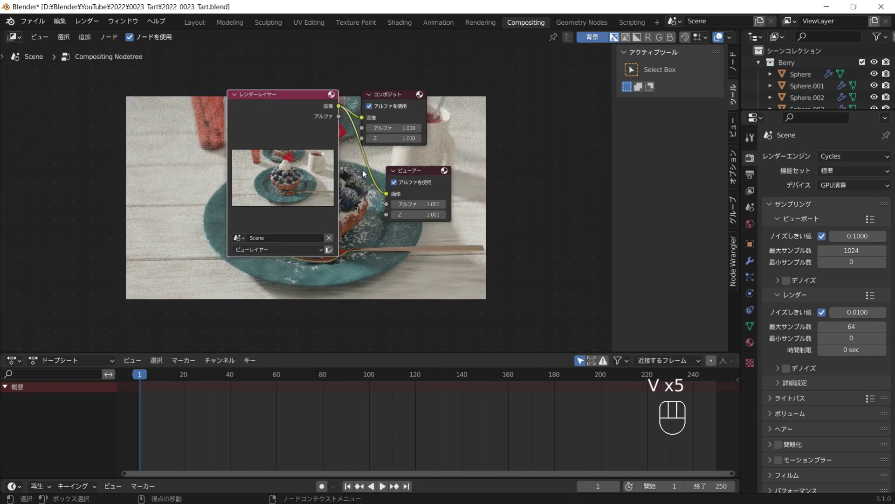
left_click_drag(372, 217, 395, 156)
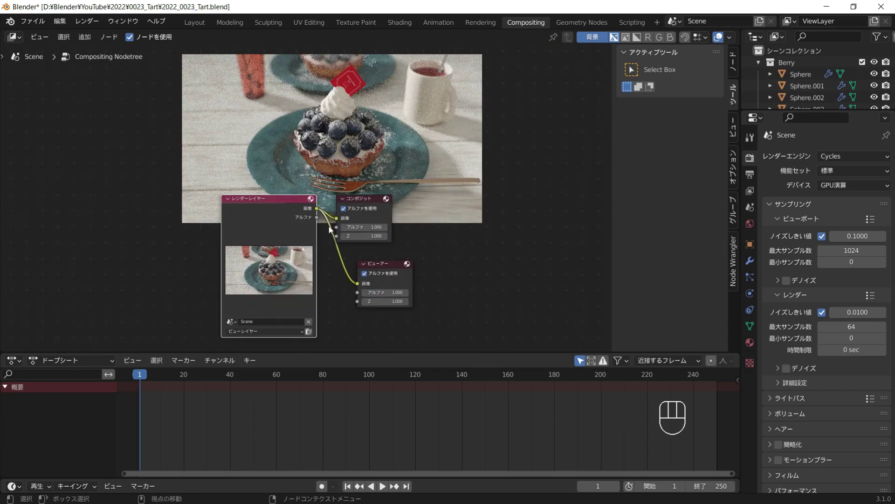
Step: Chain HSV (sat 1.116, val 1.285), Brightness/Contrast 2.6 and Exposure 0.7 nodes on the render link
key("shift+a")
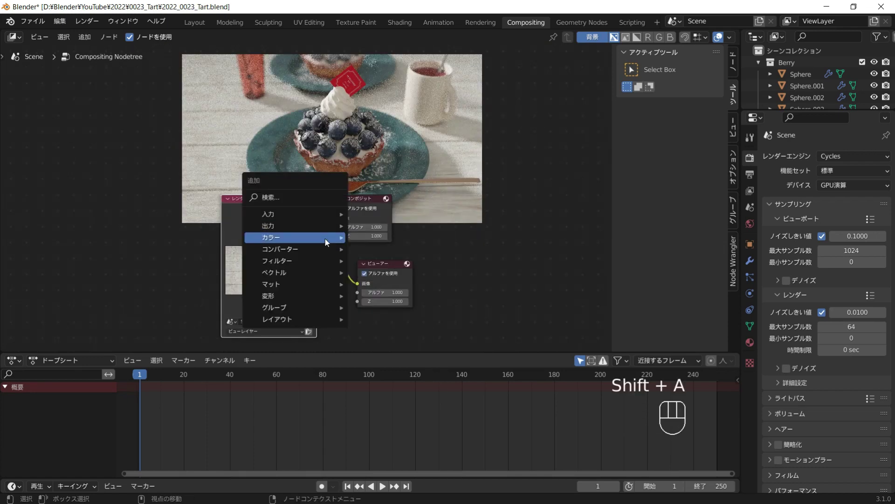
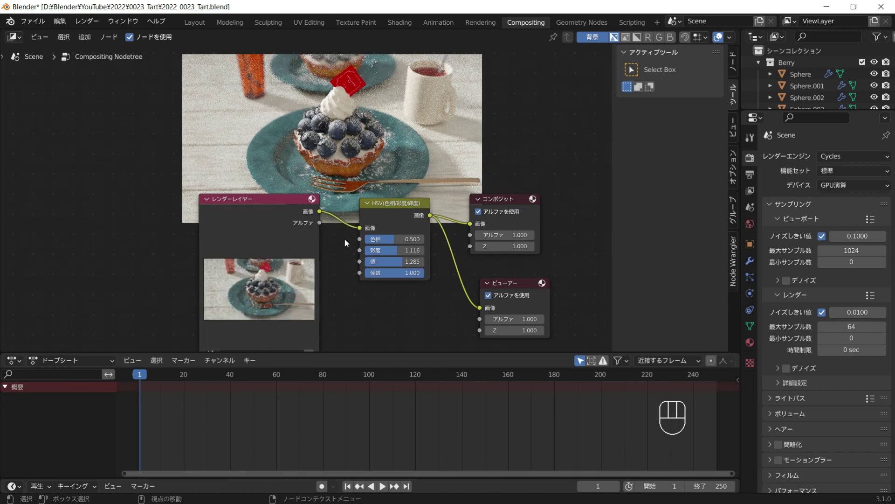
key("shift+a")
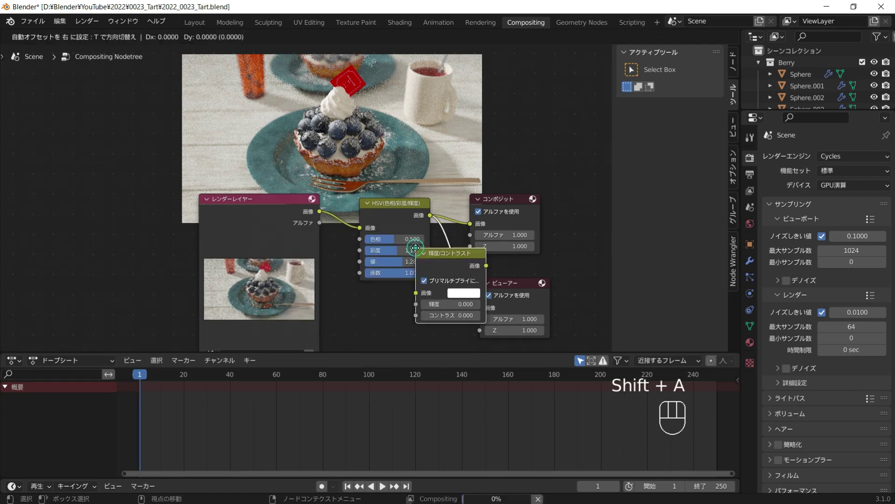
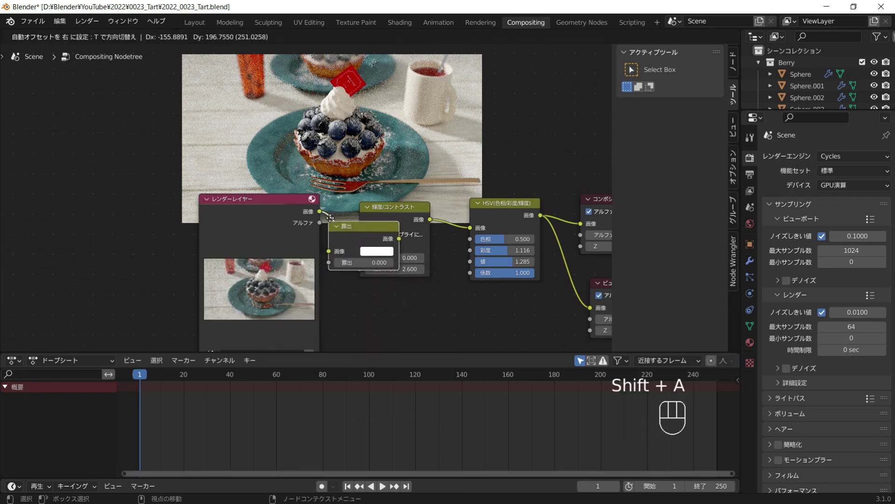
left_click(425, 264)
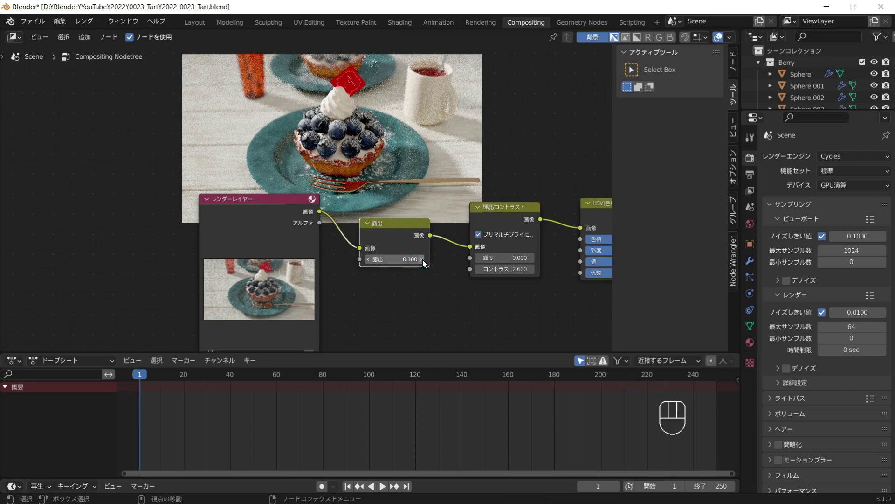